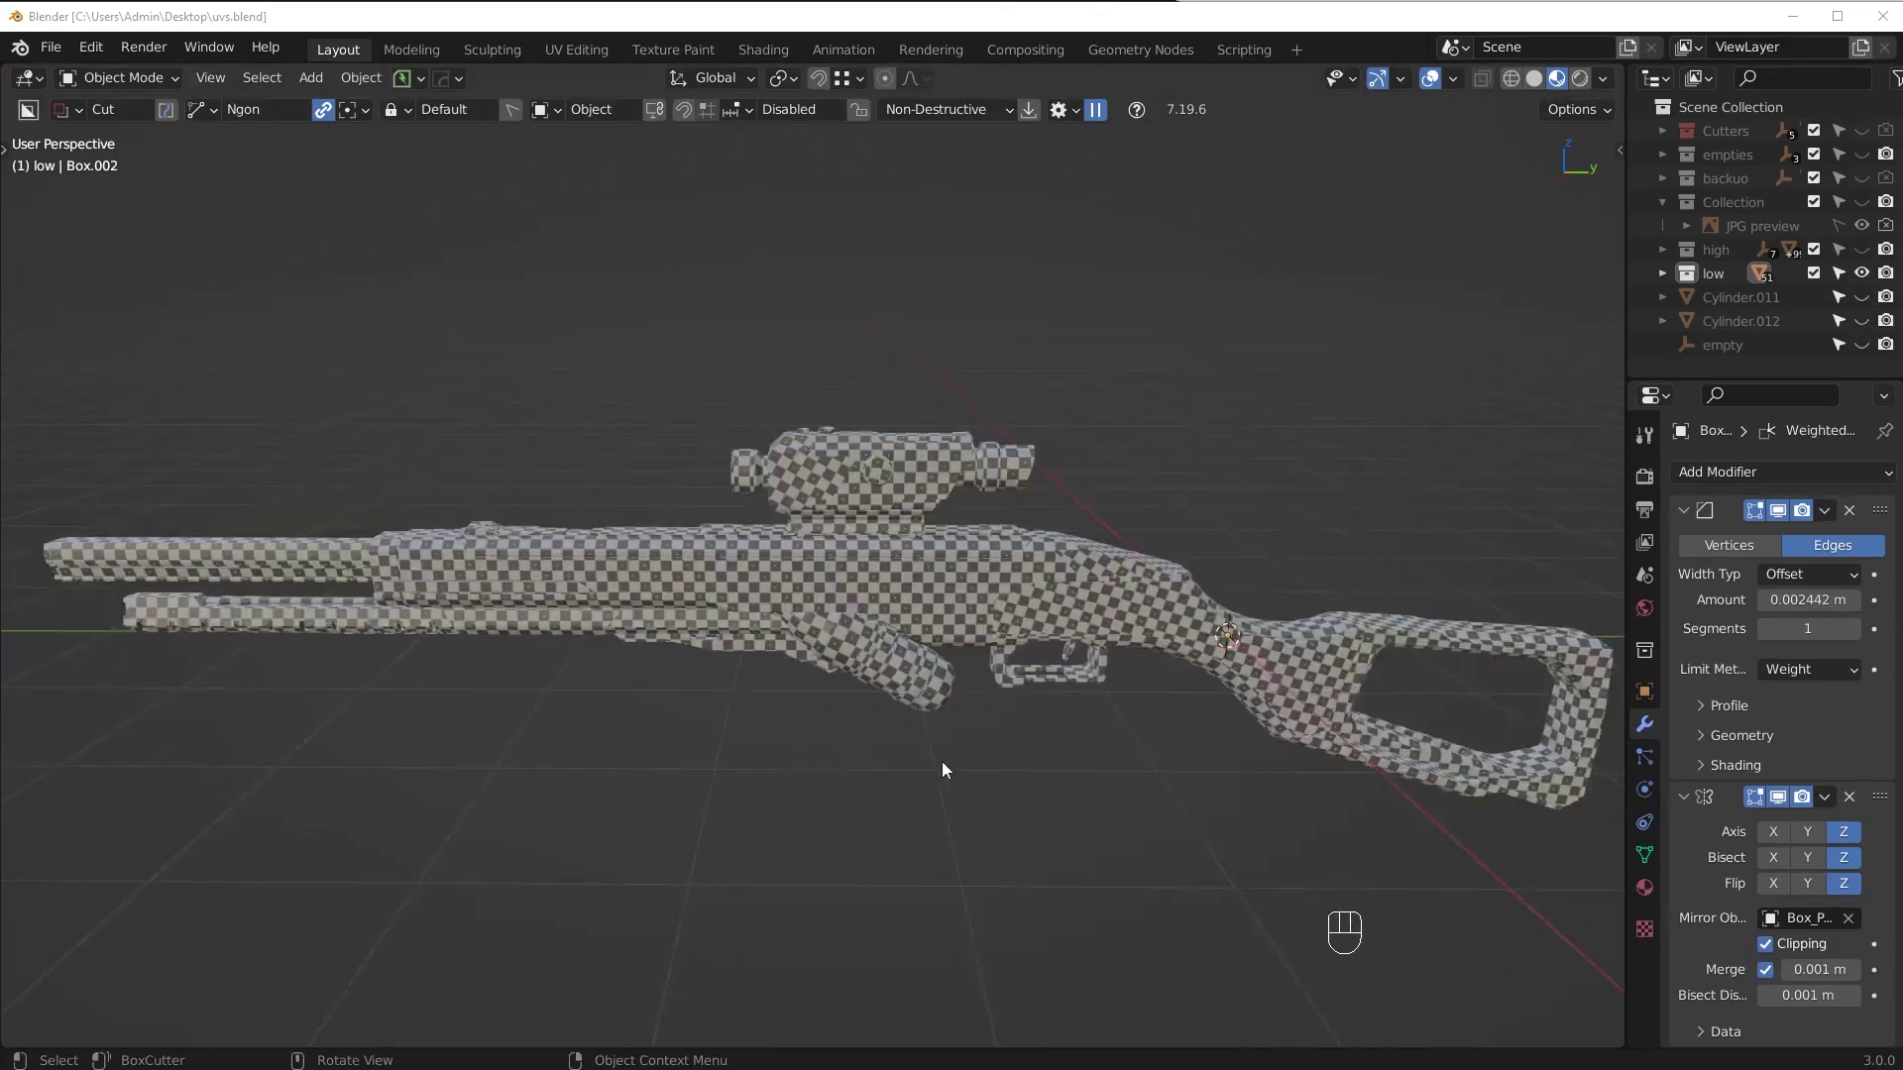
# Review the rifle from several angles and switch to Solid shading to hide the checker texture
pyautogui.moveTo(1007, 707); pyautogui.dragTo(1062, 704)
pyautogui.middleClick(1061, 700)
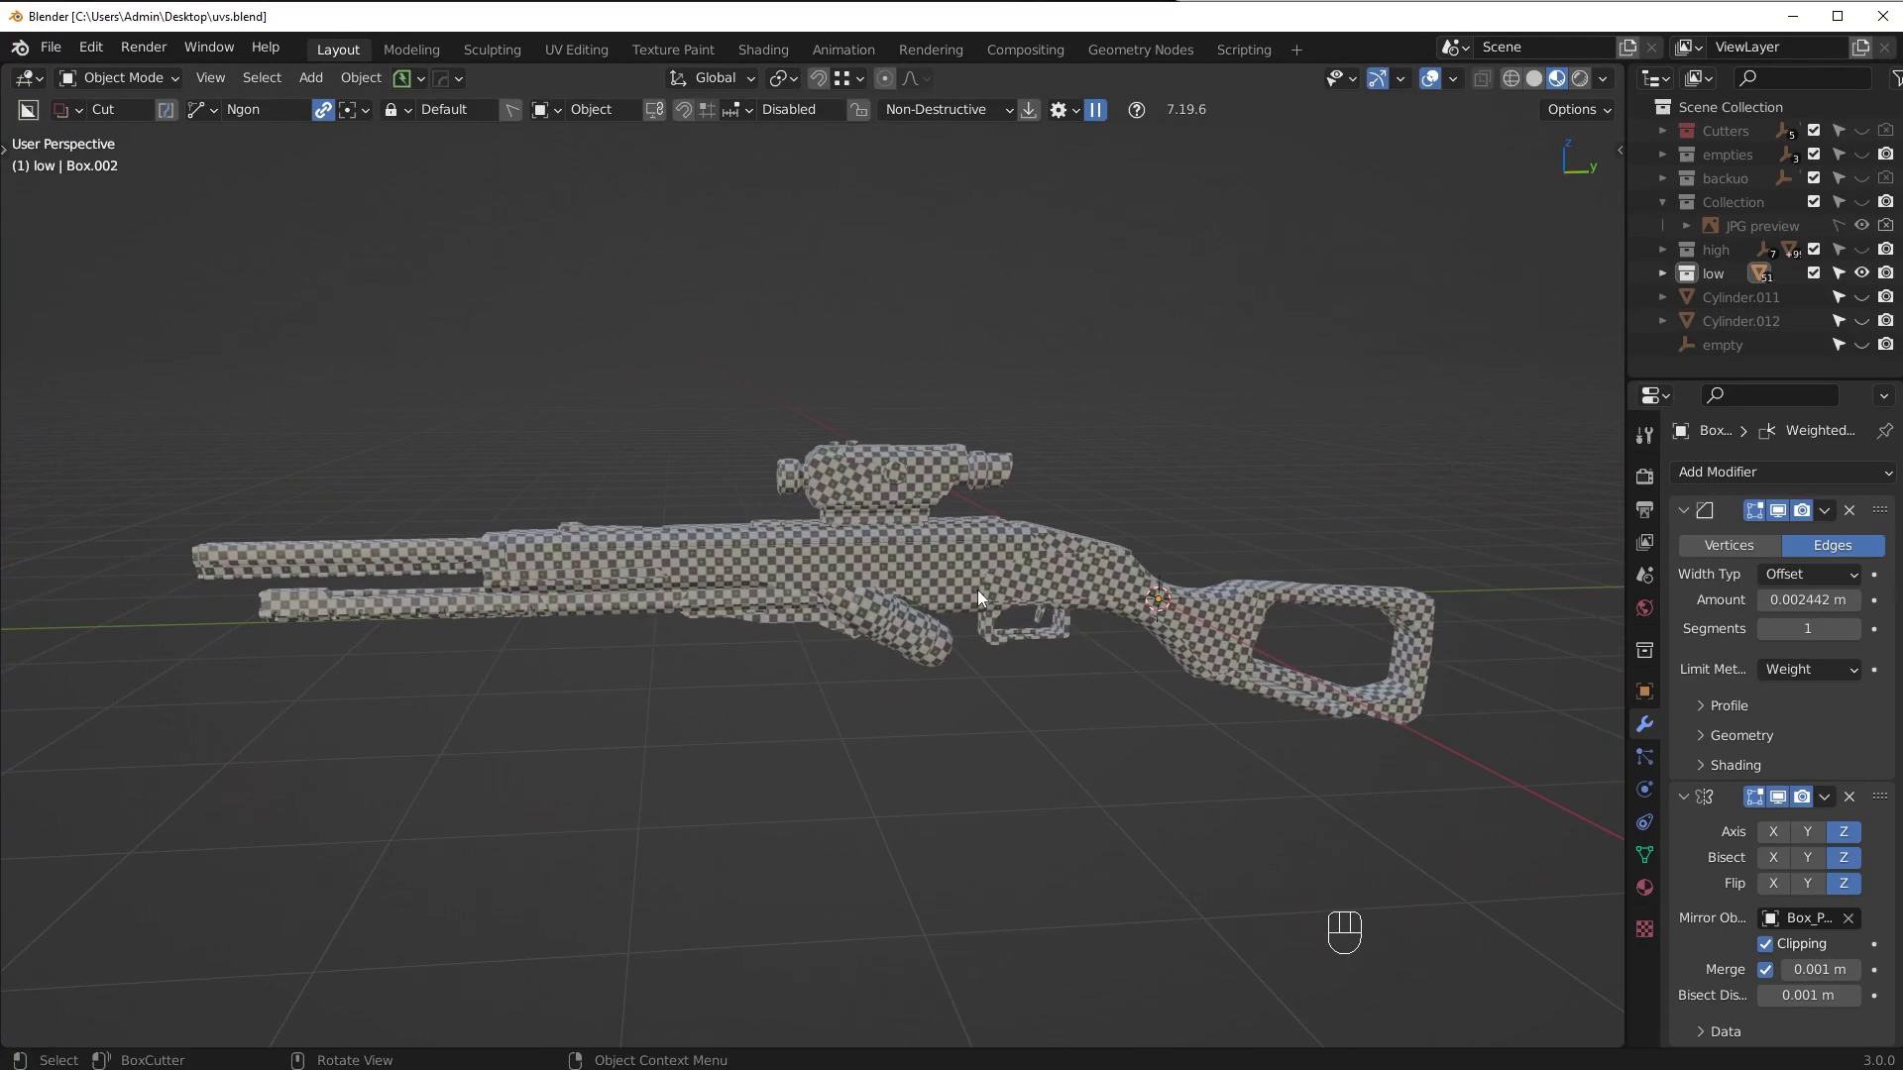
pyautogui.moveTo(980, 586); pyautogui.dragTo(915, 600)
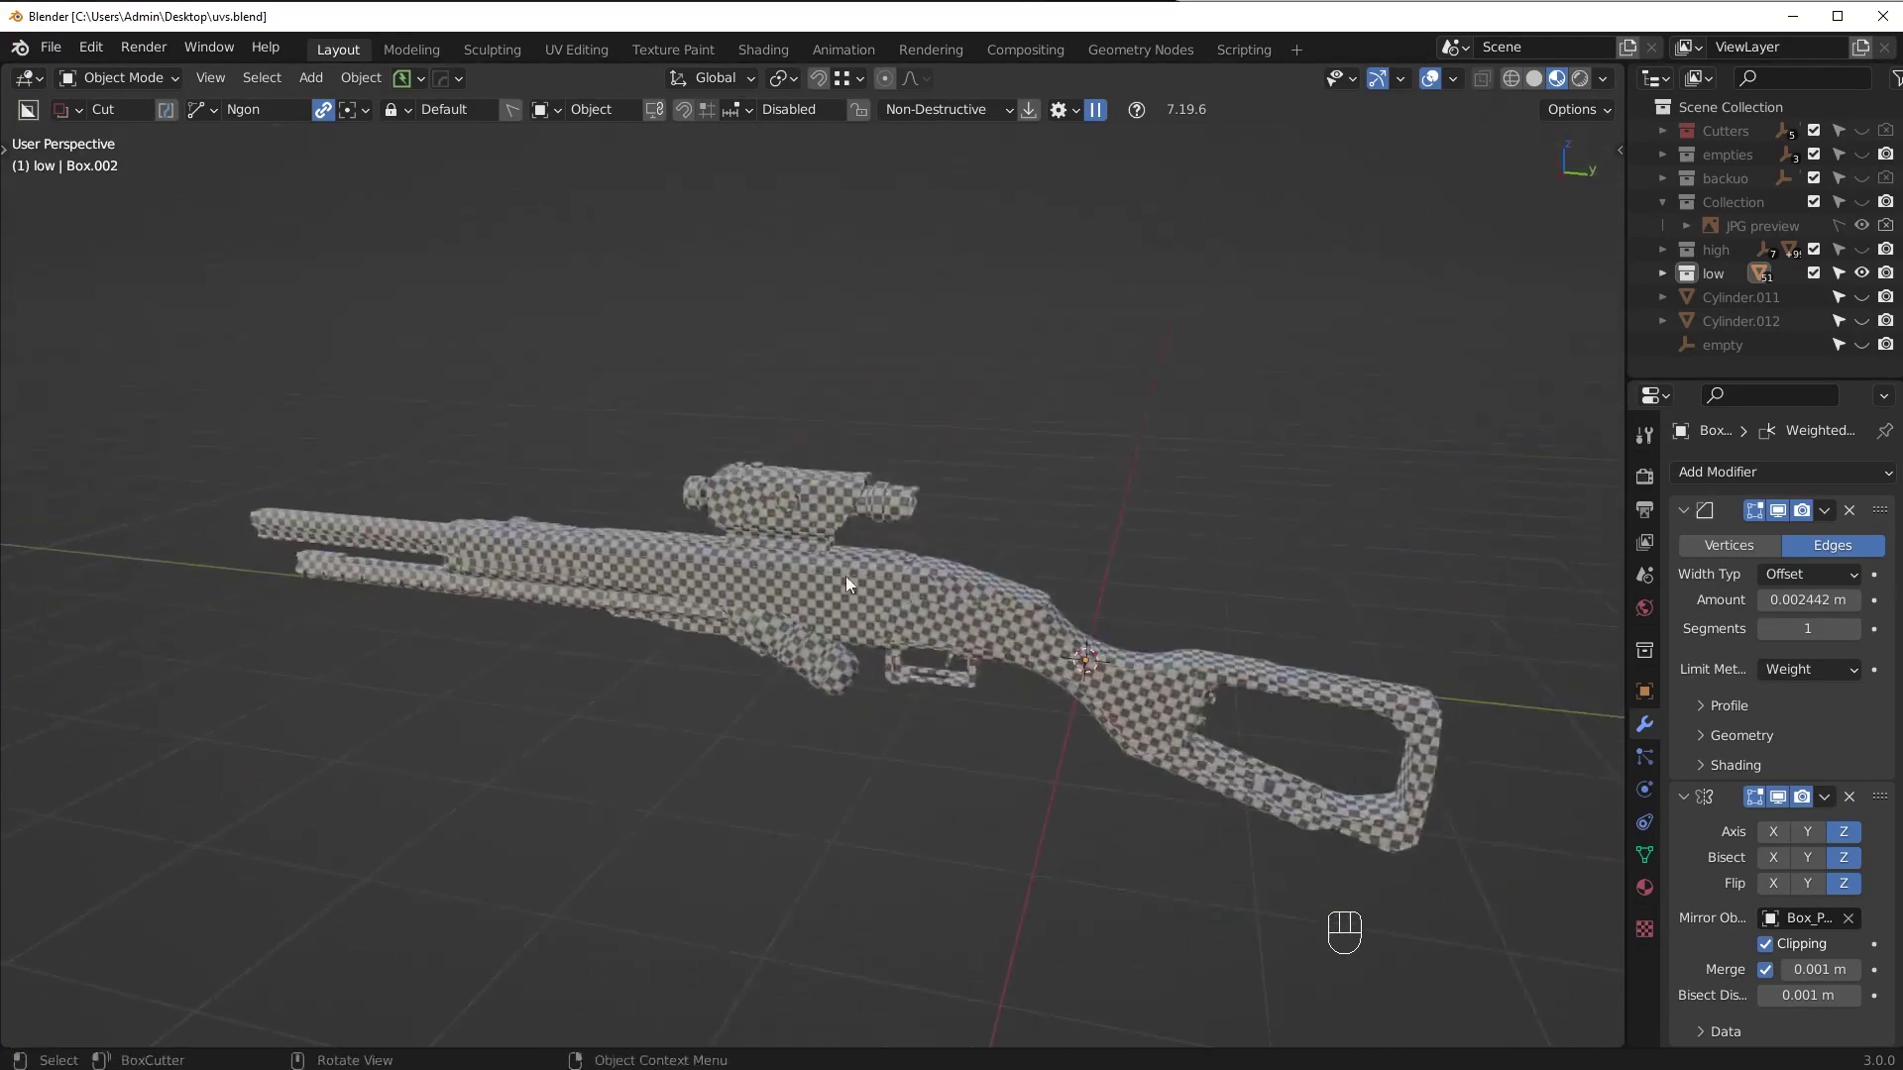
pyautogui.moveTo(767, 599); pyautogui.dragTo(809, 592)
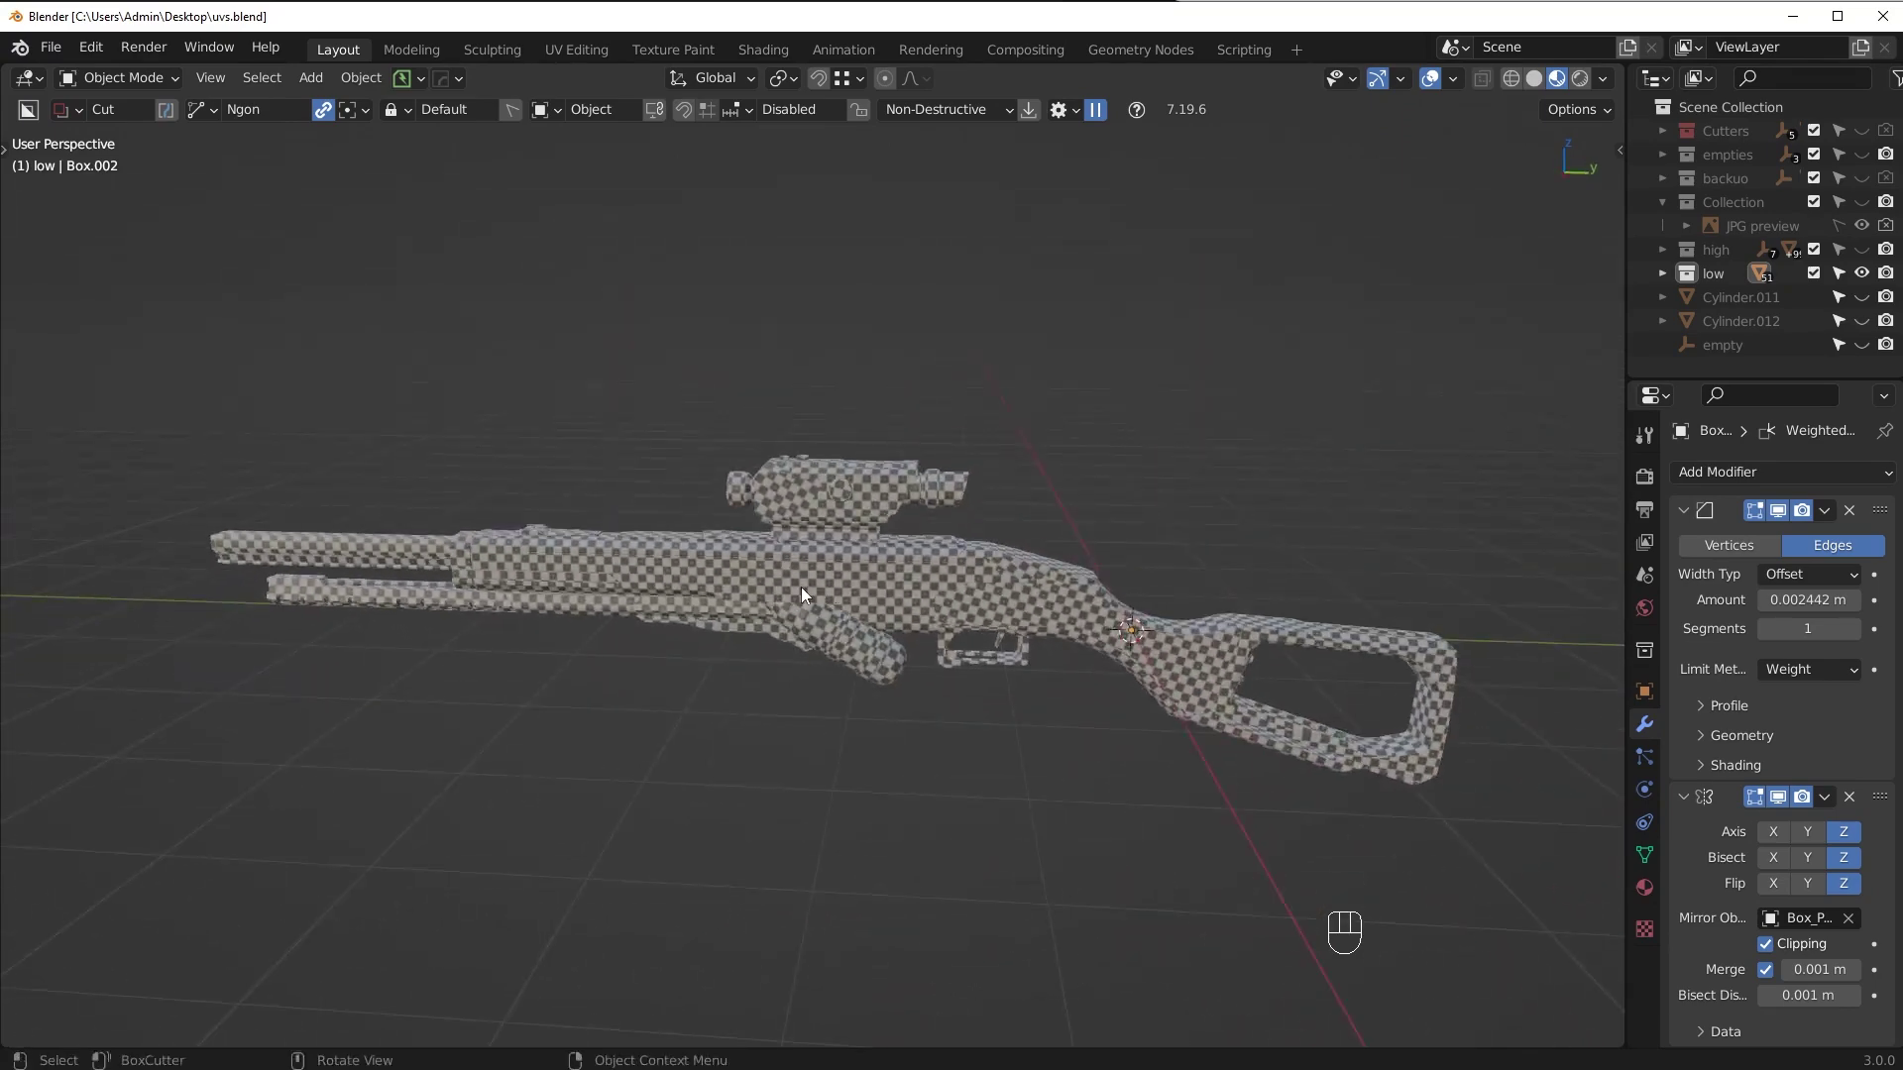
pyautogui.press('z')
# Isolate the body piece Slice.017 in local view and enter Edit Mode on its mesh
pyautogui.moveTo(955, 650); pyautogui.dragTo(979, 664)
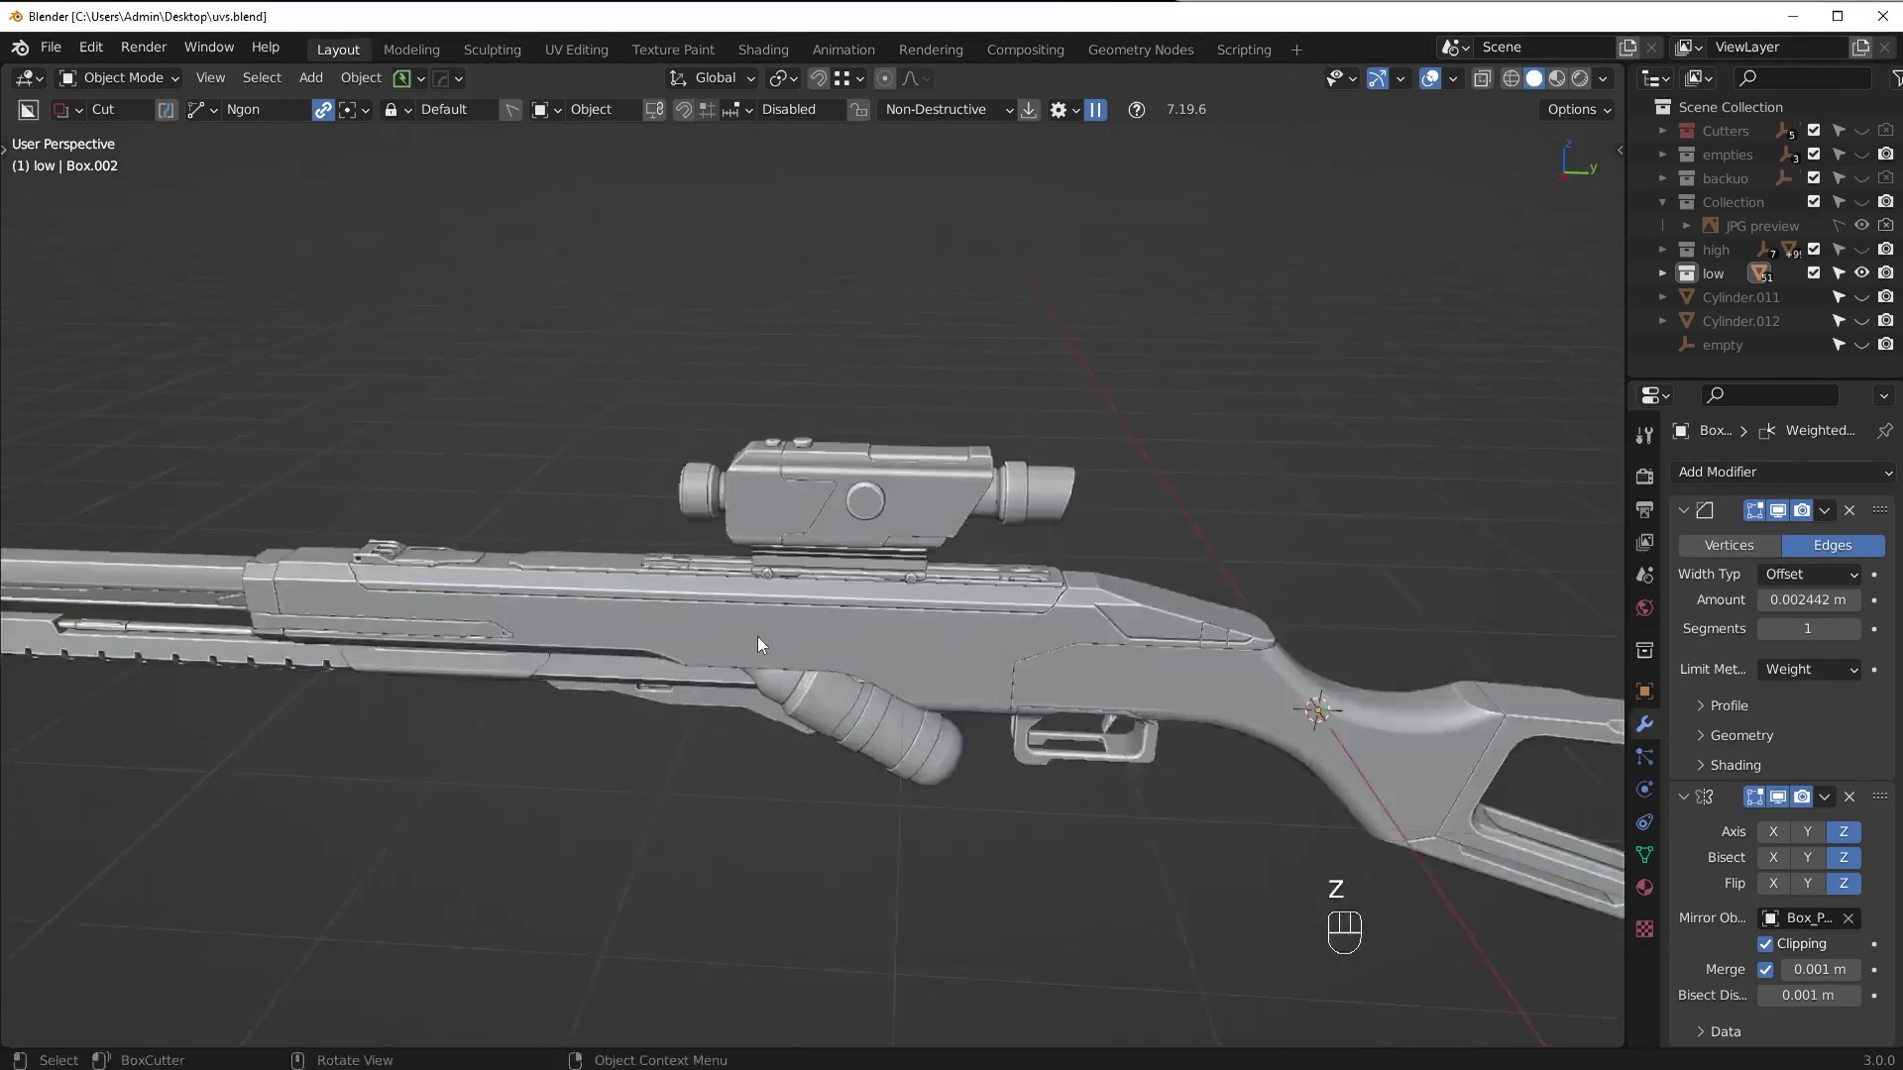
pyautogui.moveTo(748, 652); pyautogui.dragTo(795, 644)
pyautogui.moveTo(1062, 633); pyautogui.dragTo(883, 739)
pyautogui.press('KP_Divide')
pyautogui.press('Tab')
# Inspect the isolated Slice.017, its modifiers and its existing seams from several angles
pyautogui.moveTo(797, 691); pyautogui.dragTo(1062, 691)
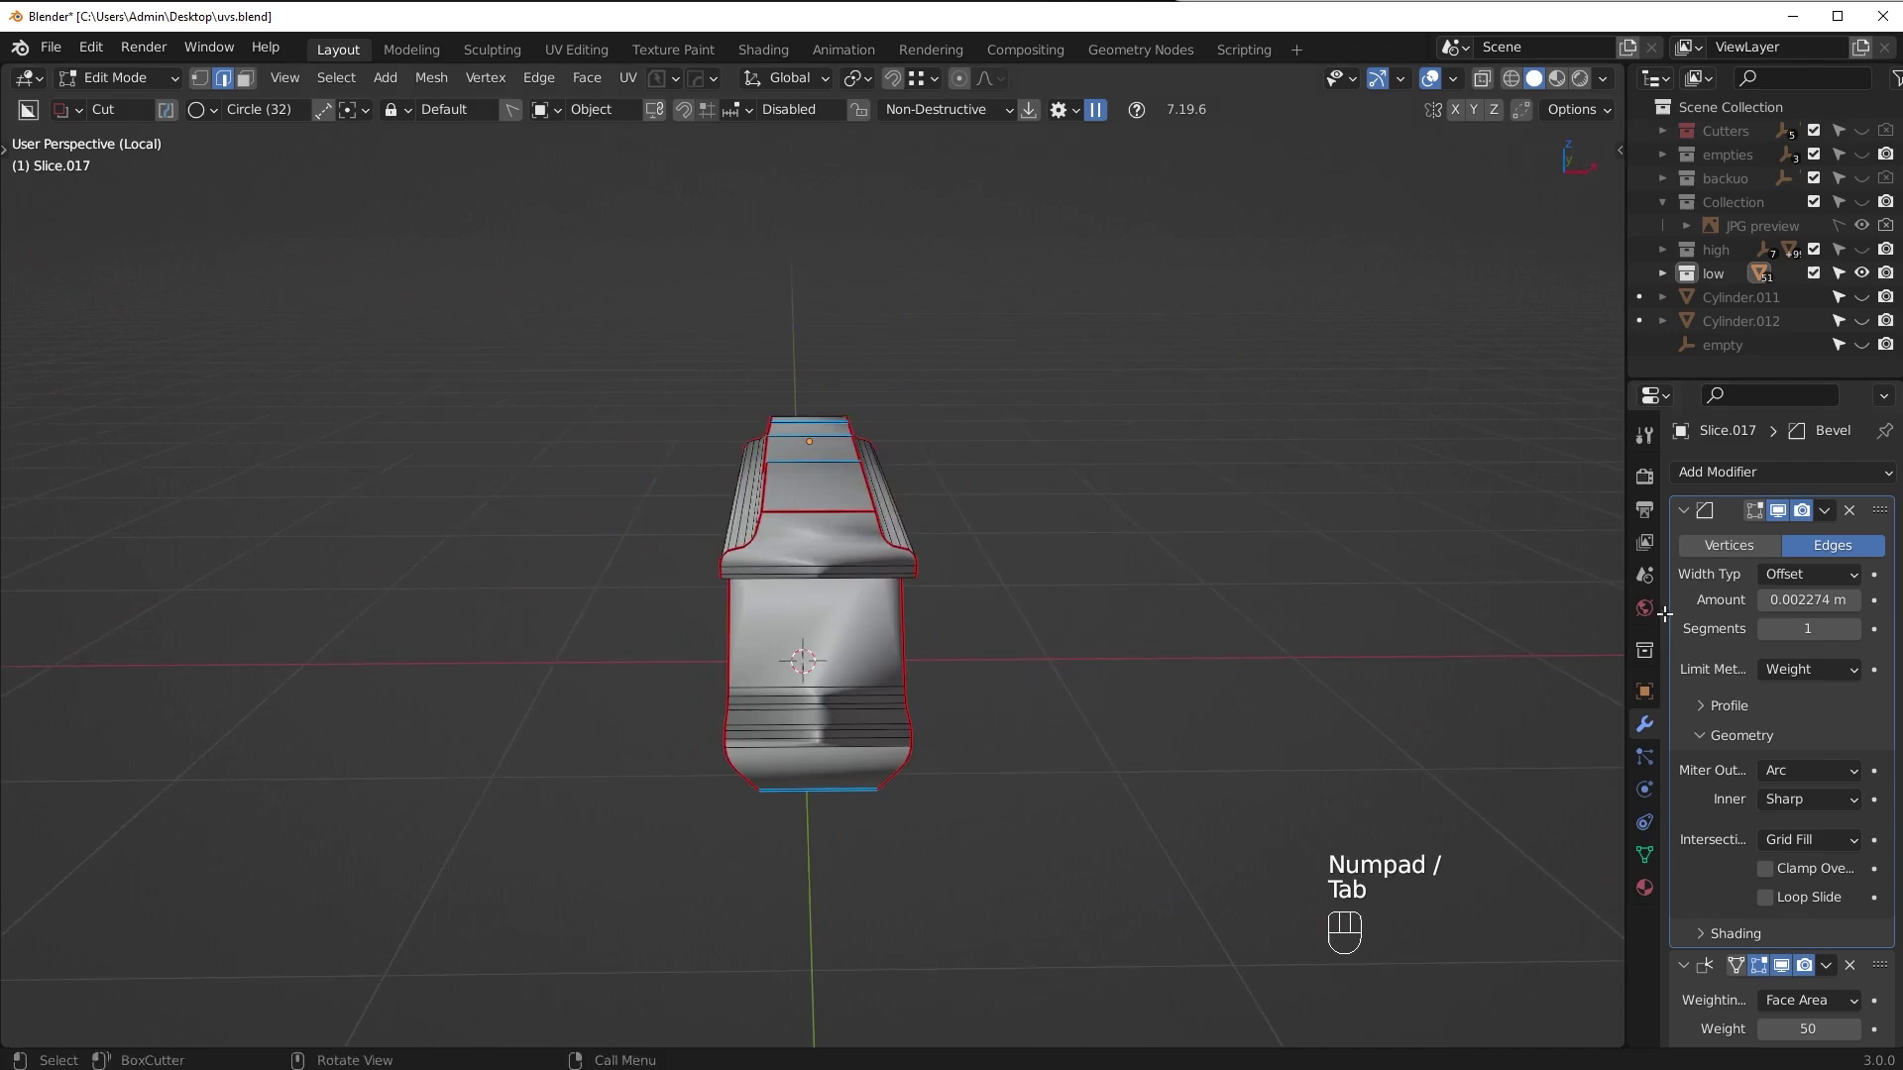
pyautogui.click(1750, 518)
pyautogui.moveTo(967, 620); pyautogui.dragTo(653, 662)
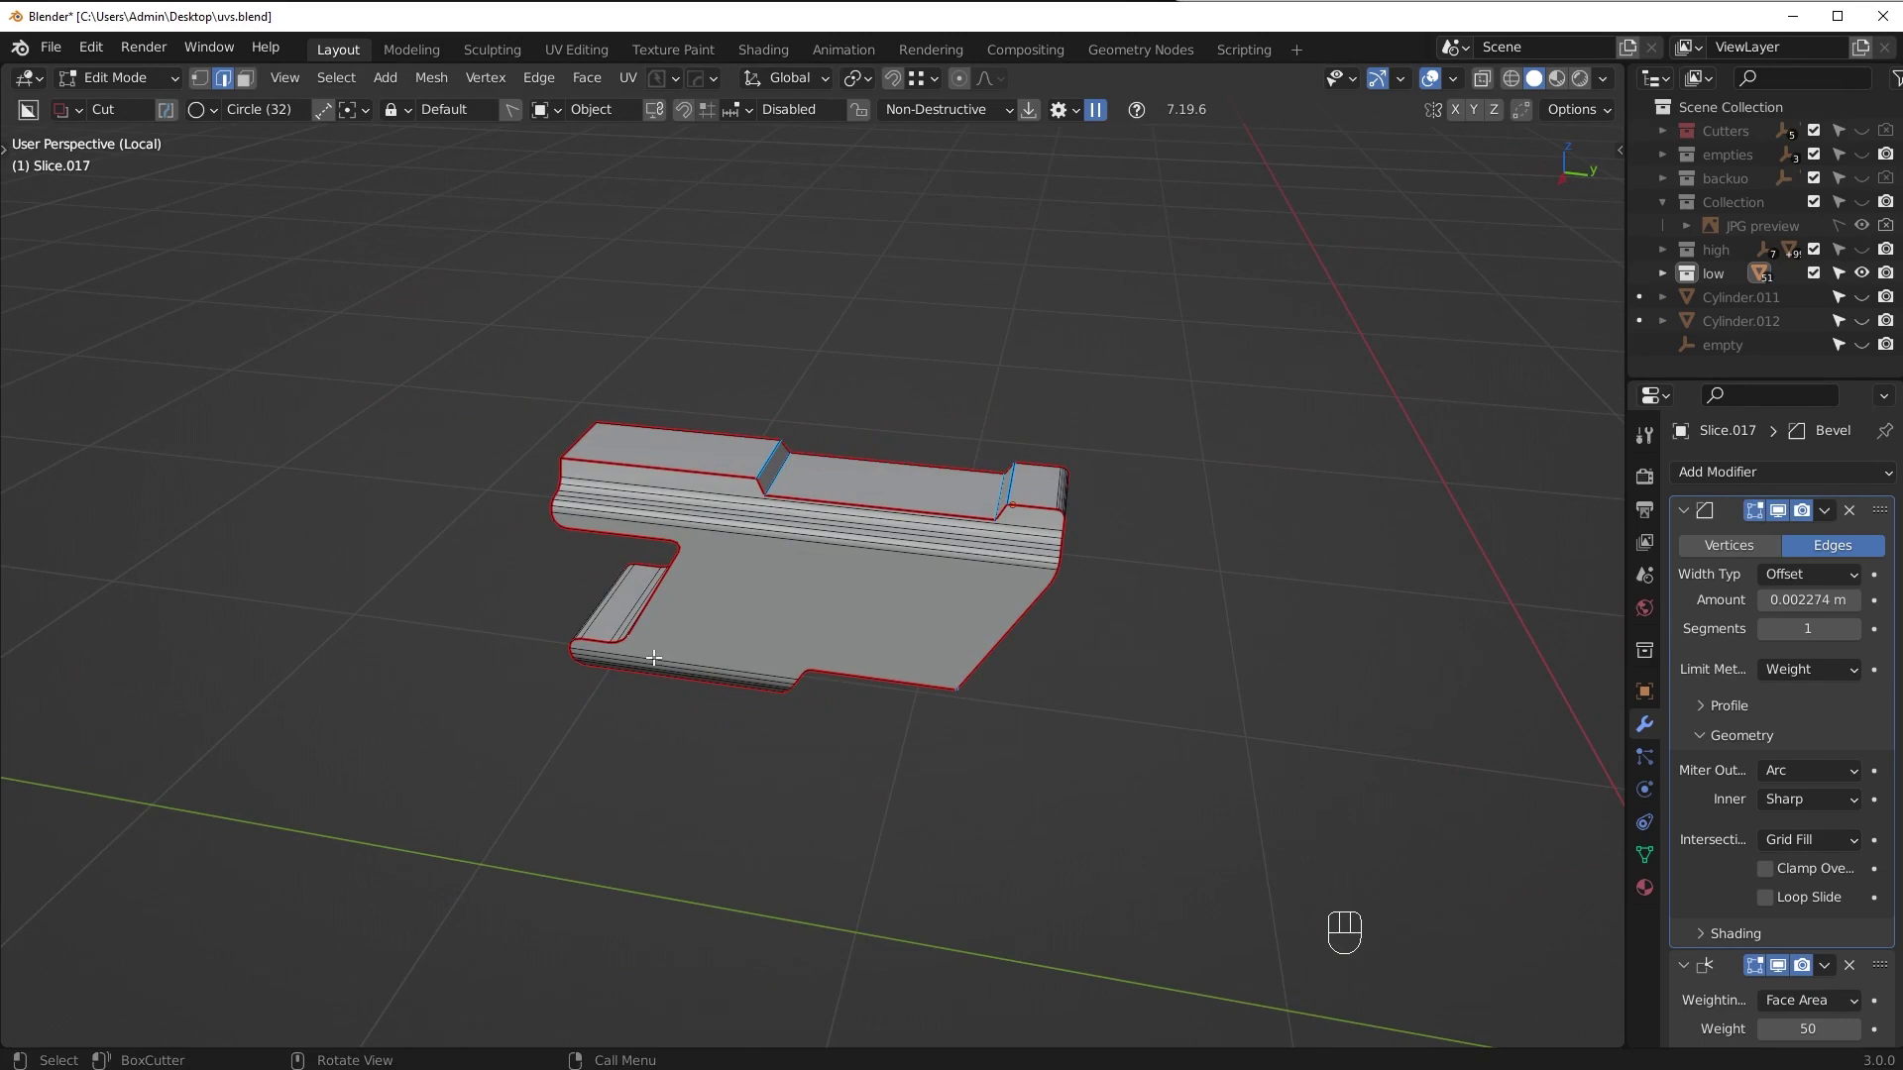
pyautogui.middleClick(1024, 627)
pyautogui.middleClick(989, 610)
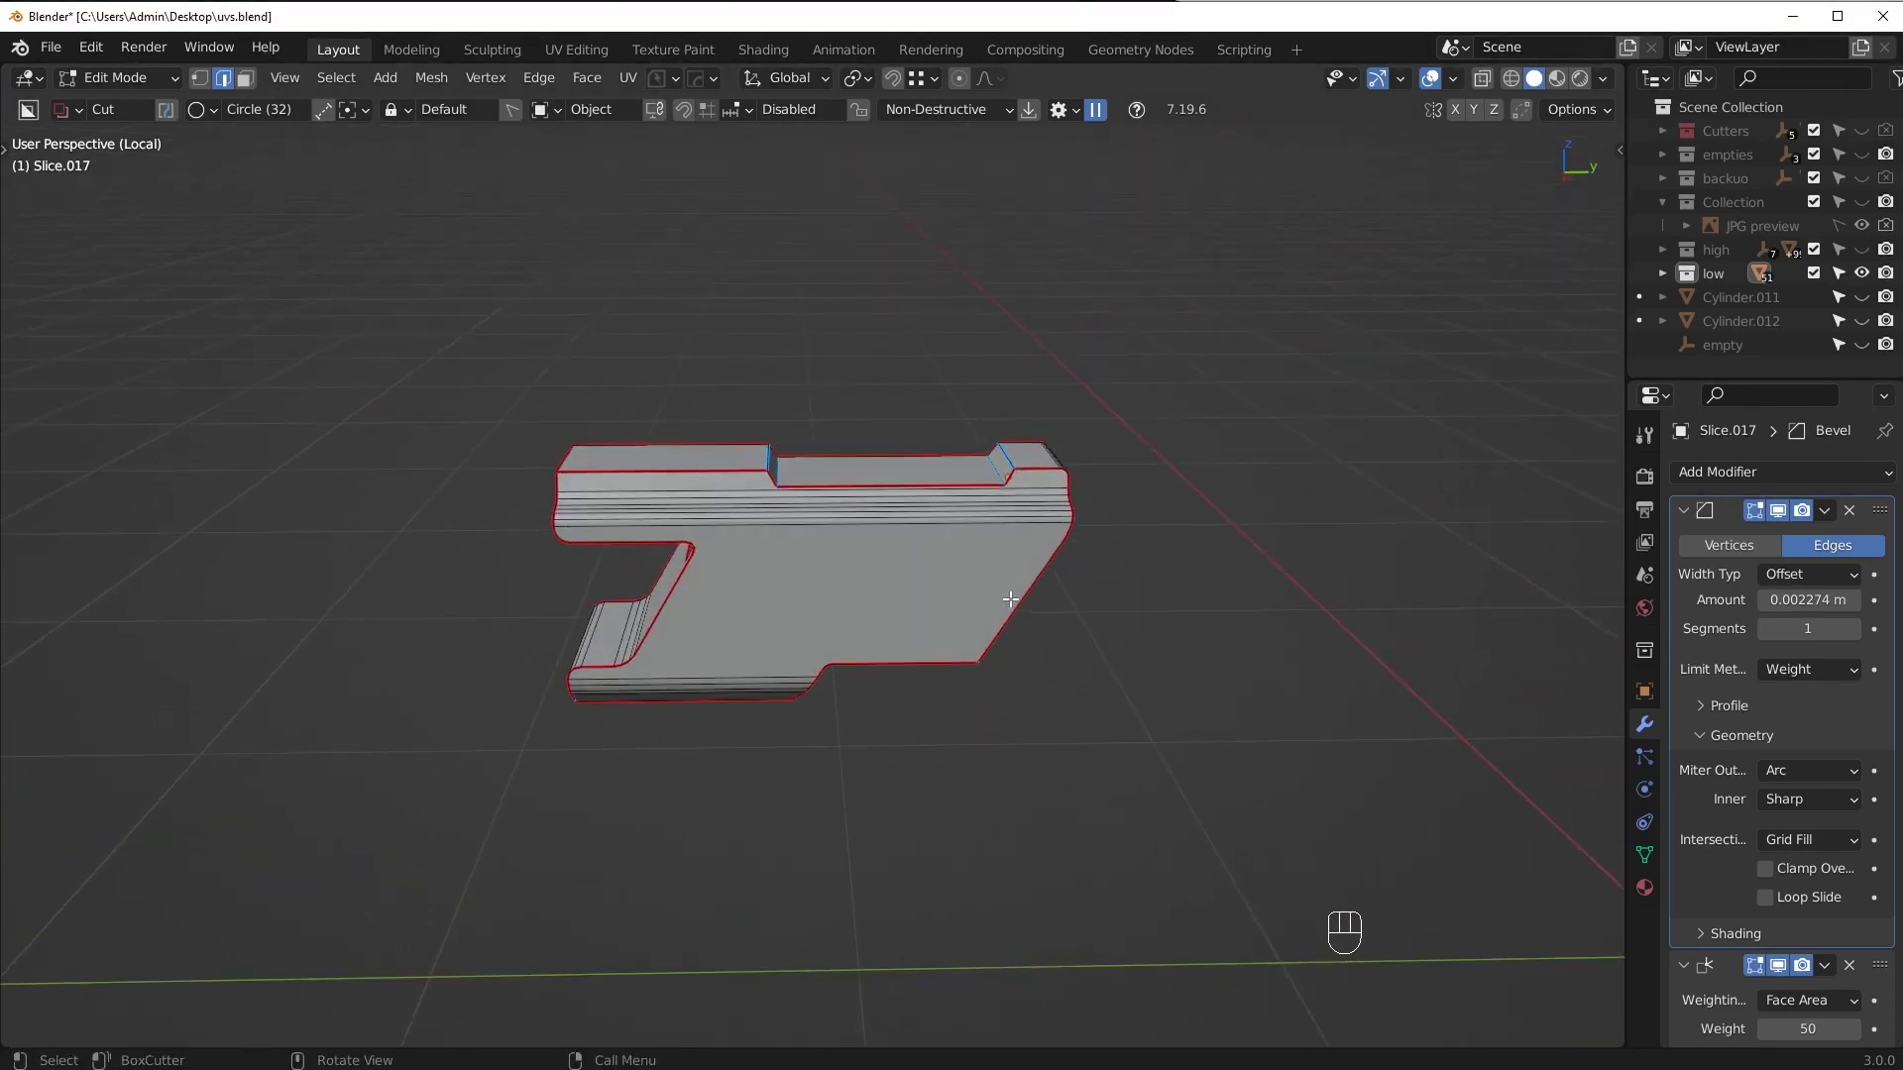
# Select every edge of Slice.017 and clear all its seams, then verify they are gone
pyautogui.press('a')
pyautogui.press('ctrl+e')
pyautogui.moveTo(983, 737); pyautogui.dragTo(927, 776)
pyautogui.press('alt+a')
pyautogui.moveTo(910, 759); pyautogui.dragTo(835, 725)
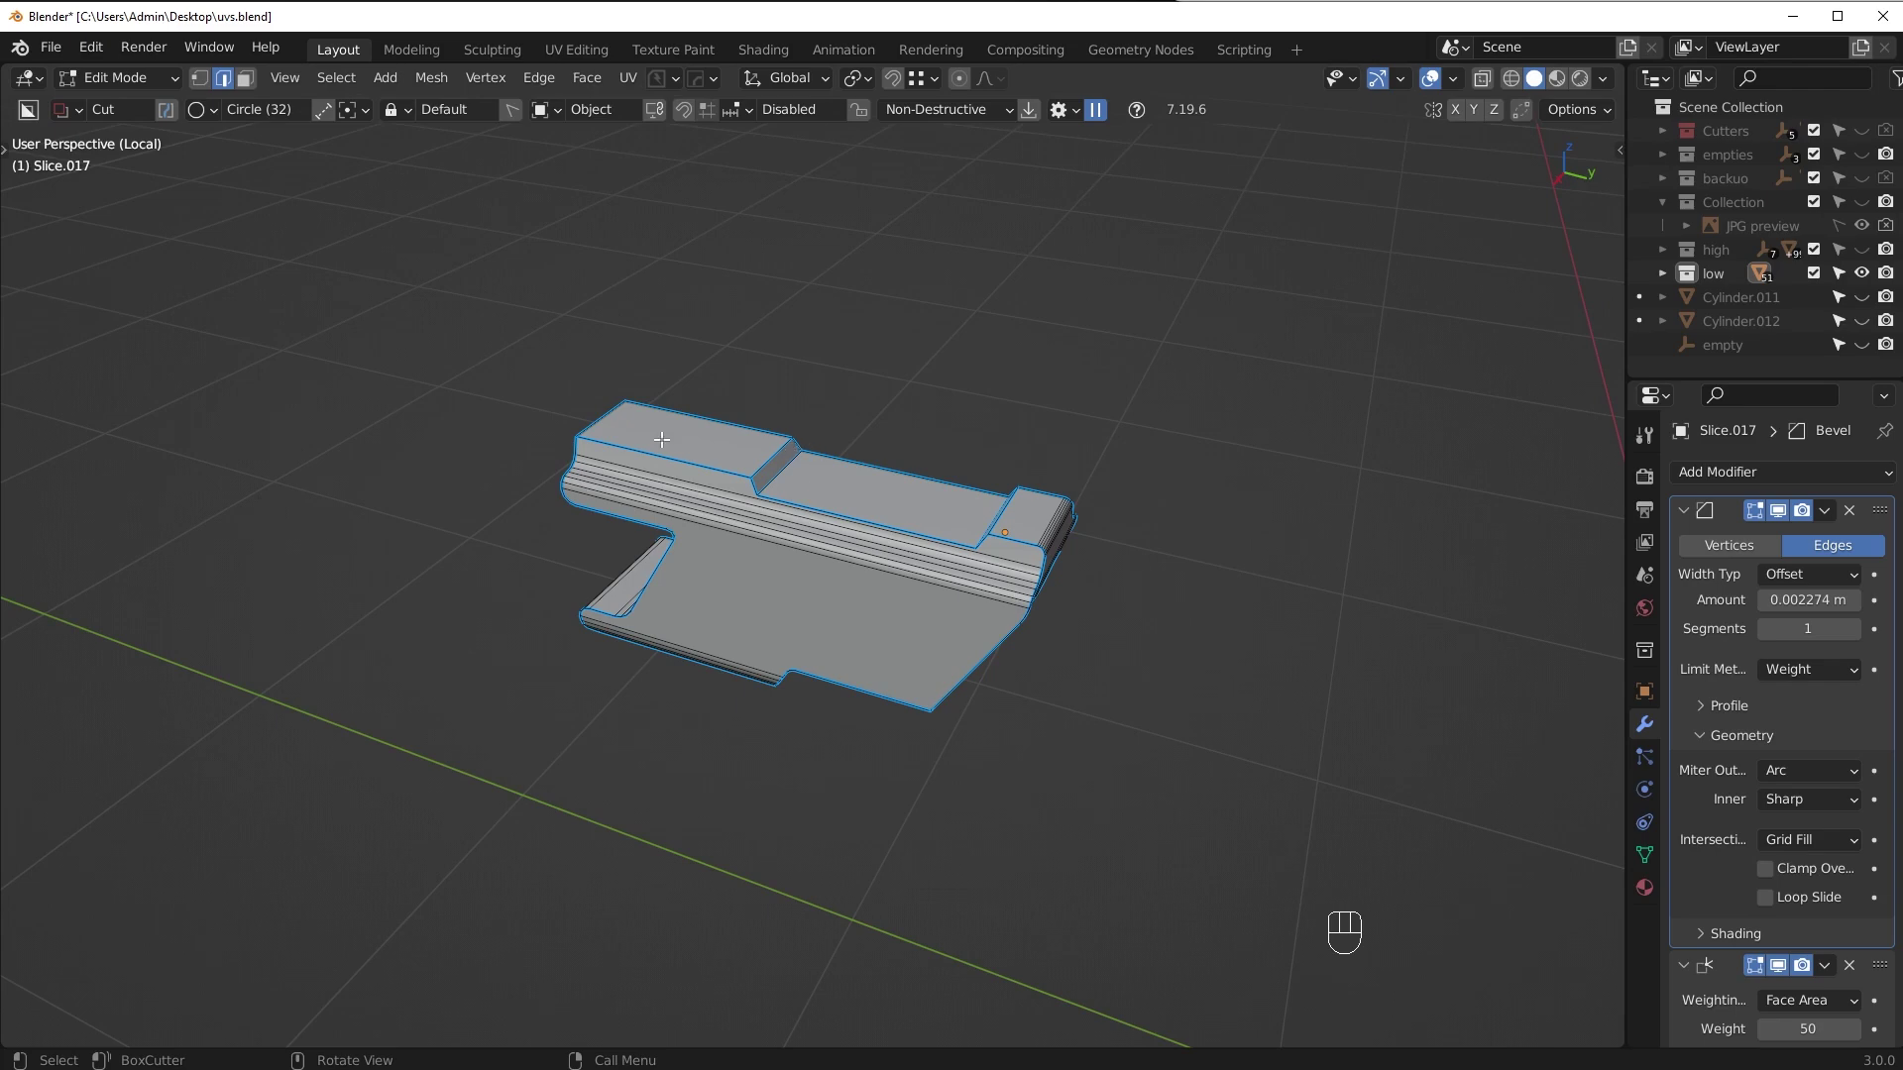
# Select the piece's sharp edges at a 30° threshold and check them along the top rail and end
pyautogui.moveTo(913, 602); pyautogui.dragTo(1009, 571)
pyautogui.moveTo(351, 82); pyautogui.dragTo(389, 324)
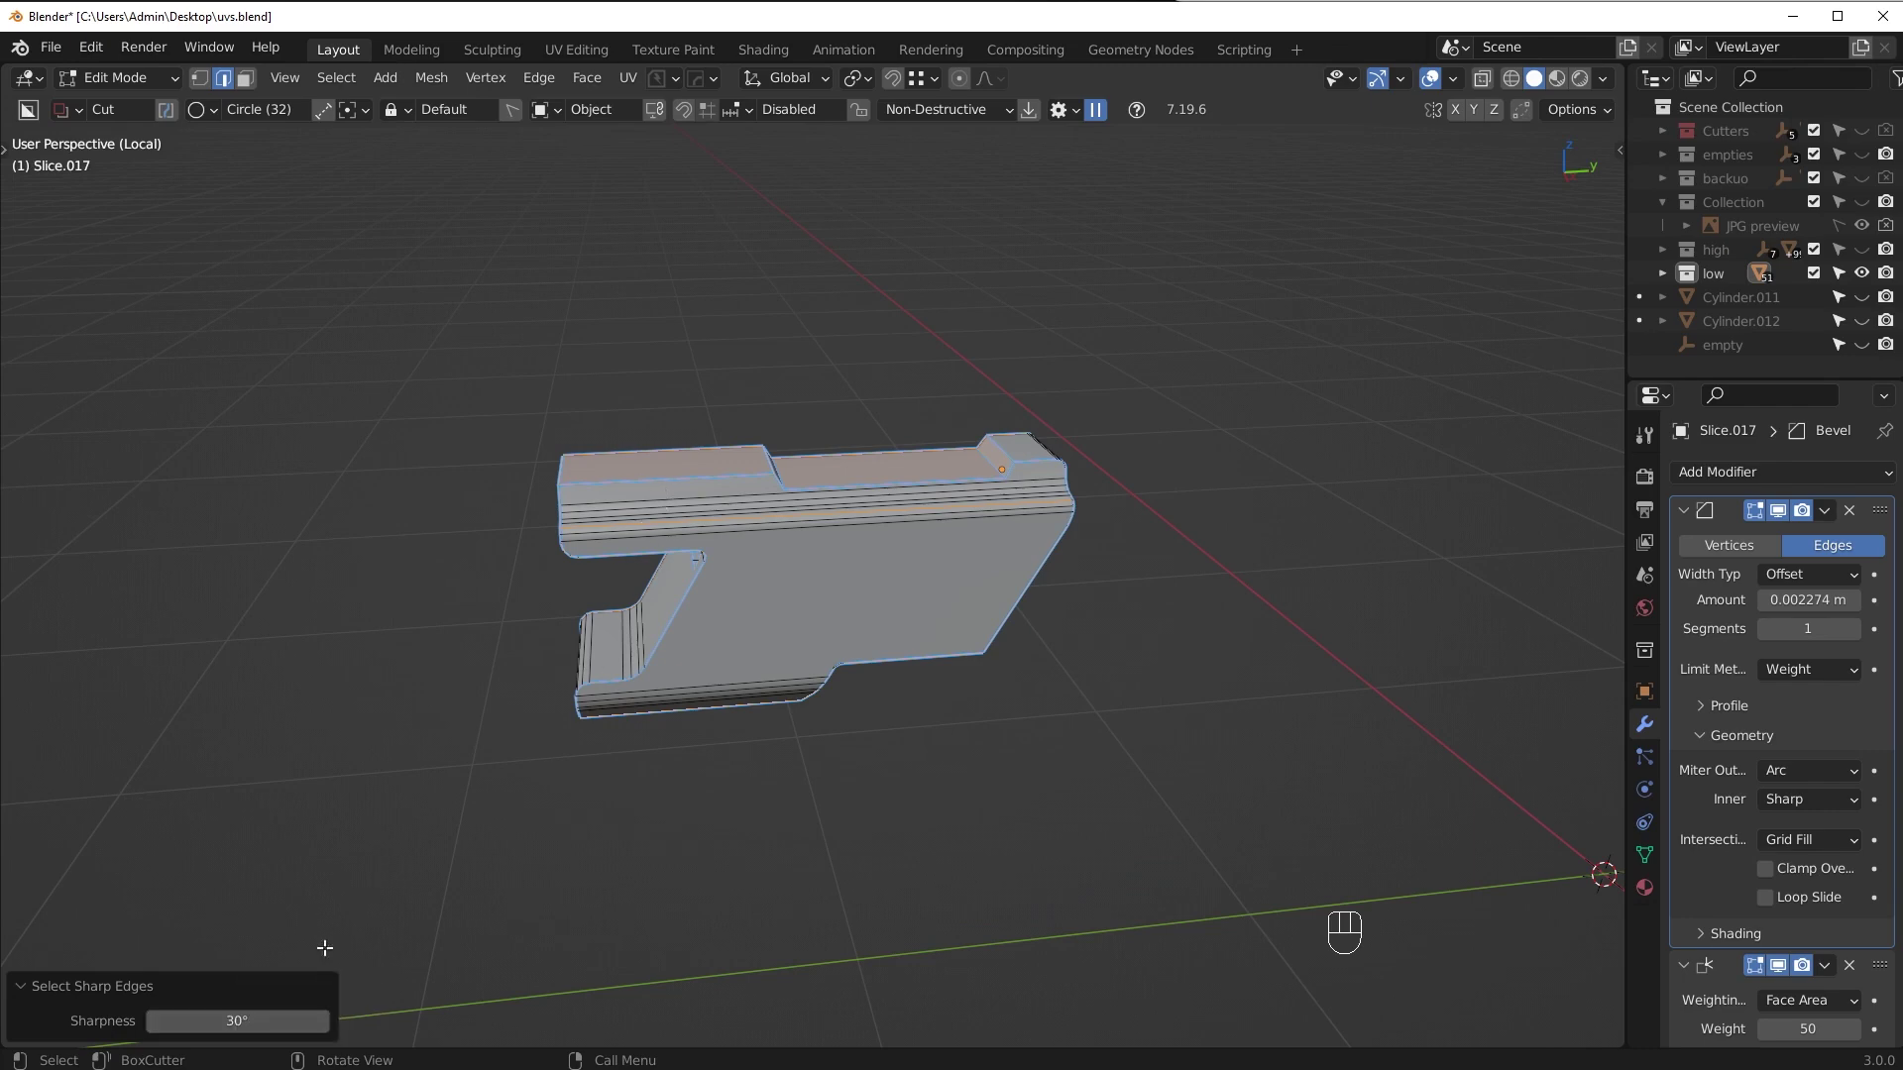
pyautogui.moveTo(785, 613); pyautogui.dragTo(677, 640)
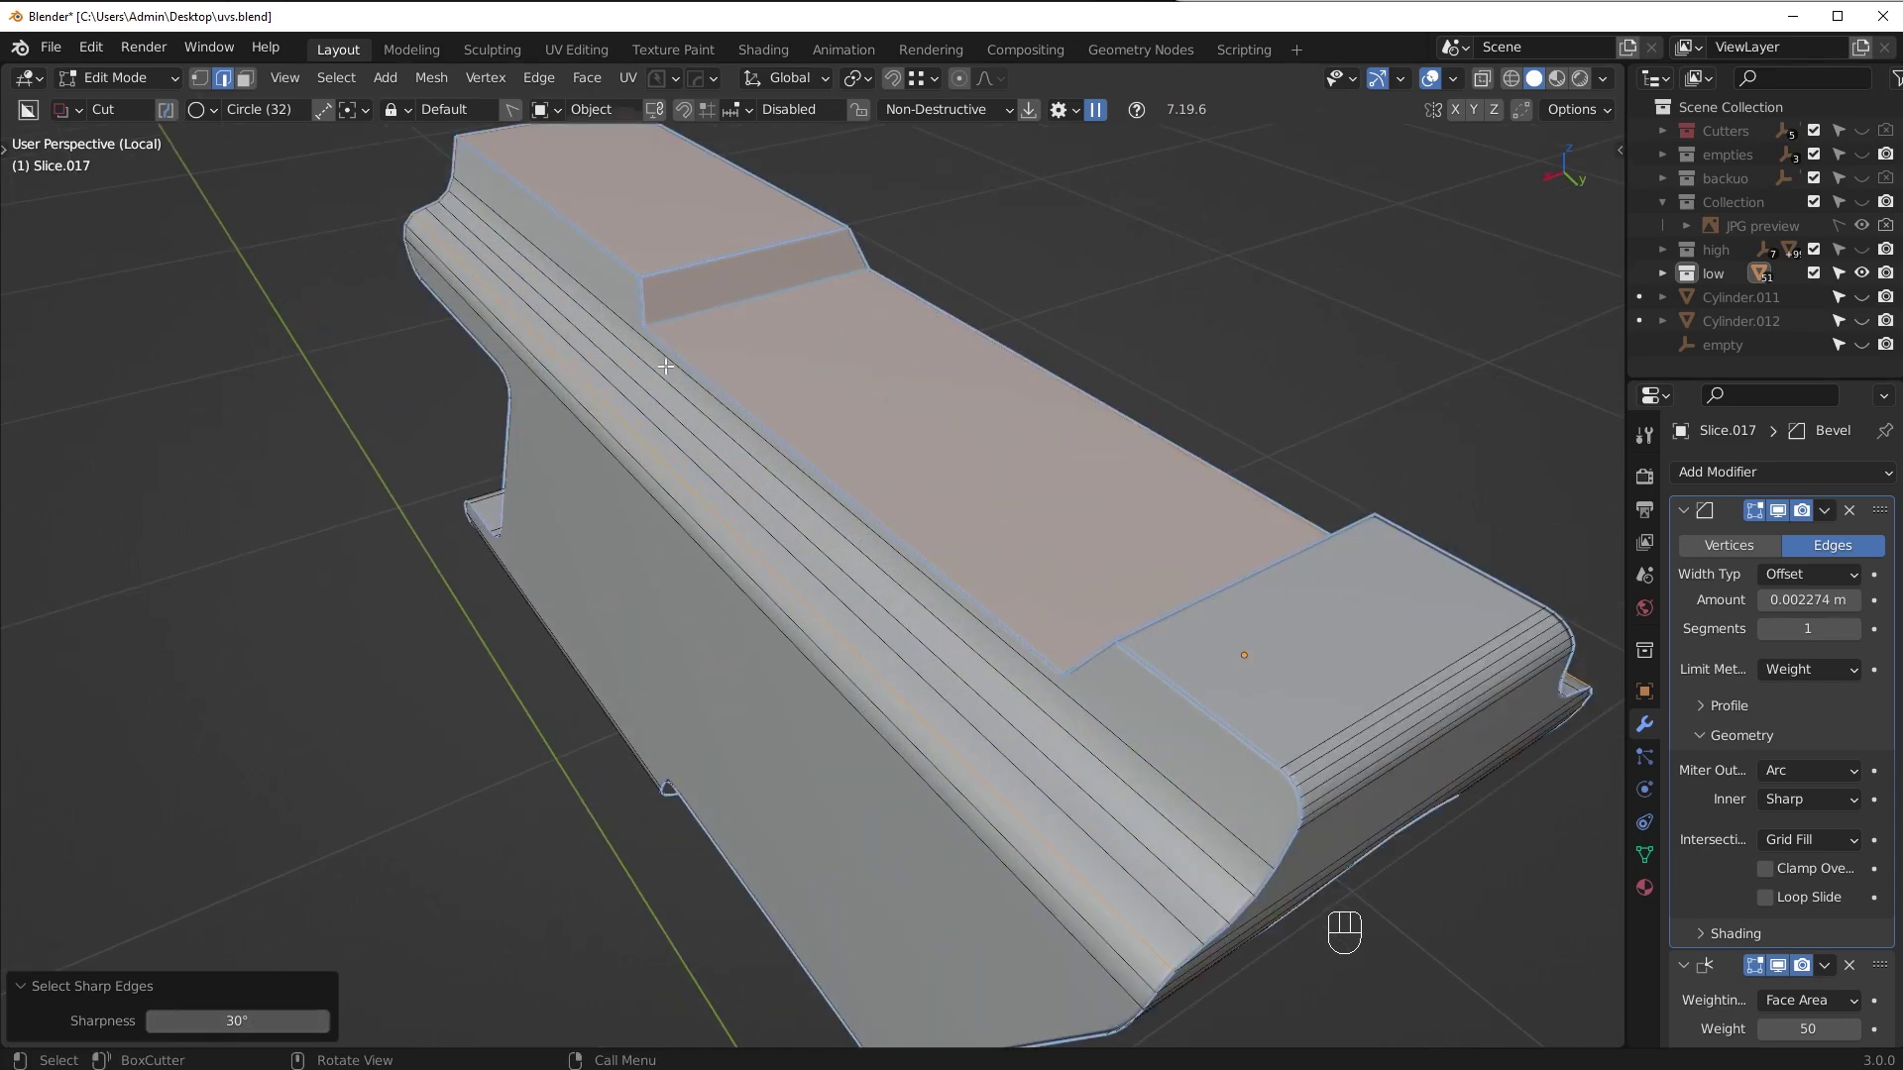
pyautogui.press('Tab')
pyautogui.middleClick(949, 621)
pyautogui.middleClick(1020, 625)
pyautogui.moveTo(612, 504); pyautogui.dragTo(756, 475)
pyautogui.middleClick(780, 471)
pyautogui.middleClick(933, 405)
pyautogui.moveTo(970, 291); pyautogui.dragTo(917, 376)
pyautogui.middleClick(896, 346)
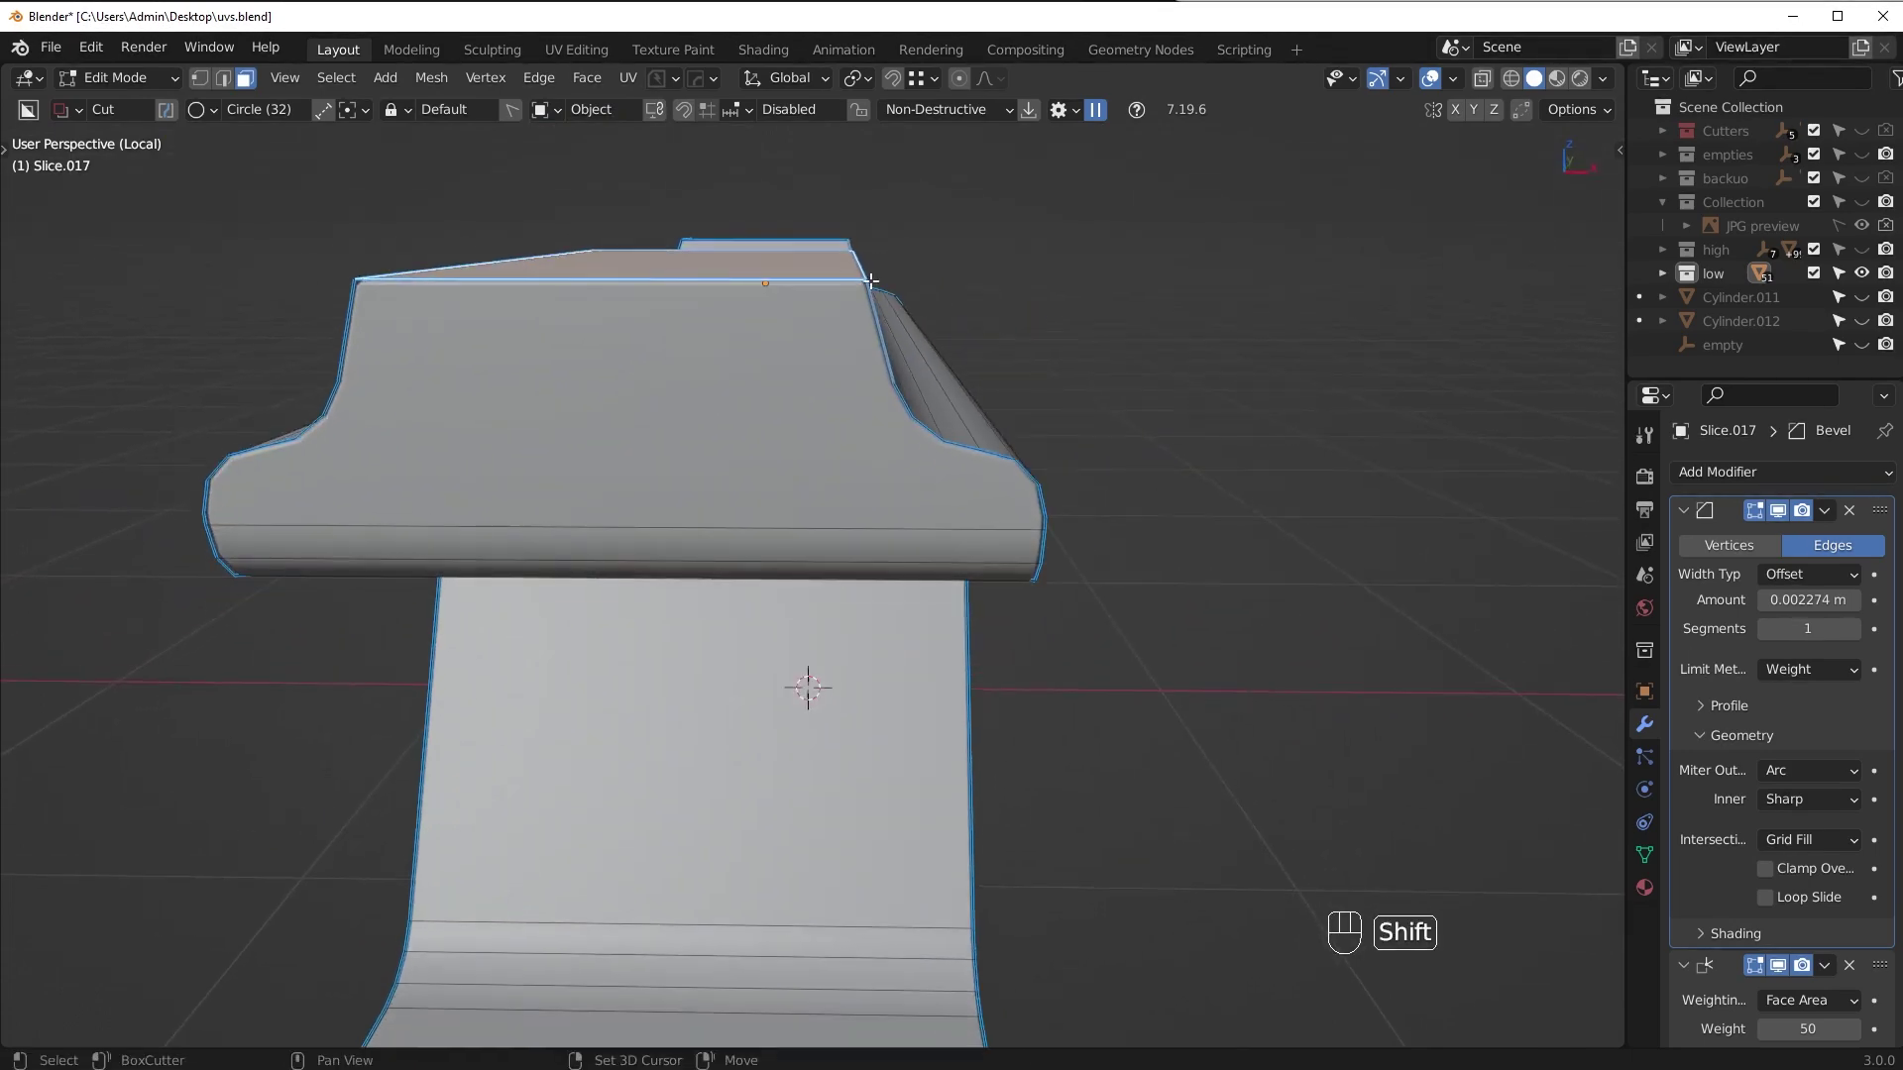
# Reselect the 30° sharp edges and turn them into seams along Slice.017's outline and top ridge
pyautogui.click(843, 280)
pyautogui.middleClick(803, 689)
pyautogui.press('Tab')
pyautogui.middleClick(739, 620)
pyautogui.middleClick(792, 607)
pyautogui.press('Tab')
pyautogui.press('alt+a')
pyautogui.moveTo(376, 171); pyautogui.dragTo(412, 333)
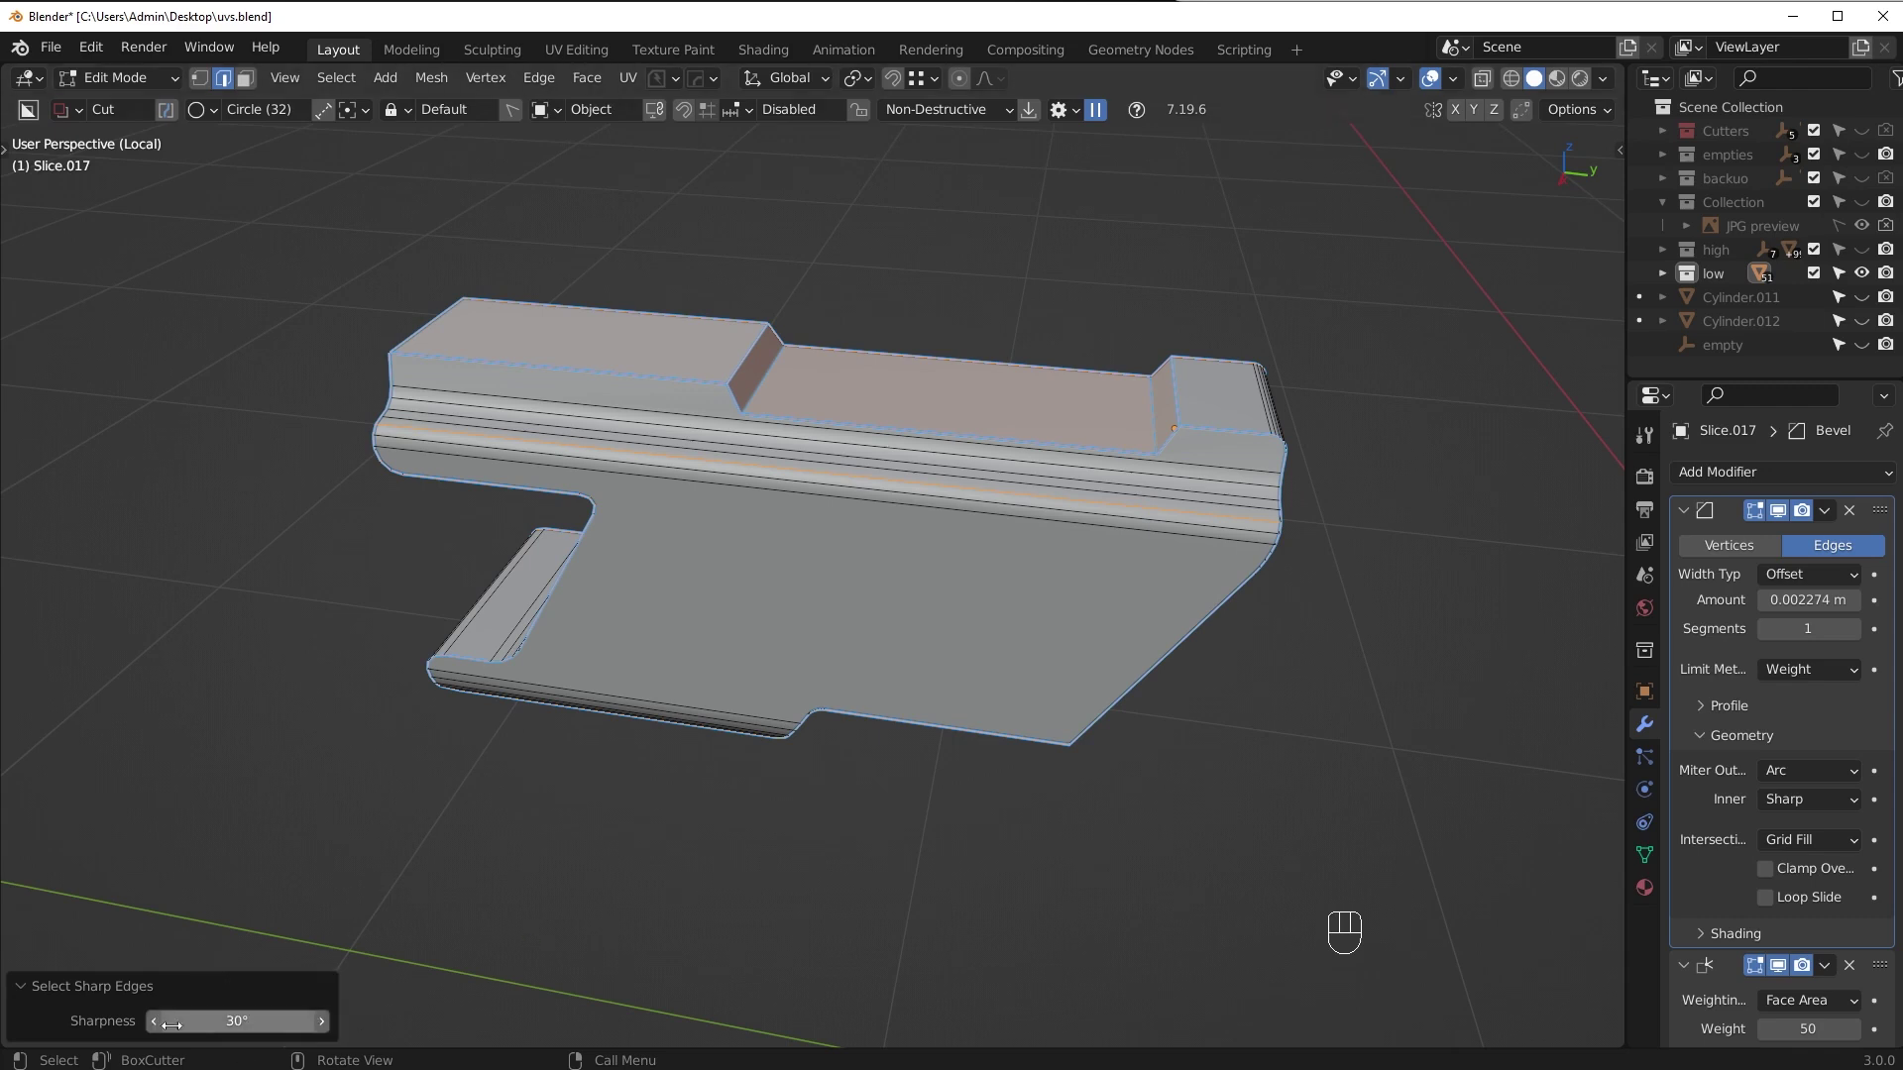
pyautogui.moveTo(1006, 564); pyautogui.dragTo(1077, 546)
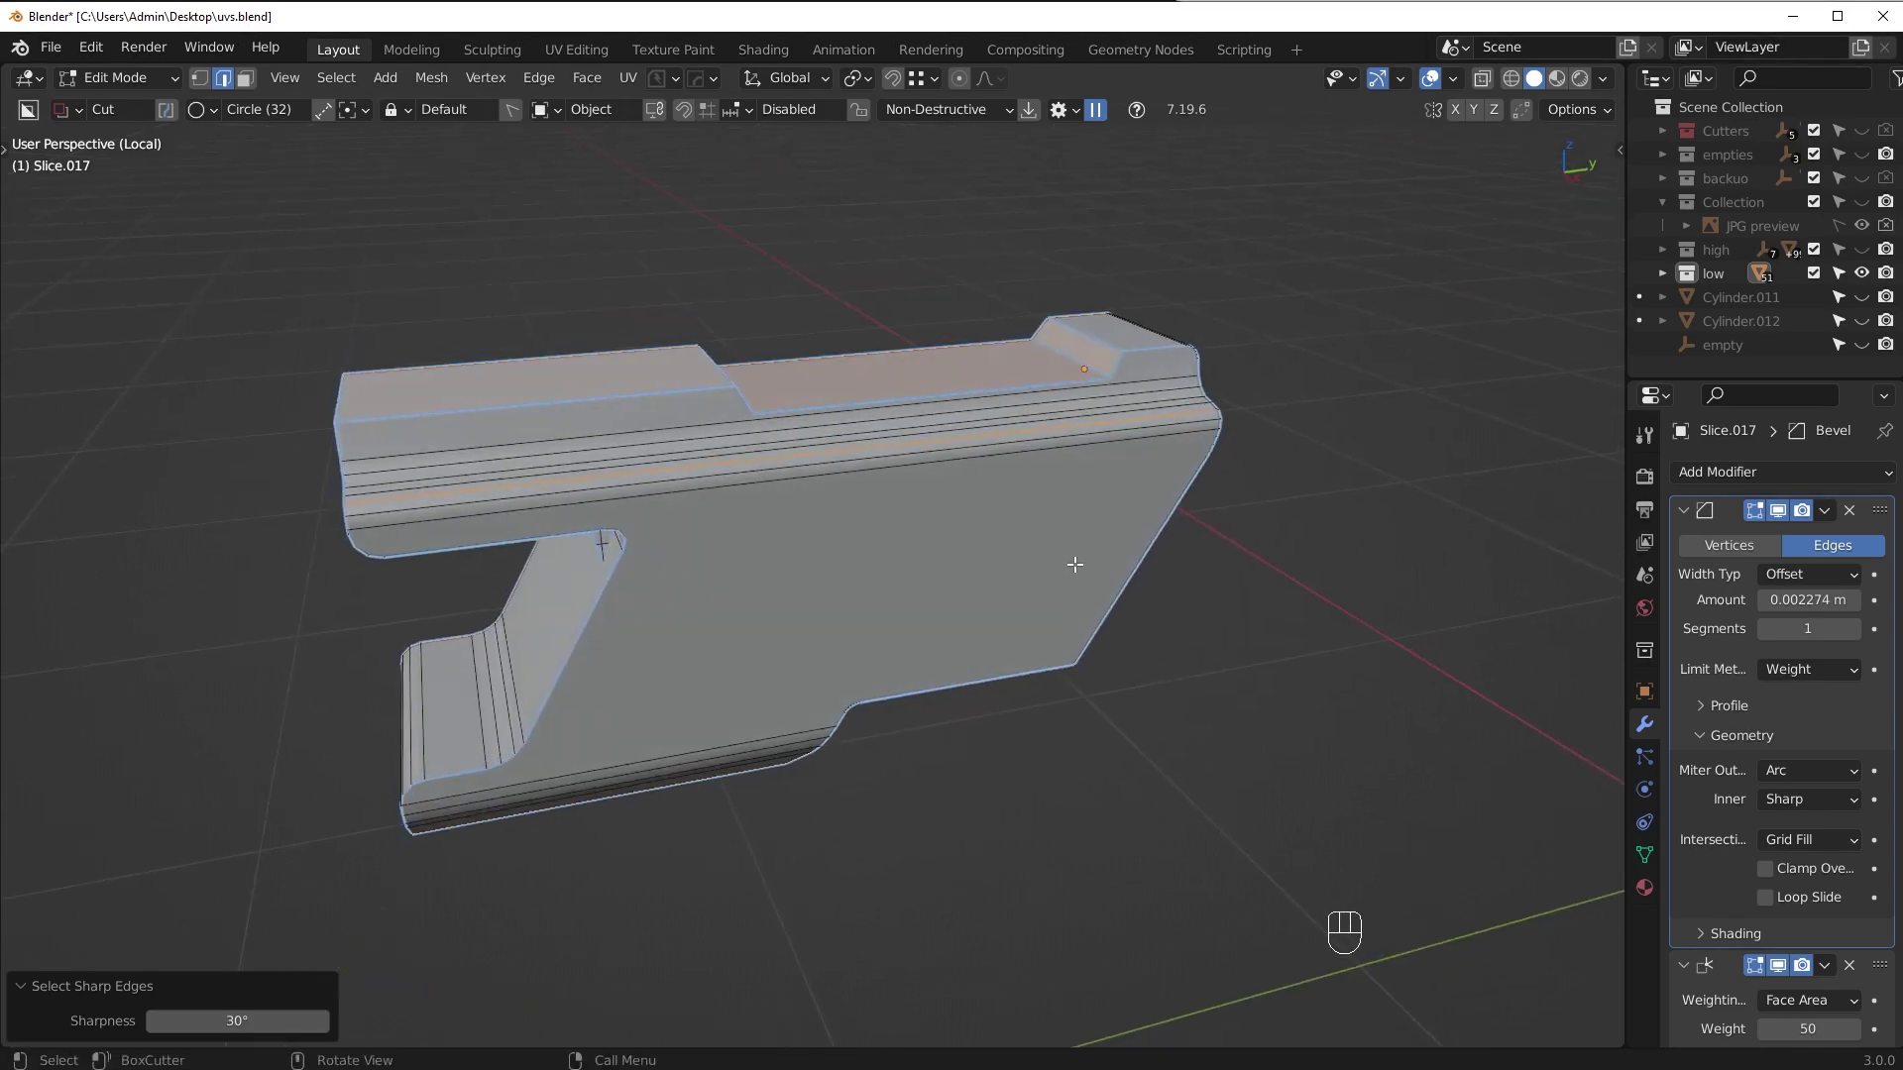
pyautogui.press('ctrl+e')
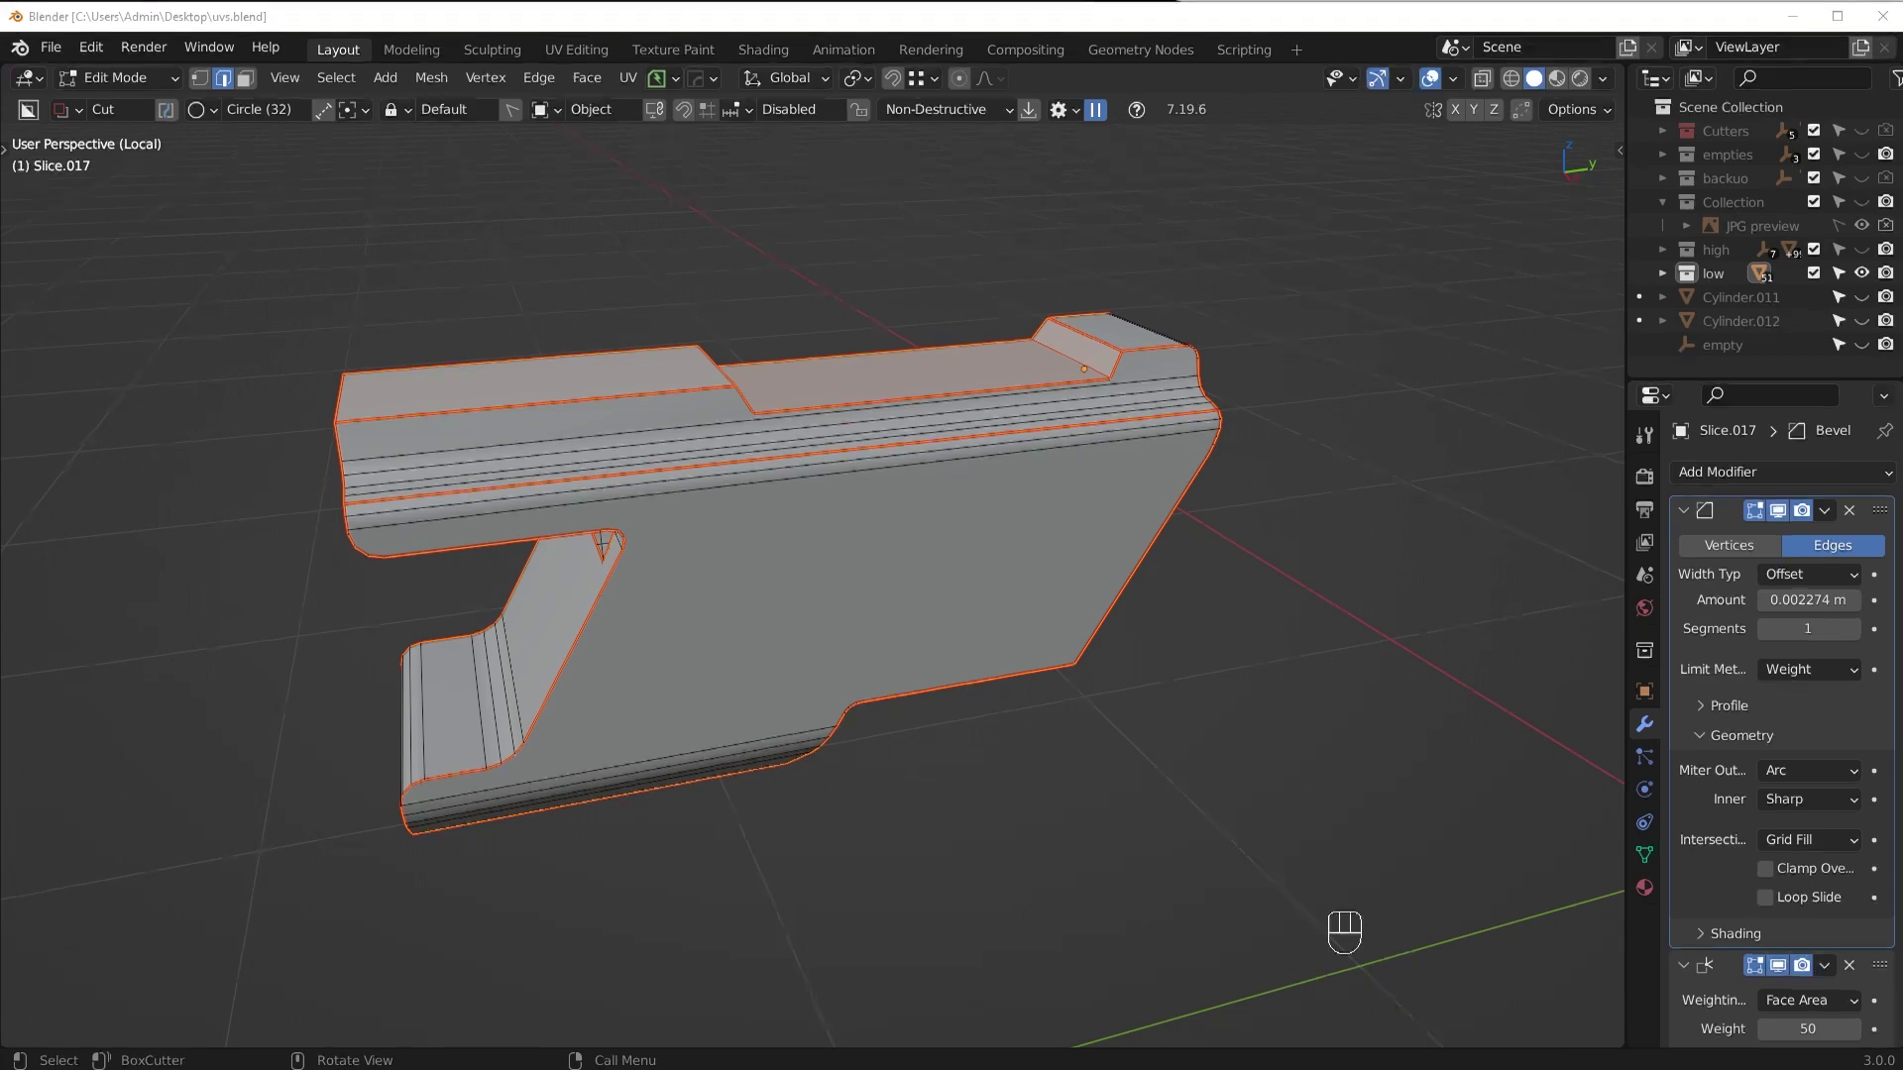
# Add a test cube beside the rifle and slide it along X into clear space
pyautogui.middleClick(1065, 602)
pyautogui.press('Tab')
pyautogui.moveTo(1253, 490); pyautogui.dragTo(1153, 480)
pyautogui.moveTo(1151, 528); pyautogui.dragTo(1191, 550)
pyautogui.middleClick(1238, 548)
pyautogui.press('shift+a')
pyautogui.moveTo(1326, 574); pyautogui.dragTo(1109, 547)
pyautogui.moveTo(1090, 548); pyautogui.dragTo(1185, 406)
pyautogui.middleClick(1204, 484)
pyautogui.press('g')
pyautogui.press('x')
pyautogui.click(796, 463)
pyautogui.moveTo(1015, 491); pyautogui.dragTo(1157, 534)
pyautogui.moveTo(999, 511); pyautogui.dragTo(950, 494)
# Chamfer one edge of the cube with a single-segment bevel and select its sharp edges
pyautogui.press('Tab')
pyautogui.press('ctrl+b')
pyautogui.click(1058, 615)
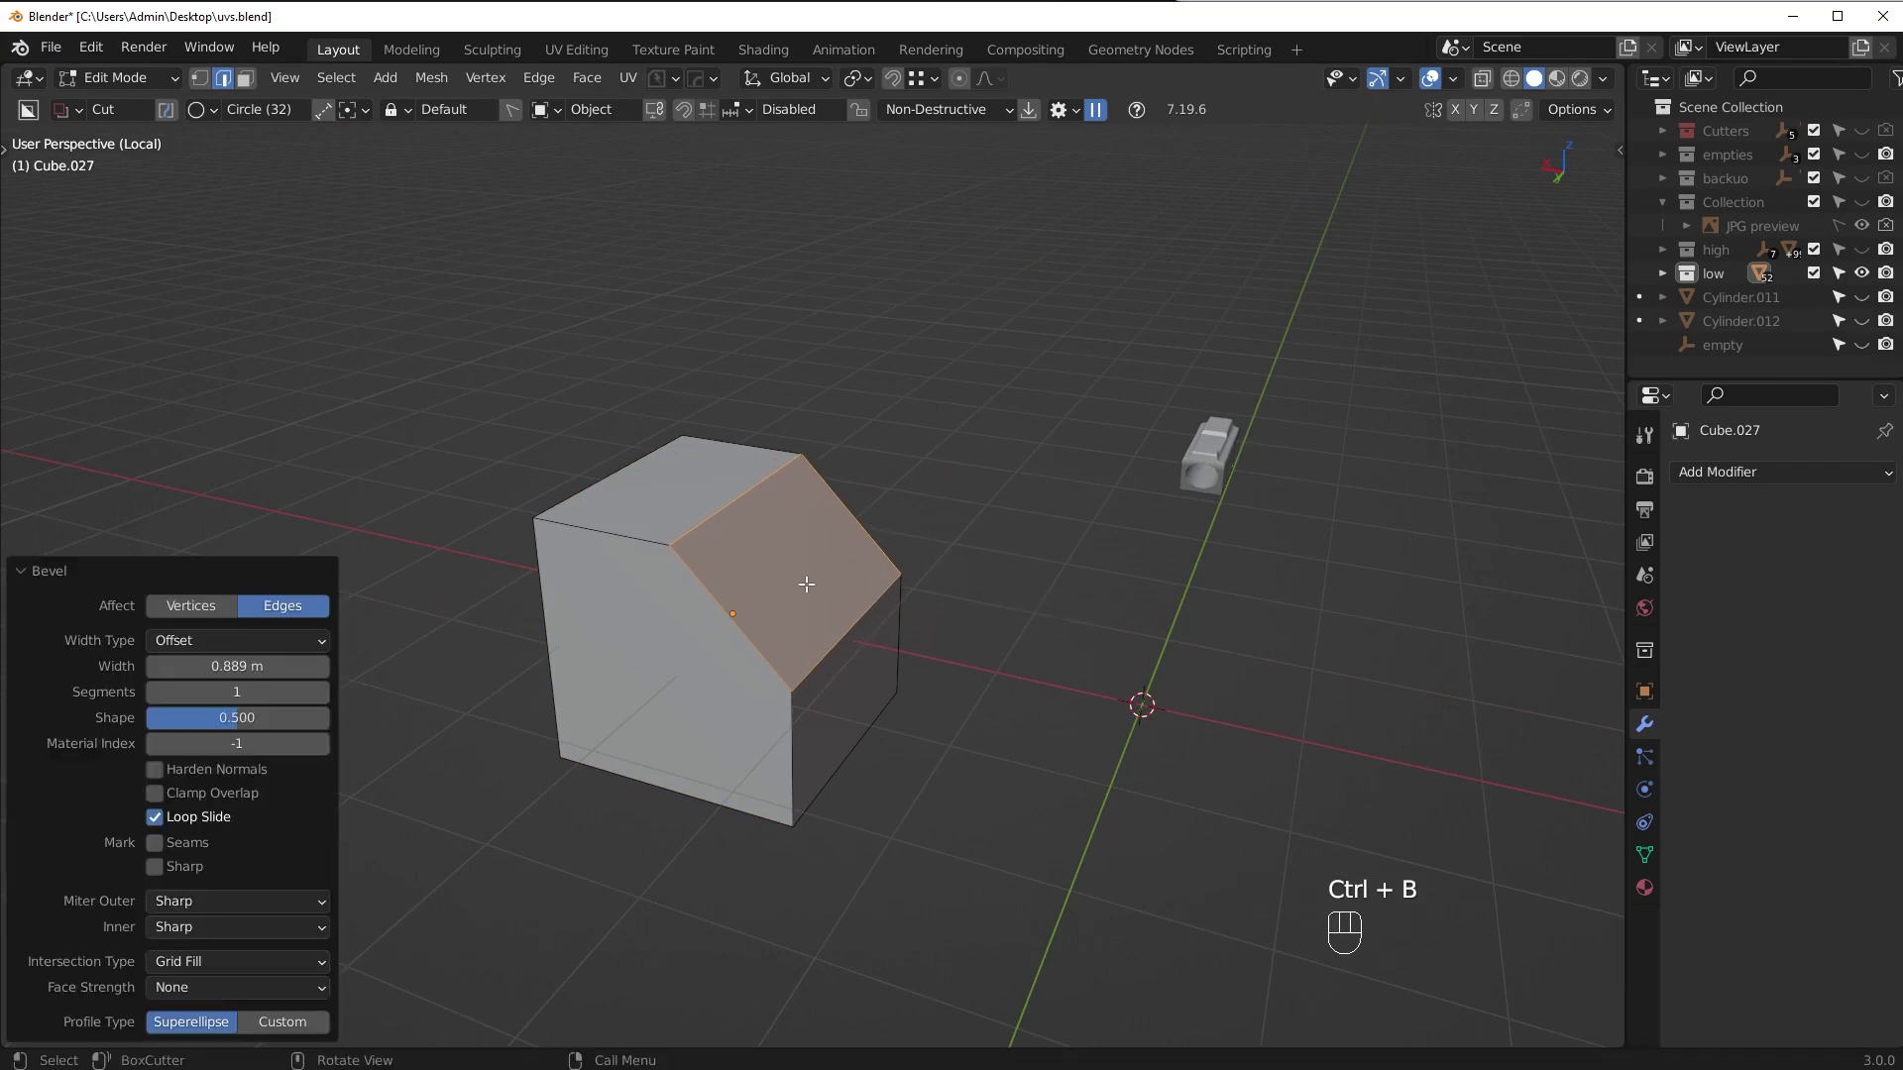
pyautogui.moveTo(962, 620); pyautogui.dragTo(962, 637)
pyautogui.press('alt+a')
pyautogui.moveTo(345, 85); pyautogui.dragTo(452, 353)
pyautogui.middleClick(639, 610)
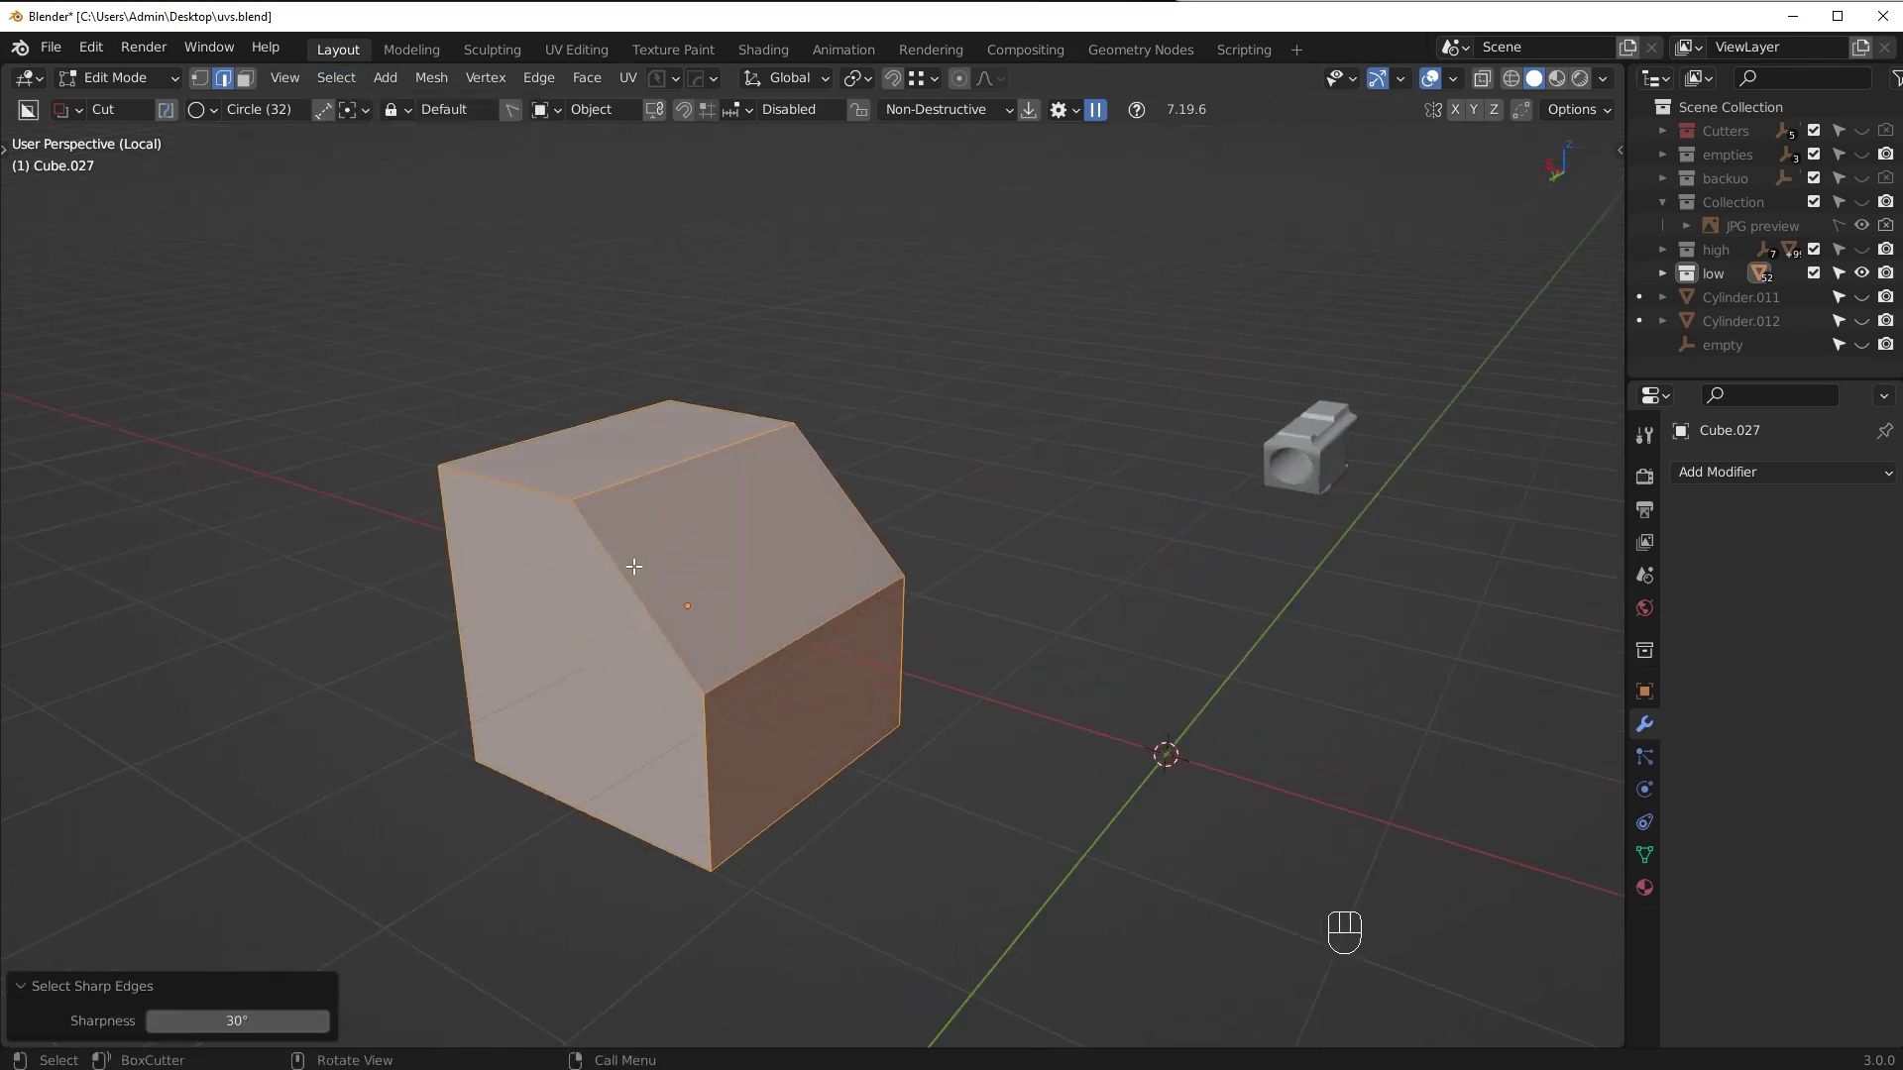
pyautogui.moveTo(653, 743); pyautogui.dragTo(711, 711)
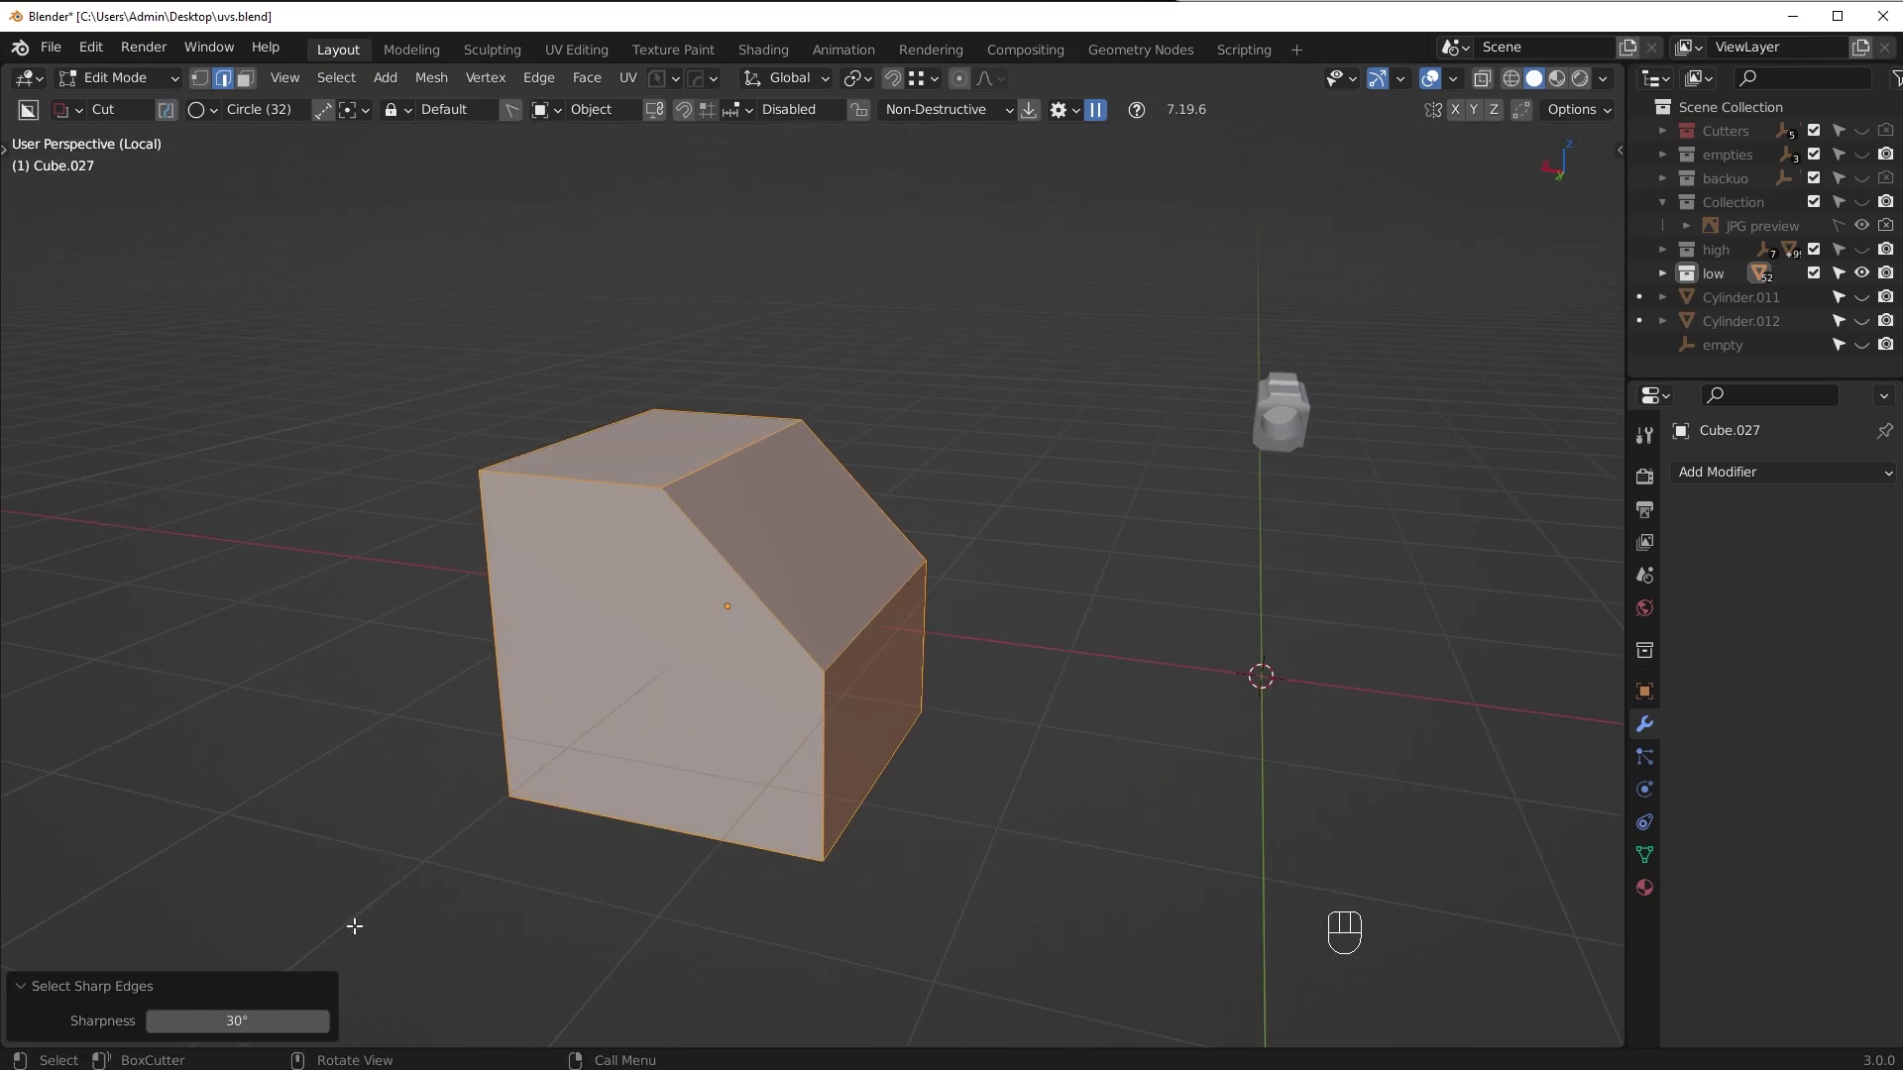
pyautogui.moveTo(857, 724); pyautogui.dragTo(830, 749)
# Redo the bevel as a rounded multi-segment one and check which edges count as sharp
pyautogui.press('ctrl+z')
pyautogui.press('ctrl+z')
pyautogui.press('ctrl+z')
pyautogui.press('ctrl+b')
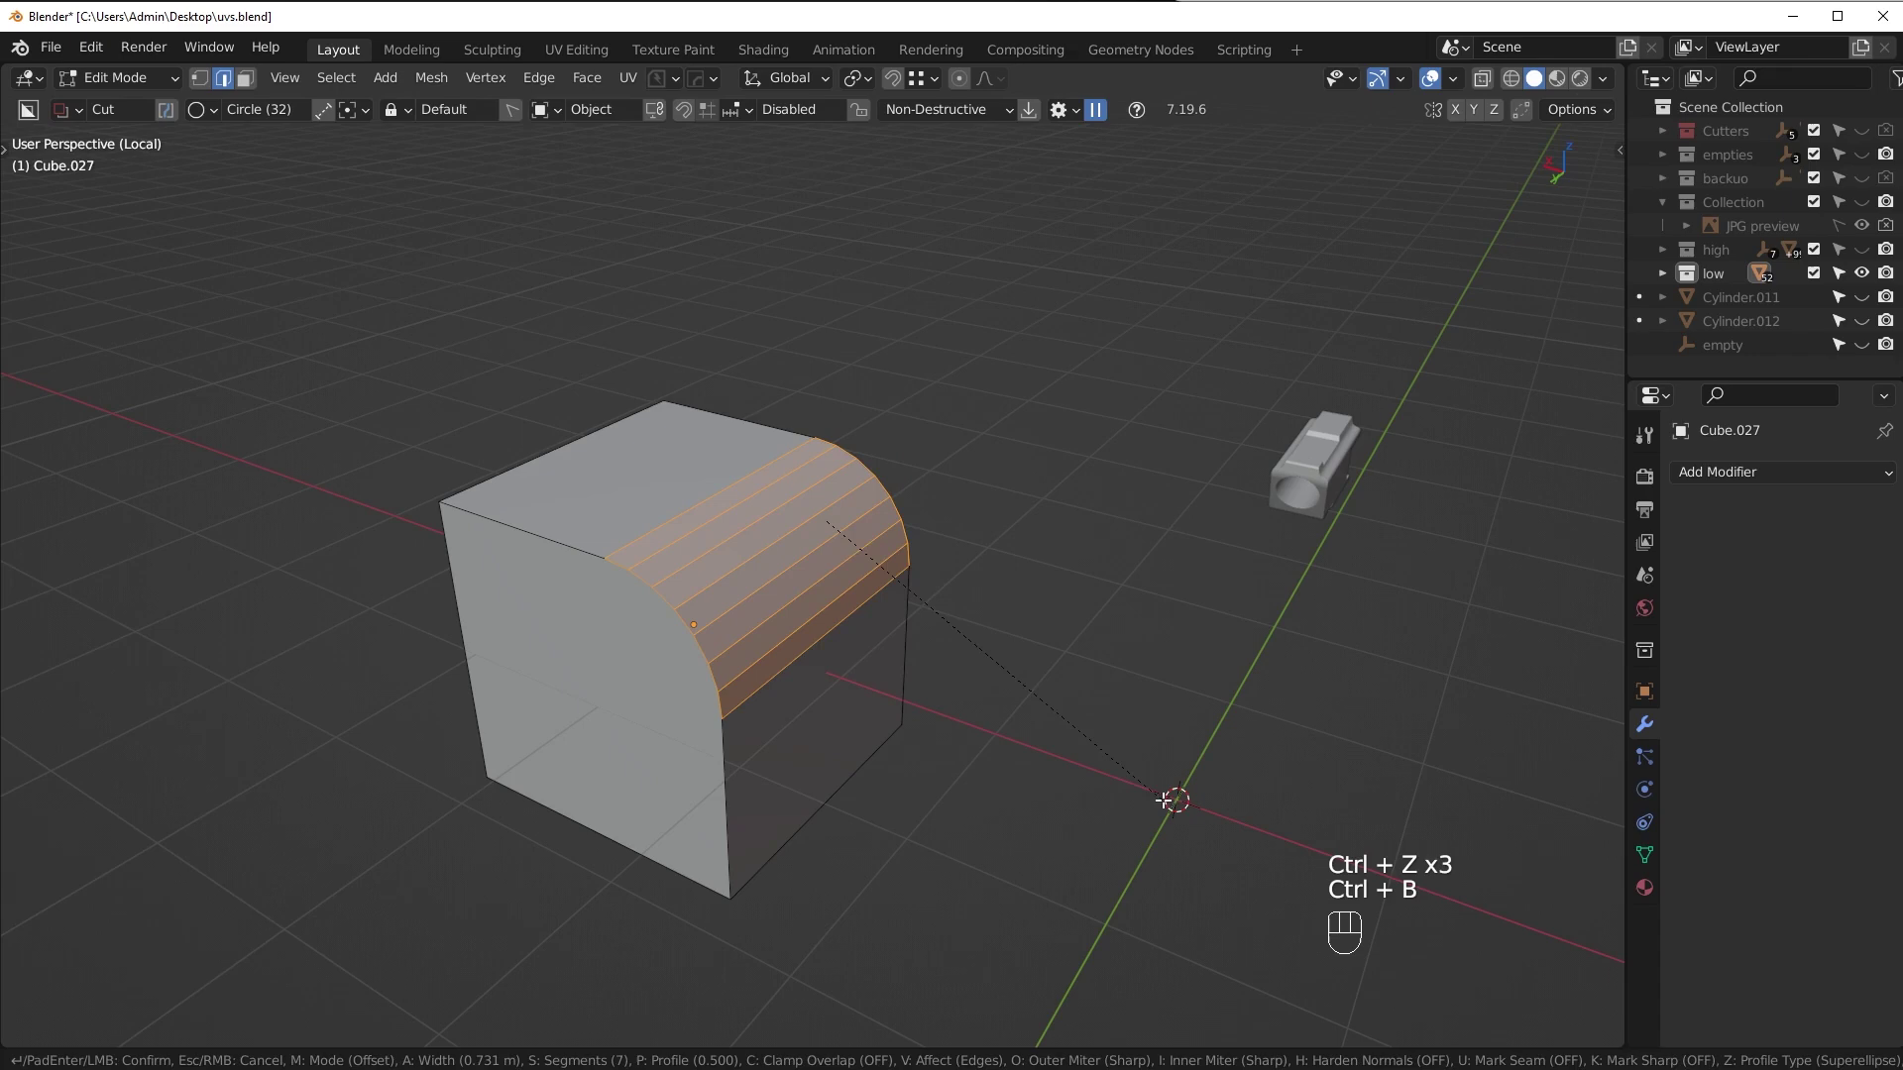
pyautogui.click(1173, 797)
pyautogui.press('alt+a')
pyautogui.moveTo(358, 90); pyautogui.dragTo(411, 319)
pyautogui.middleClick(728, 524)
pyautogui.middleClick(803, 538)
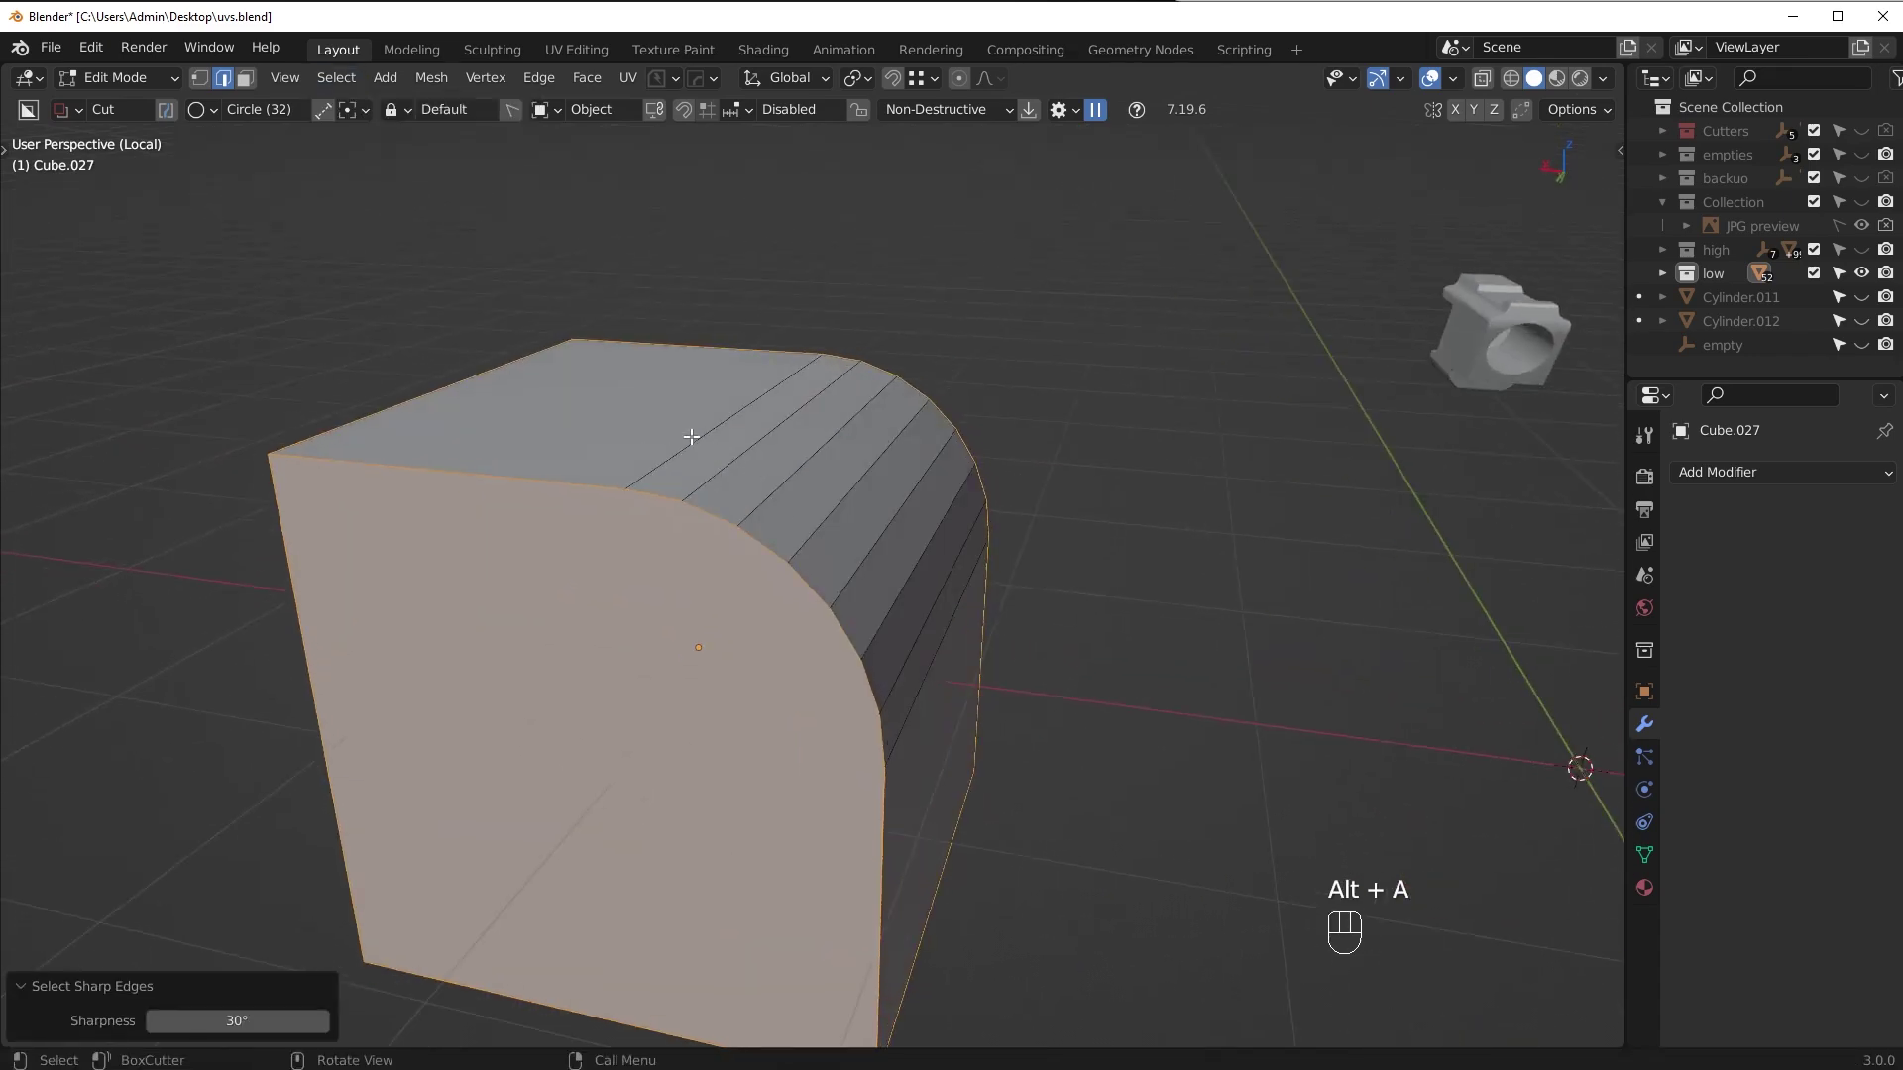
pyautogui.middleClick(768, 409)
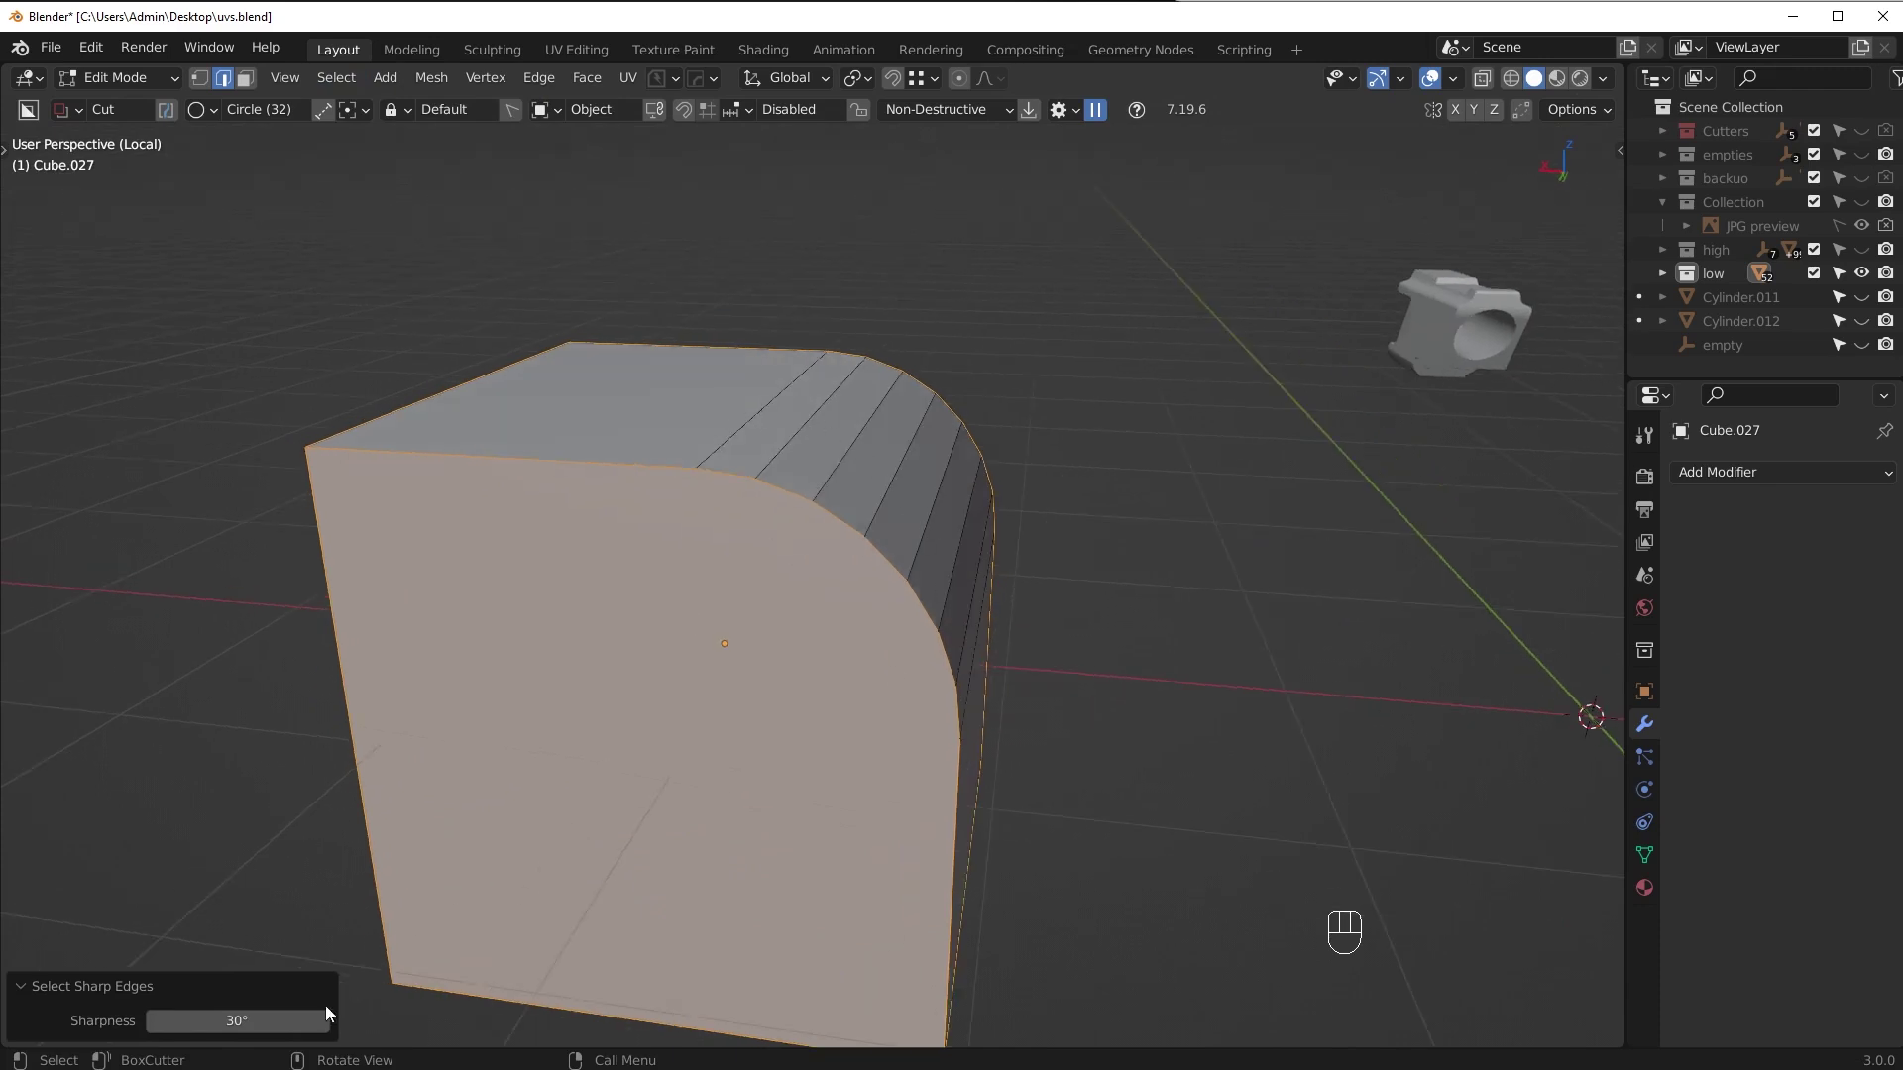
pyautogui.moveTo(942, 561); pyautogui.dragTo(908, 572)
# Revert to a 1-segment bevel on Cube.027 and select its sharp edges at 30°
pyautogui.press('ctrl+z')
pyautogui.press('ctrl+z')
pyautogui.press('ctrl+z')
pyautogui.press('ctrl+b')
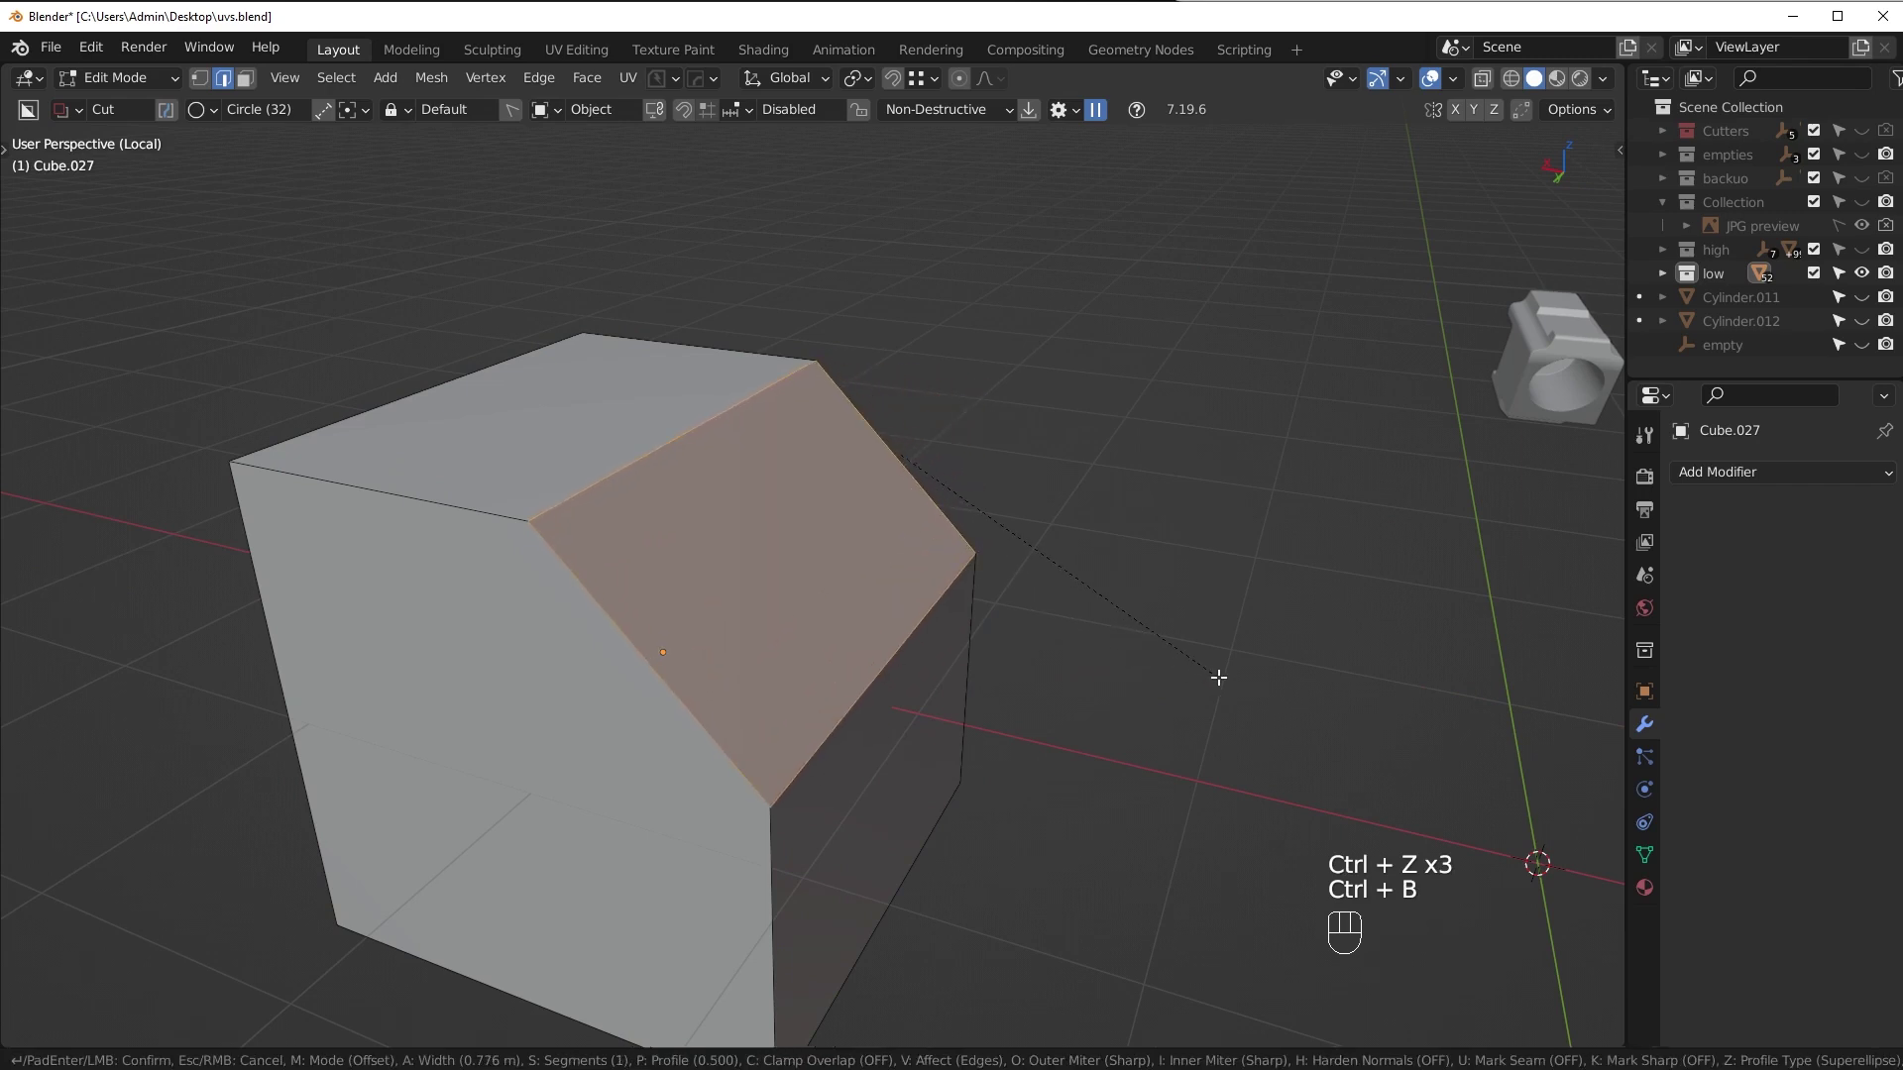
pyautogui.click(1222, 672)
pyautogui.middleClick(682, 333)
pyautogui.press('alt+a')
pyautogui.moveTo(355, 87); pyautogui.dragTo(465, 324)
pyautogui.middleClick(797, 431)
pyautogui.press('alt+a')
pyautogui.moveTo(341, 86); pyautogui.dragTo(424, 320)
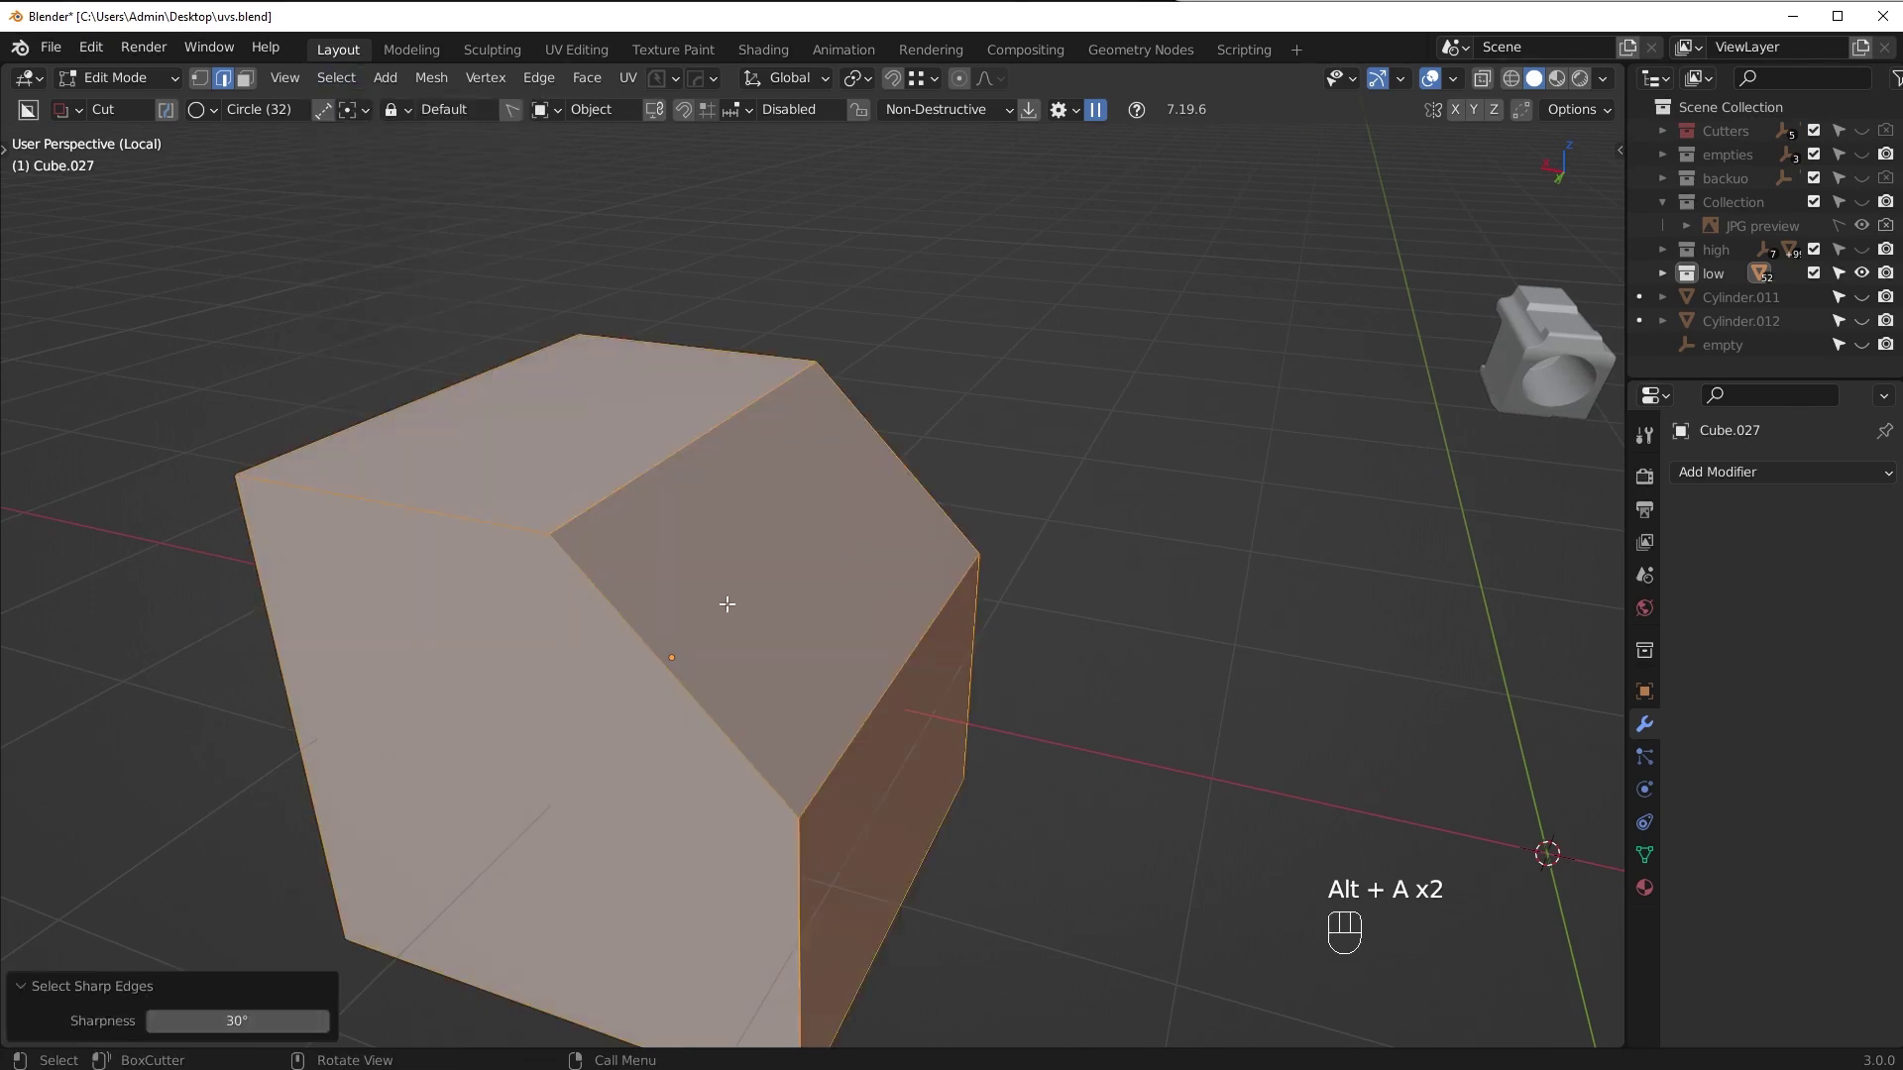
# Apply an Edge menu operation to the cube's selected sharp edges
pyautogui.middleClick(788, 605)
pyautogui.press('ctrl+e')
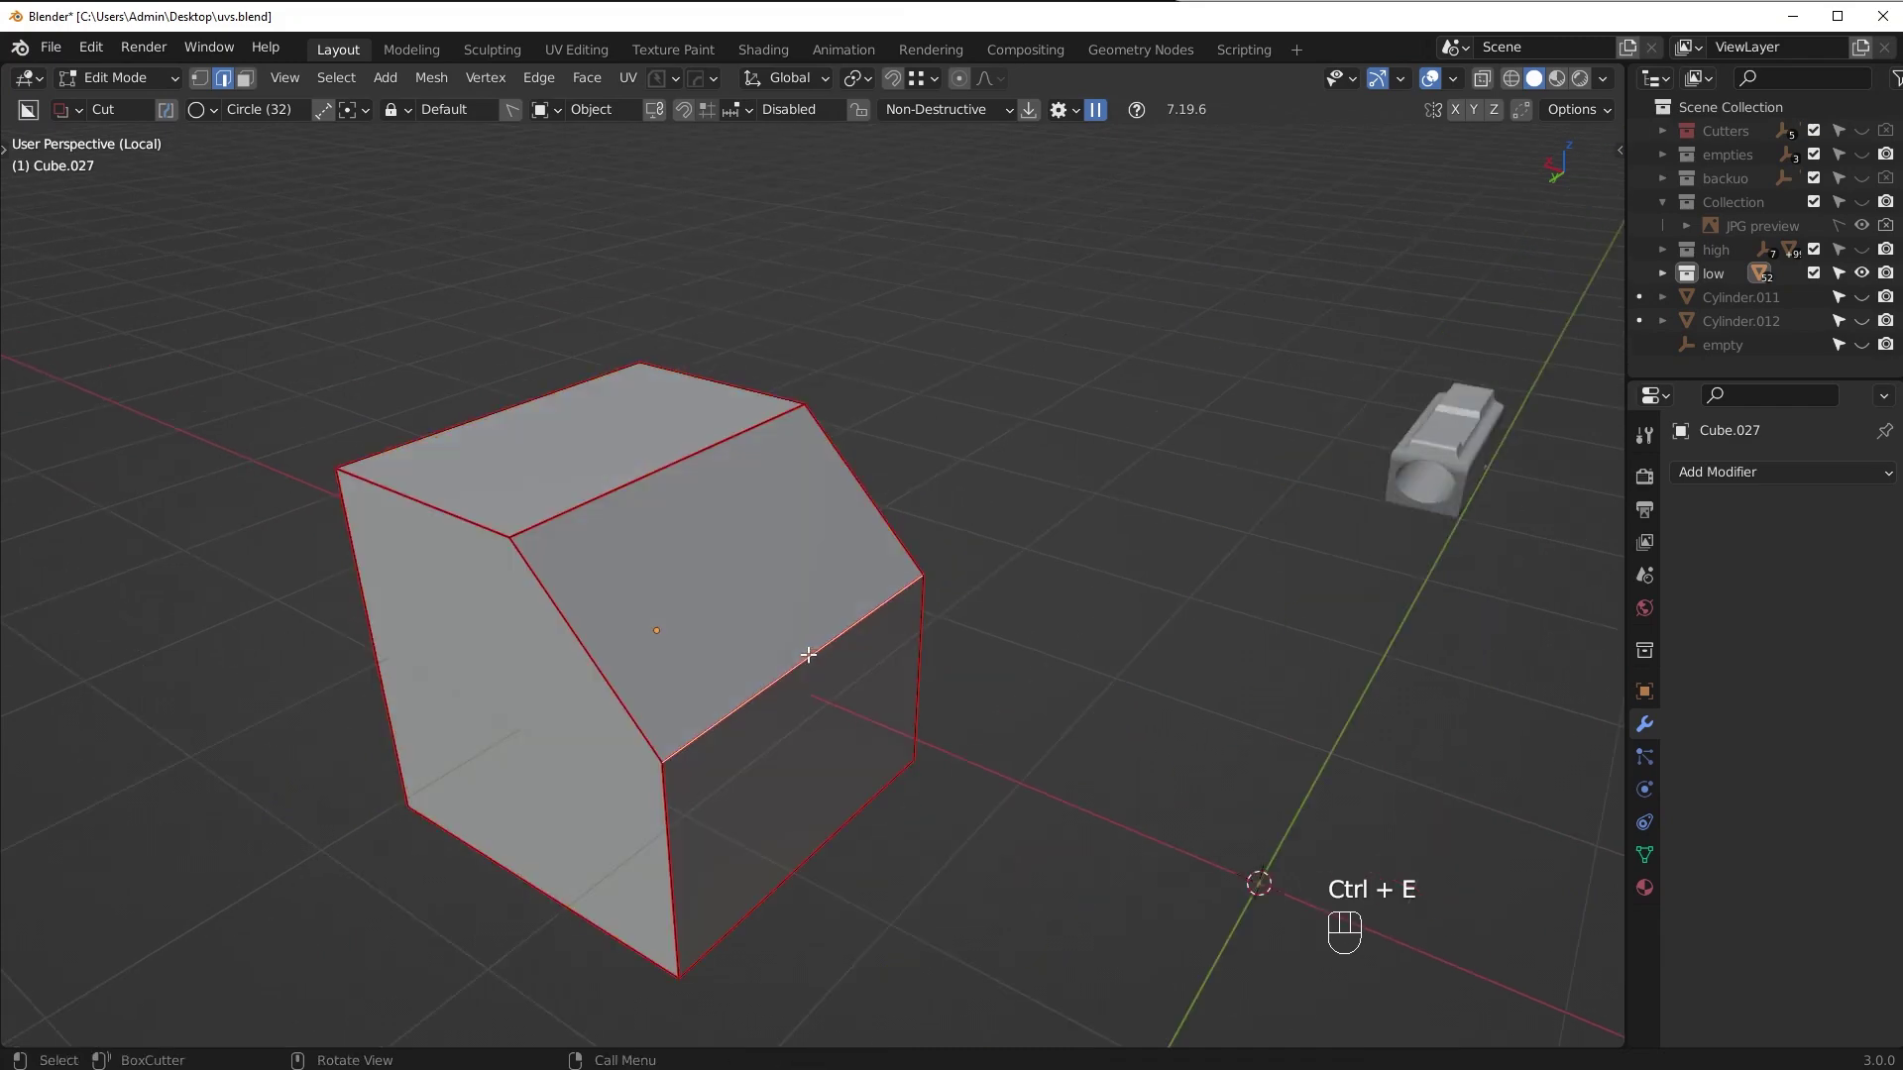
pyautogui.click(653, 457)
pyautogui.moveTo(828, 648); pyautogui.dragTo(831, 649)
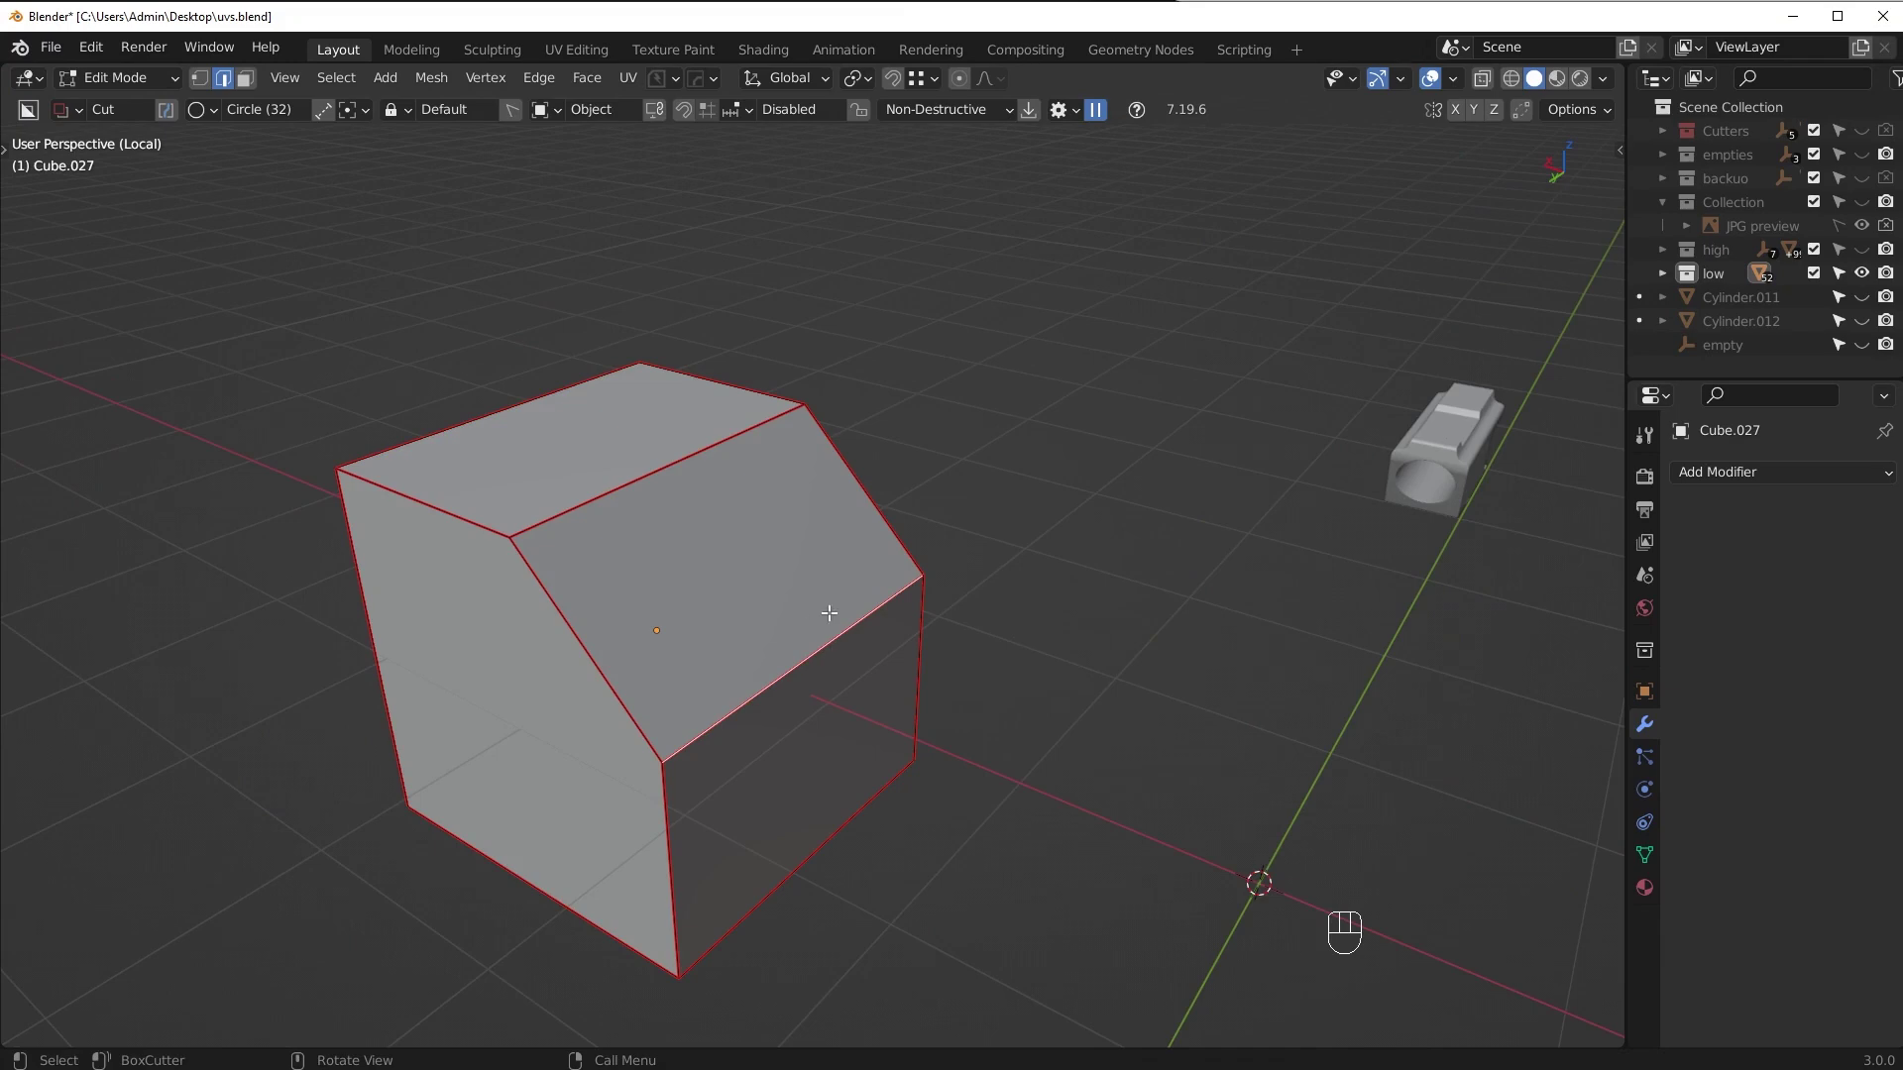
# Undo the edge change and bring up Cube.027's Material Properties for the checker material
pyautogui.moveTo(882, 656); pyautogui.dragTo(855, 623)
pyautogui.middleClick(794, 584)
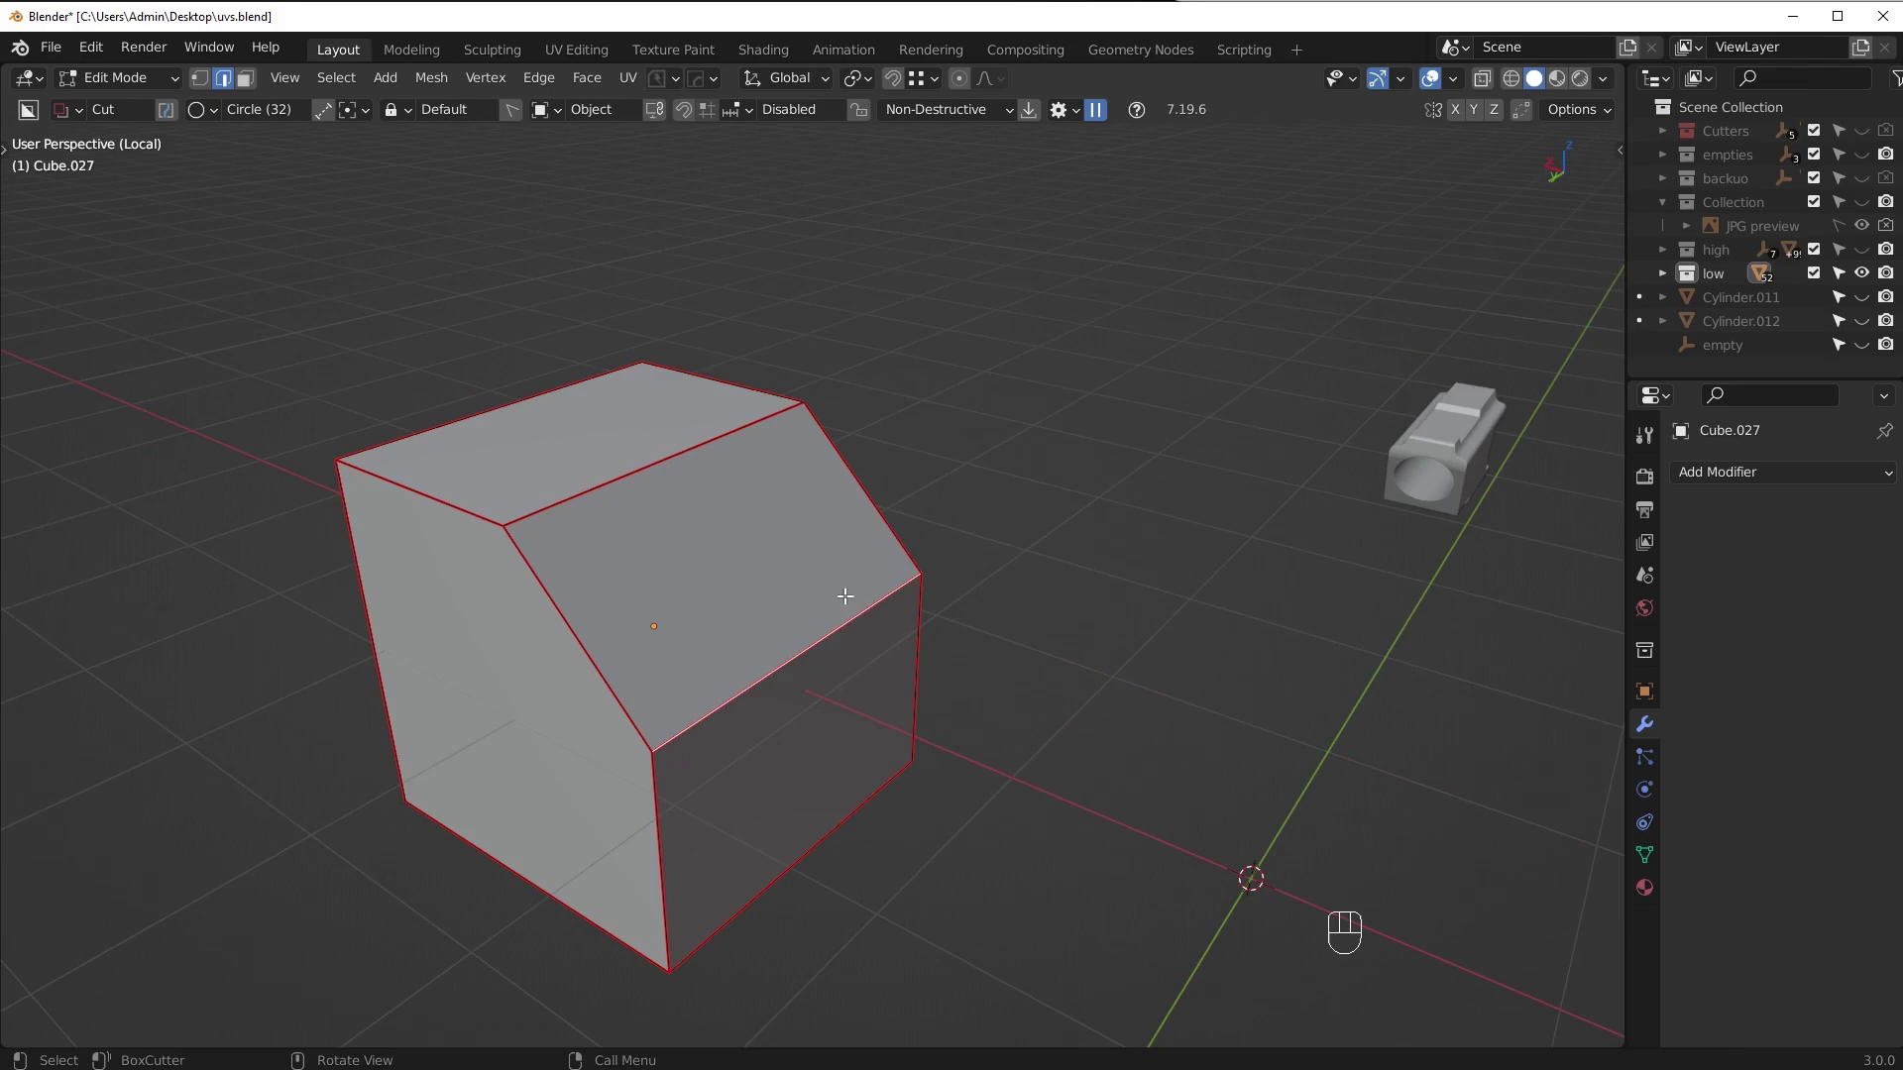
pyautogui.moveTo(833, 610); pyautogui.dragTo(897, 625)
pyautogui.press('ctrl+e')
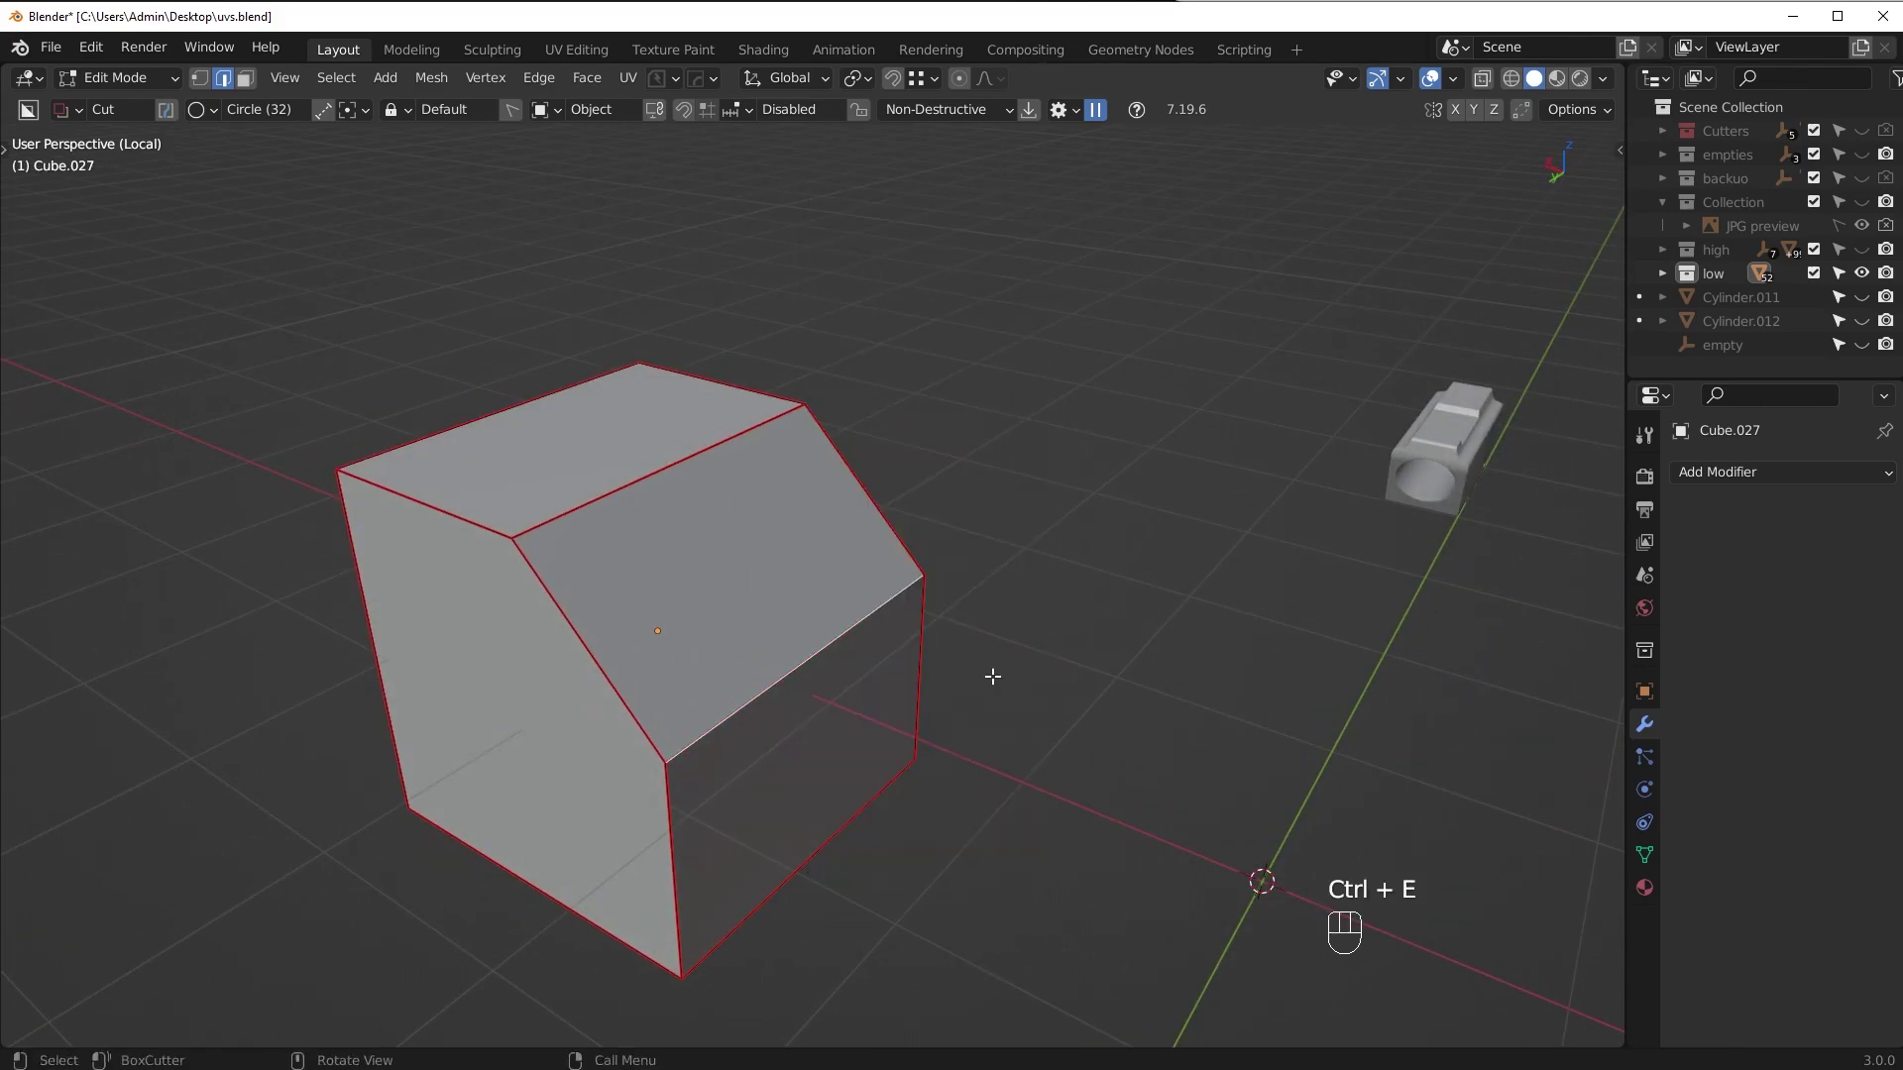
pyautogui.press('ctrl+z')
pyautogui.click(1648, 900)
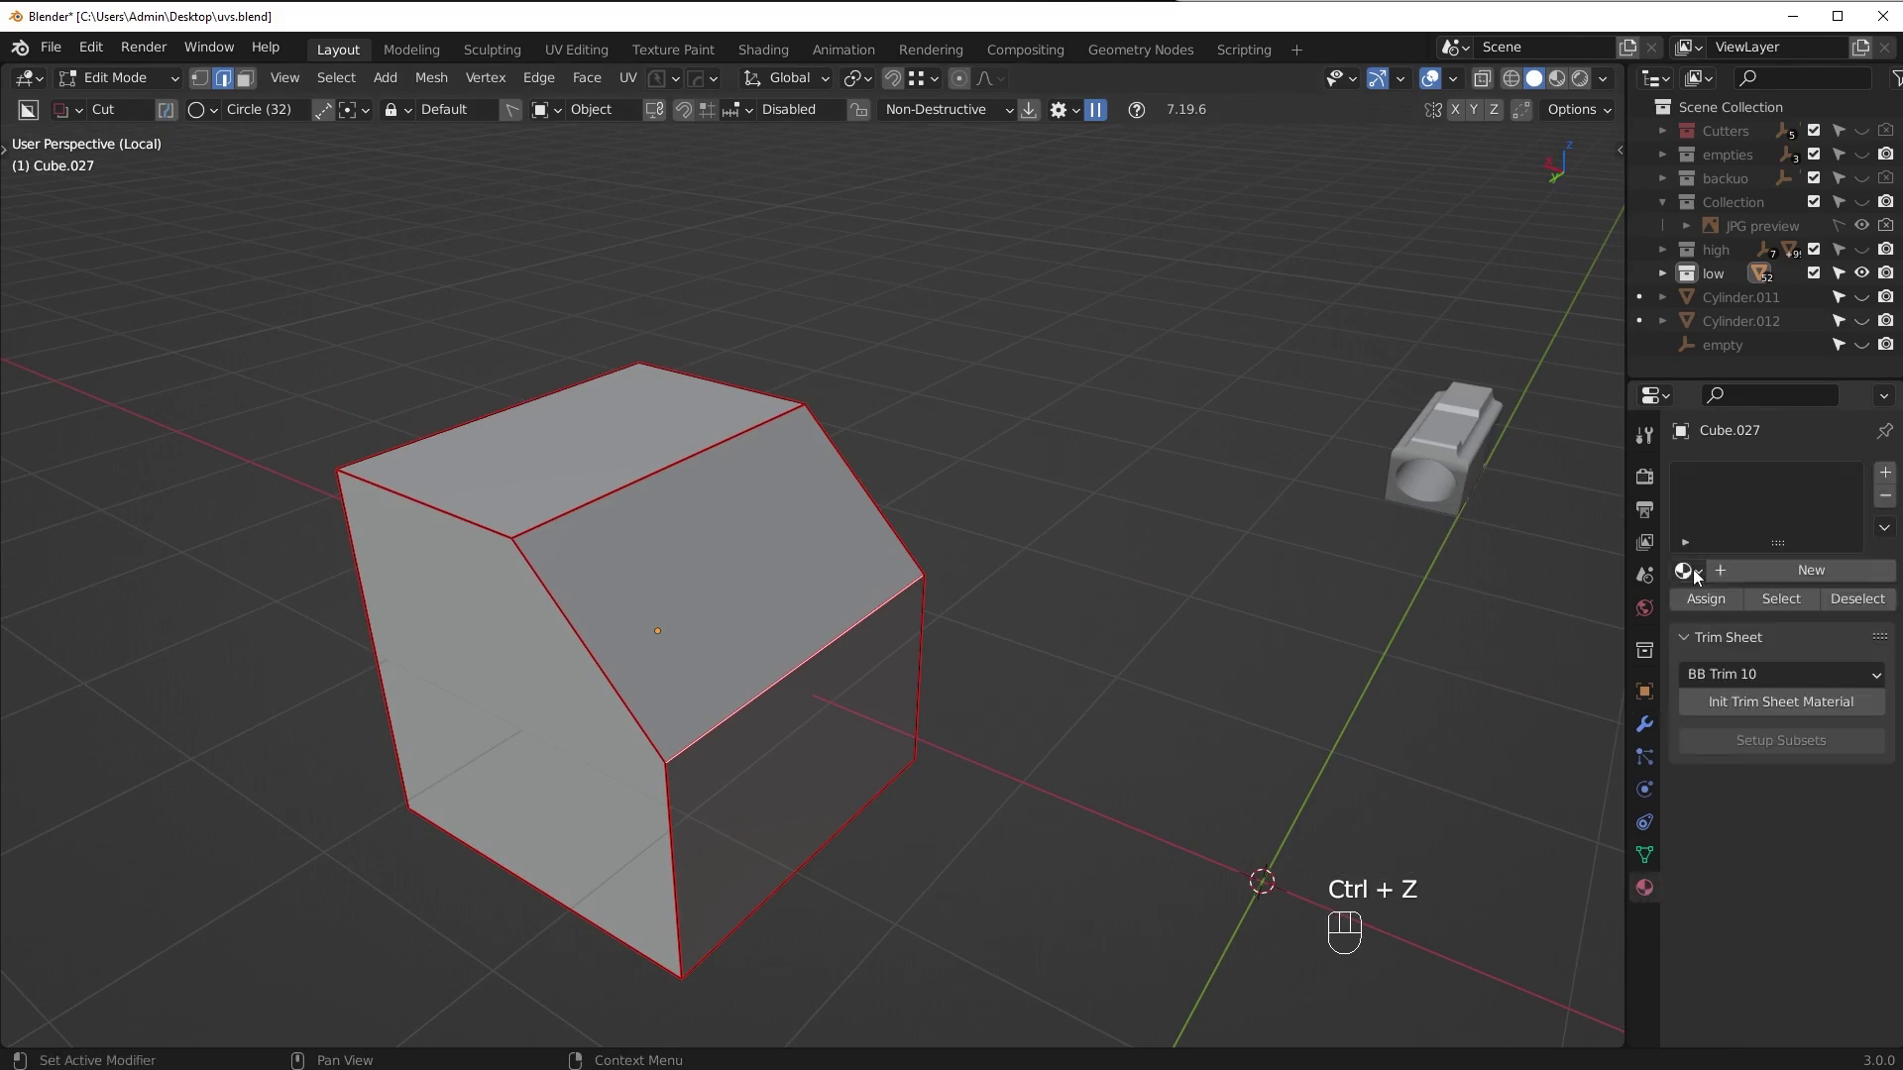
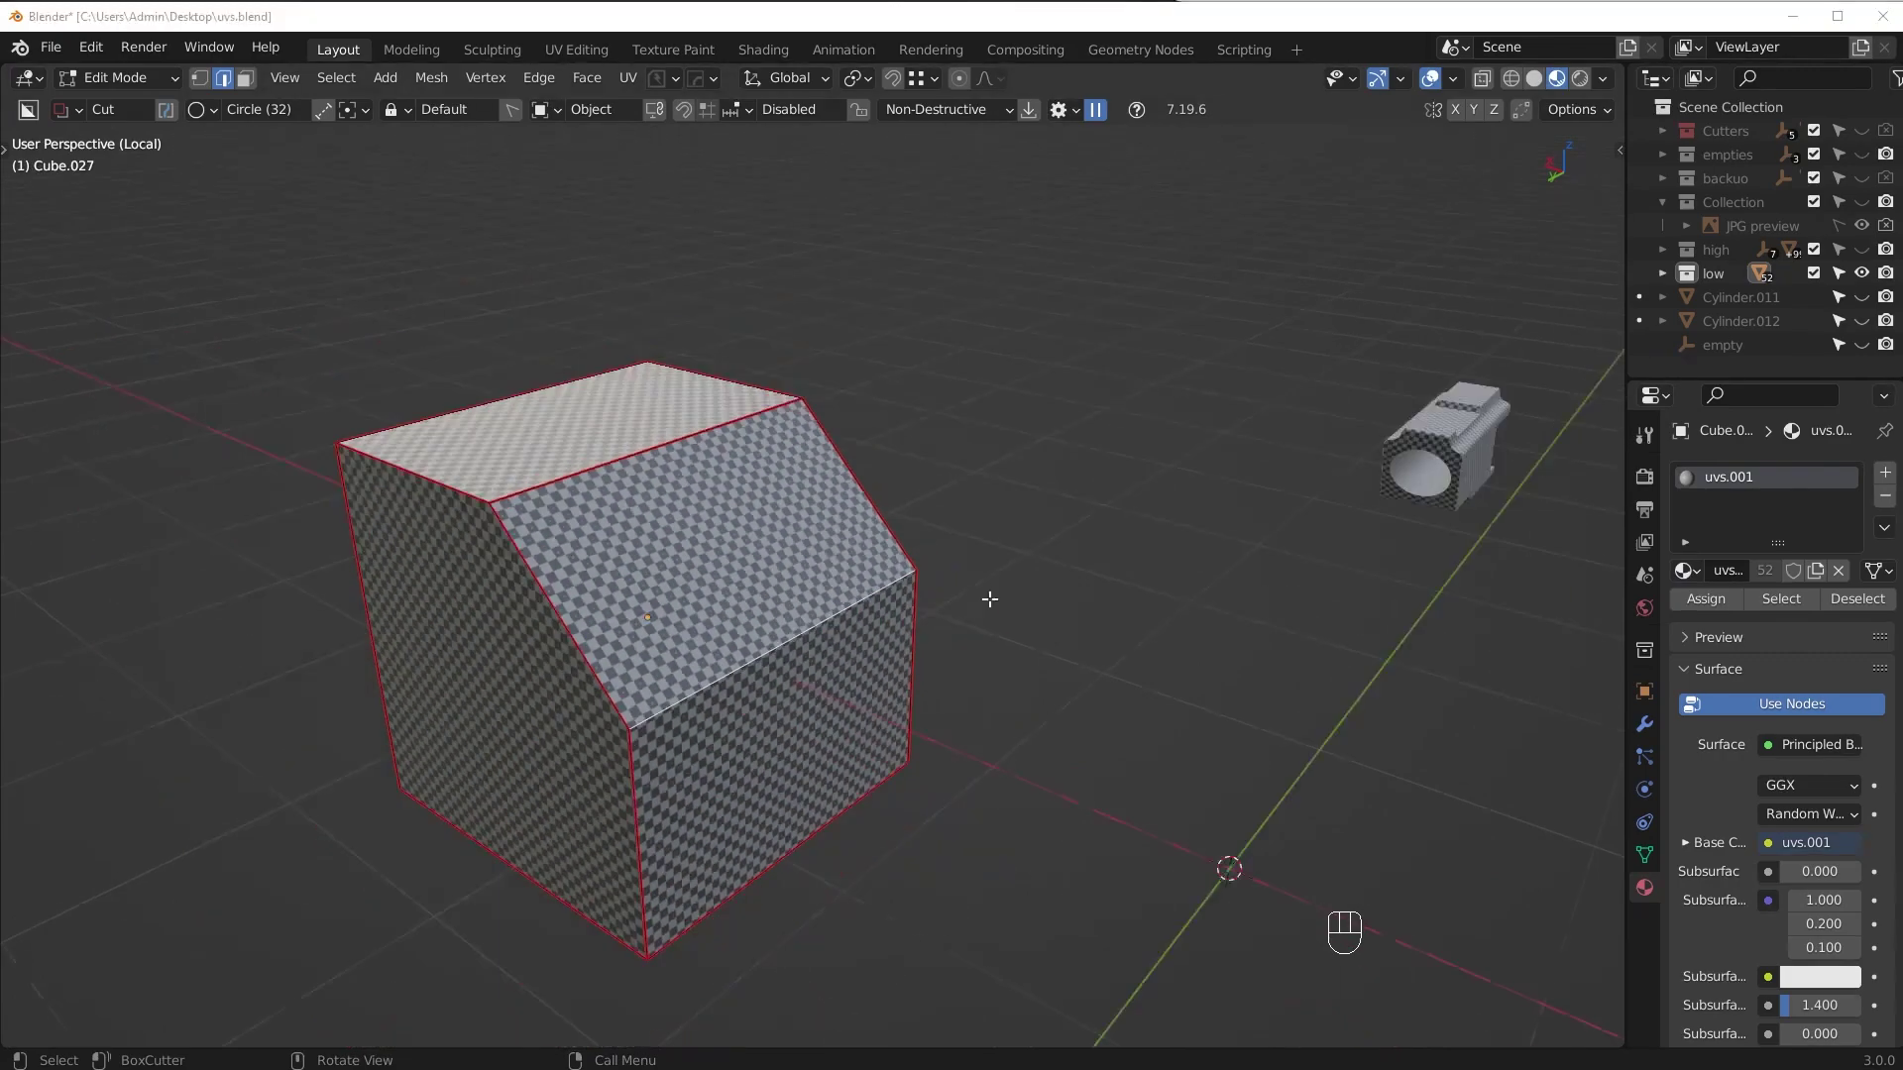
# Delete the test block in Object Mode and bring the checkered Slice.017 back into view
pyautogui.moveTo(972, 614); pyautogui.dragTo(1003, 657)
pyautogui.press('Tab')
pyautogui.middleClick(949, 561)
pyautogui.press('Delete')
pyautogui.middleClick(1251, 542)
pyautogui.moveTo(1249, 470); pyautogui.dragTo(842, 768)
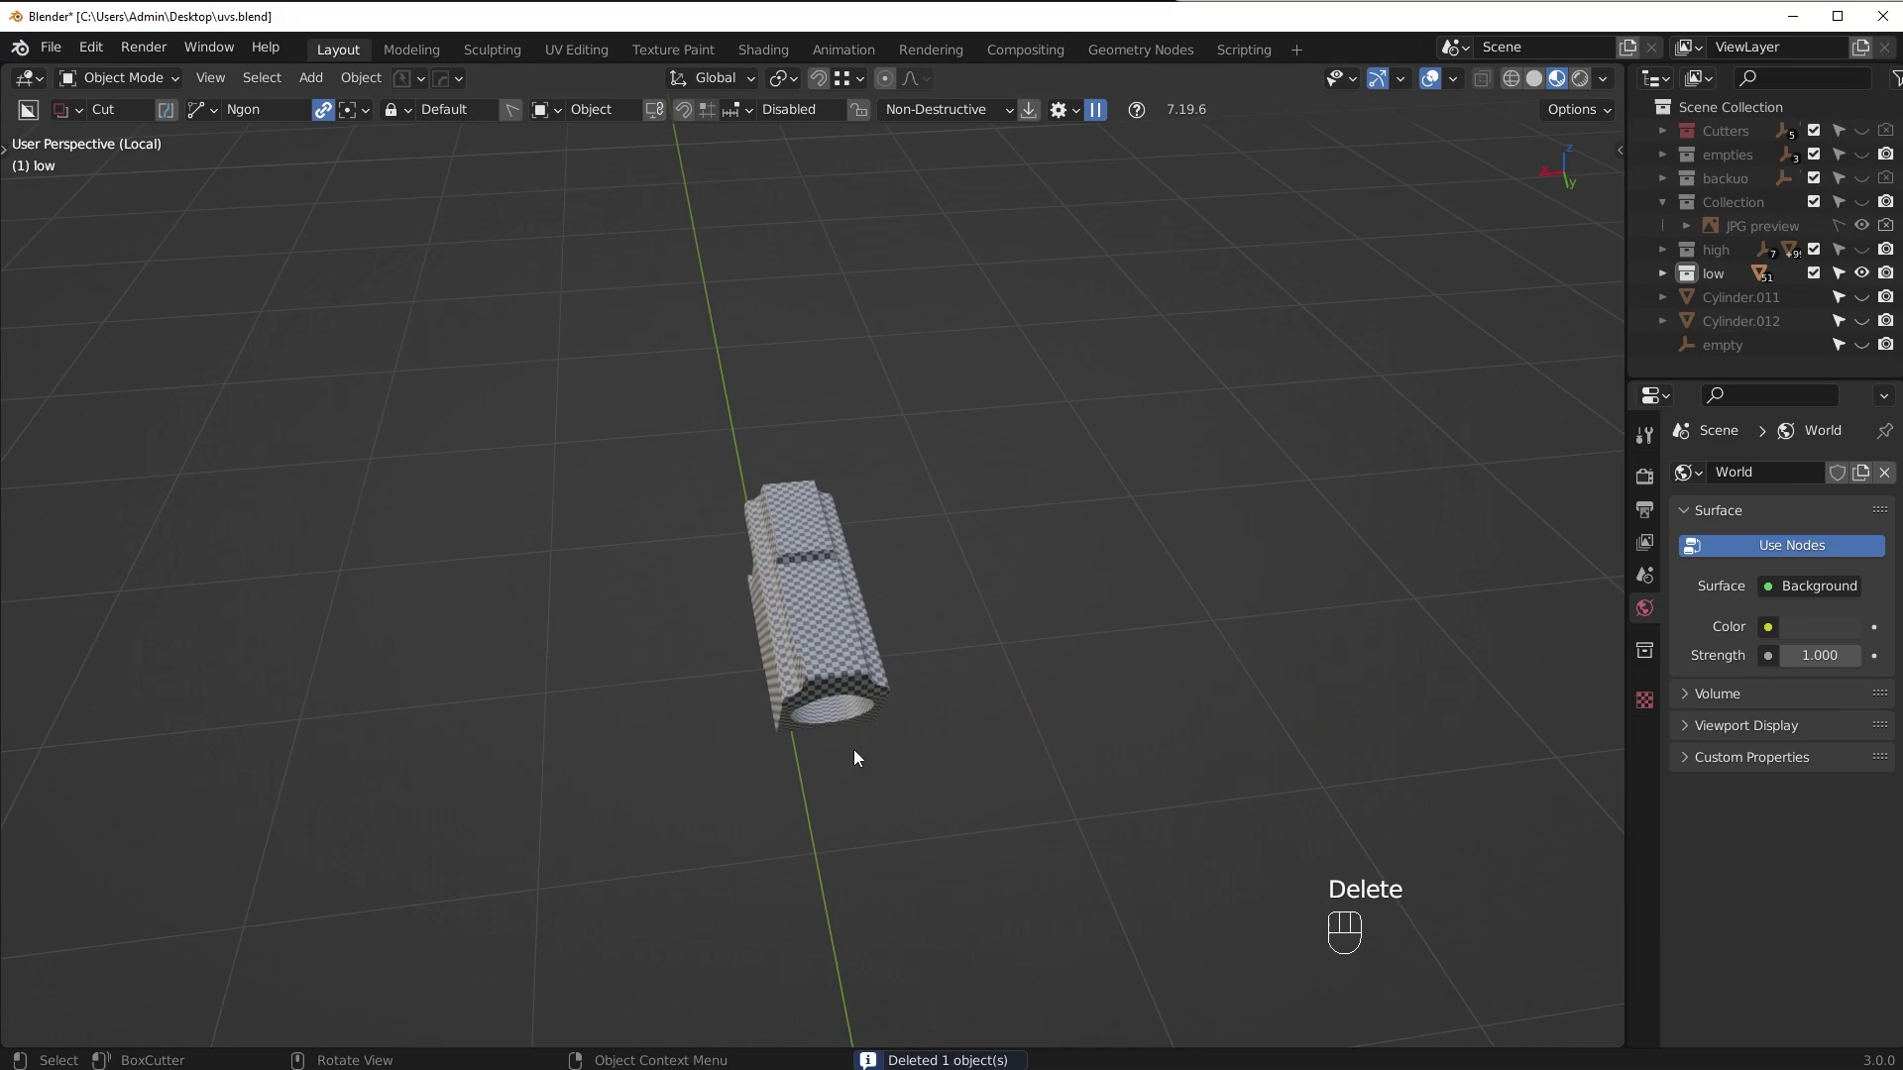
pyautogui.moveTo(860, 693); pyautogui.dragTo(931, 650)
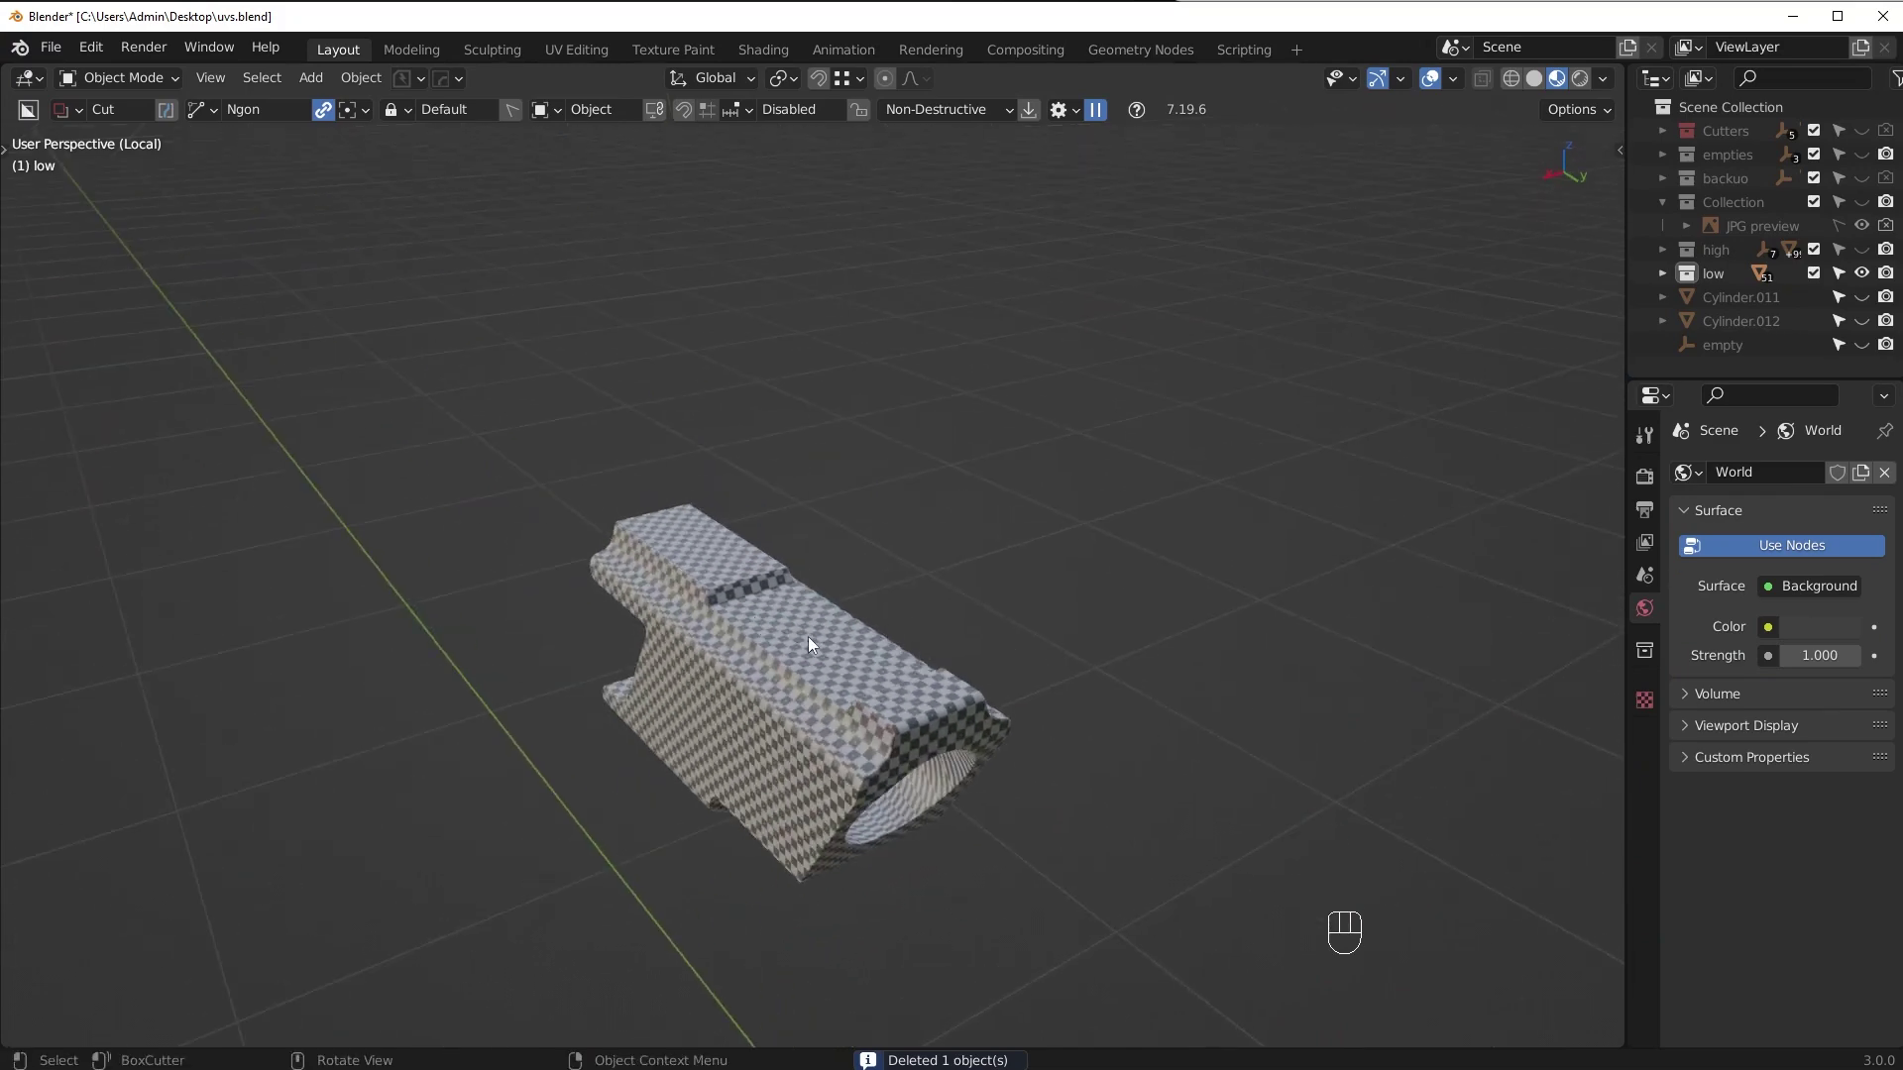
pyautogui.middleClick(776, 637)
pyautogui.moveTo(741, 649); pyautogui.dragTo(899, 588)
pyautogui.middleClick(815, 683)
pyautogui.moveTo(861, 693); pyautogui.dragTo(1017, 627)
# Edit Slice.017 and select the edges along its raised step's slope
pyautogui.press('Tab')
pyautogui.middleClick(1026, 611)
pyautogui.middleClick(965, 571)
pyautogui.middleClick(988, 568)
pyautogui.middleClick(940, 556)
pyautogui.moveTo(1022, 551); pyautogui.dragTo(995, 625)
pyautogui.click(1651, 740)
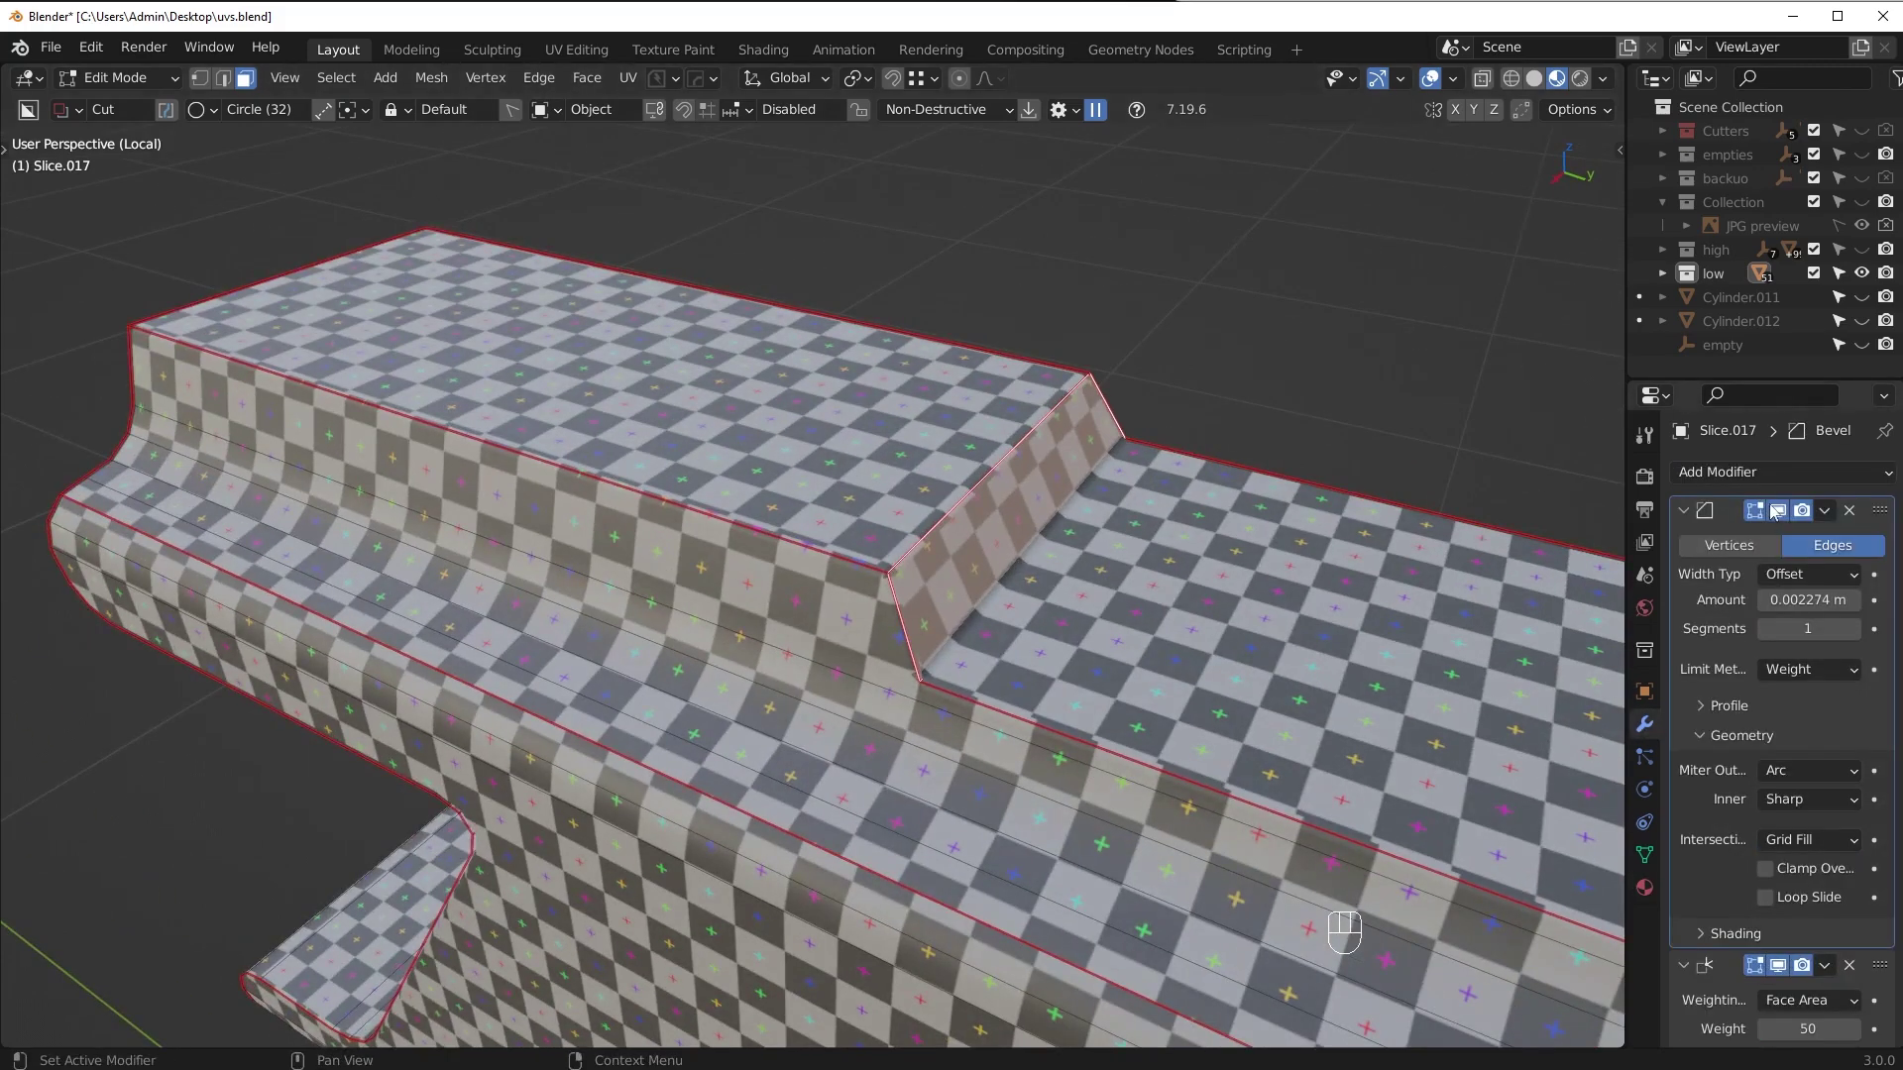
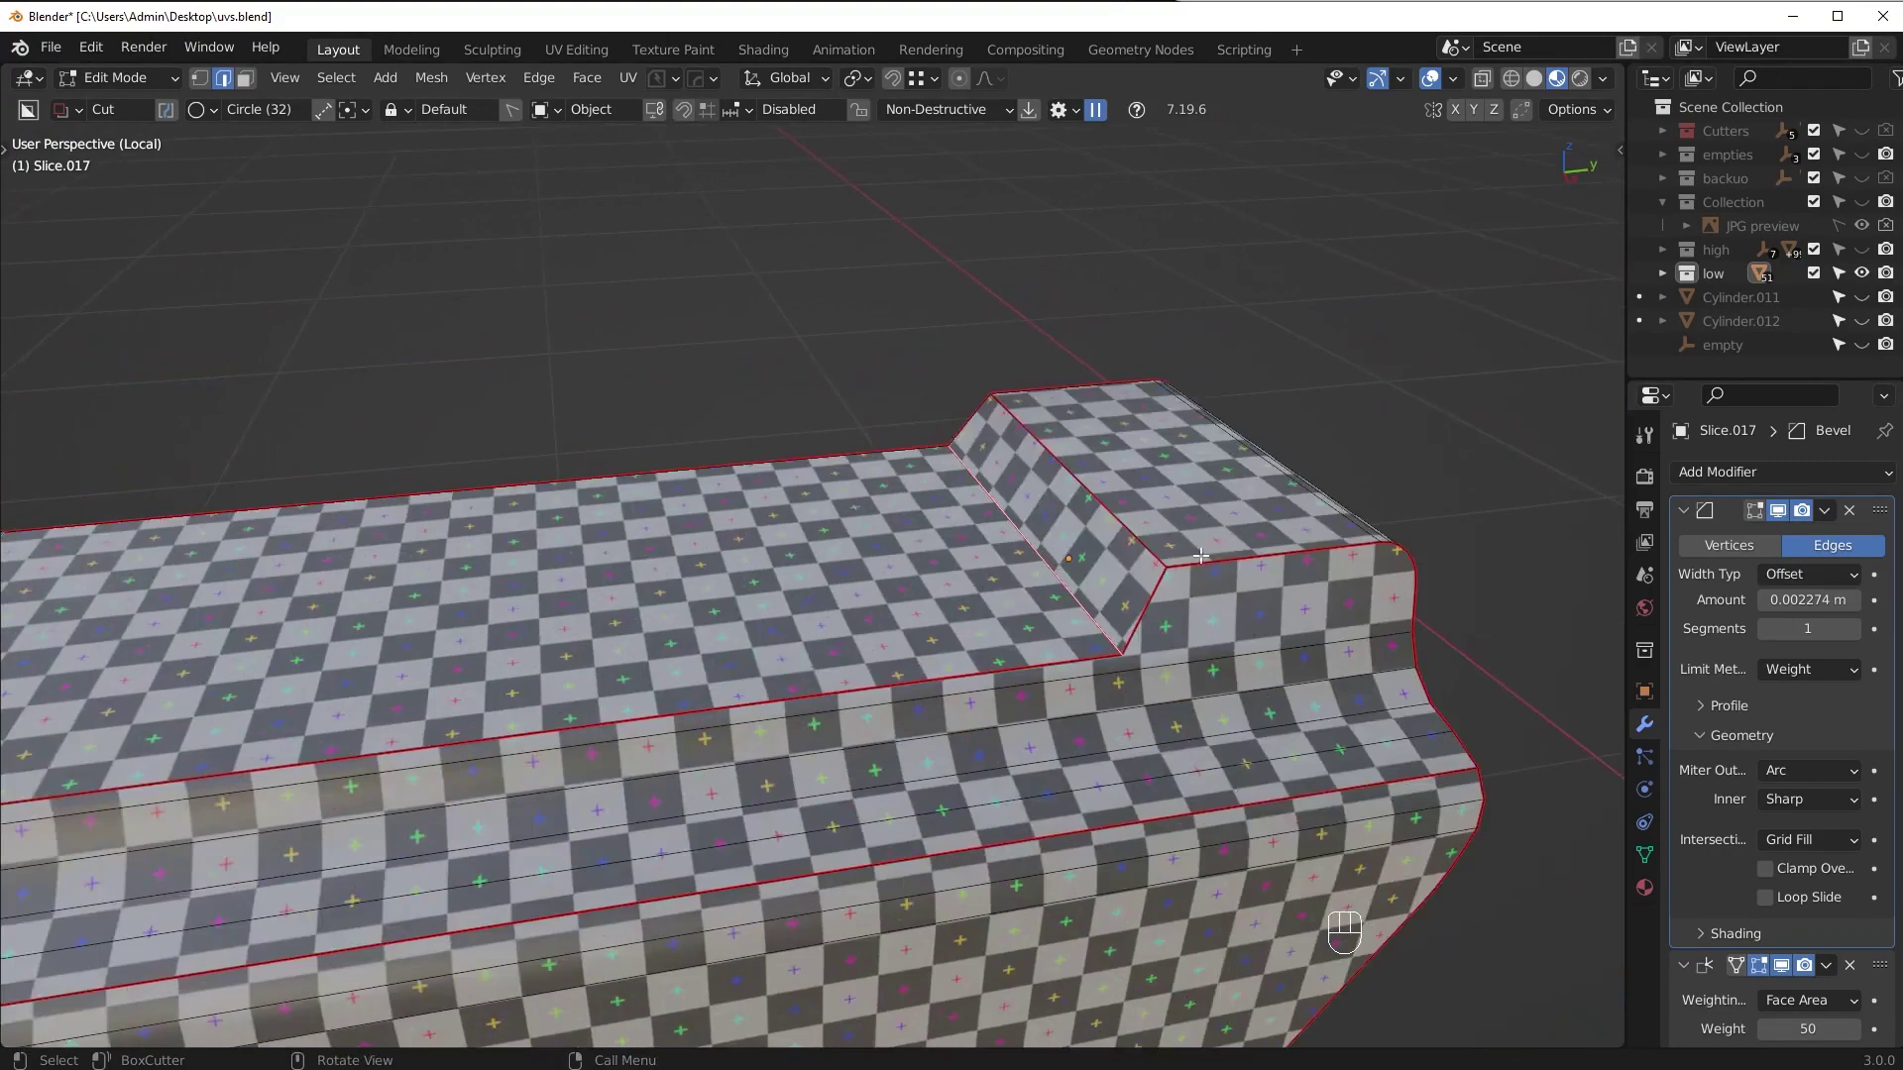
pyautogui.press('ctrl+e')
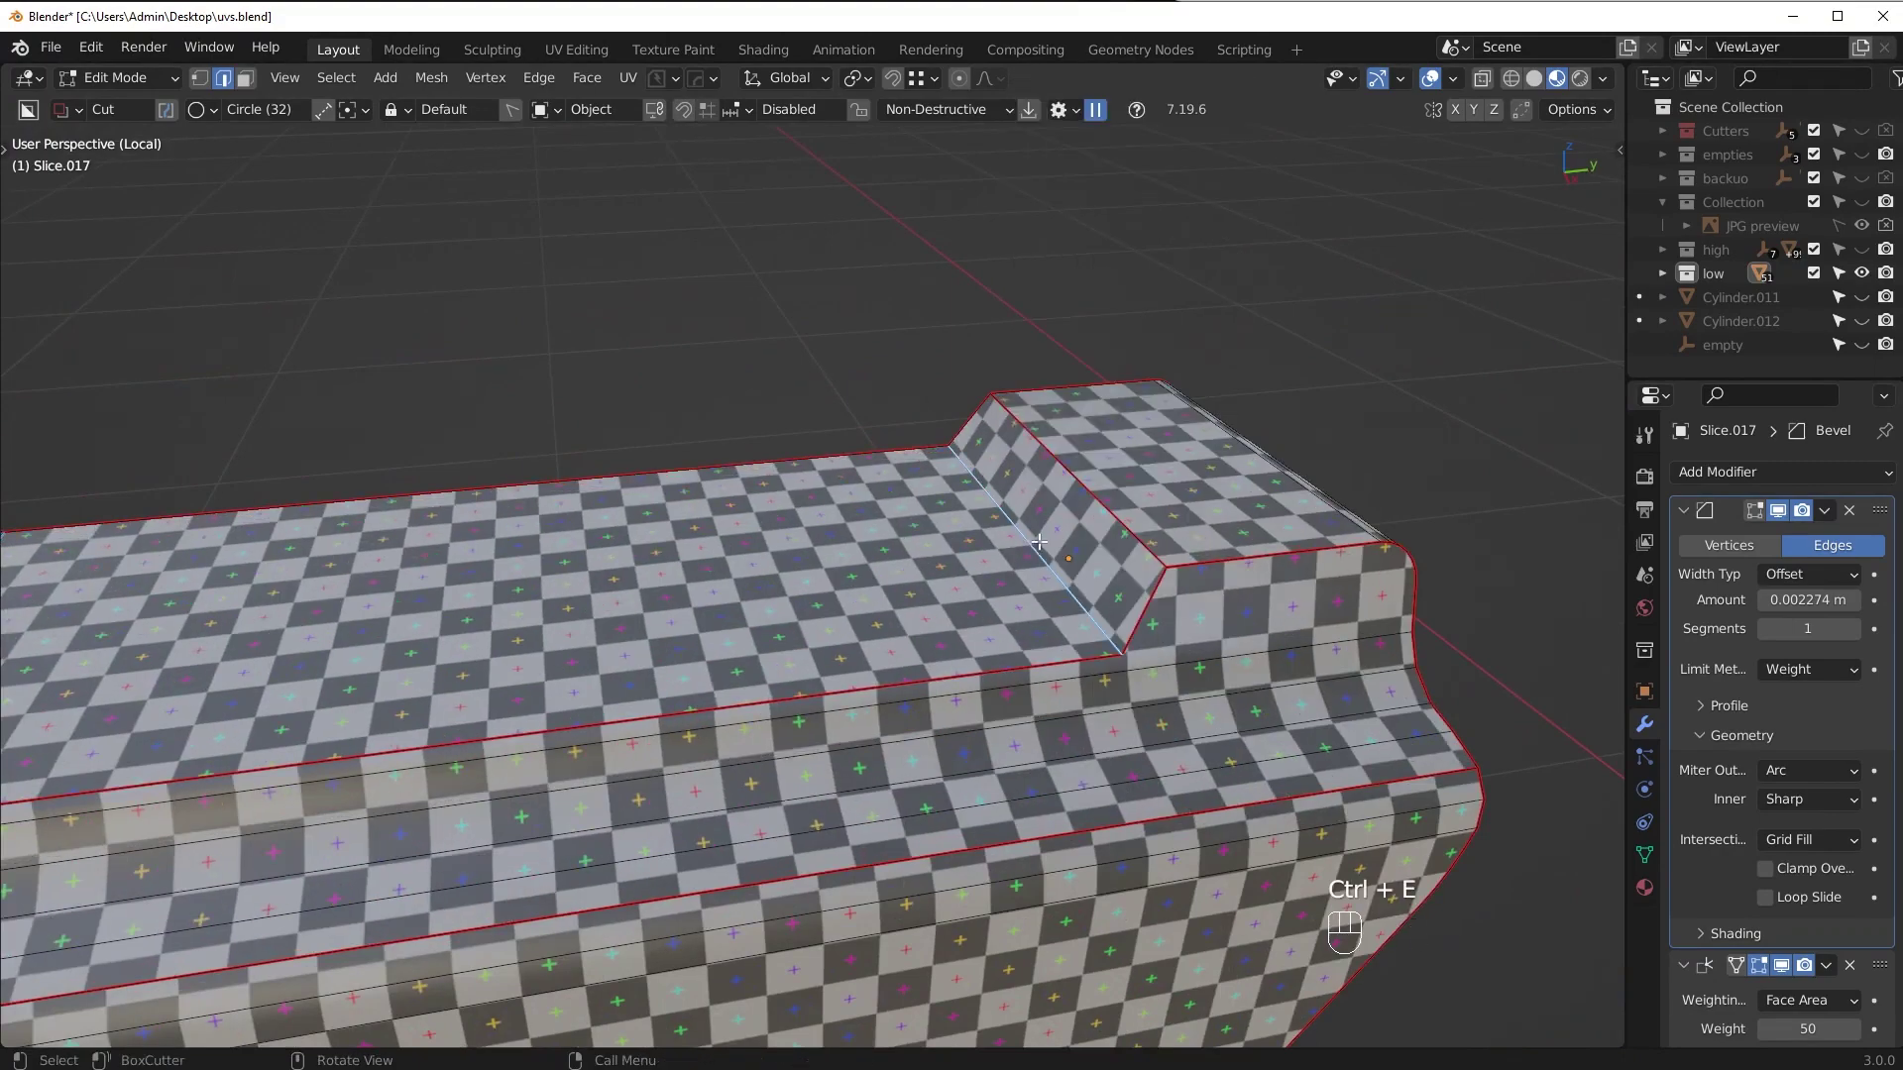
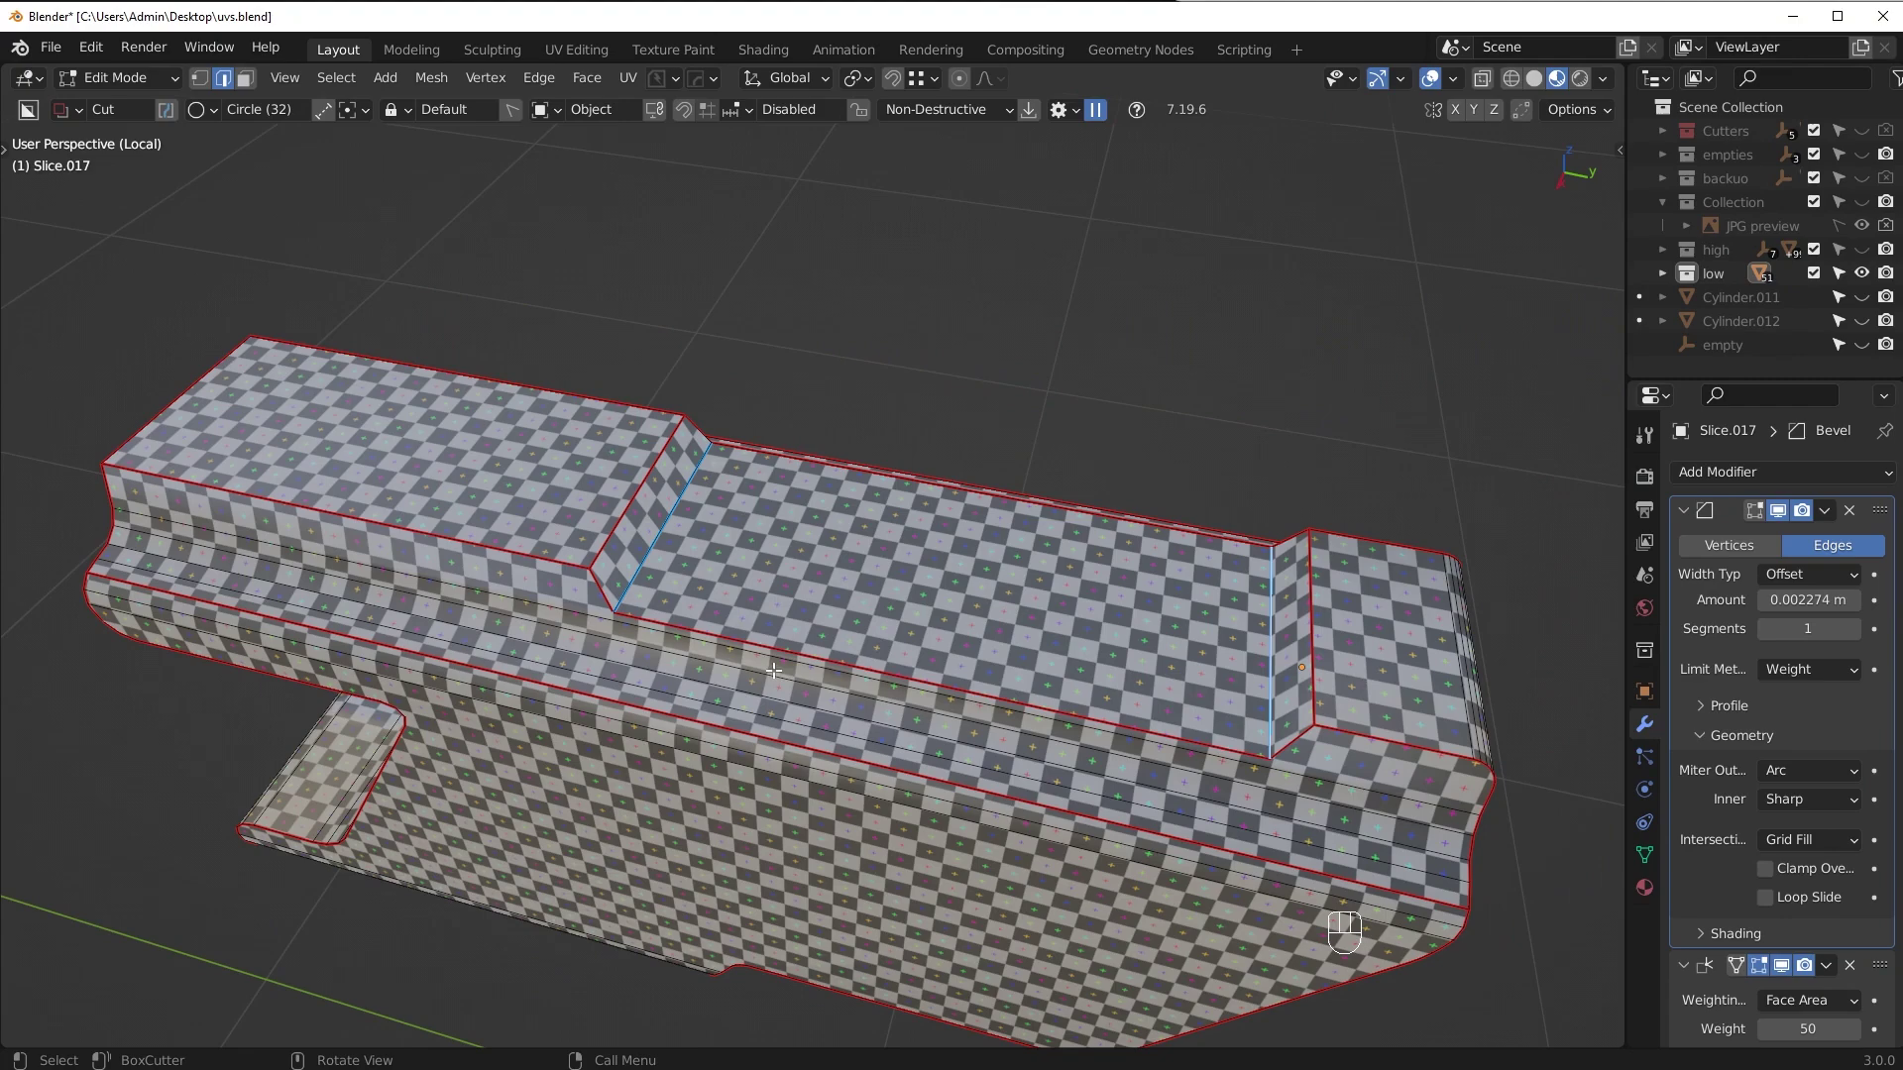
# Add the rounded-corner block Cube.027 via Shift+A and select its sharp edges at 30°
pyautogui.middleClick(1127, 624)
pyautogui.moveTo(907, 624); pyautogui.dragTo(846, 646)
pyautogui.moveTo(859, 654); pyautogui.dragTo(1070, 650)
pyautogui.press('Tab')
pyautogui.press('shift+a')
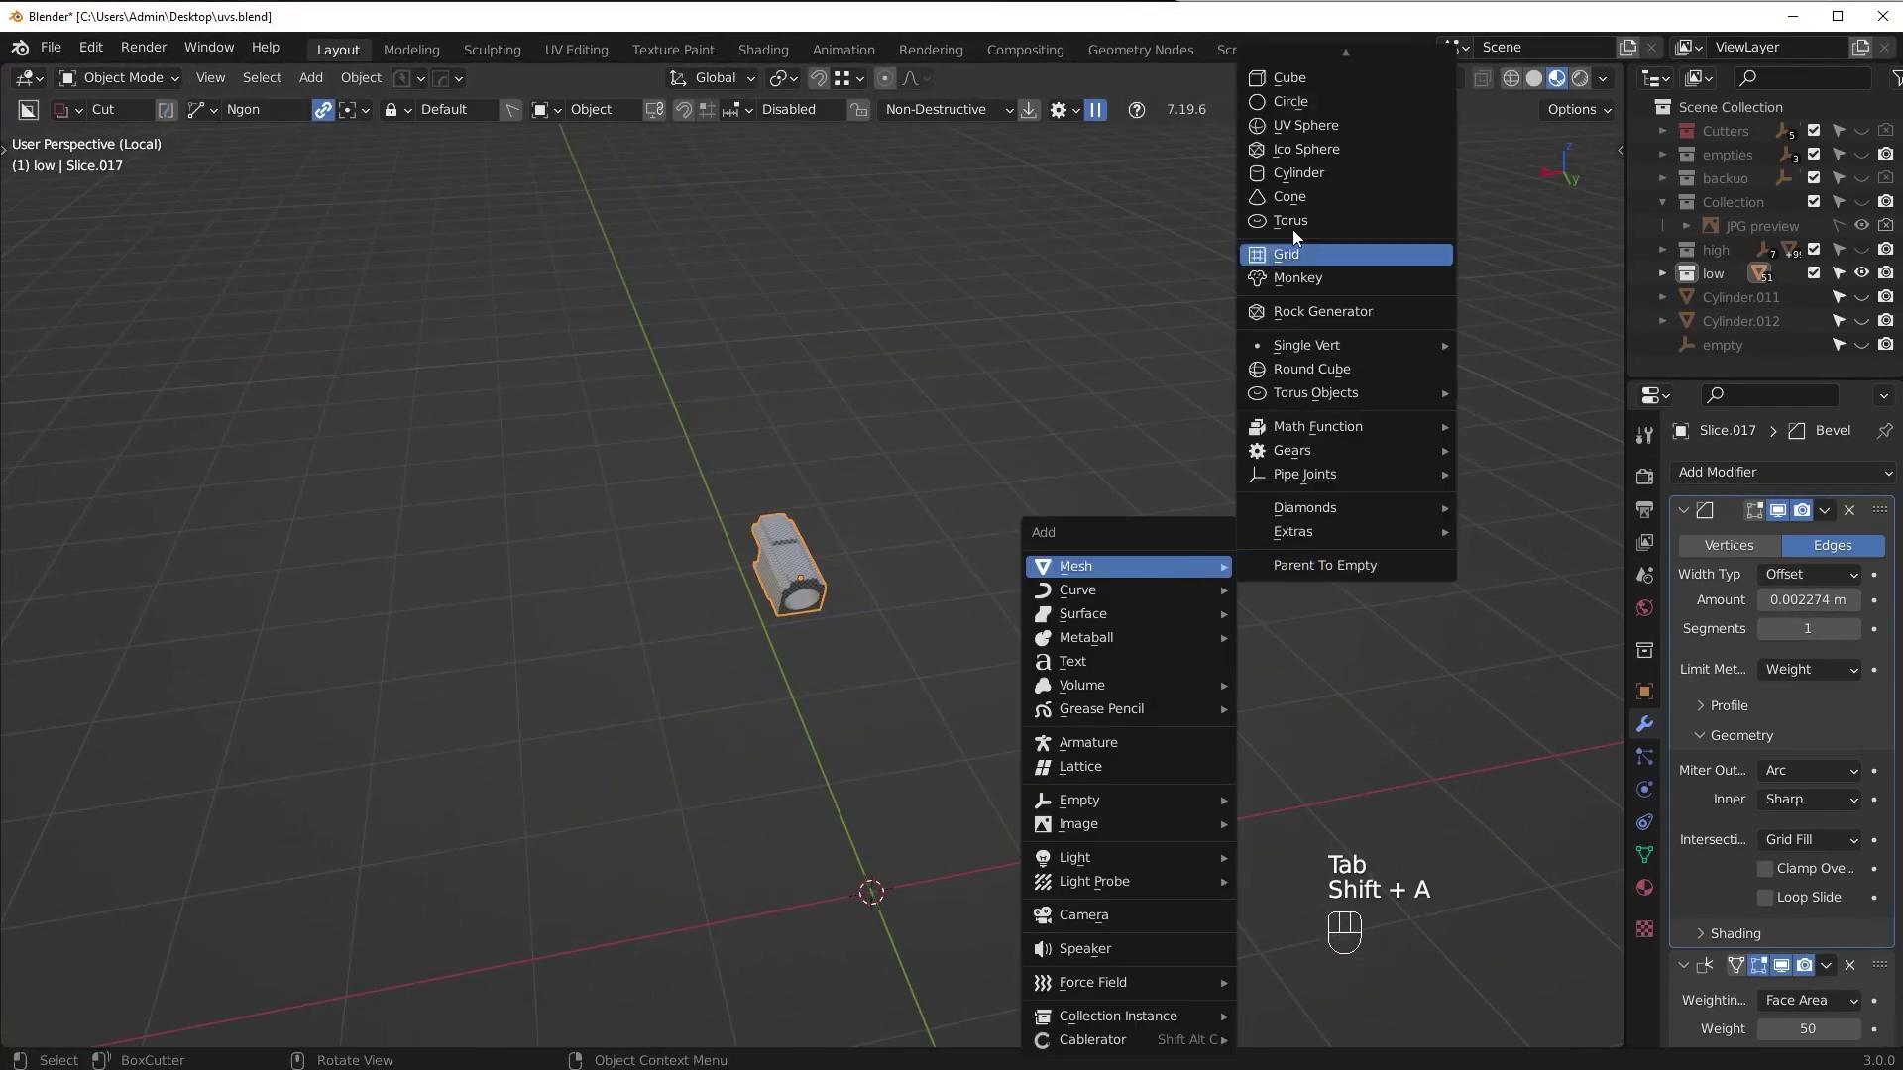
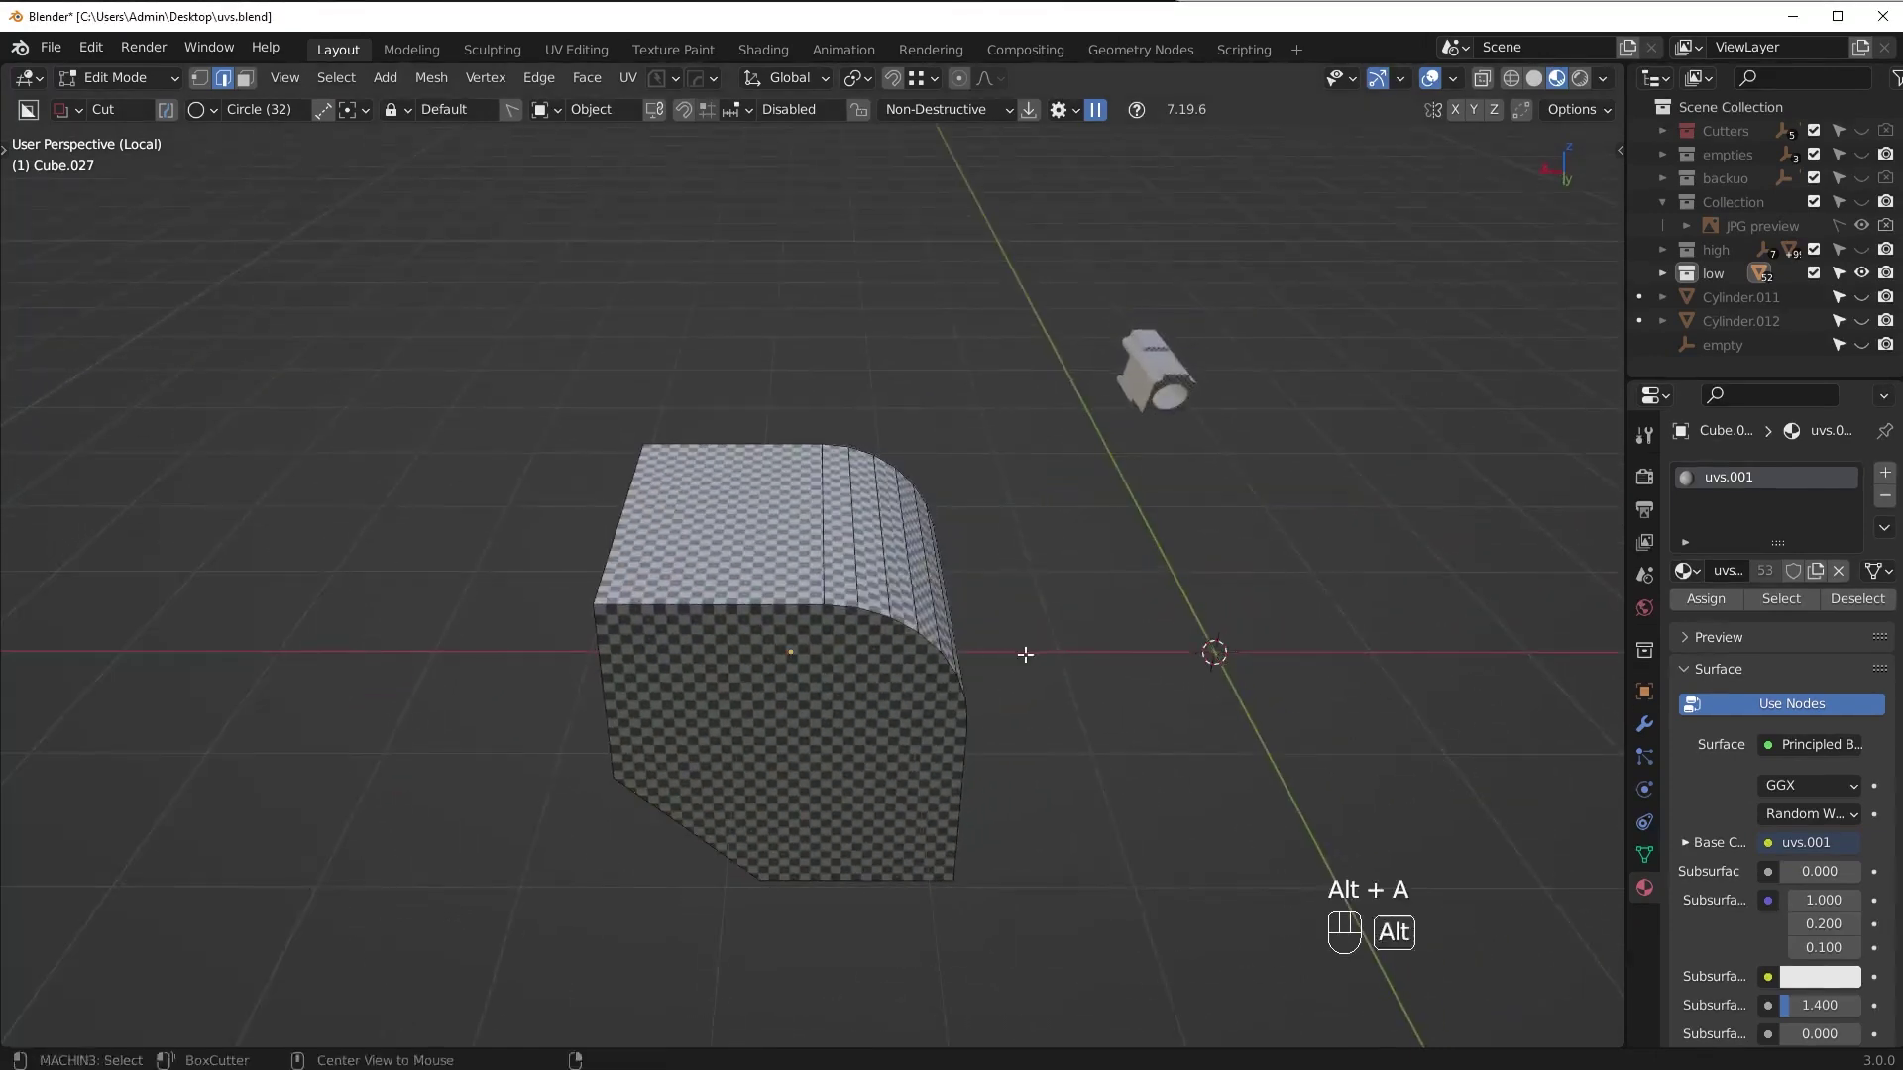
pyautogui.moveTo(356, 86); pyautogui.dragTo(425, 326)
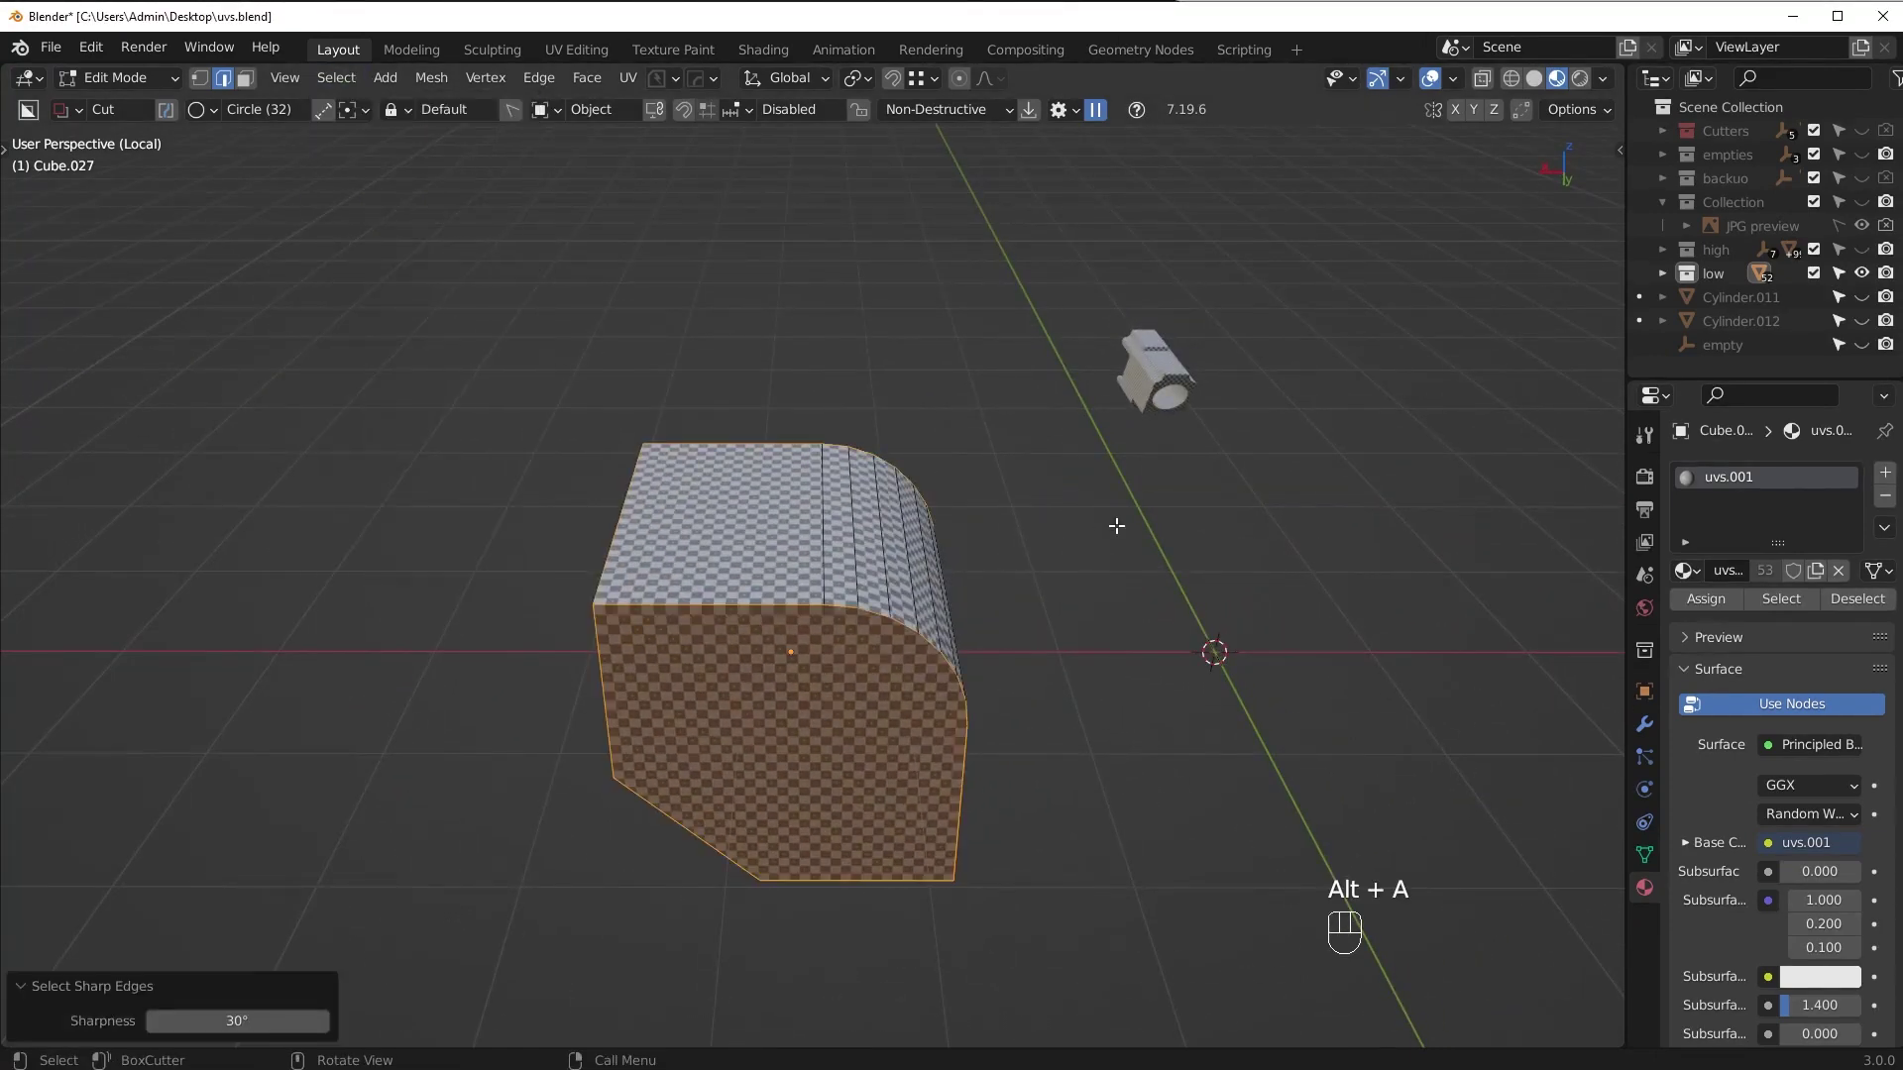
pyautogui.press('ctrl+e')
# Mark the selected sharp outline edges of the rounded block as seams
pyautogui.moveTo(1086, 502); pyautogui.dragTo(1111, 525)
pyautogui.press('alt+a')
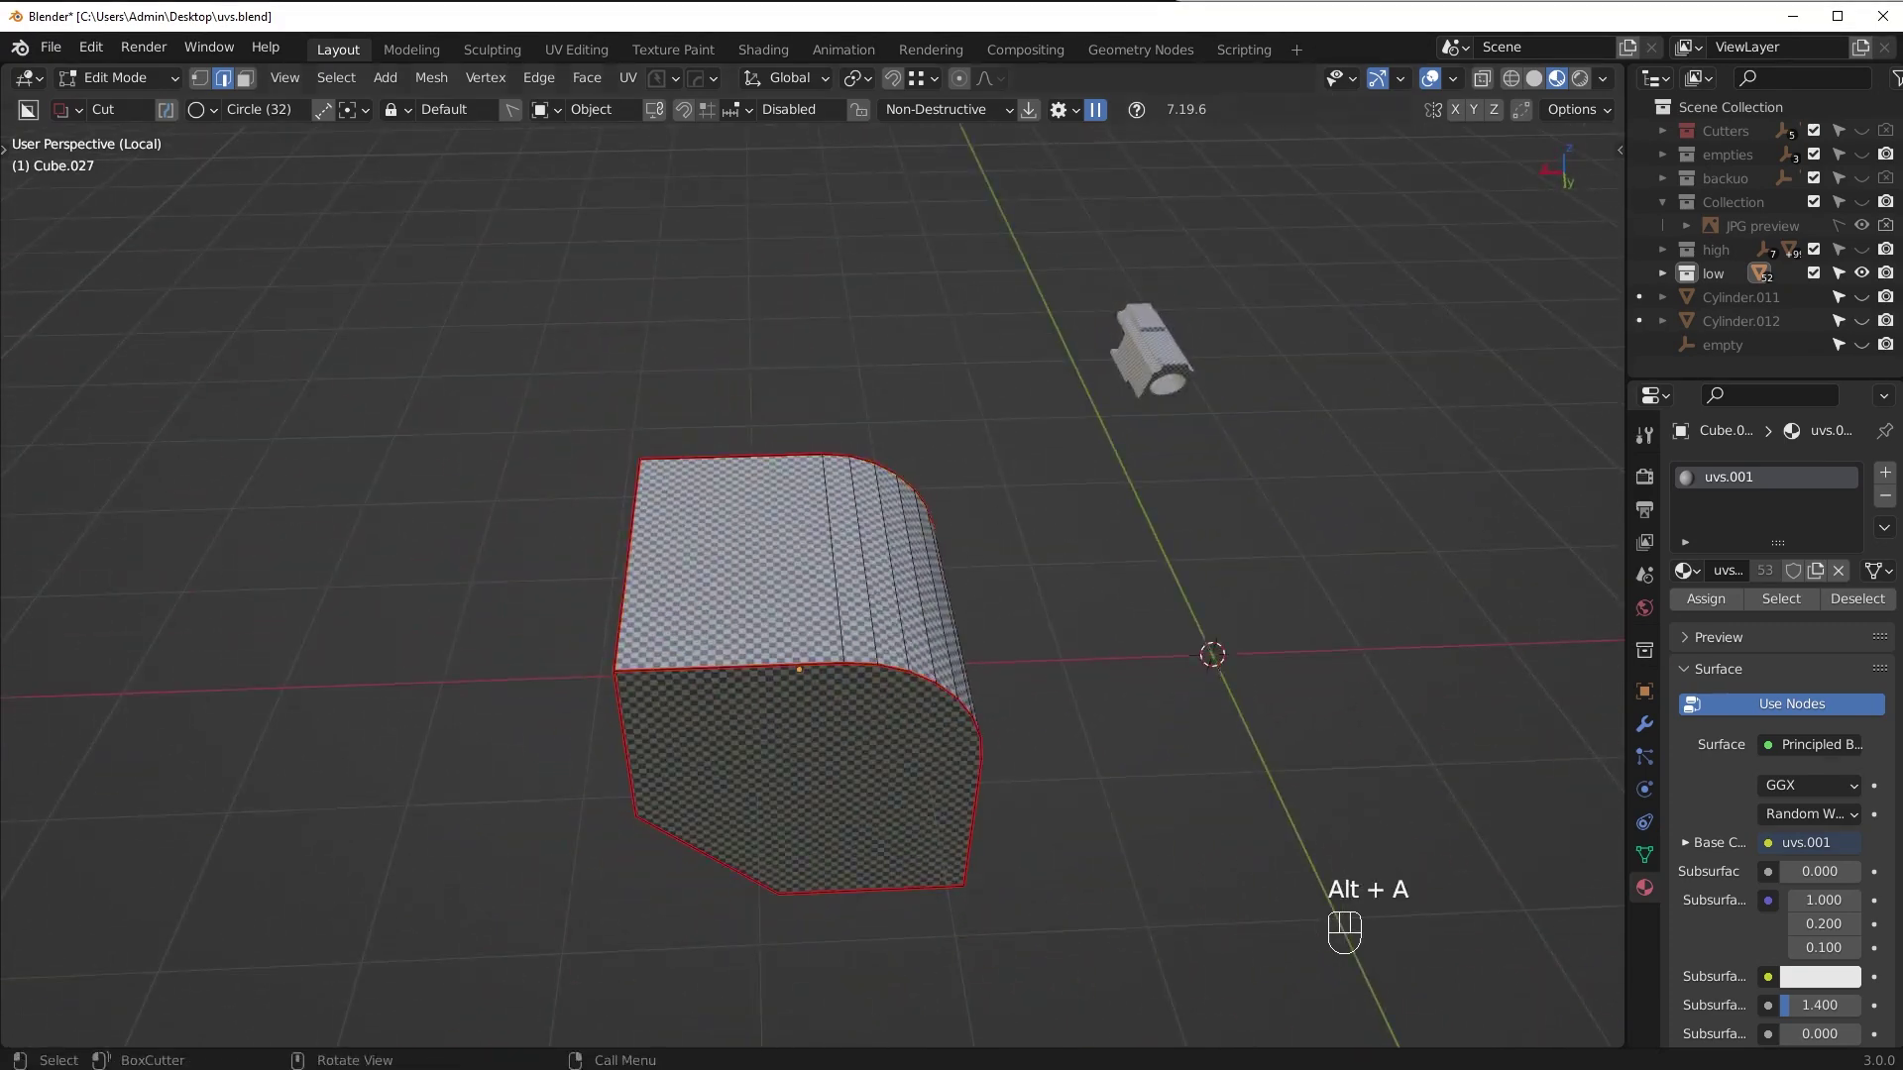
pyautogui.moveTo(943, 754); pyautogui.dragTo(877, 768)
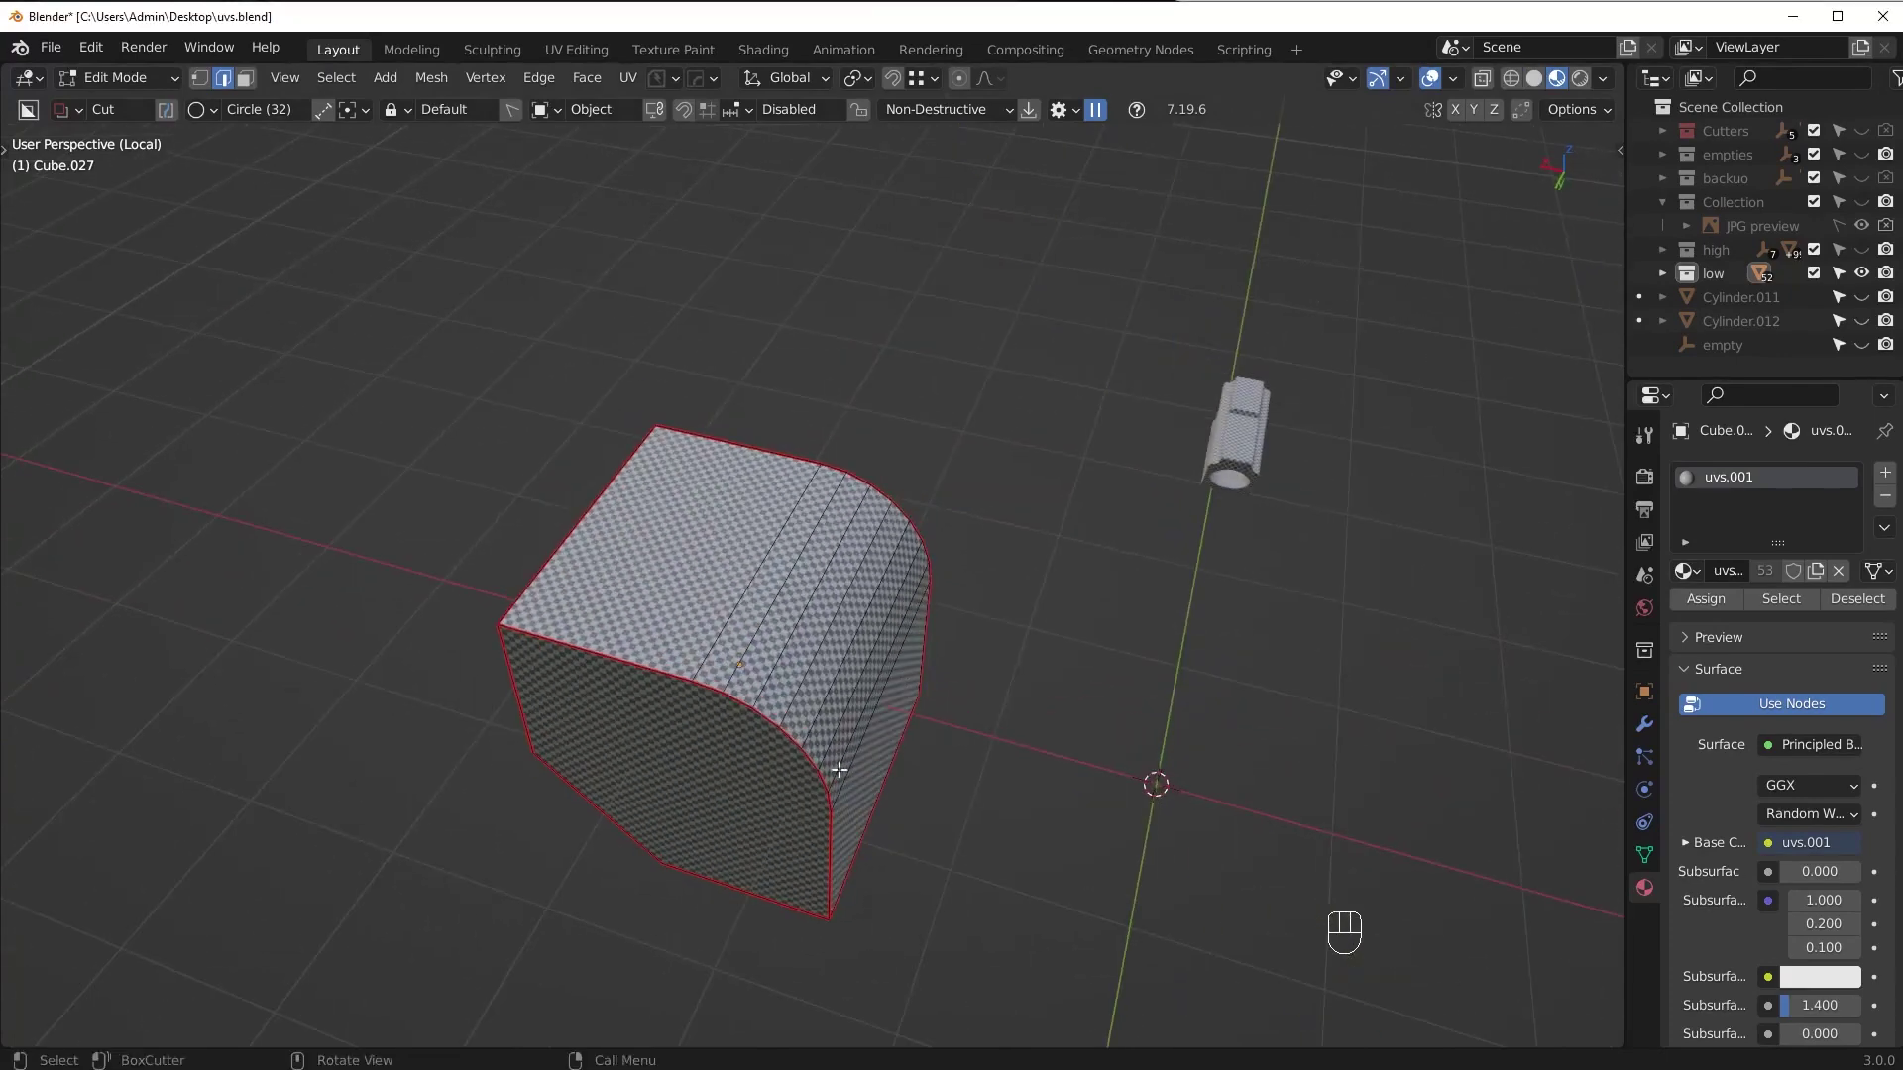
# Pick the redundant seam edges running across the block's curved faces, checking from several sides
pyautogui.press('Tab')
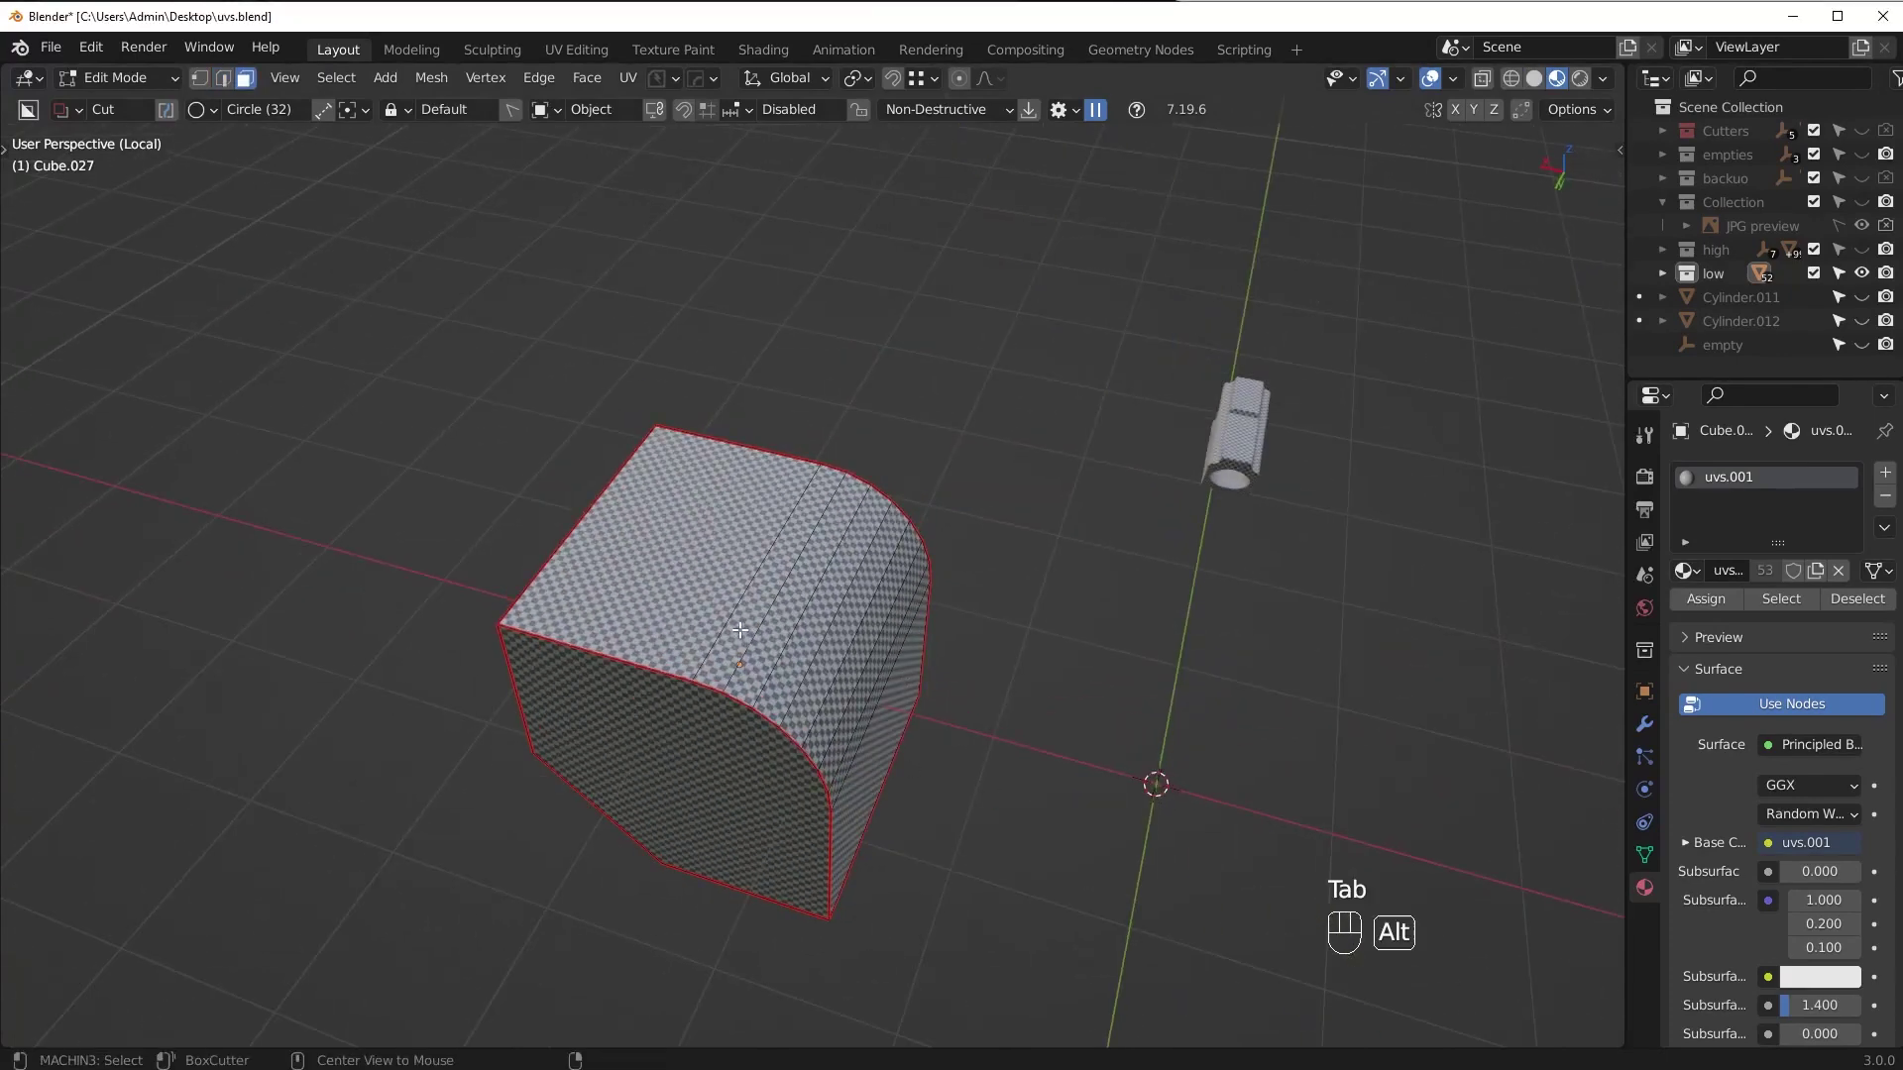
pyautogui.click(731, 621)
pyautogui.moveTo(798, 690); pyautogui.dragTo(989, 628)
pyautogui.click(967, 505)
pyautogui.click(948, 611)
pyautogui.moveTo(1073, 812); pyautogui.dragTo(914, 654)
pyautogui.moveTo(882, 619); pyautogui.dragTo(951, 634)
pyautogui.middleClick(862, 626)
pyautogui.press('Escape')
pyautogui.middleClick(932, 647)
pyautogui.moveTo(881, 533); pyautogui.dragTo(869, 638)
pyautogui.moveTo(827, 628); pyautogui.dragTo(818, 602)
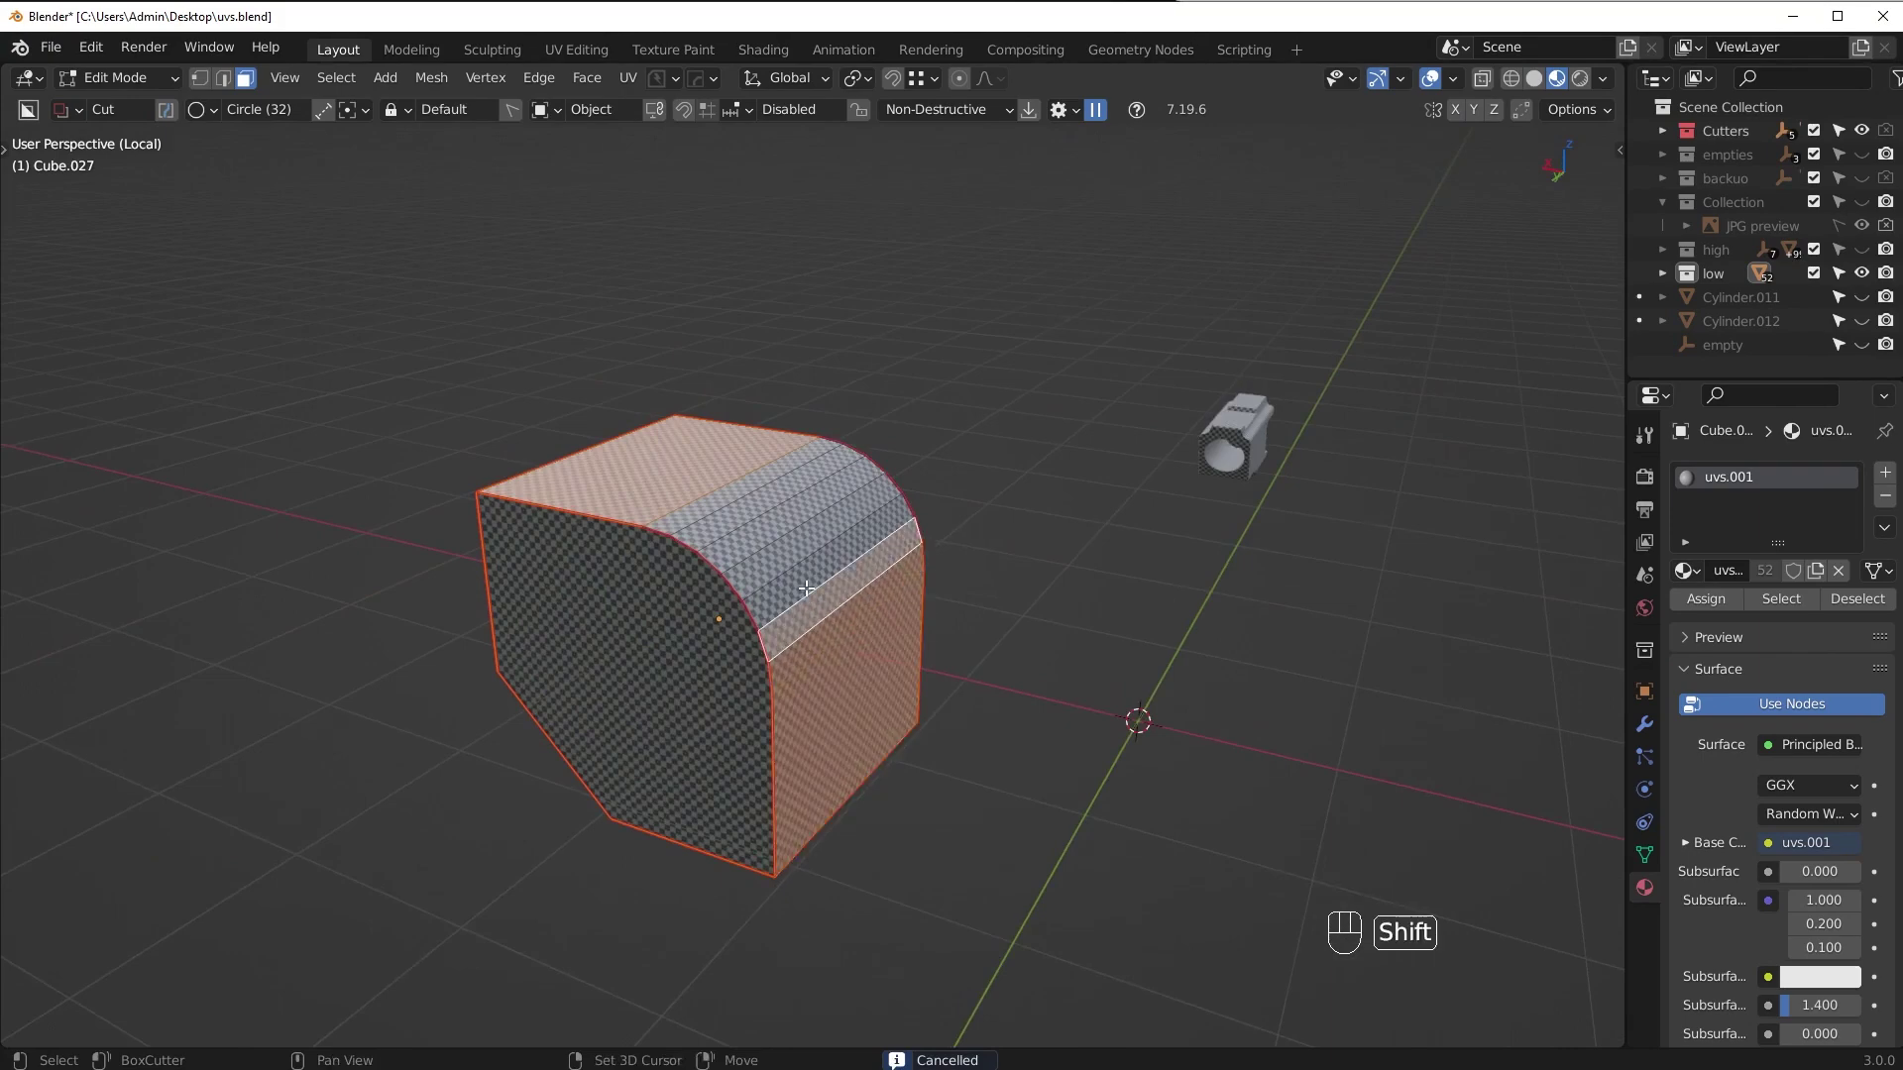
pyautogui.moveTo(785, 556); pyautogui.dragTo(854, 588)
pyautogui.middleClick(871, 625)
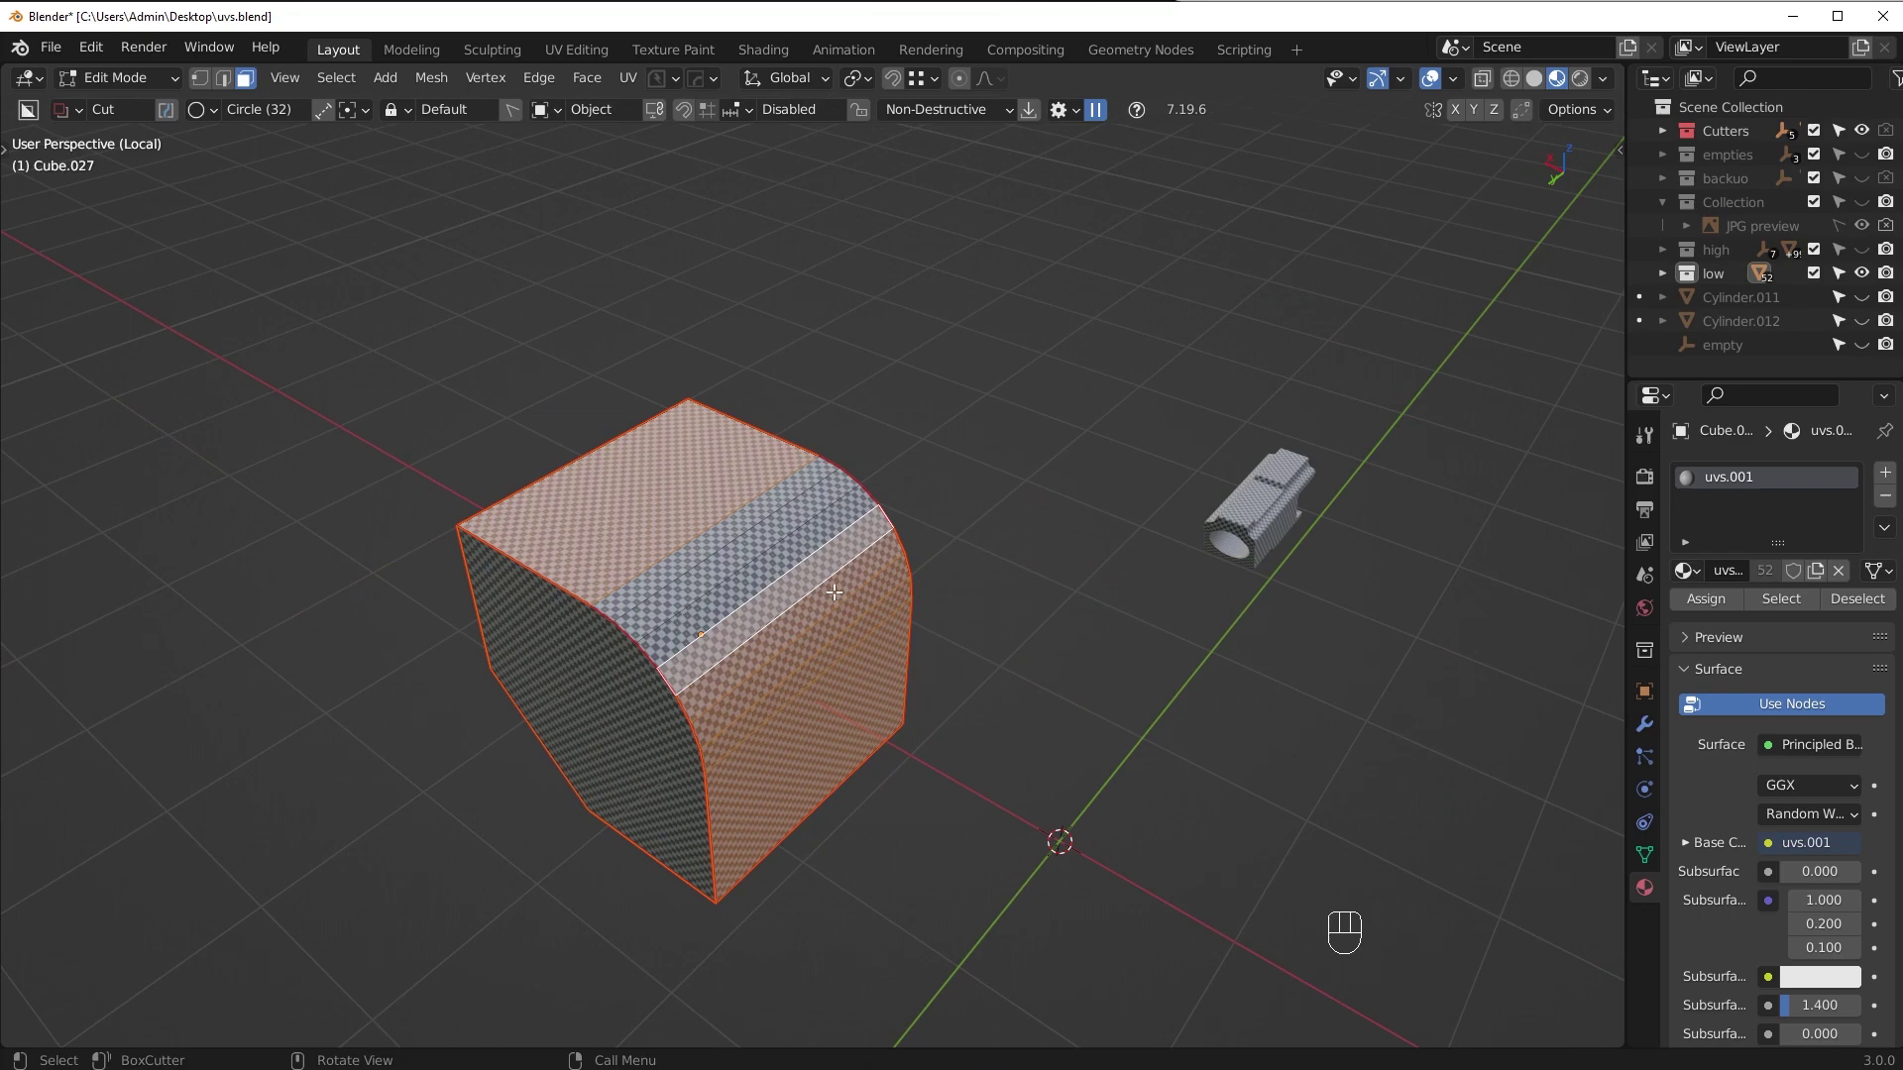
pyautogui.press('Tab')
pyautogui.moveTo(693, 702); pyautogui.dragTo(947, 675)
pyautogui.press('Tab')
pyautogui.middleClick(1032, 561)
pyautogui.middleClick(1005, 724)
pyautogui.middleClick(849, 494)
# Clear the seams from those curved-face edges and verify the block's underside
pyautogui.moveTo(873, 657); pyautogui.dragTo(901, 590)
pyautogui.moveTo(909, 582); pyautogui.dragTo(922, 530)
pyautogui.moveTo(925, 518); pyautogui.dragTo(878, 670)
pyautogui.moveTo(839, 727); pyautogui.dragTo(793, 620)
pyautogui.moveTo(827, 662); pyautogui.dragTo(698, 654)
pyautogui.moveTo(809, 586); pyautogui.dragTo(901, 600)
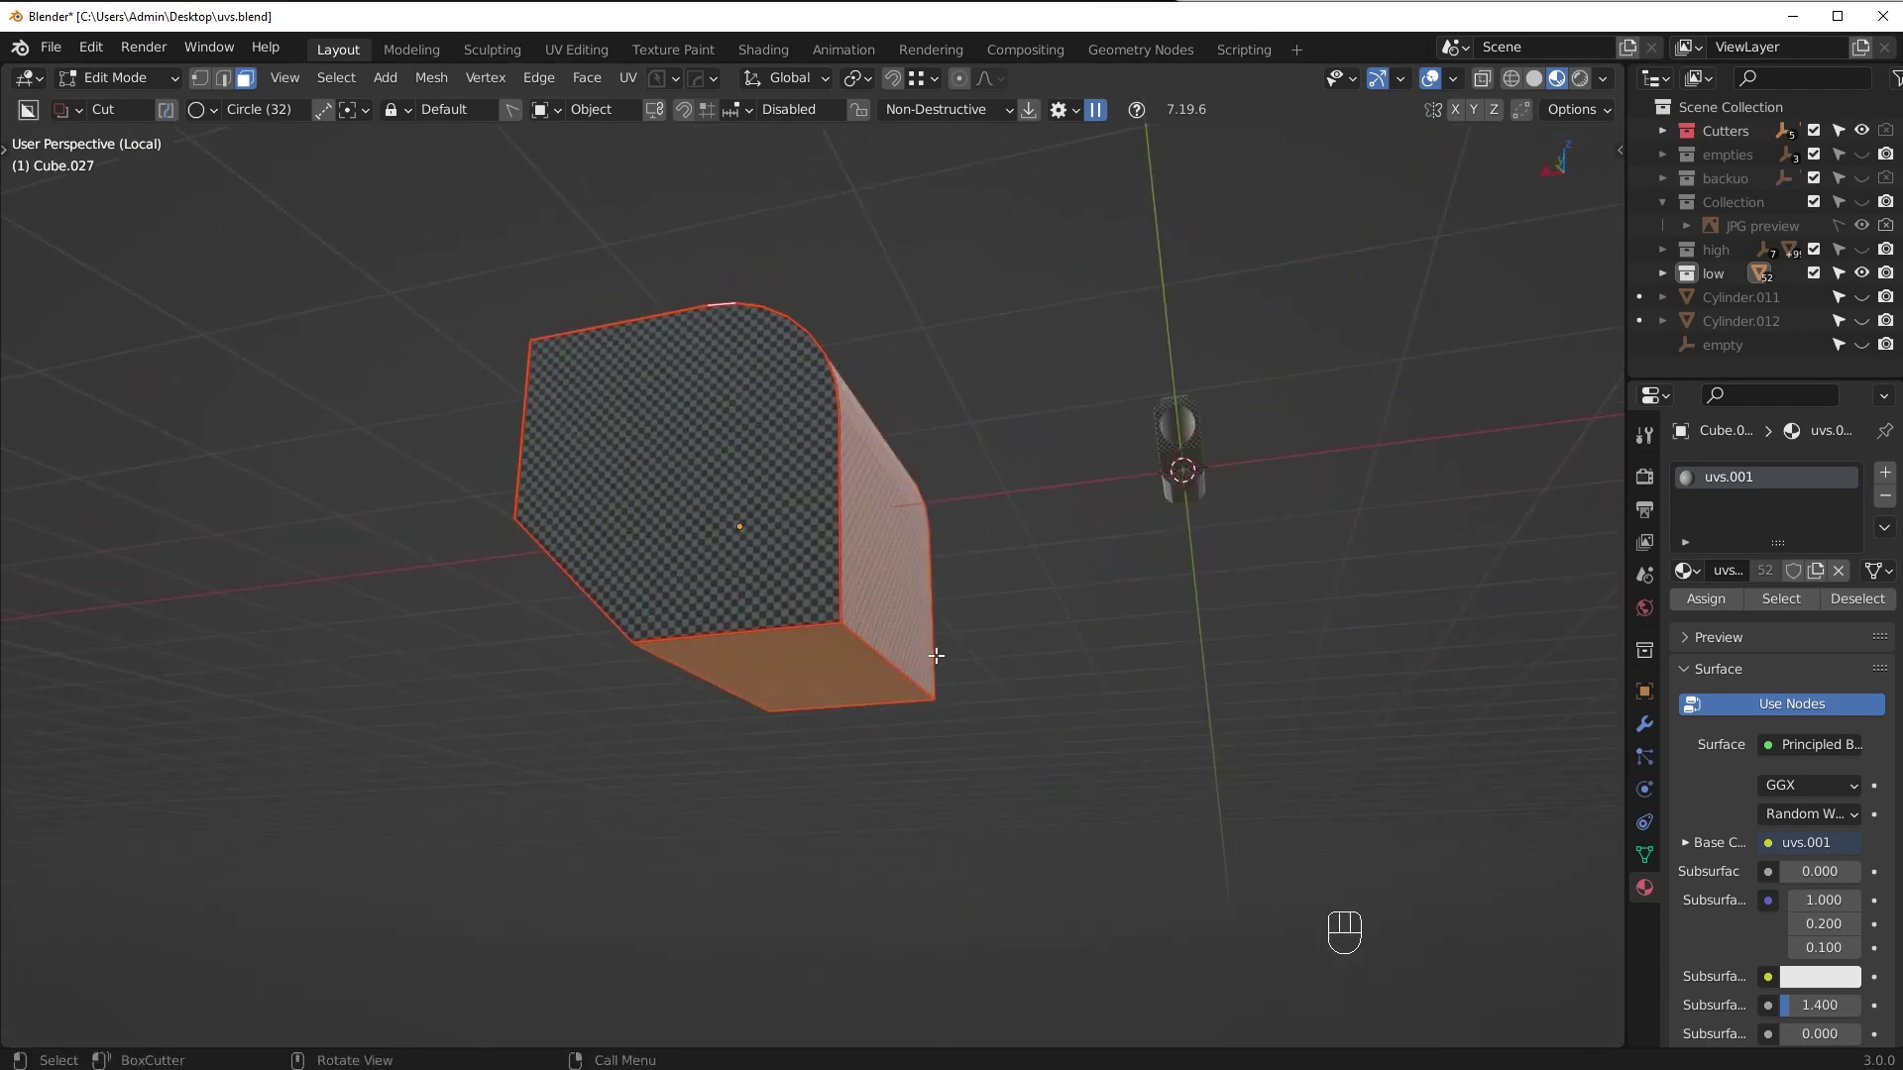
pyautogui.moveTo(864, 665); pyautogui.dragTo(999, 715)
pyautogui.moveTo(873, 625); pyautogui.dragTo(881, 722)
pyautogui.press('Tab')
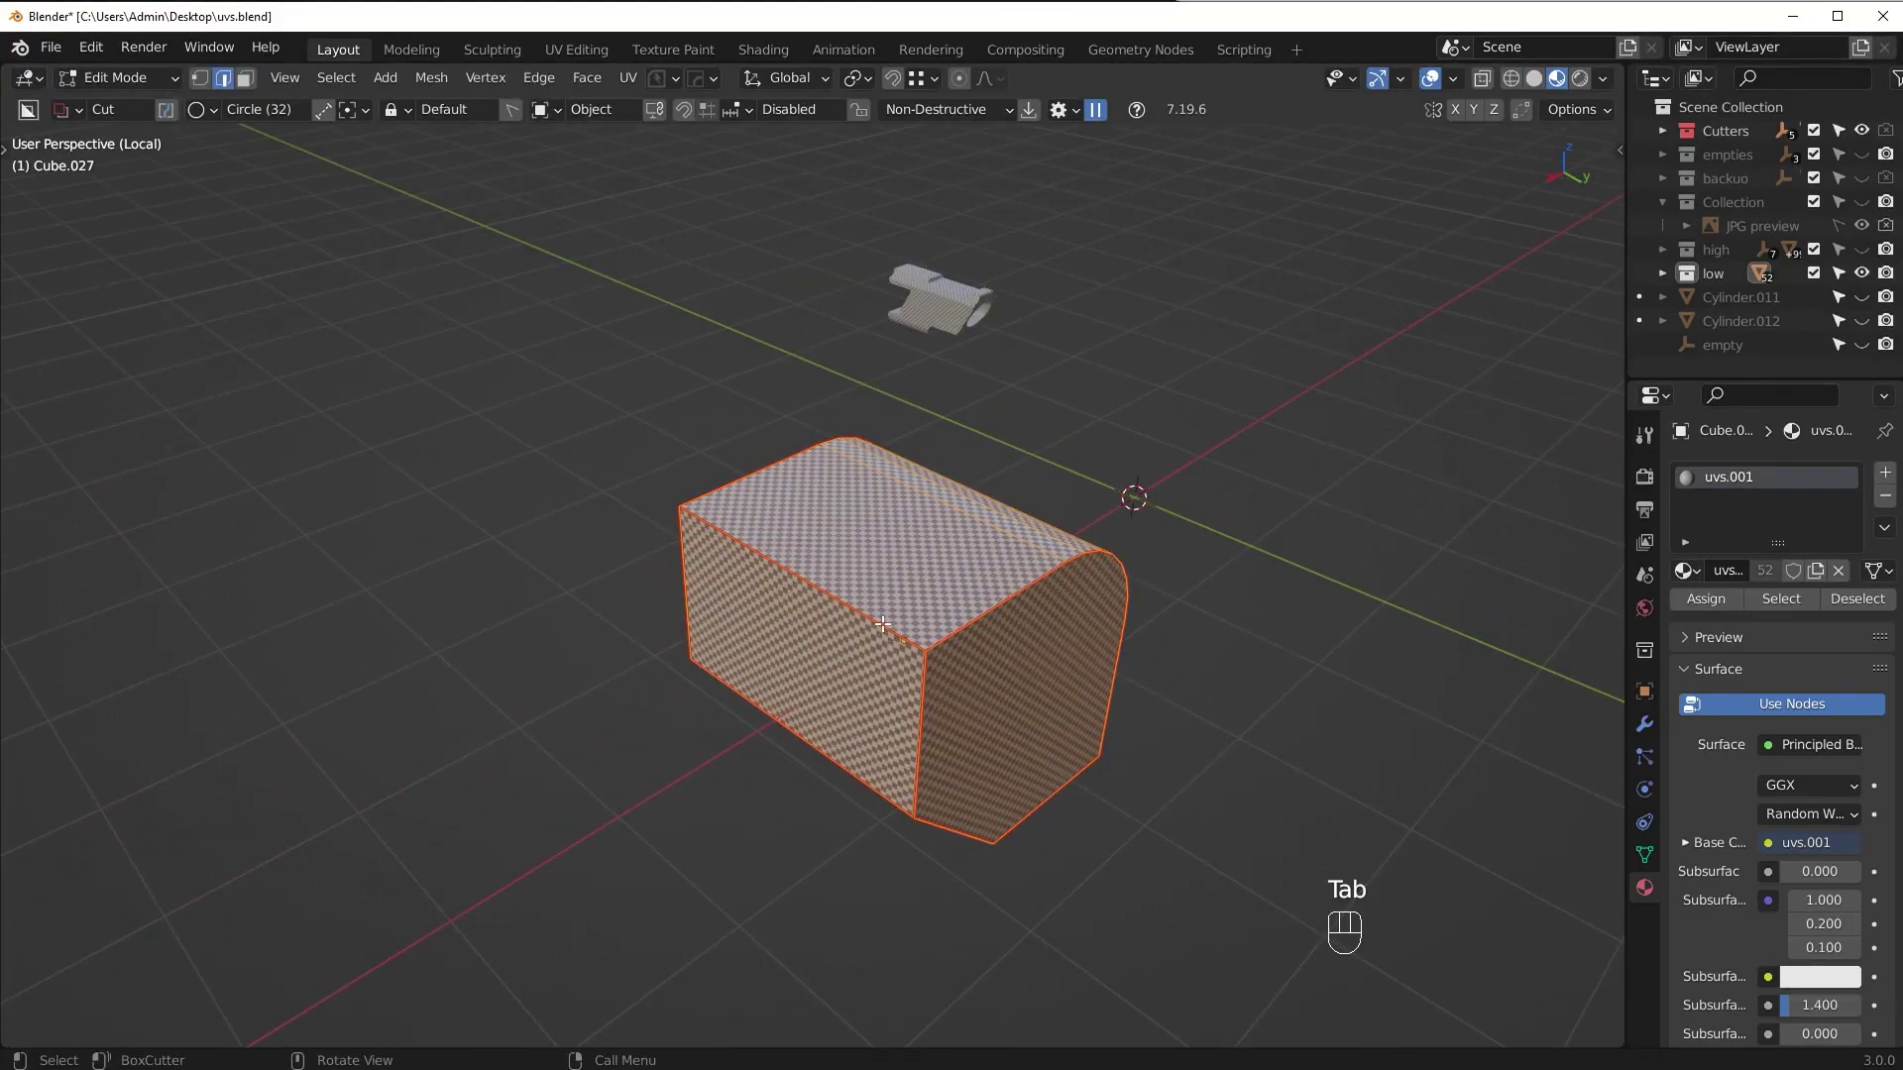
pyautogui.moveTo(942, 830); pyautogui.dragTo(864, 685)
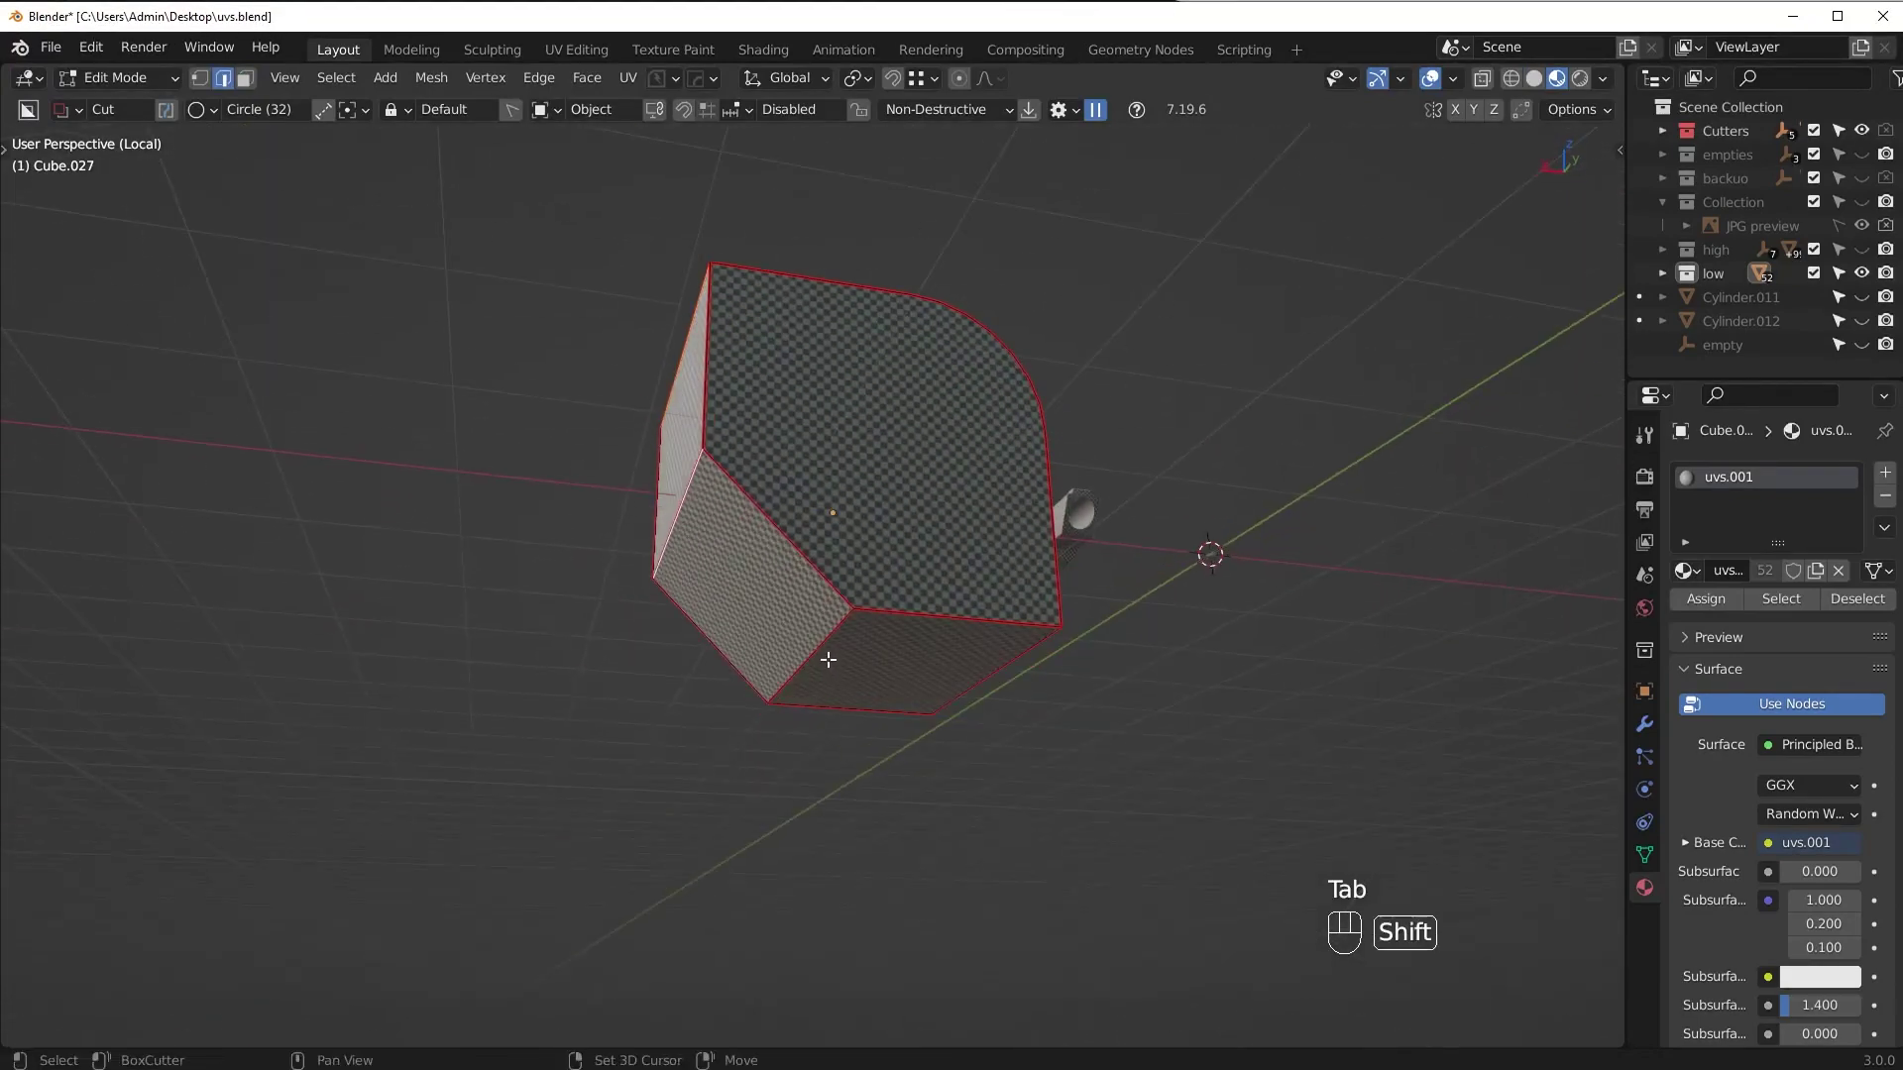
pyautogui.click(827, 652)
pyautogui.moveTo(964, 679); pyautogui.dragTo(847, 671)
pyautogui.press('ctrl+e')
pyautogui.moveTo(900, 670); pyautogui.dragTo(932, 649)
pyautogui.moveTo(962, 615); pyautogui.dragTo(1018, 616)
pyautogui.moveTo(946, 620); pyautogui.dragTo(870, 658)
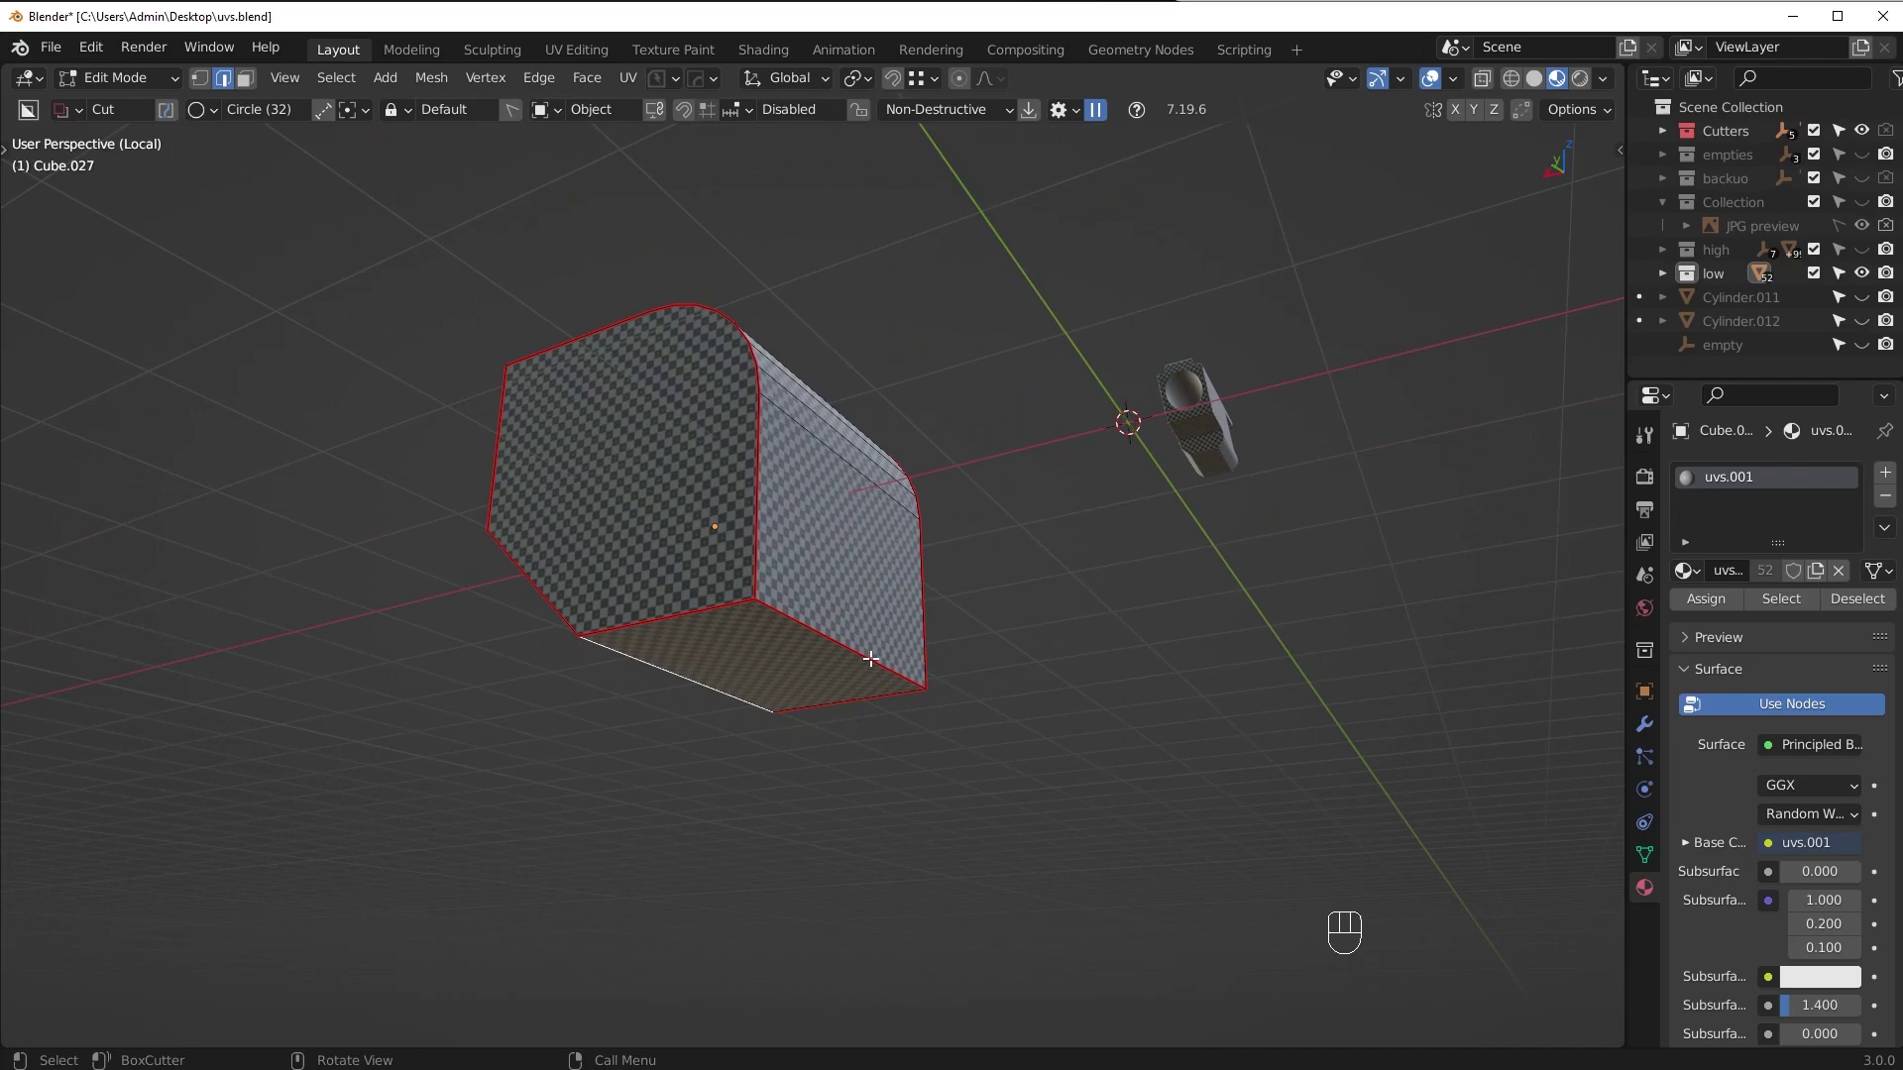
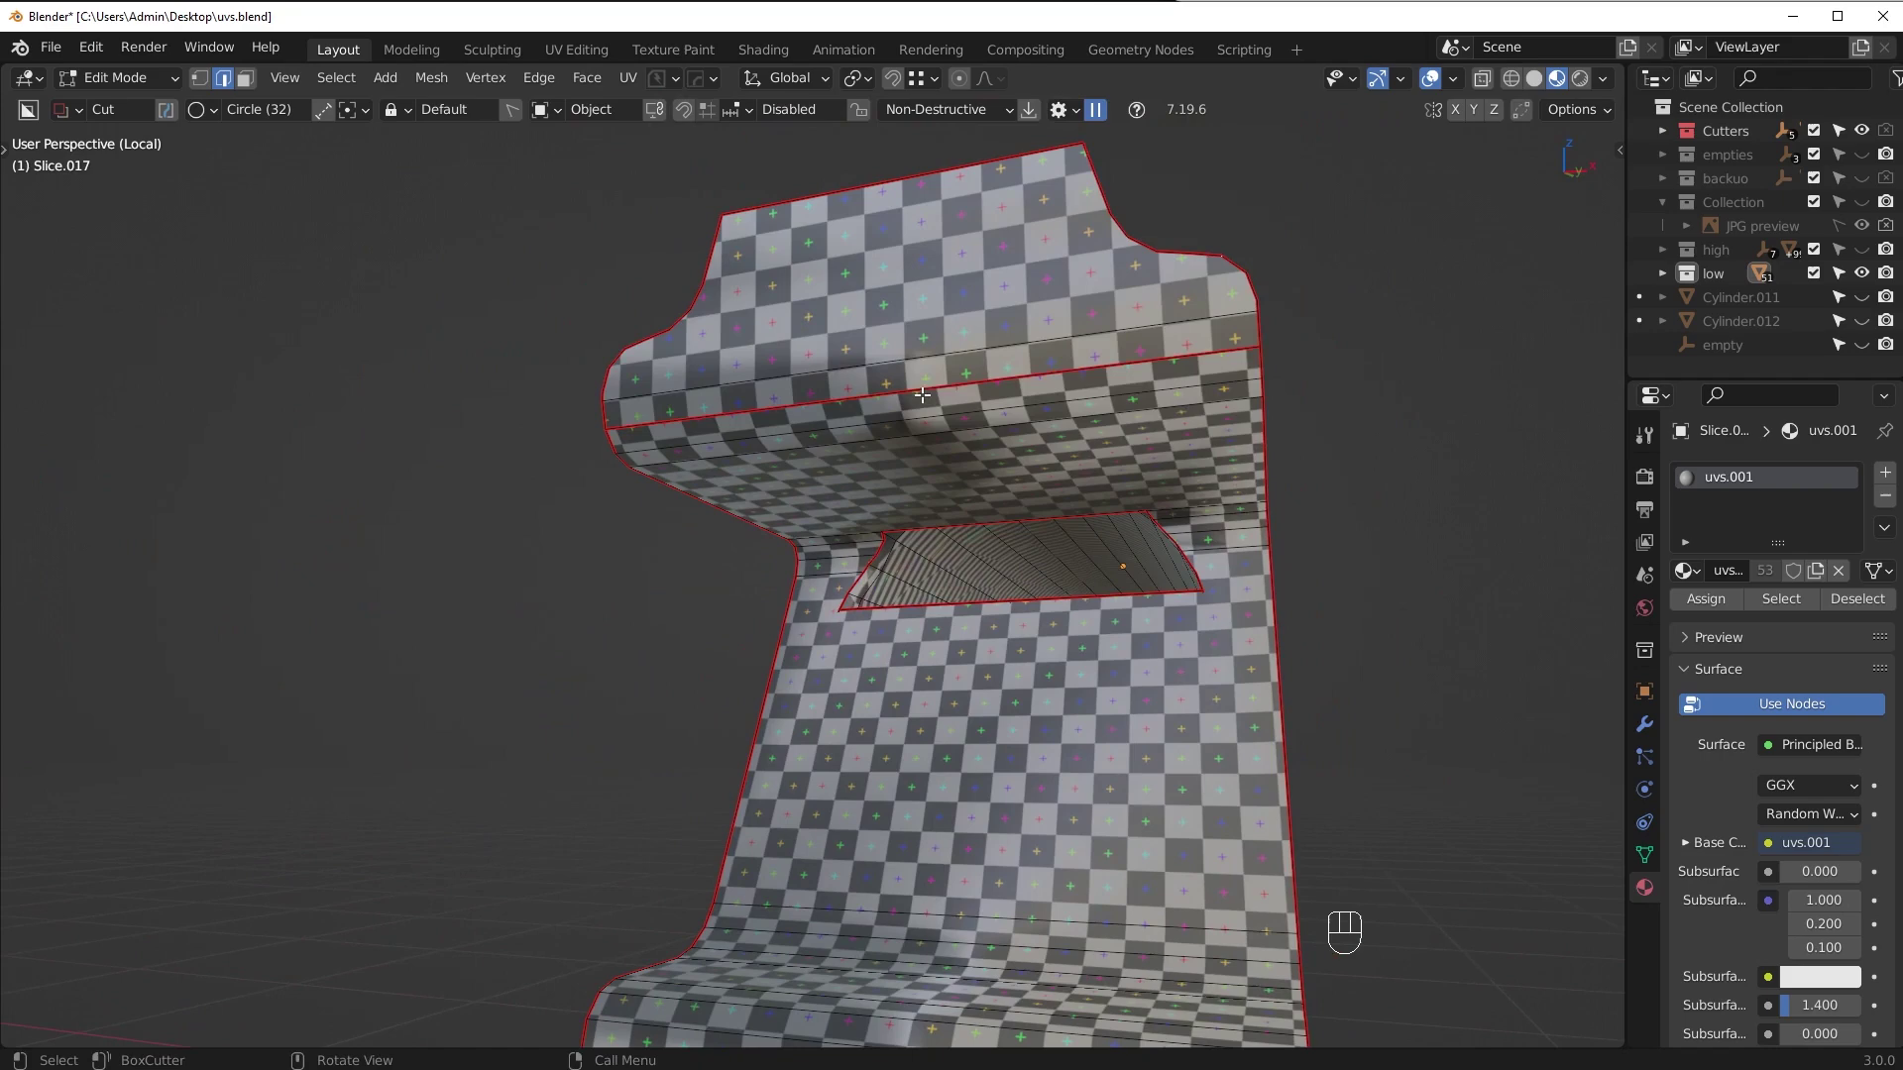
# Clear the stray seam under the sliced piece's overhang and check it from another angle
pyautogui.press('ctrl+e')
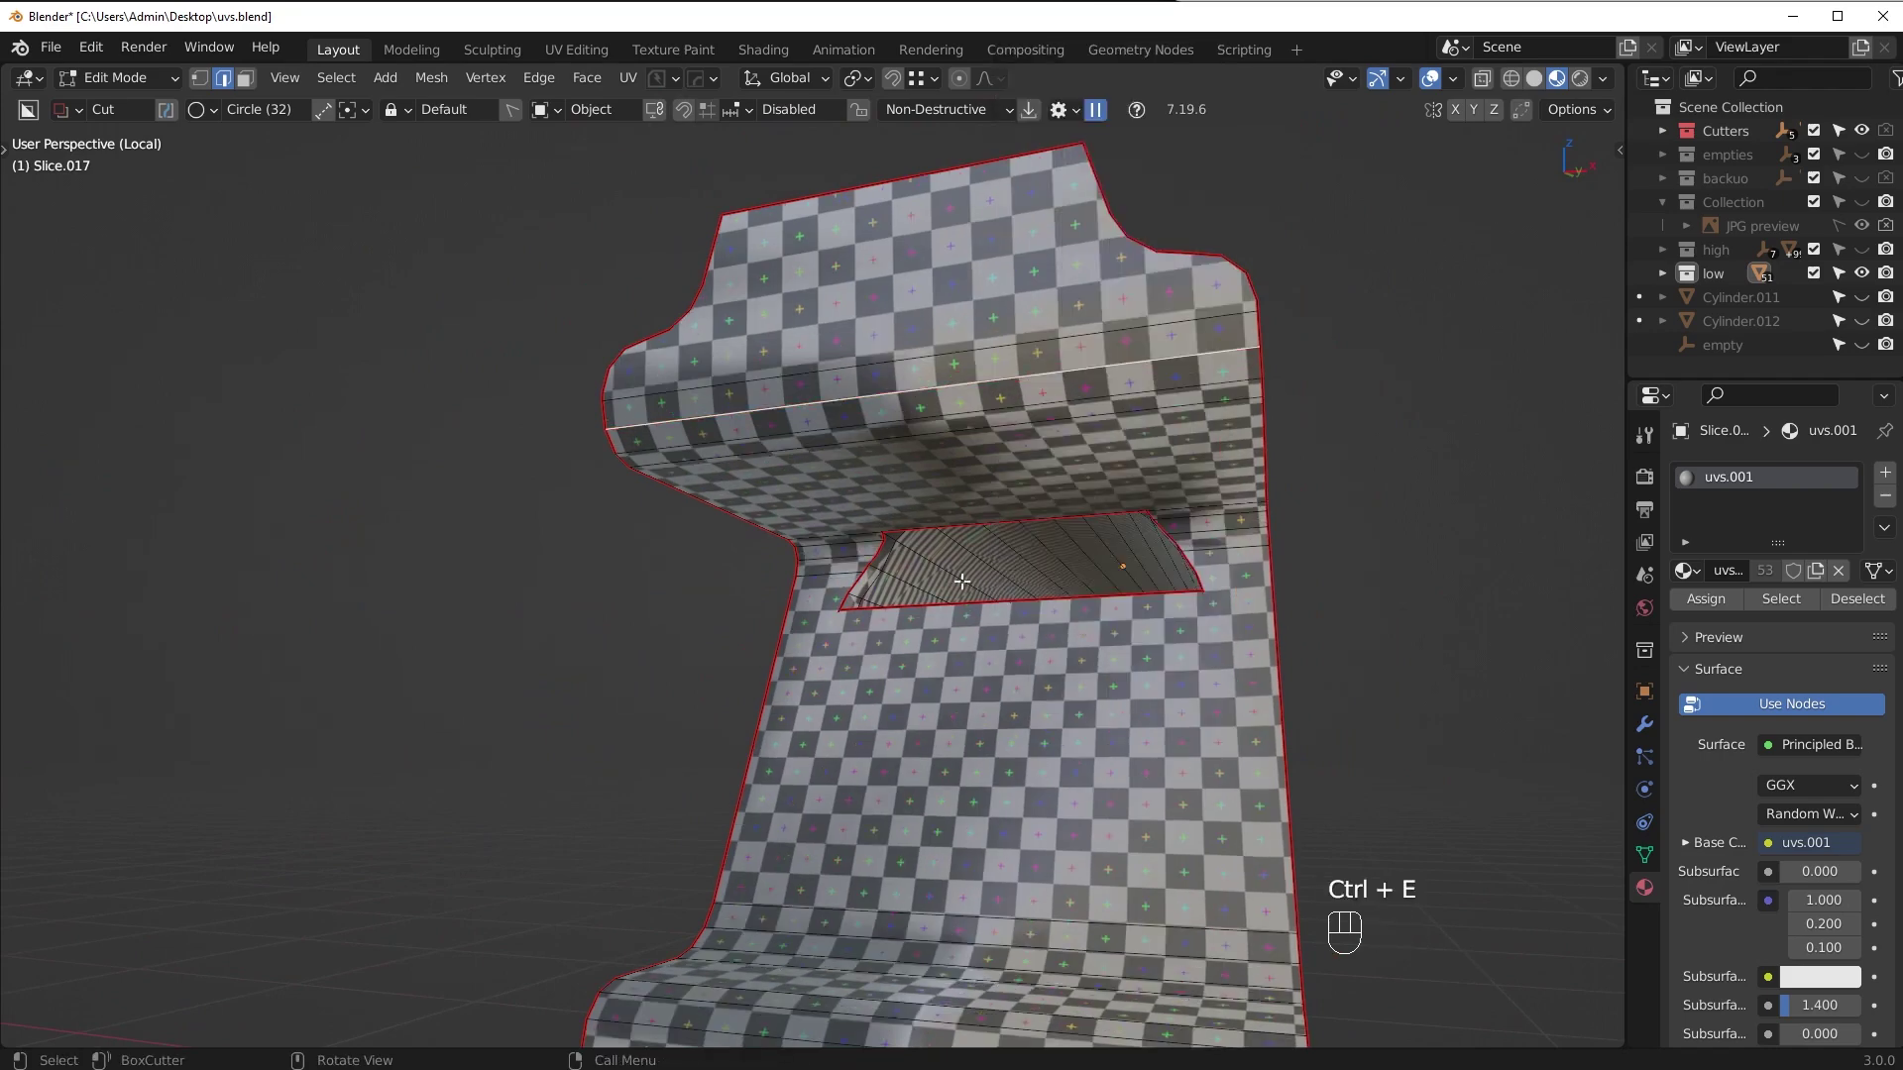
pyautogui.moveTo(907, 442); pyautogui.dragTo(876, 443)
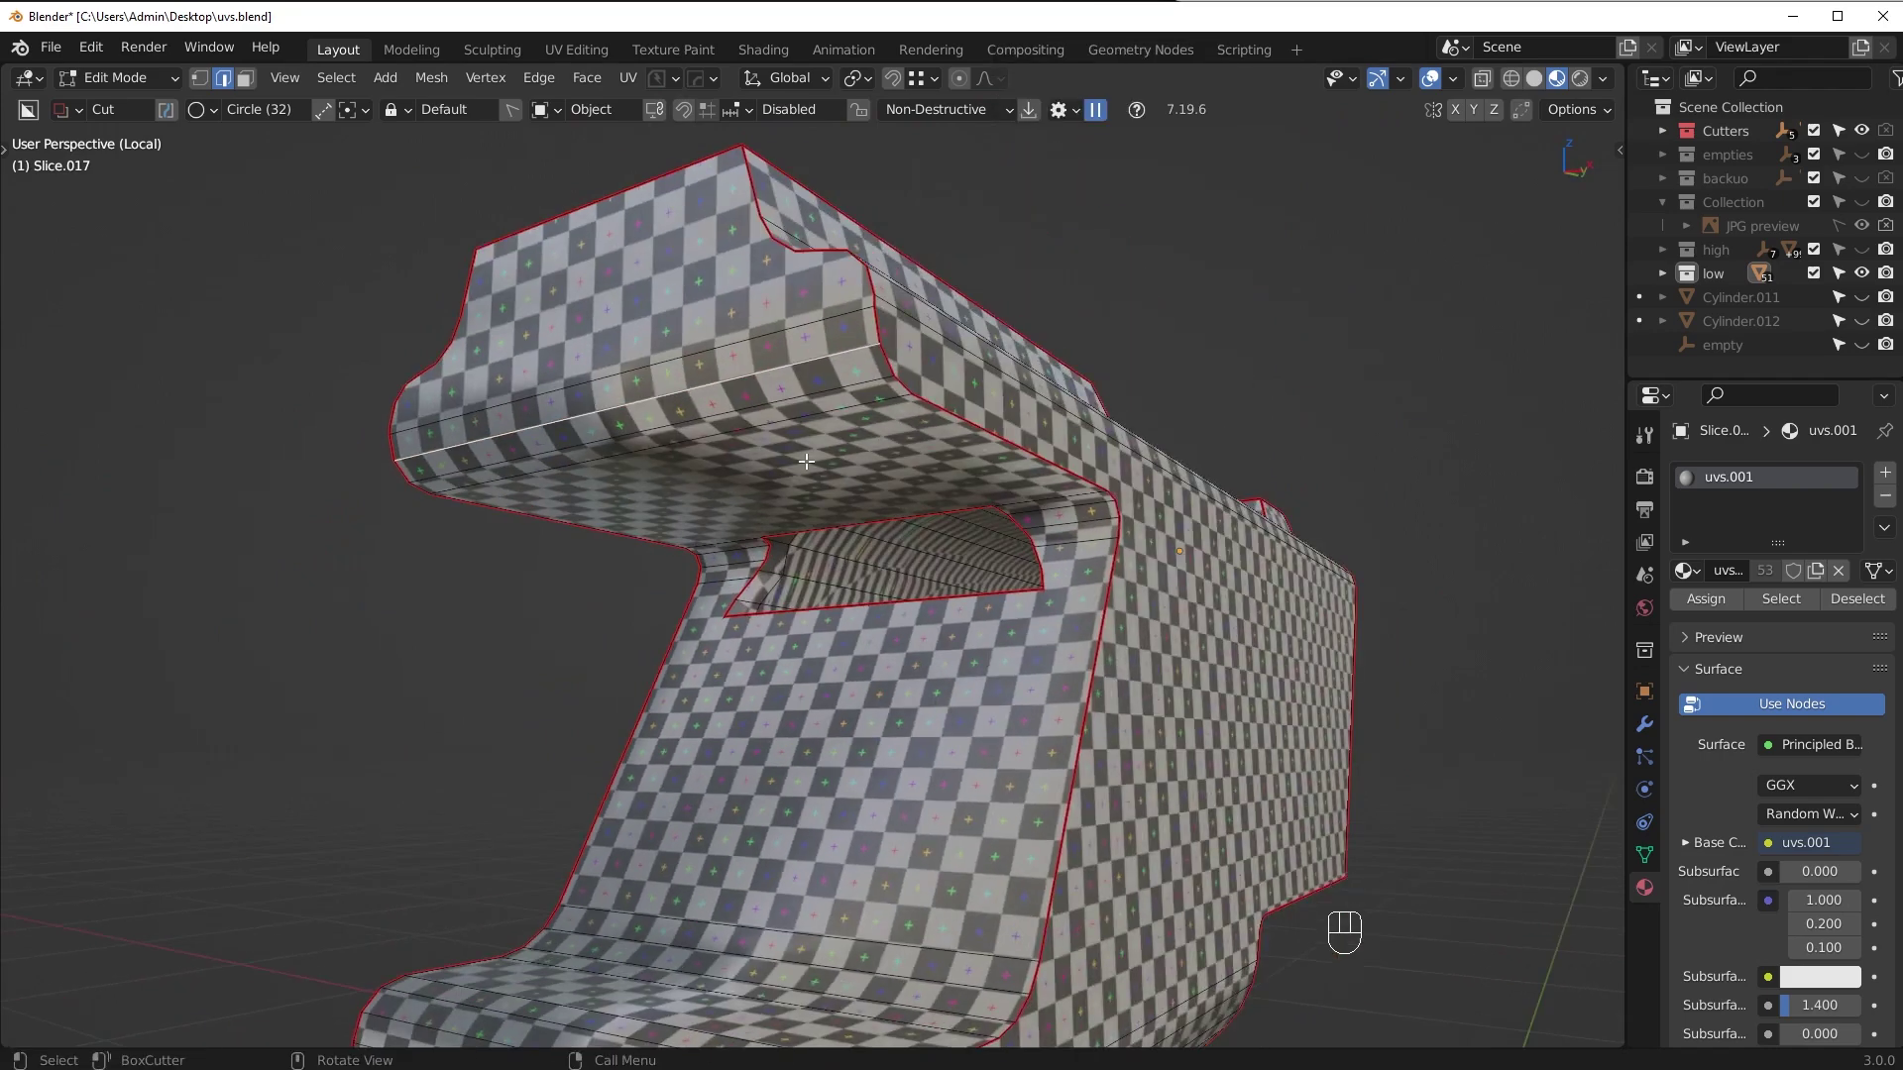
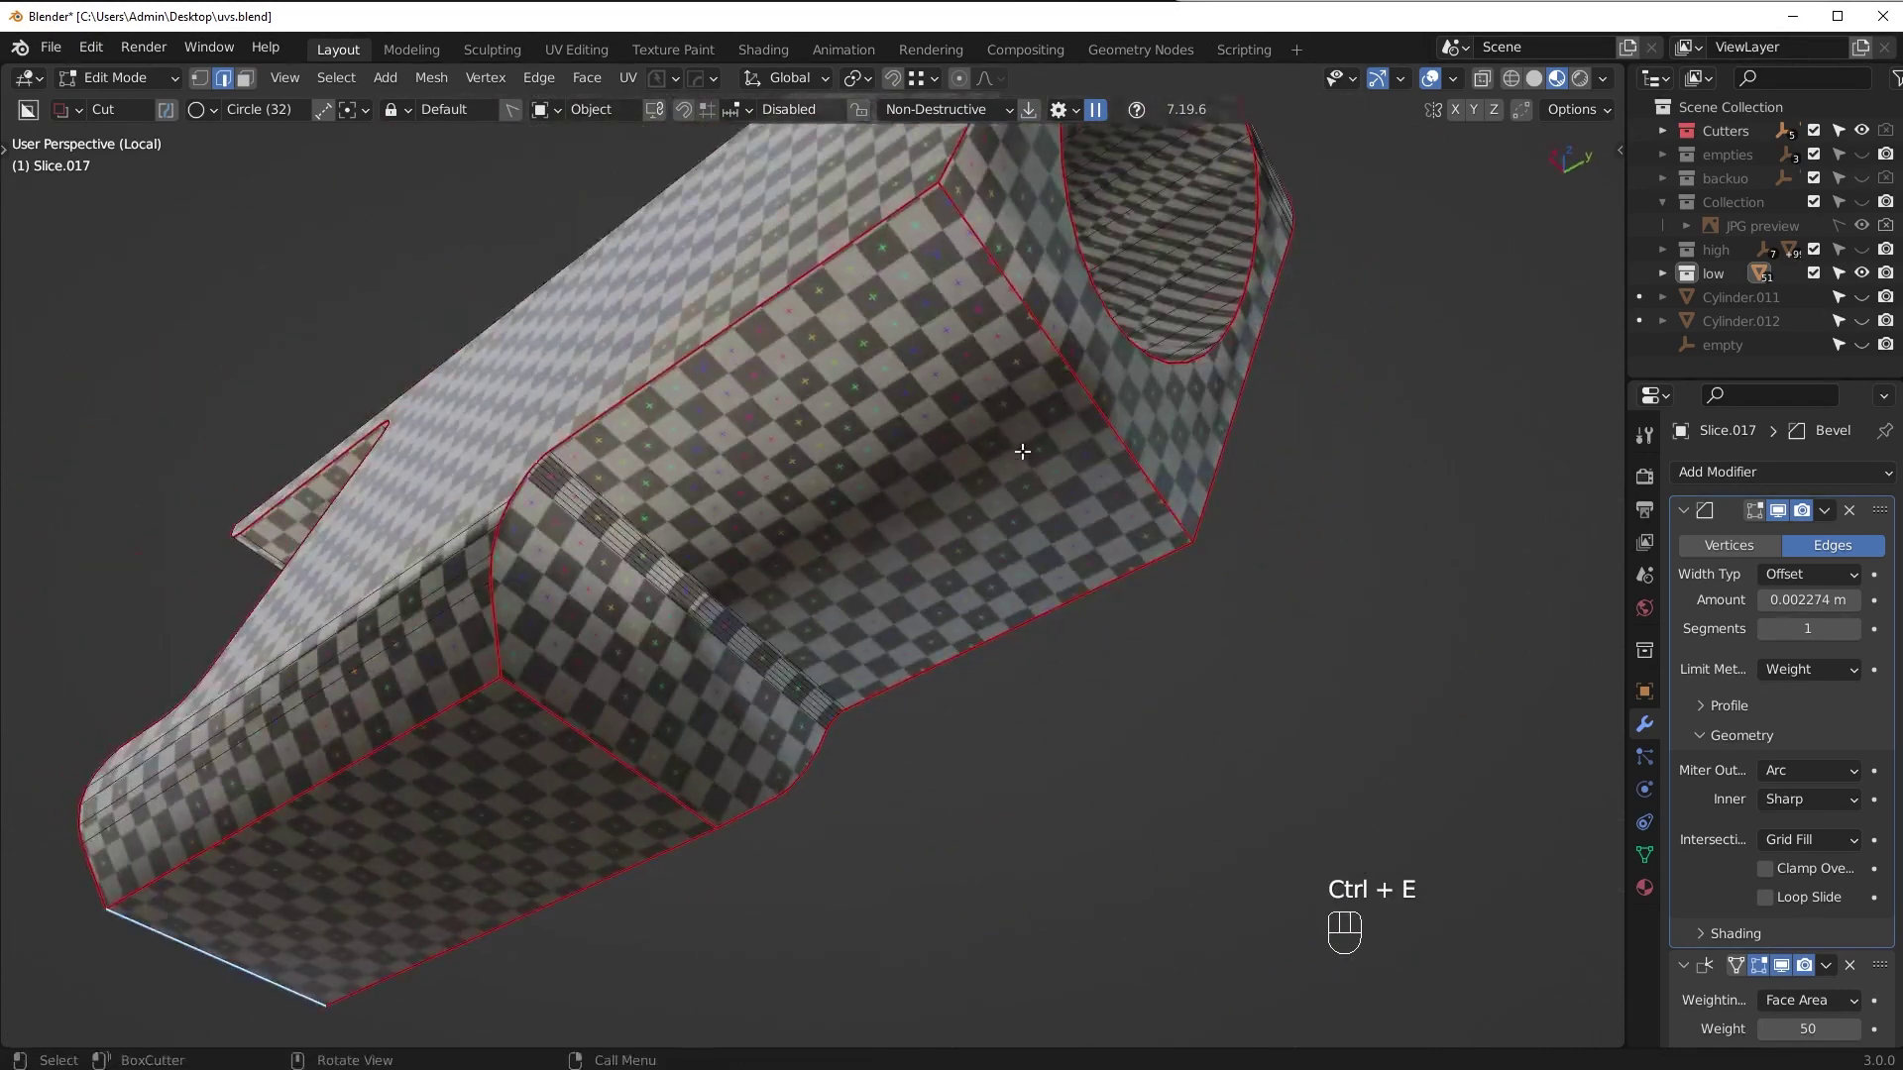
# Clear the seam from the housing piece's long corner edges
pyautogui.click(997, 448)
pyautogui.click(1028, 362)
pyautogui.press('ctrl+e')
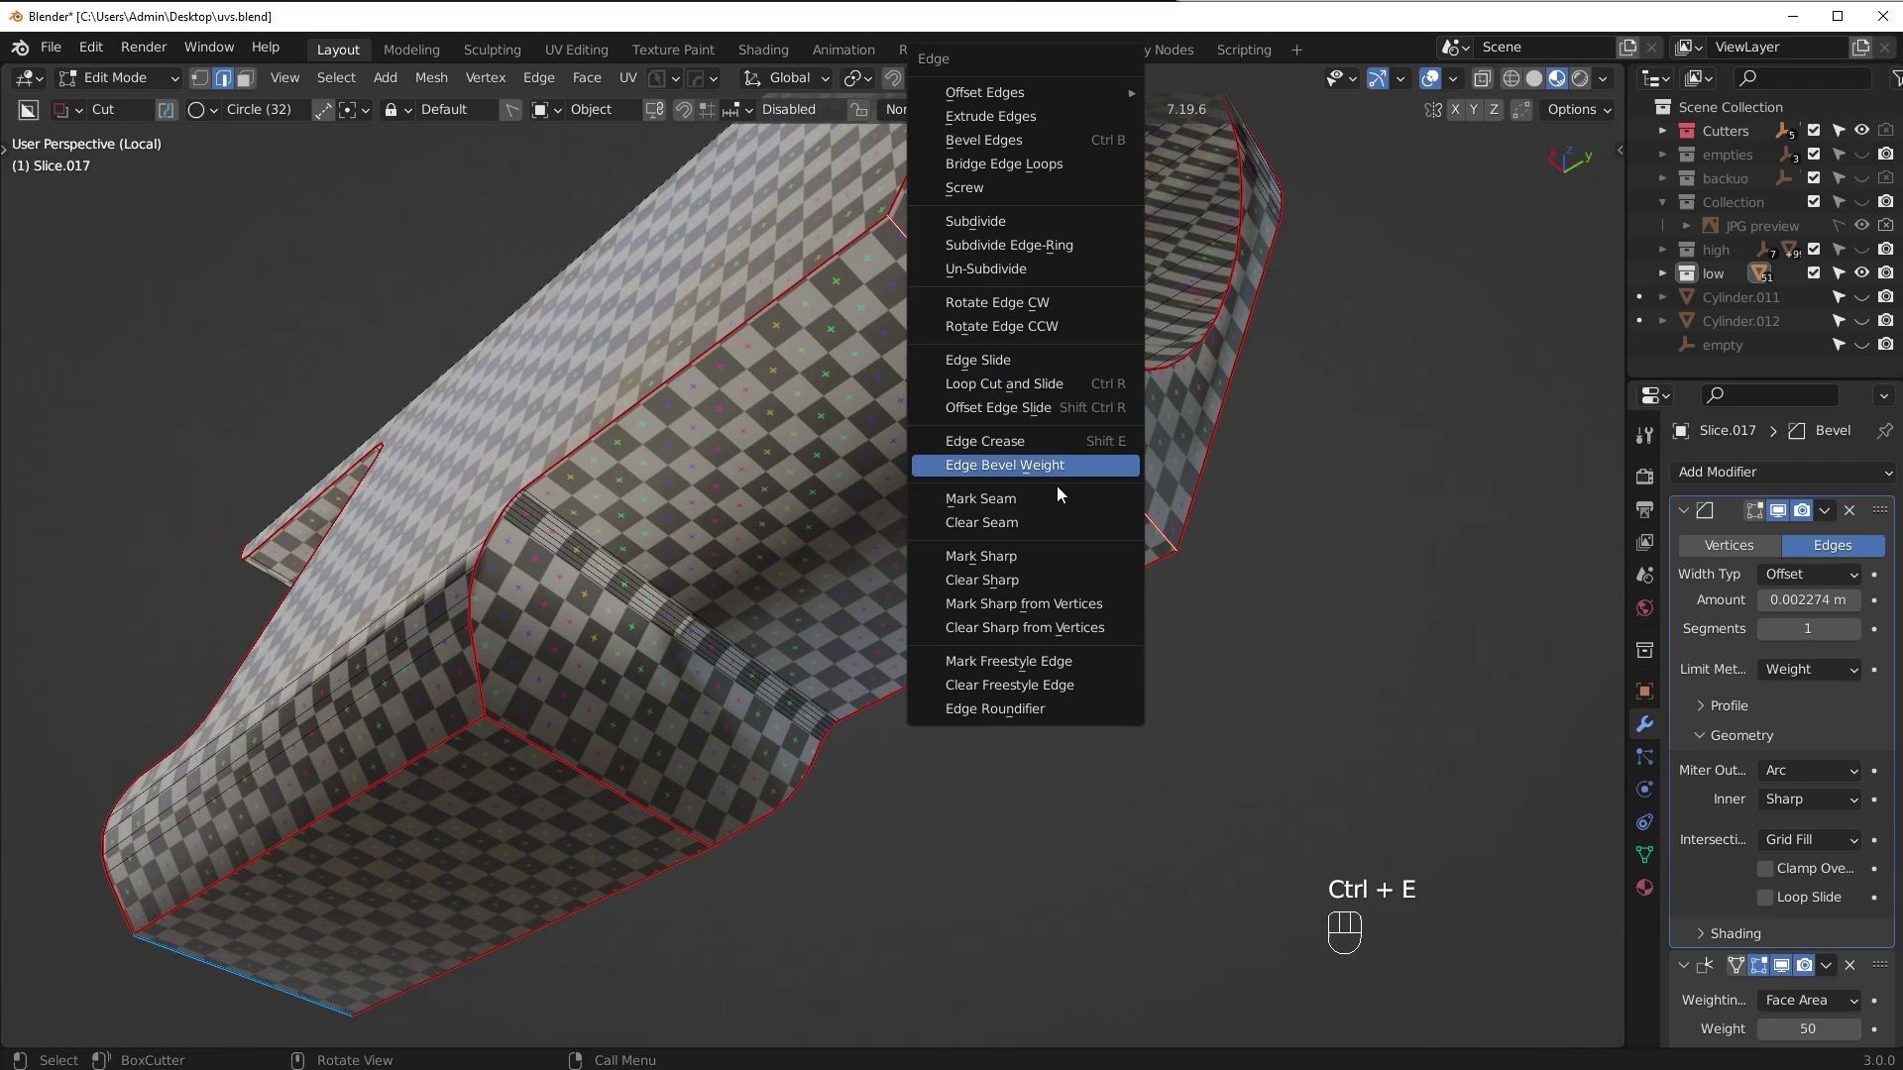
pyautogui.click(557, 753)
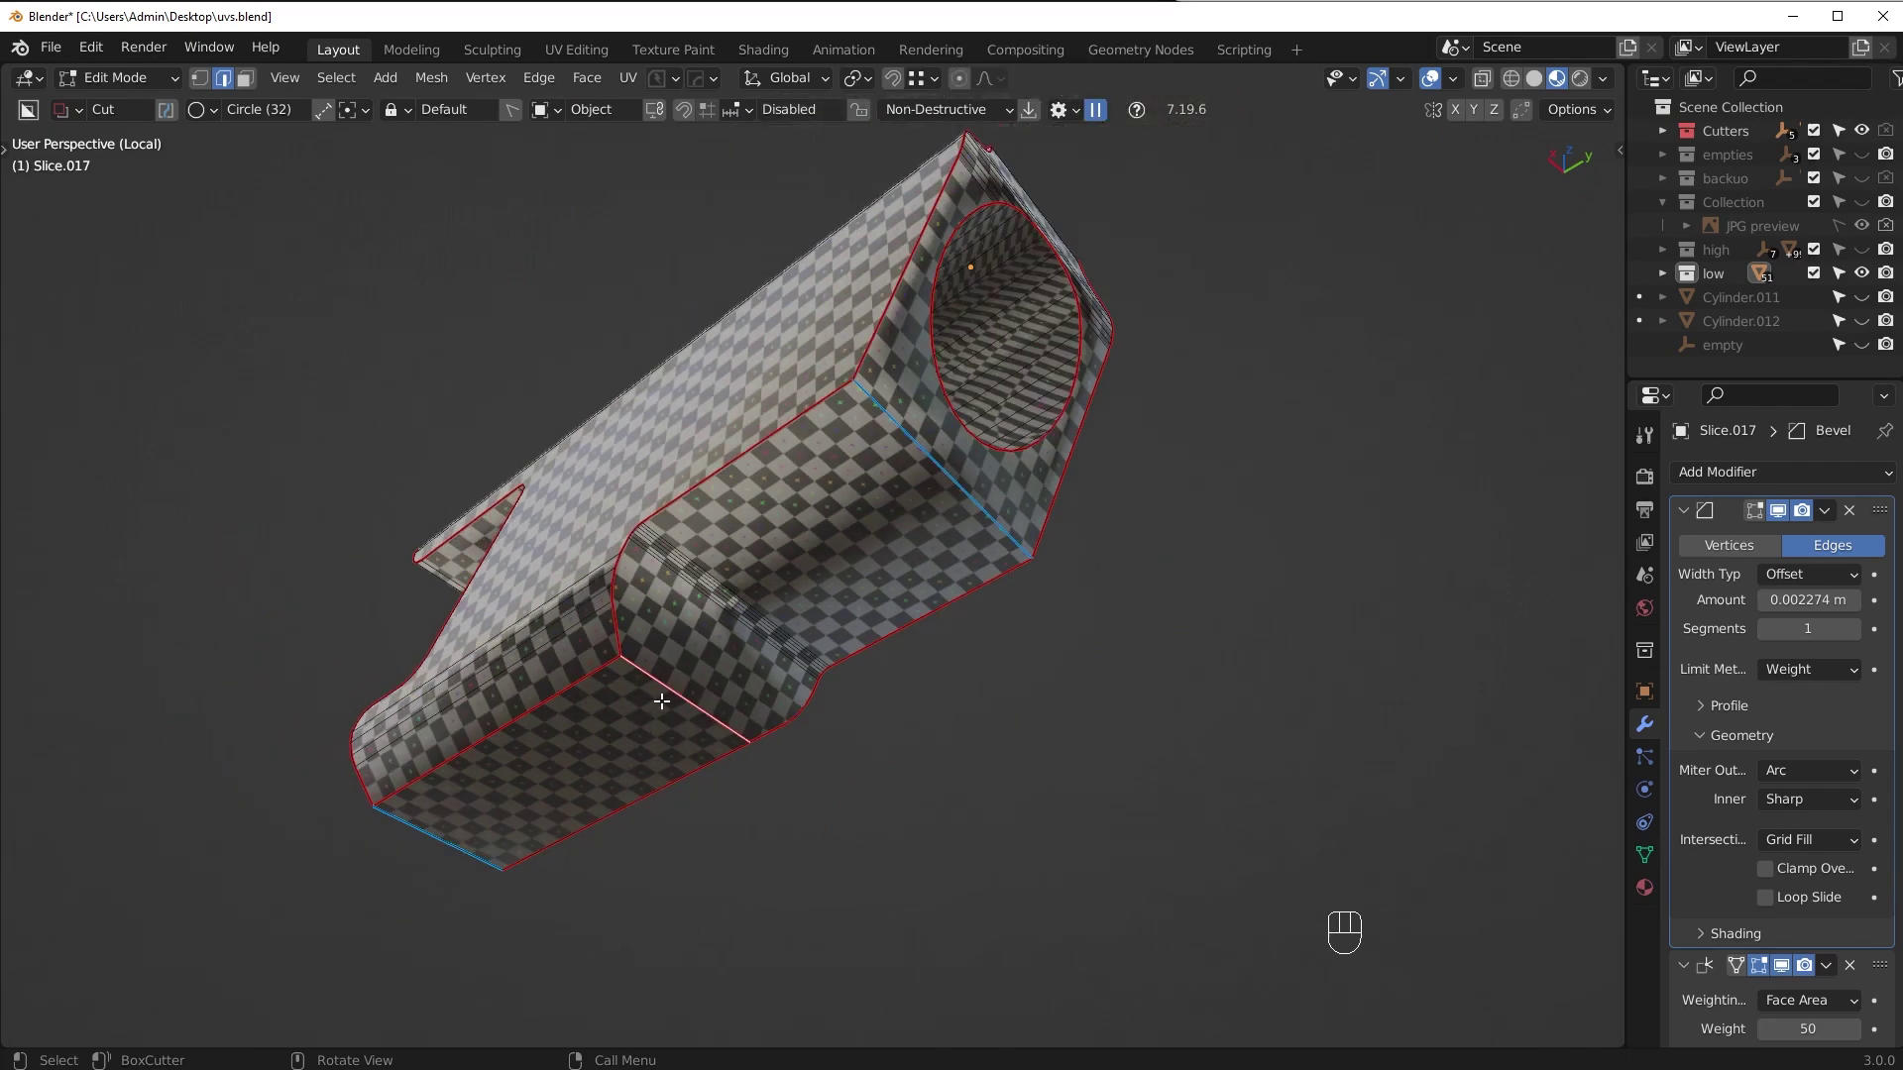
# Check the remaining seams, undo a stray edge operation, and leave local view to show the whole rifle
pyautogui.press('Tab')
pyautogui.moveTo(859, 549); pyautogui.dragTo(717, 615)
pyautogui.press('Tab')
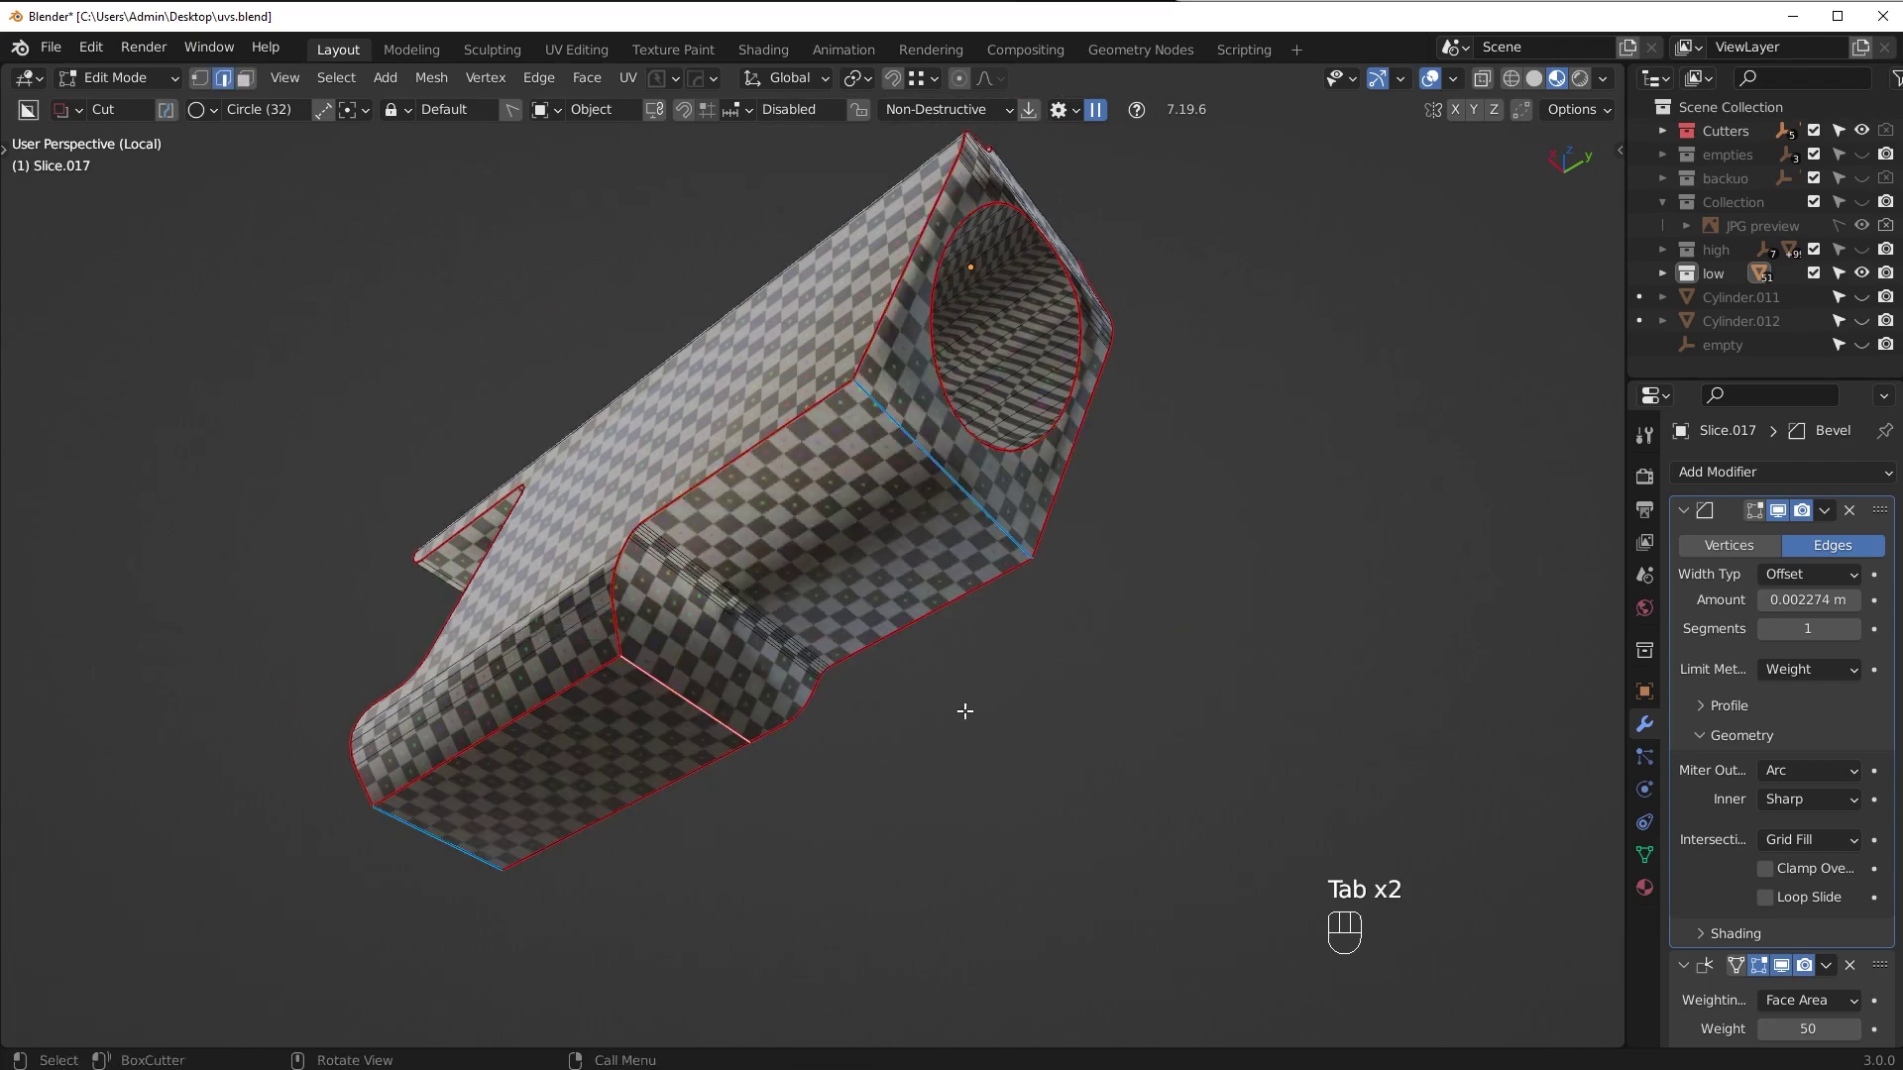
pyautogui.press('ctrl+e')
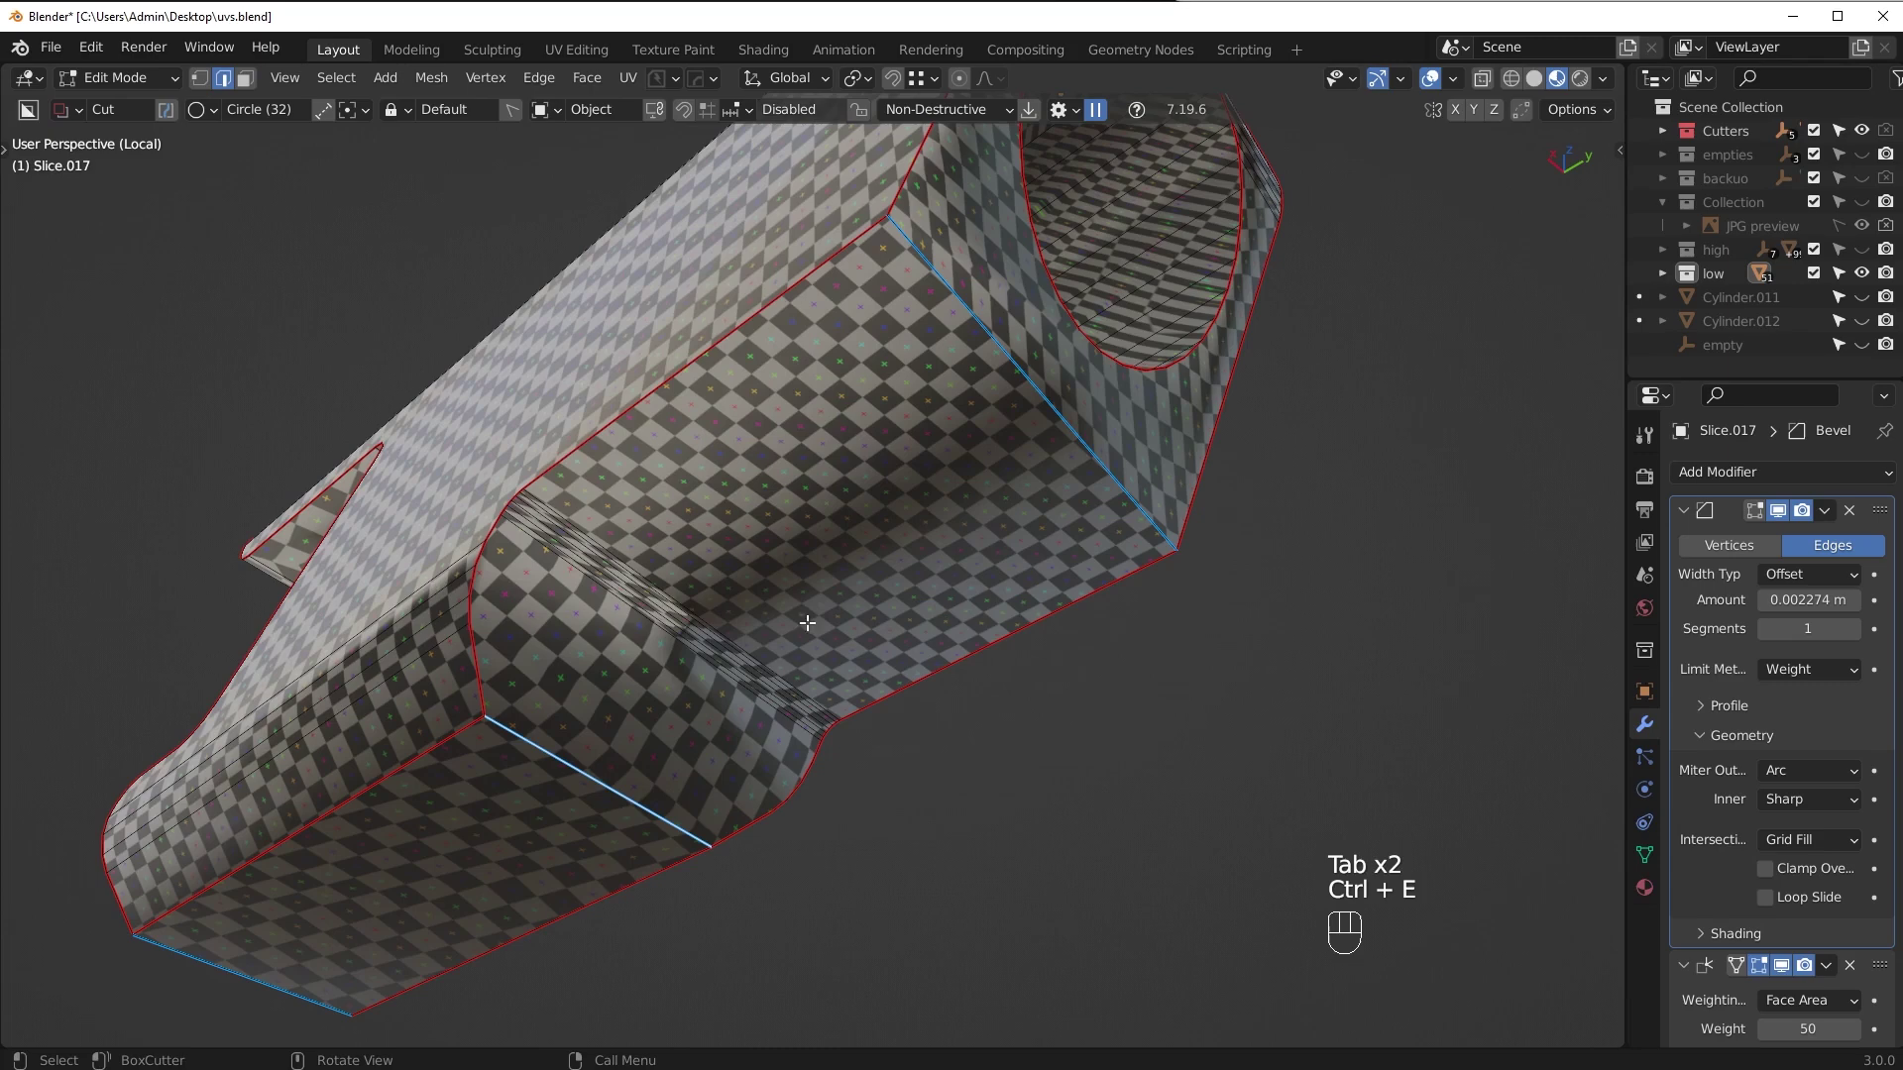
pyautogui.press('ctrl+z')
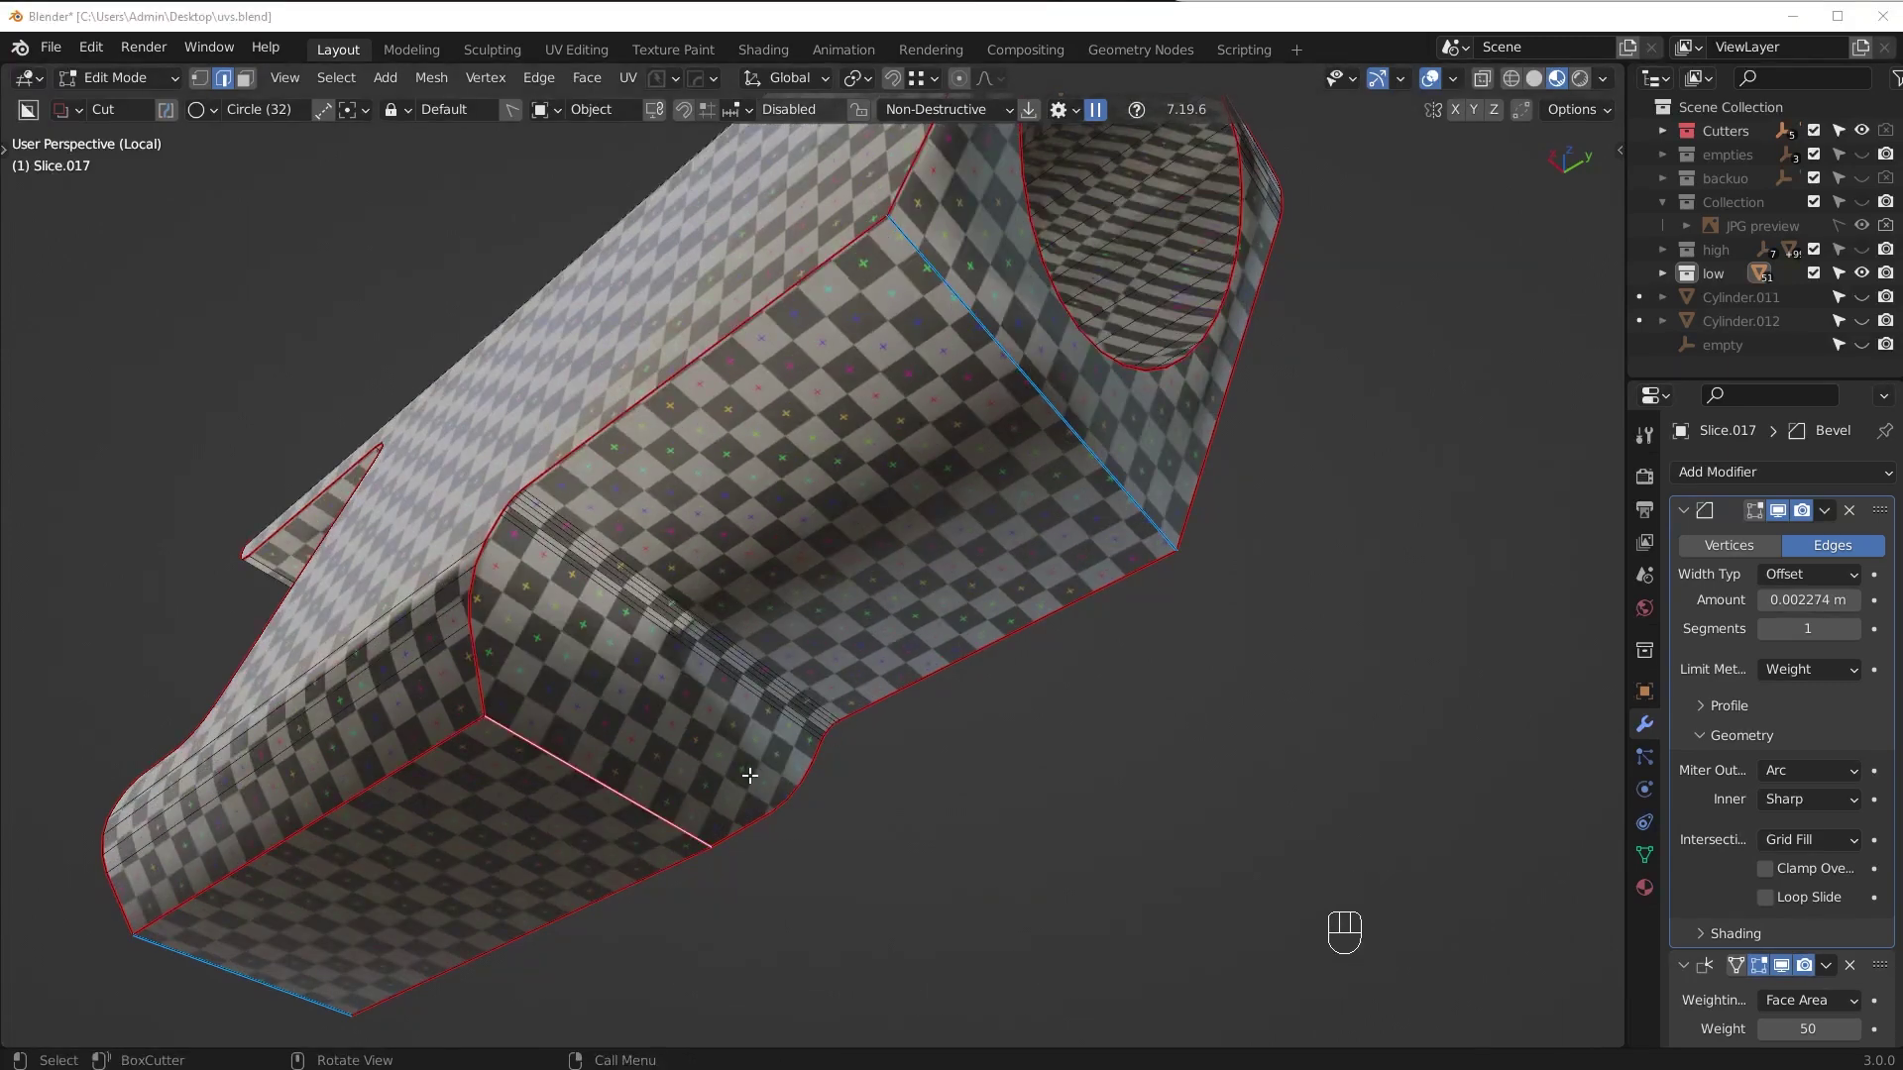
pyautogui.middleClick(844, 740)
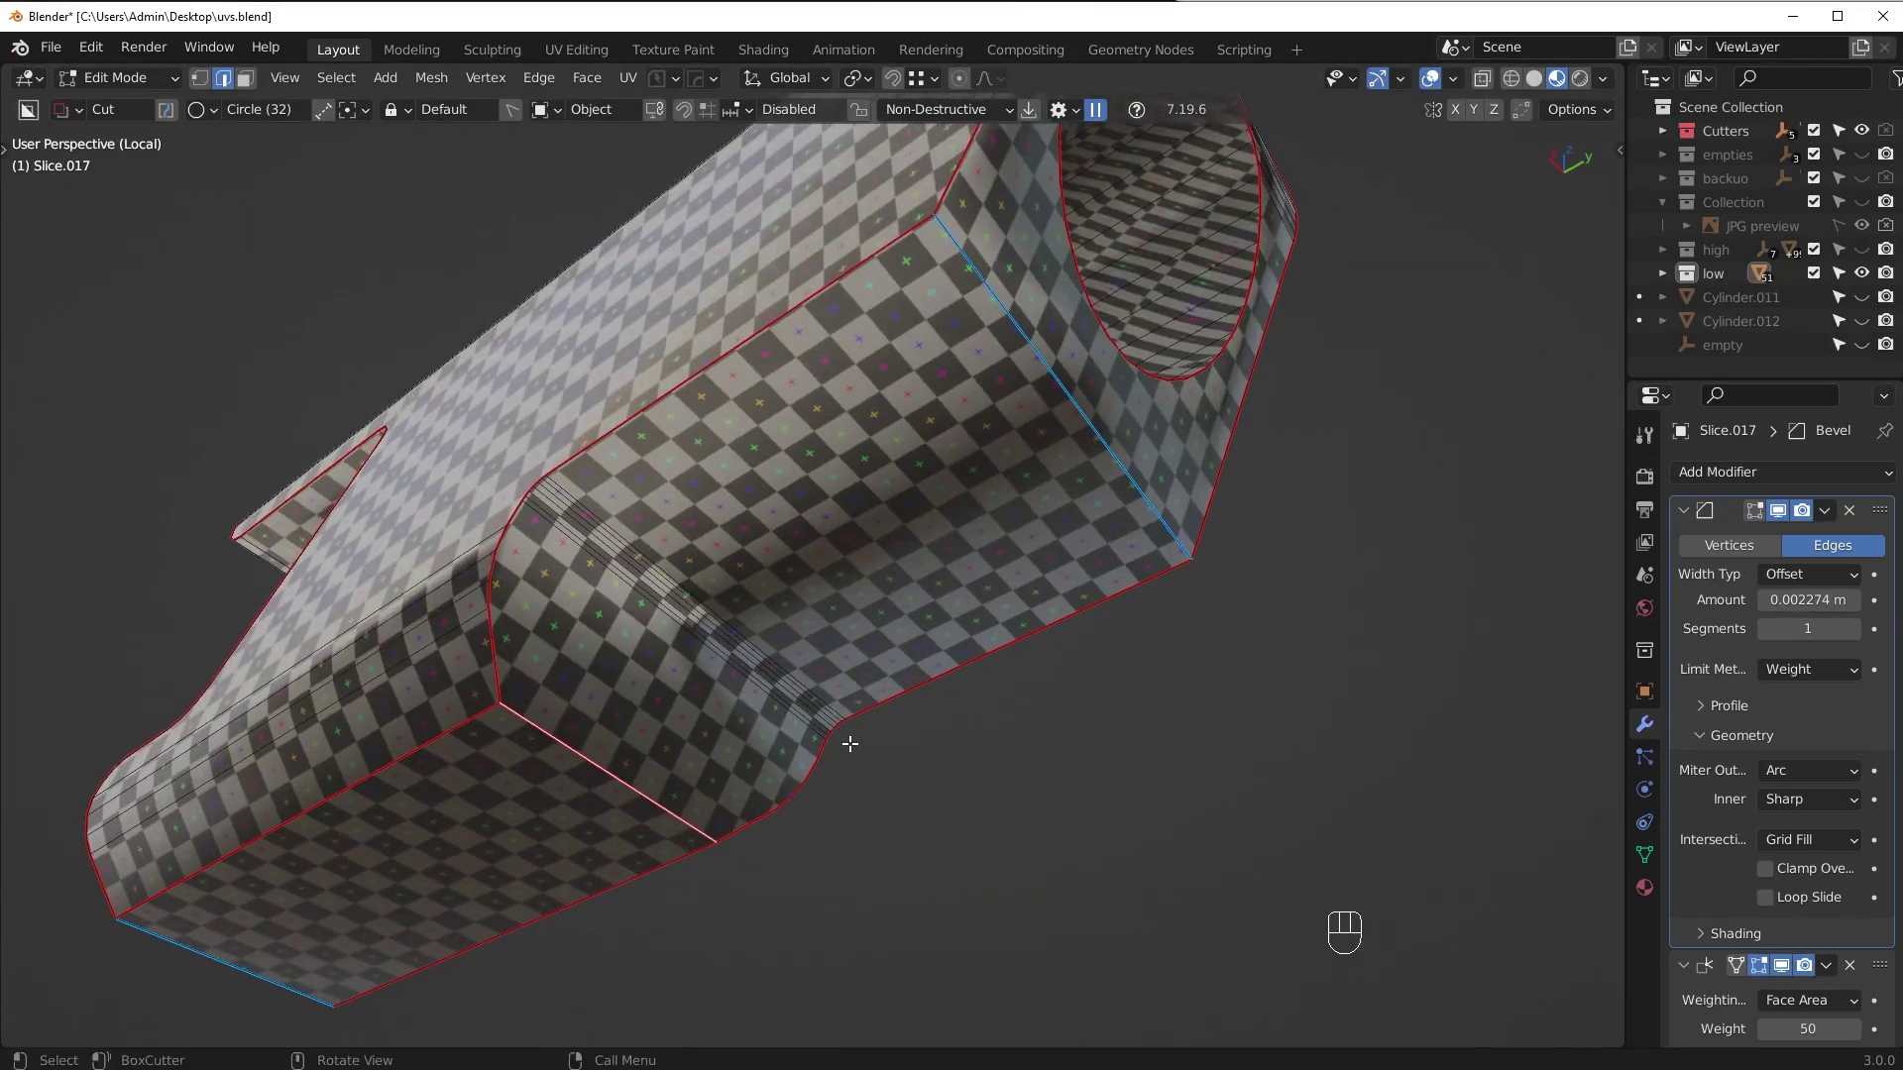
pyautogui.moveTo(890, 739); pyautogui.dragTo(910, 785)
pyautogui.press('KP_Divide')
pyautogui.middleClick(860, 762)
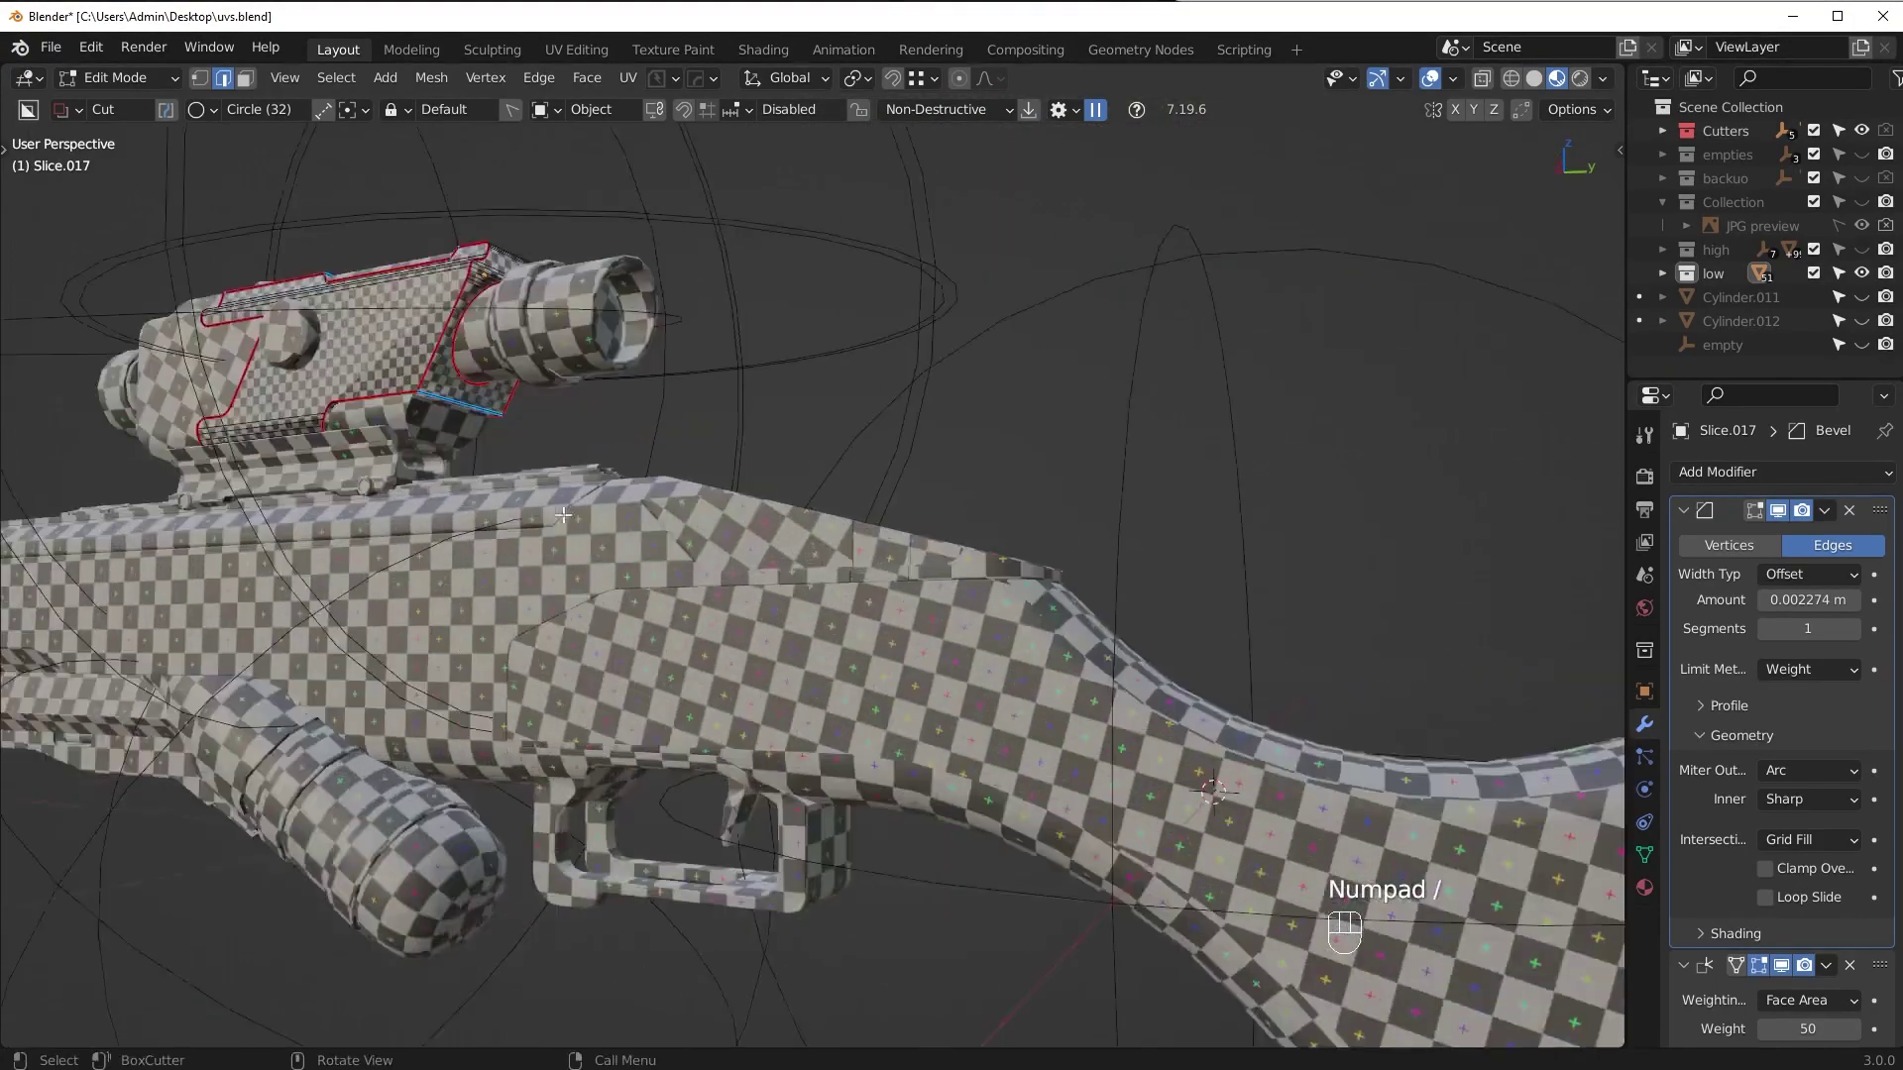
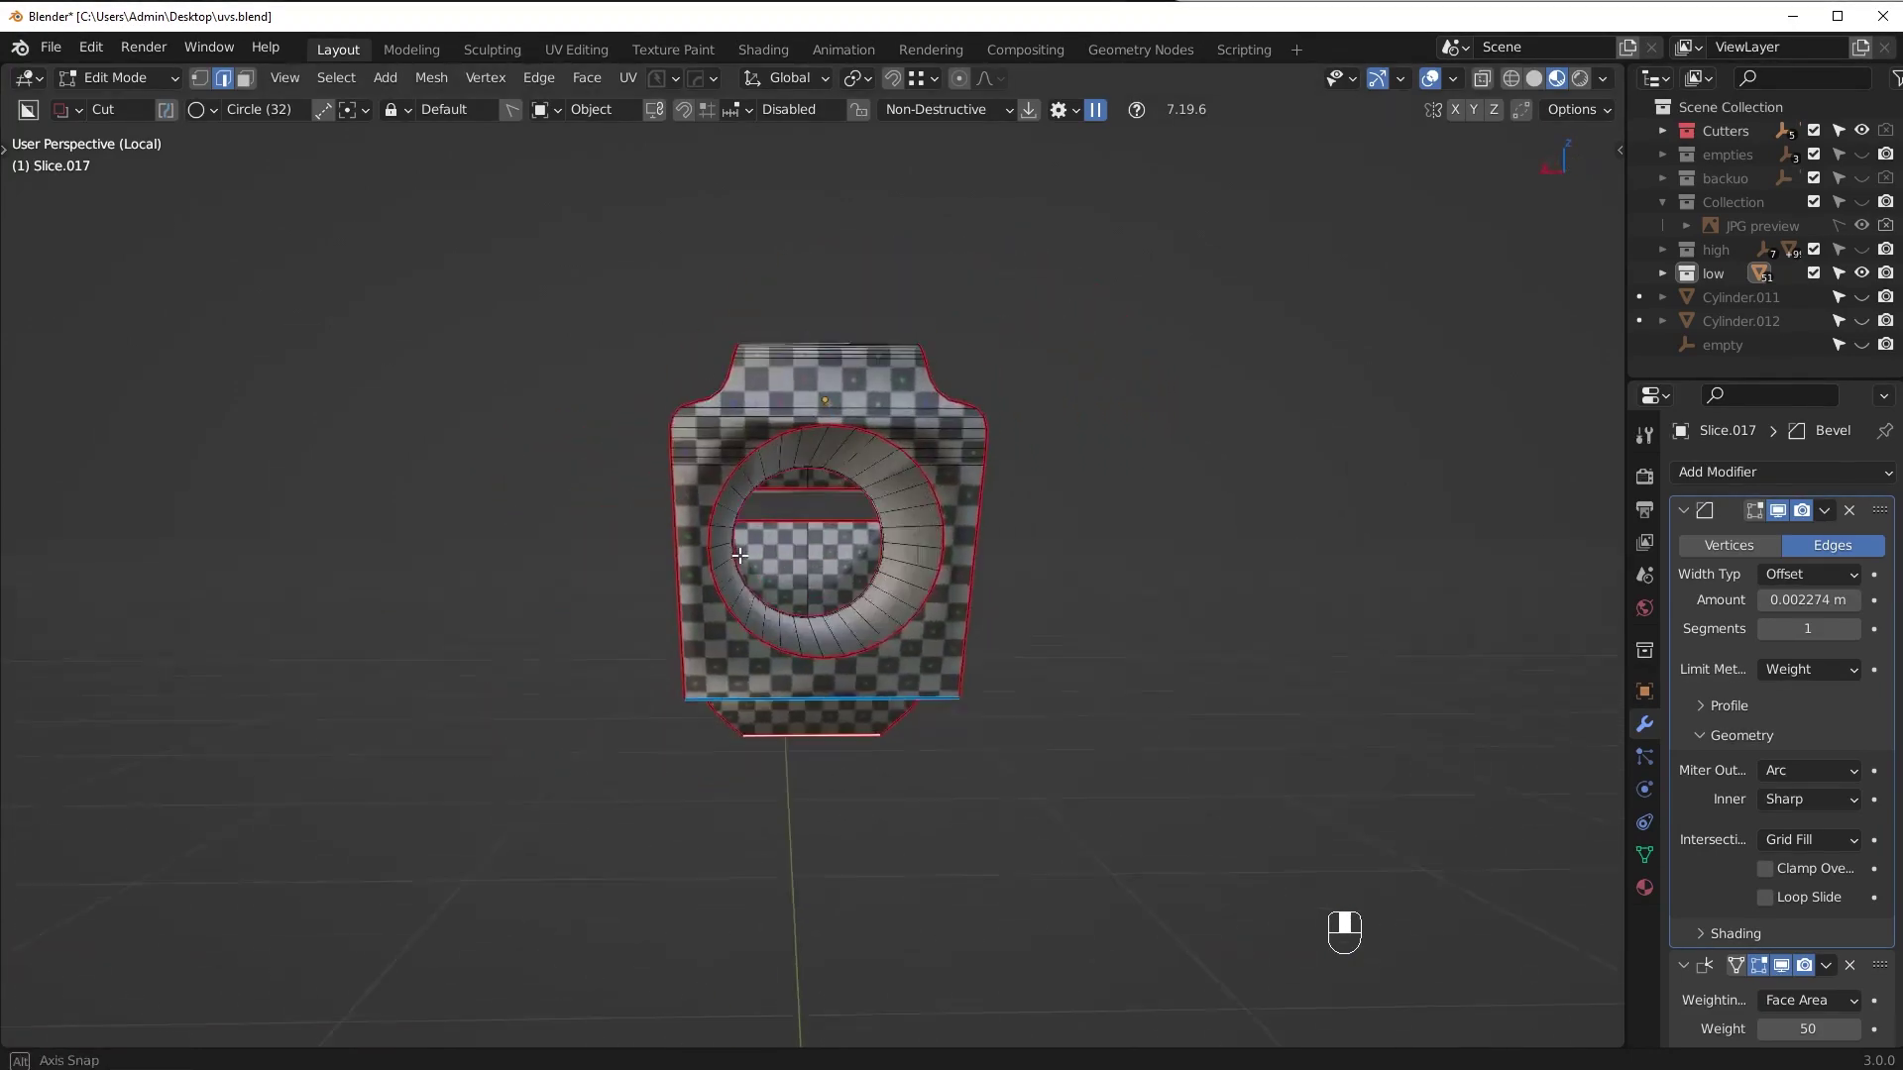
# Isolate the housing piece and pick edges inside its cylindrical bore
pyautogui.middleClick(839, 654)
pyautogui.middleClick(947, 712)
pyautogui.press('Tab')
pyautogui.click(996, 582)
pyautogui.middleClick(1005, 584)
pyautogui.middleClick(933, 393)
pyautogui.click(714, 343)
pyautogui.middleClick(806, 422)
# Select the lengthwise edge line through the bore, look into it, and frame the whole piece
pyautogui.press('Tab')
pyautogui.click(803, 706)
pyautogui.middleClick(857, 709)
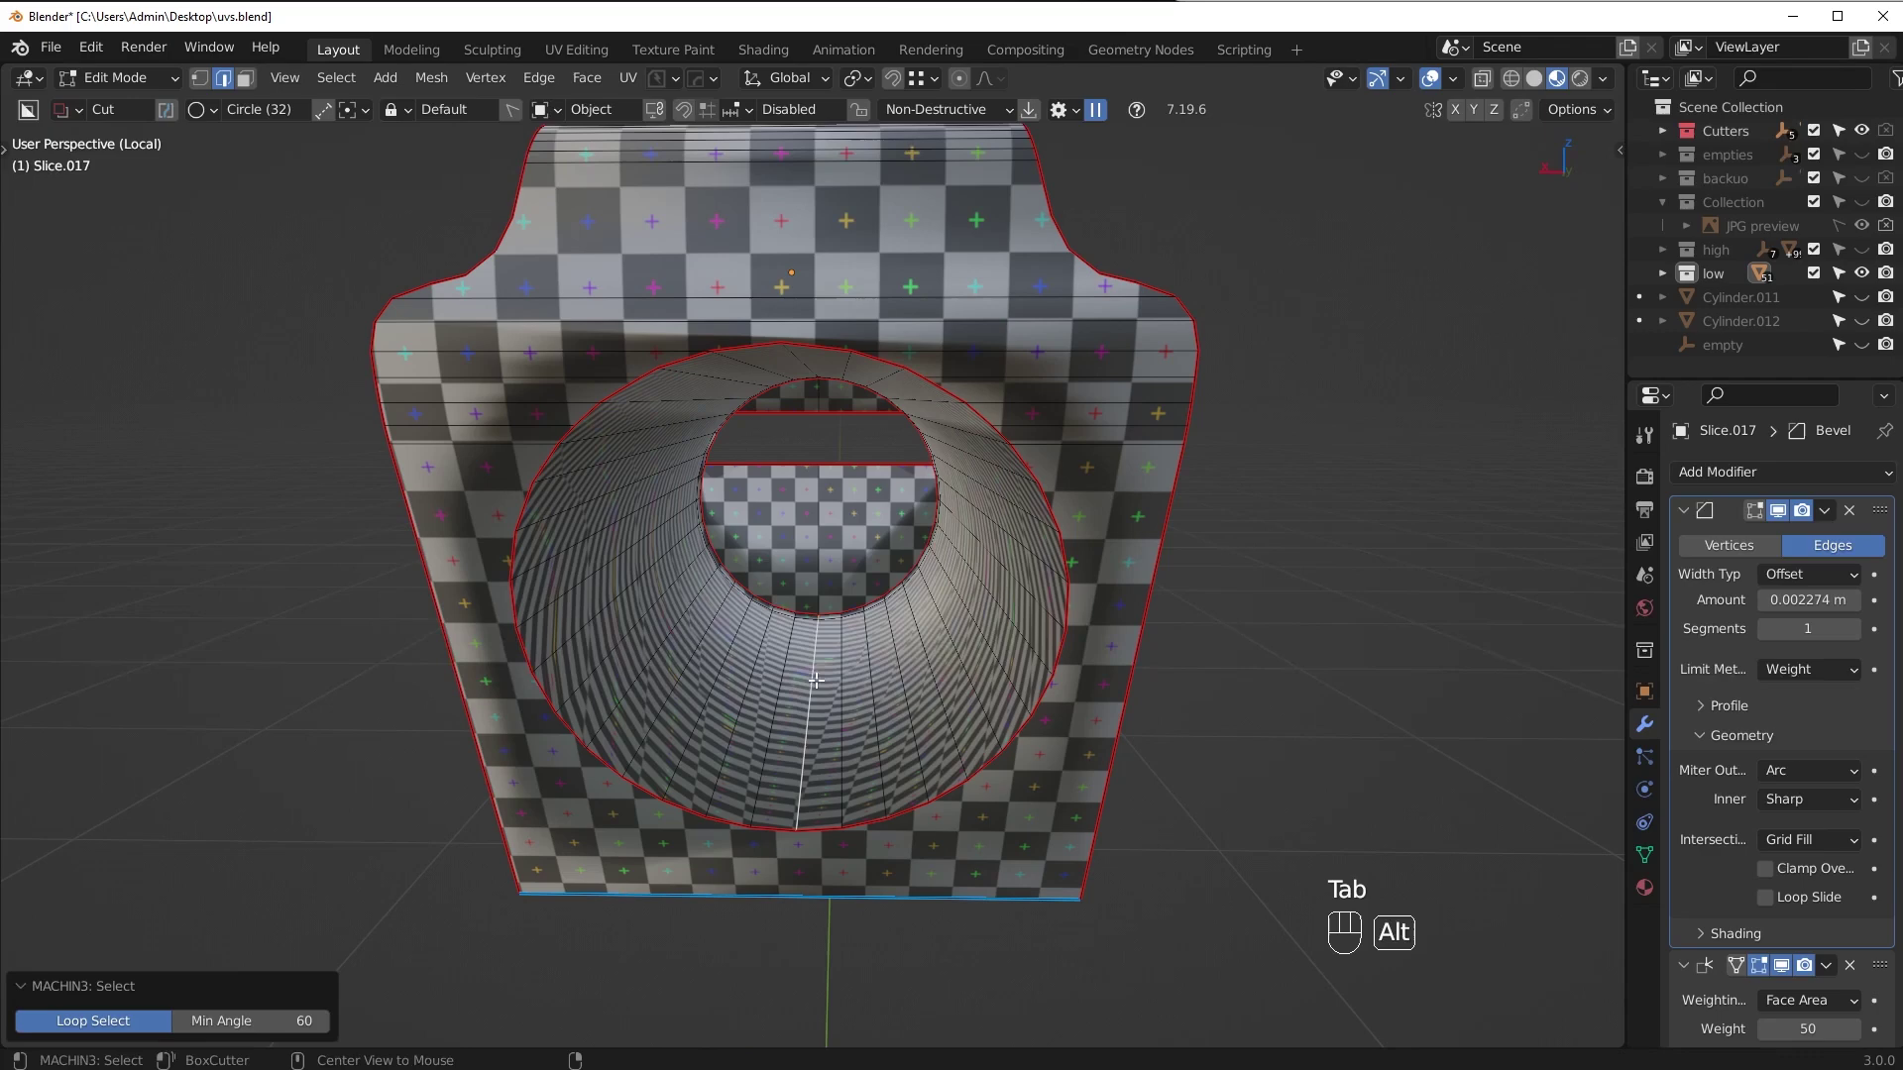
pyautogui.press('ctrl+e')
pyautogui.moveTo(953, 647); pyautogui.dragTo(1011, 627)
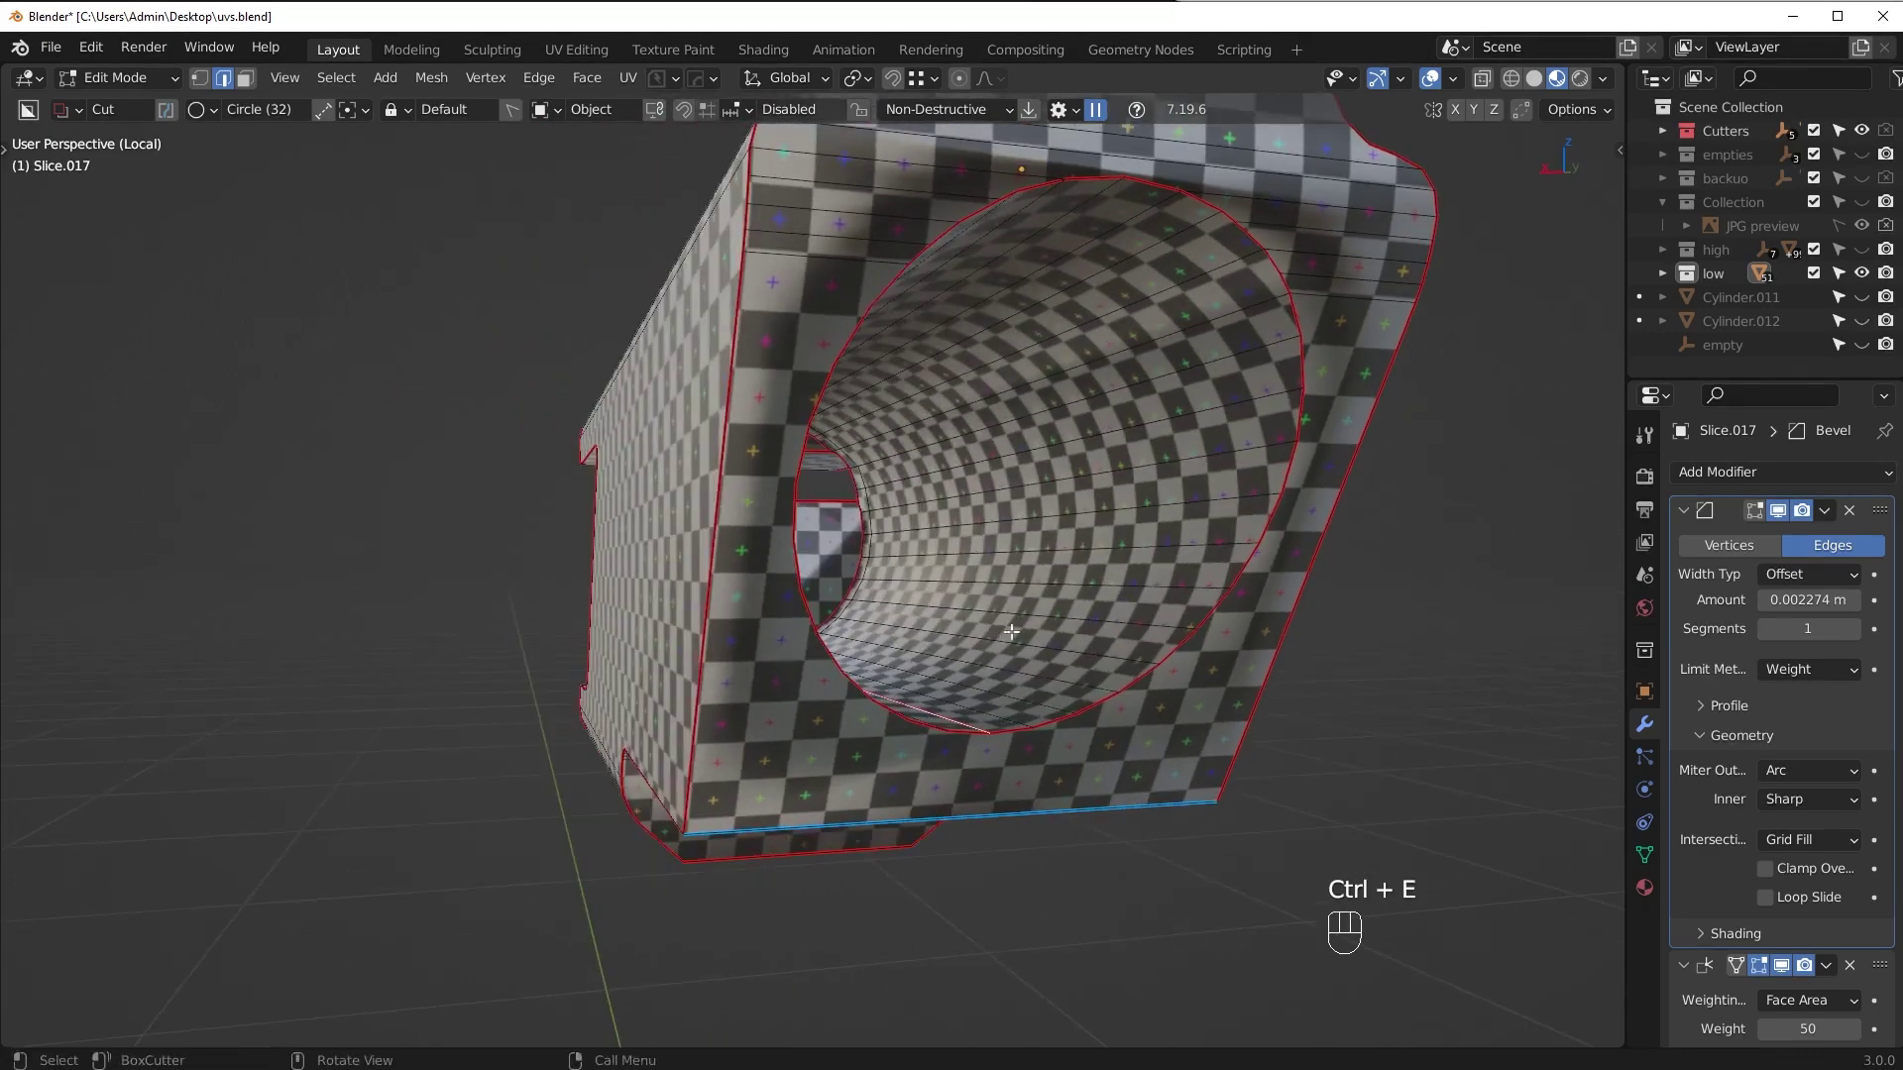
pyautogui.press('Tab')
pyautogui.press('alt+a')
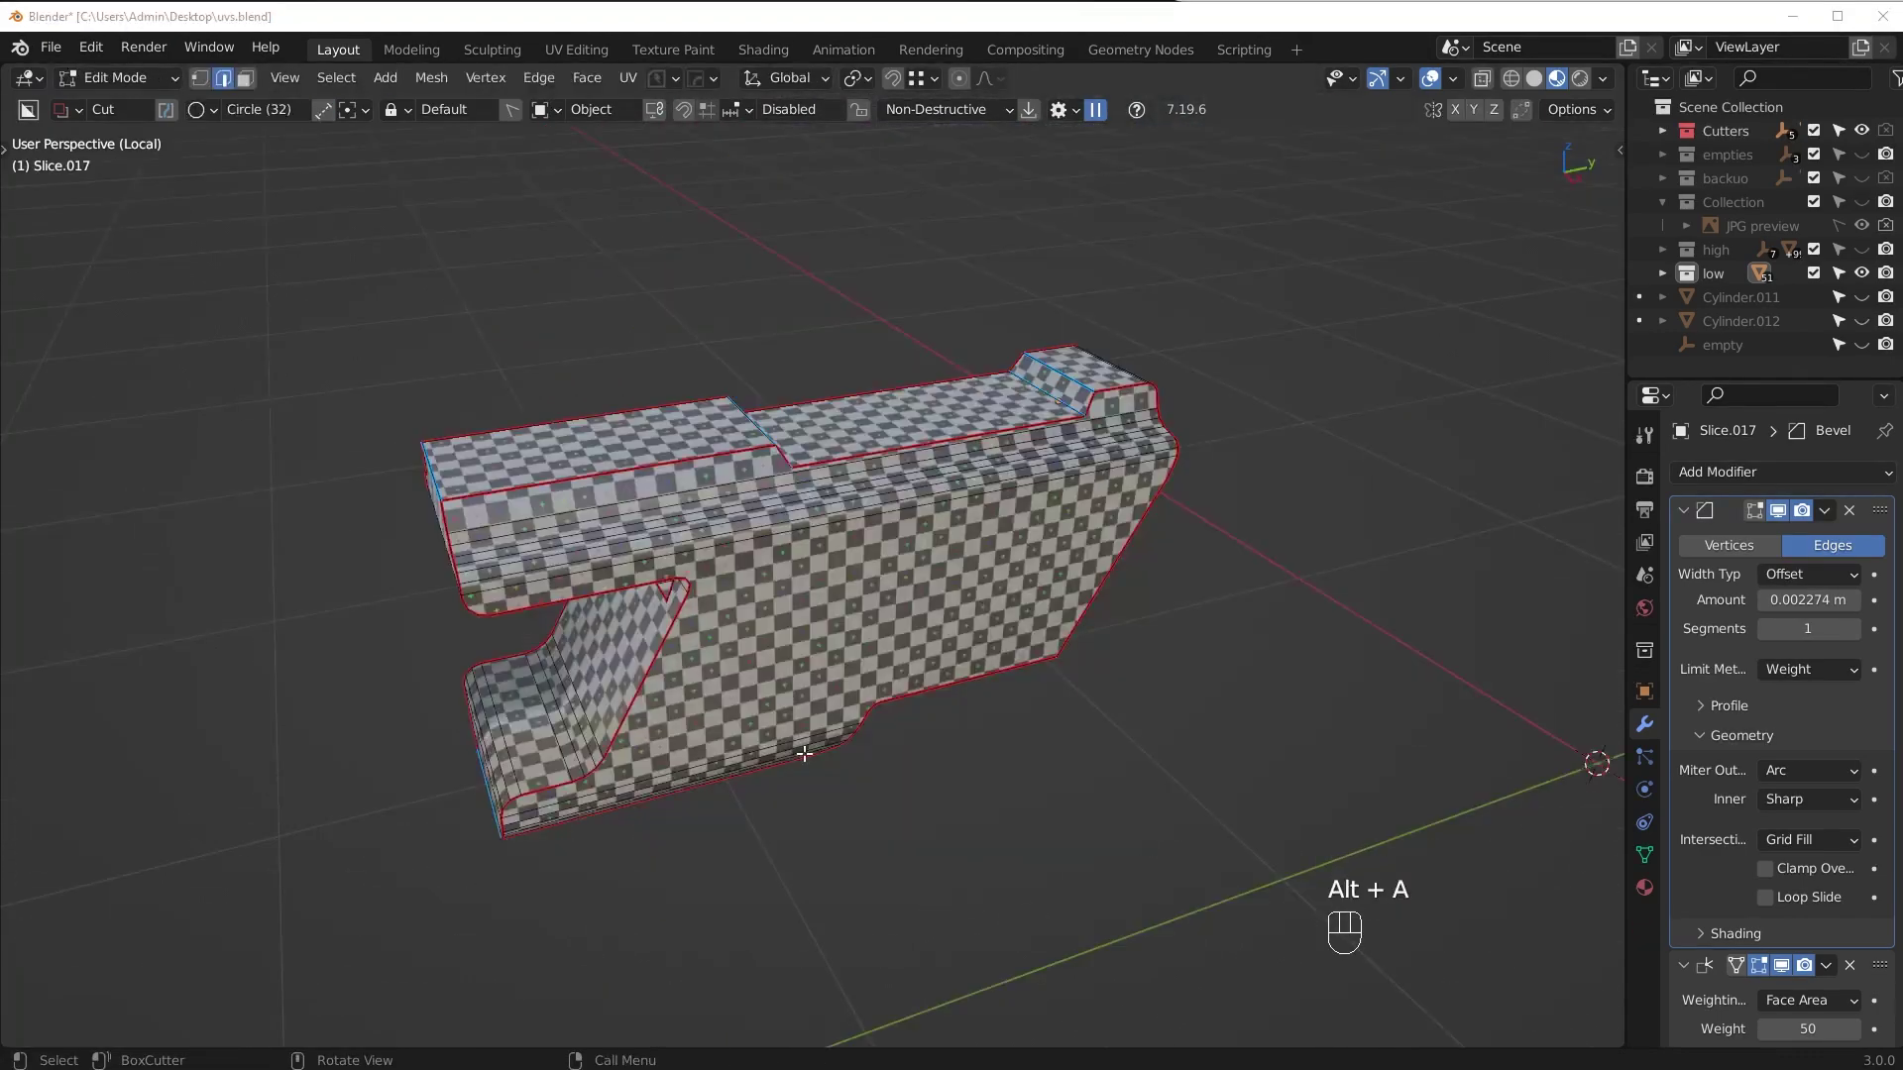
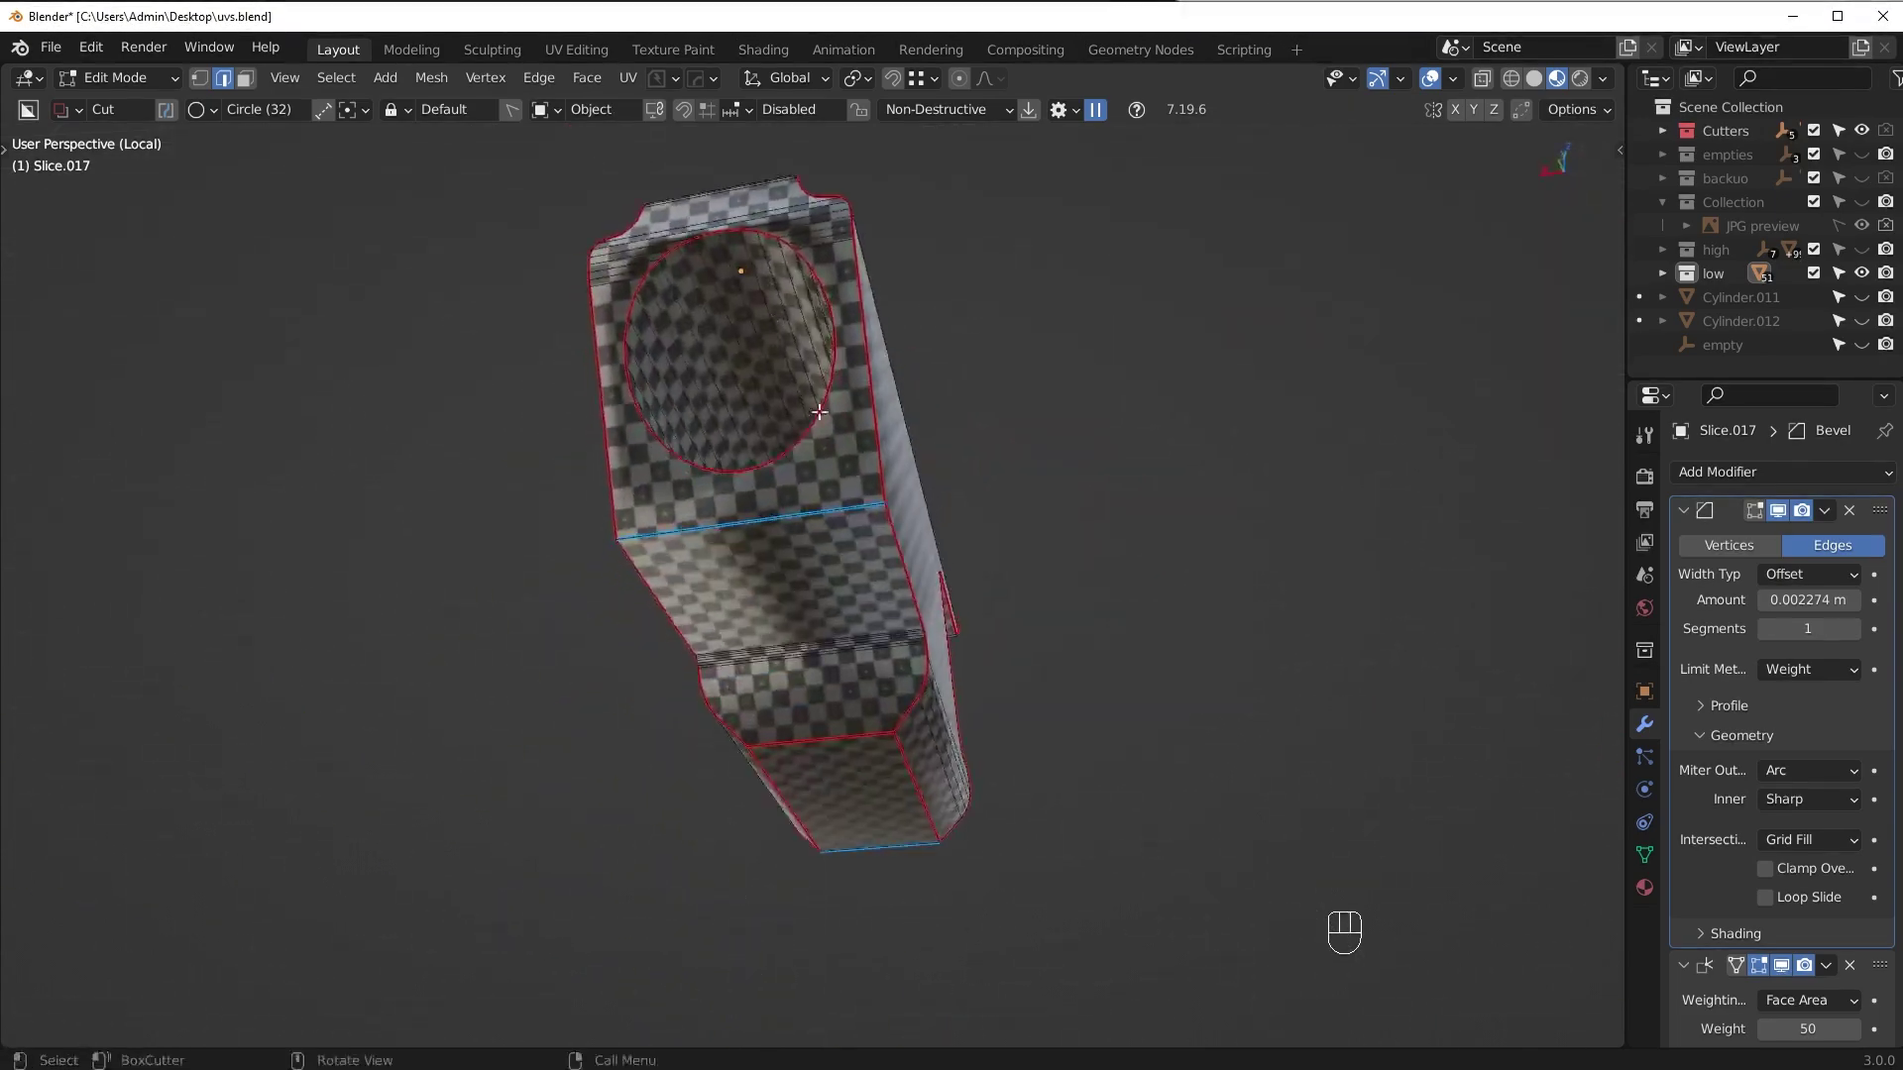
# Try an edge operation on the top-step edges of the housing piece and undo it
pyautogui.moveTo(844, 559); pyautogui.dragTo(1351, 654)
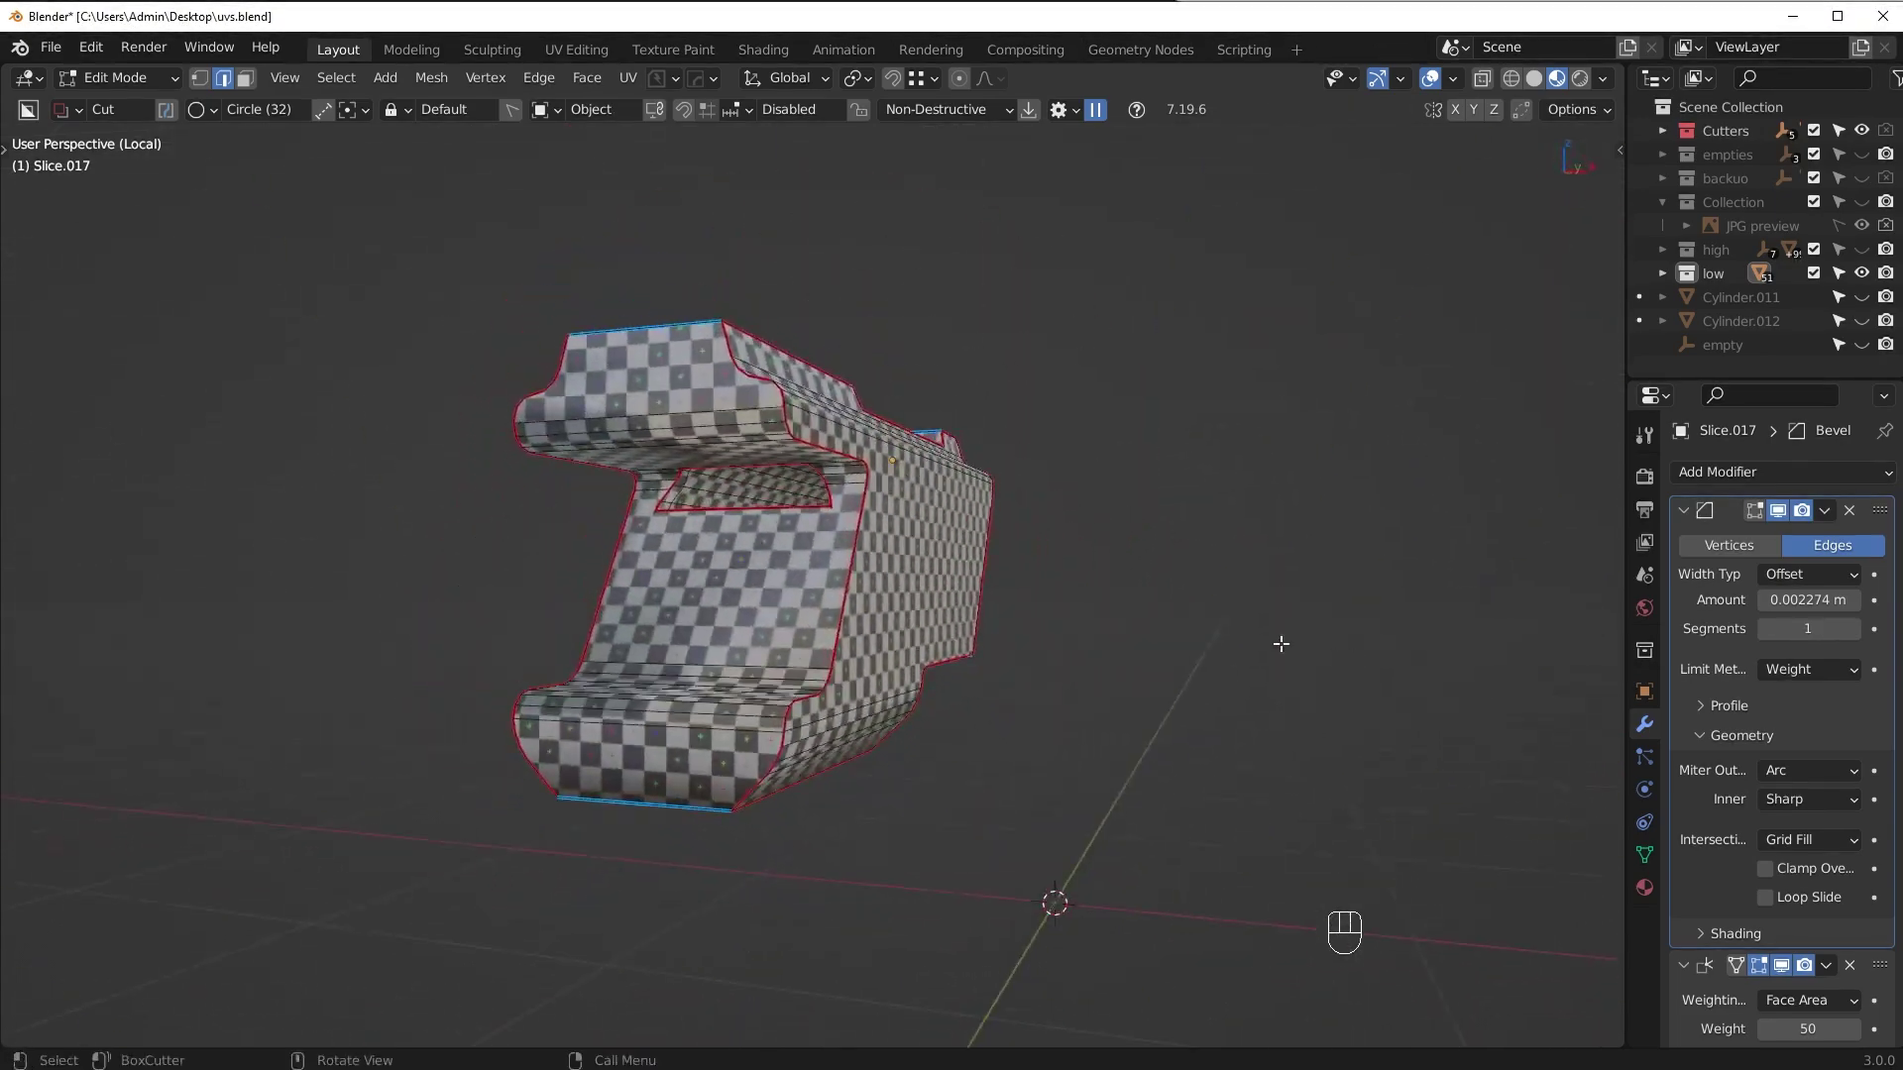
pyautogui.moveTo(1044, 512); pyautogui.dragTo(876, 609)
pyautogui.middleClick(821, 635)
pyautogui.press('Tab')
pyautogui.middleClick(877, 692)
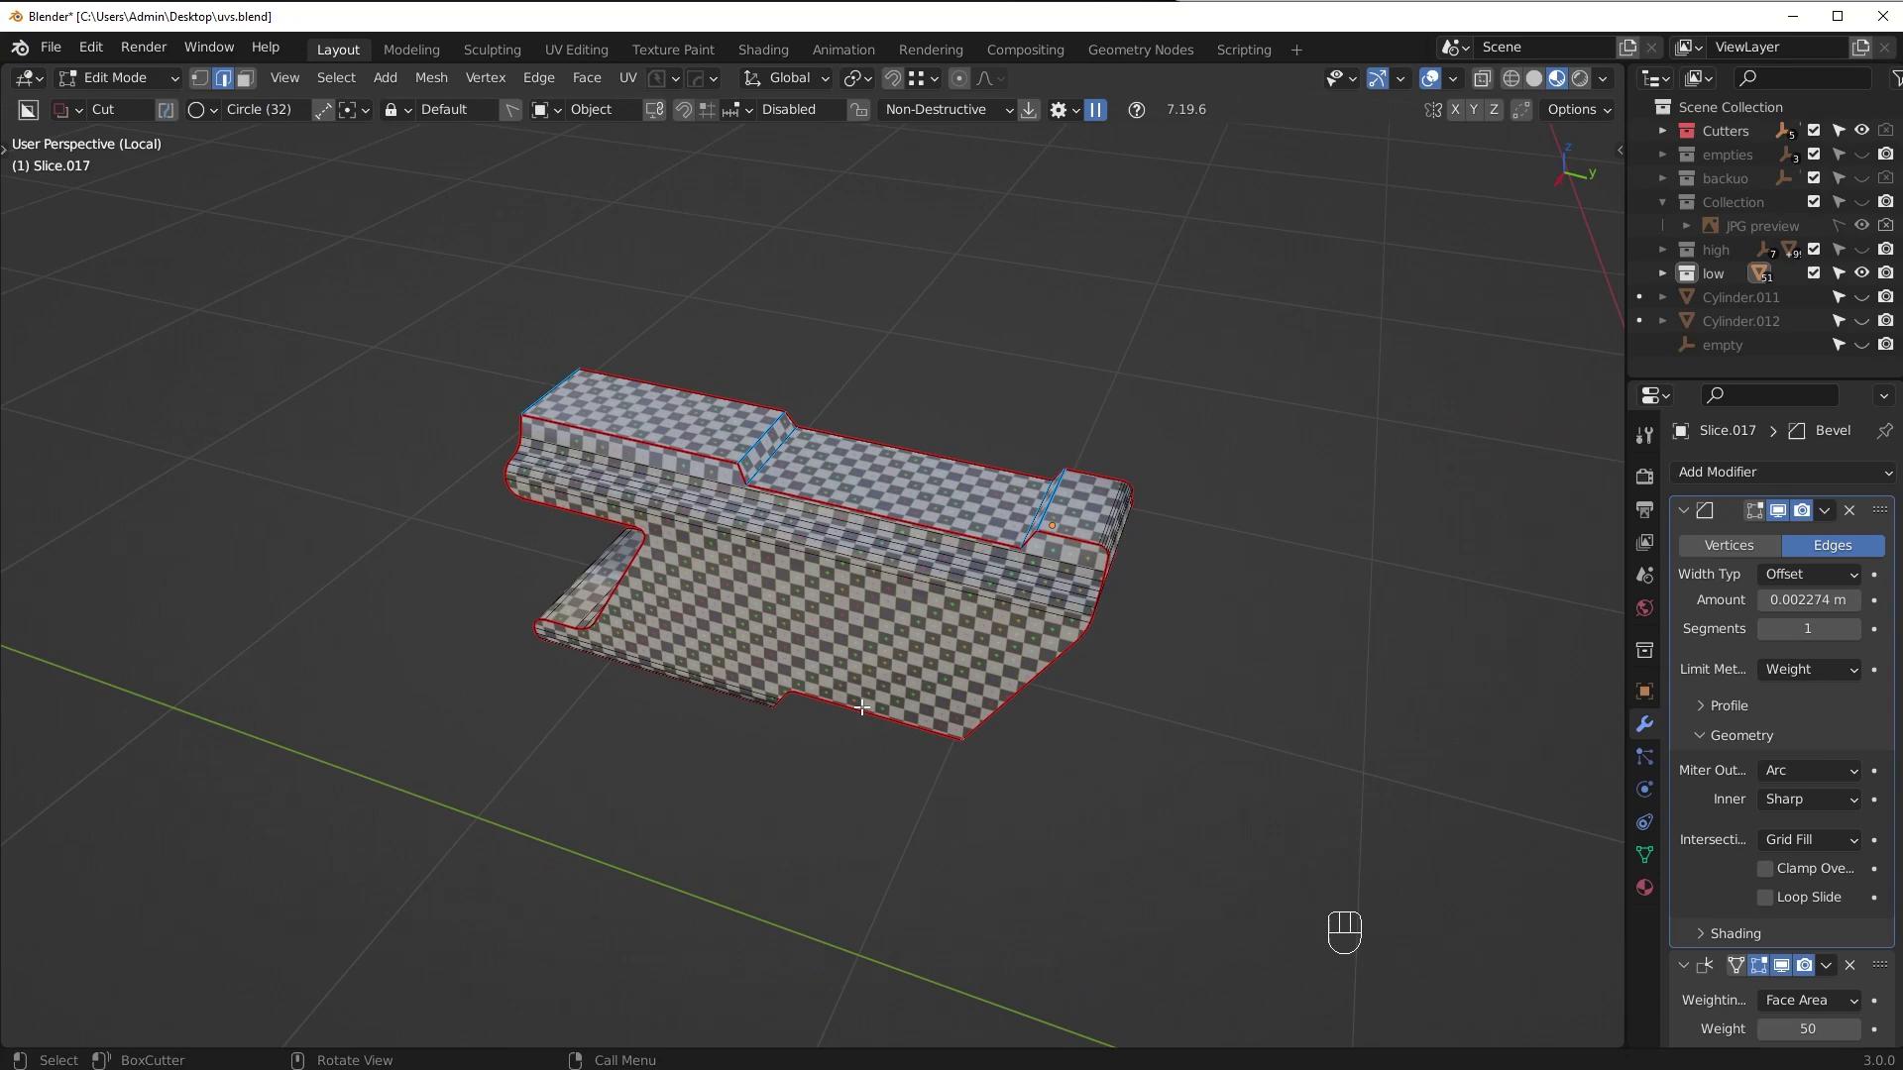
pyautogui.middleClick(815, 605)
pyautogui.middleClick(840, 508)
pyautogui.press('Tab')
pyautogui.click(688, 311)
pyautogui.press('Tab')
pyautogui.click(676, 297)
pyautogui.click(707, 339)
pyautogui.press('ctrl+e')
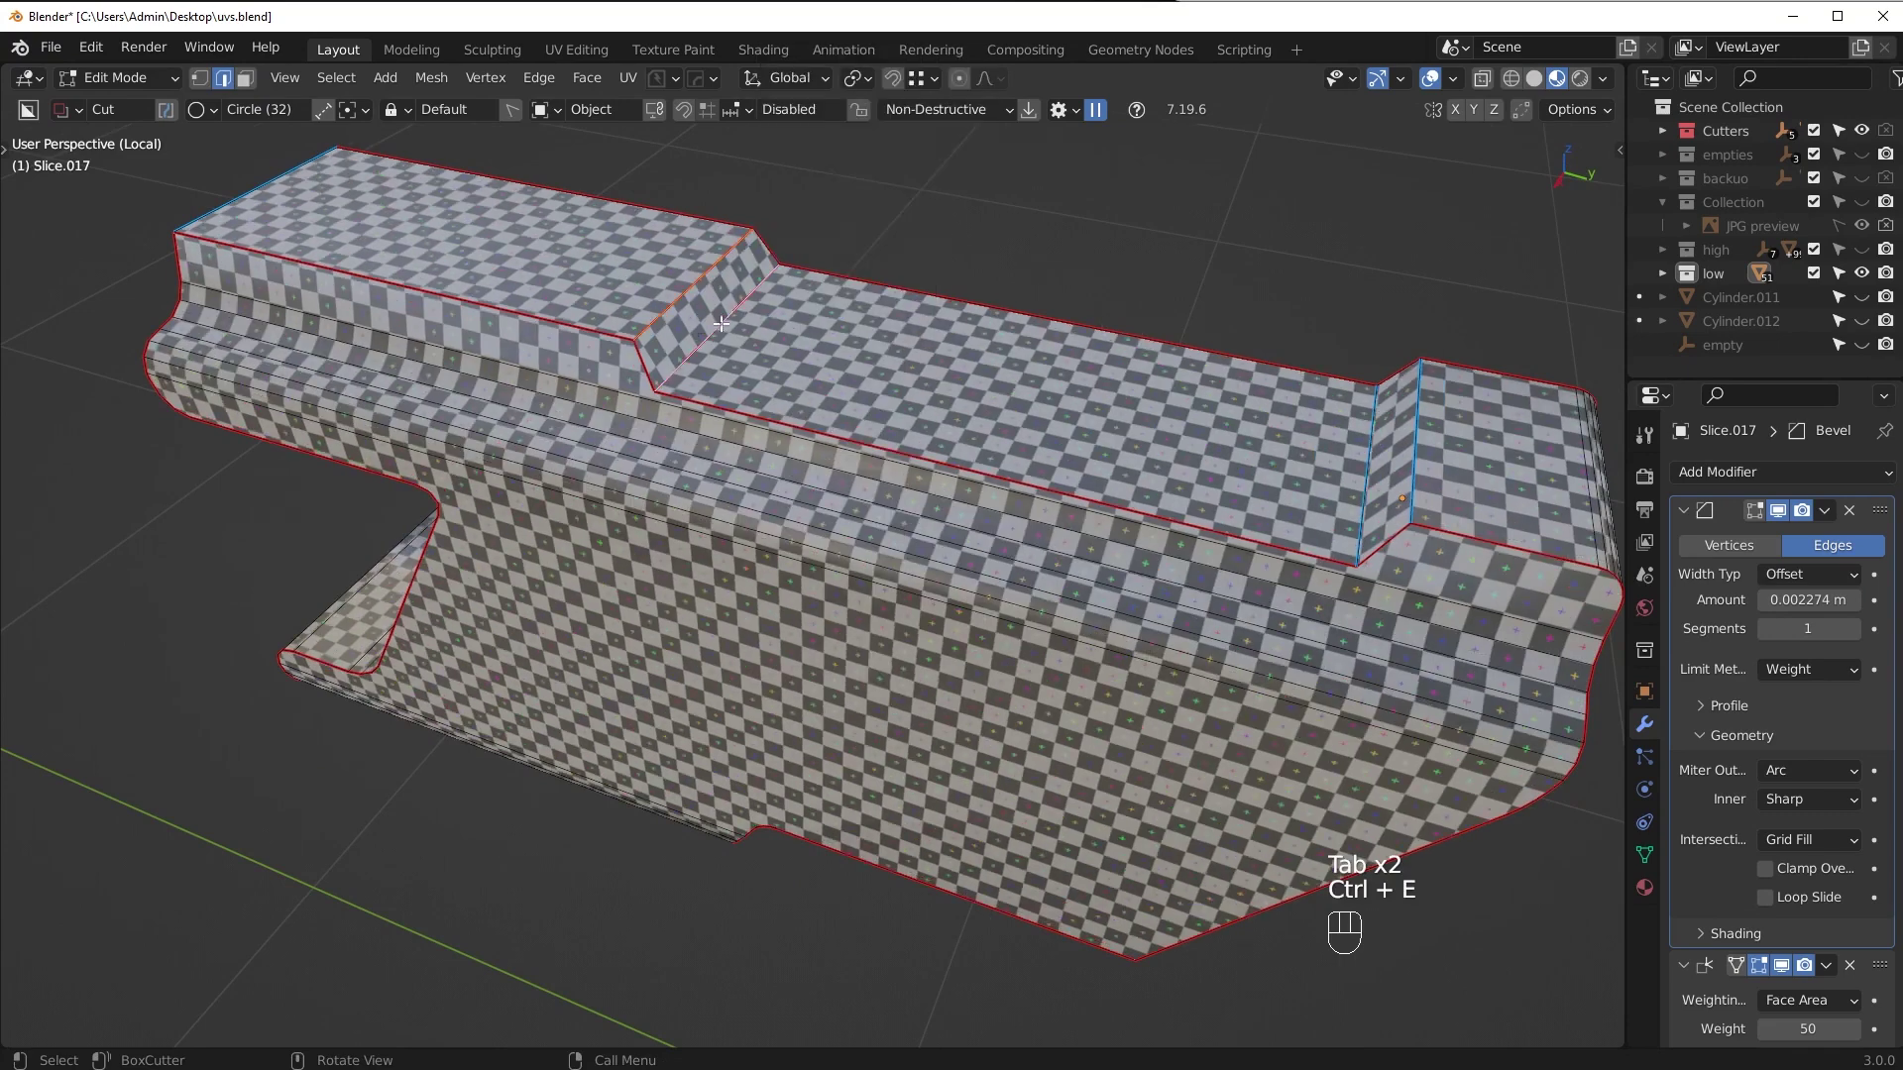
pyautogui.press('ctrl+z')
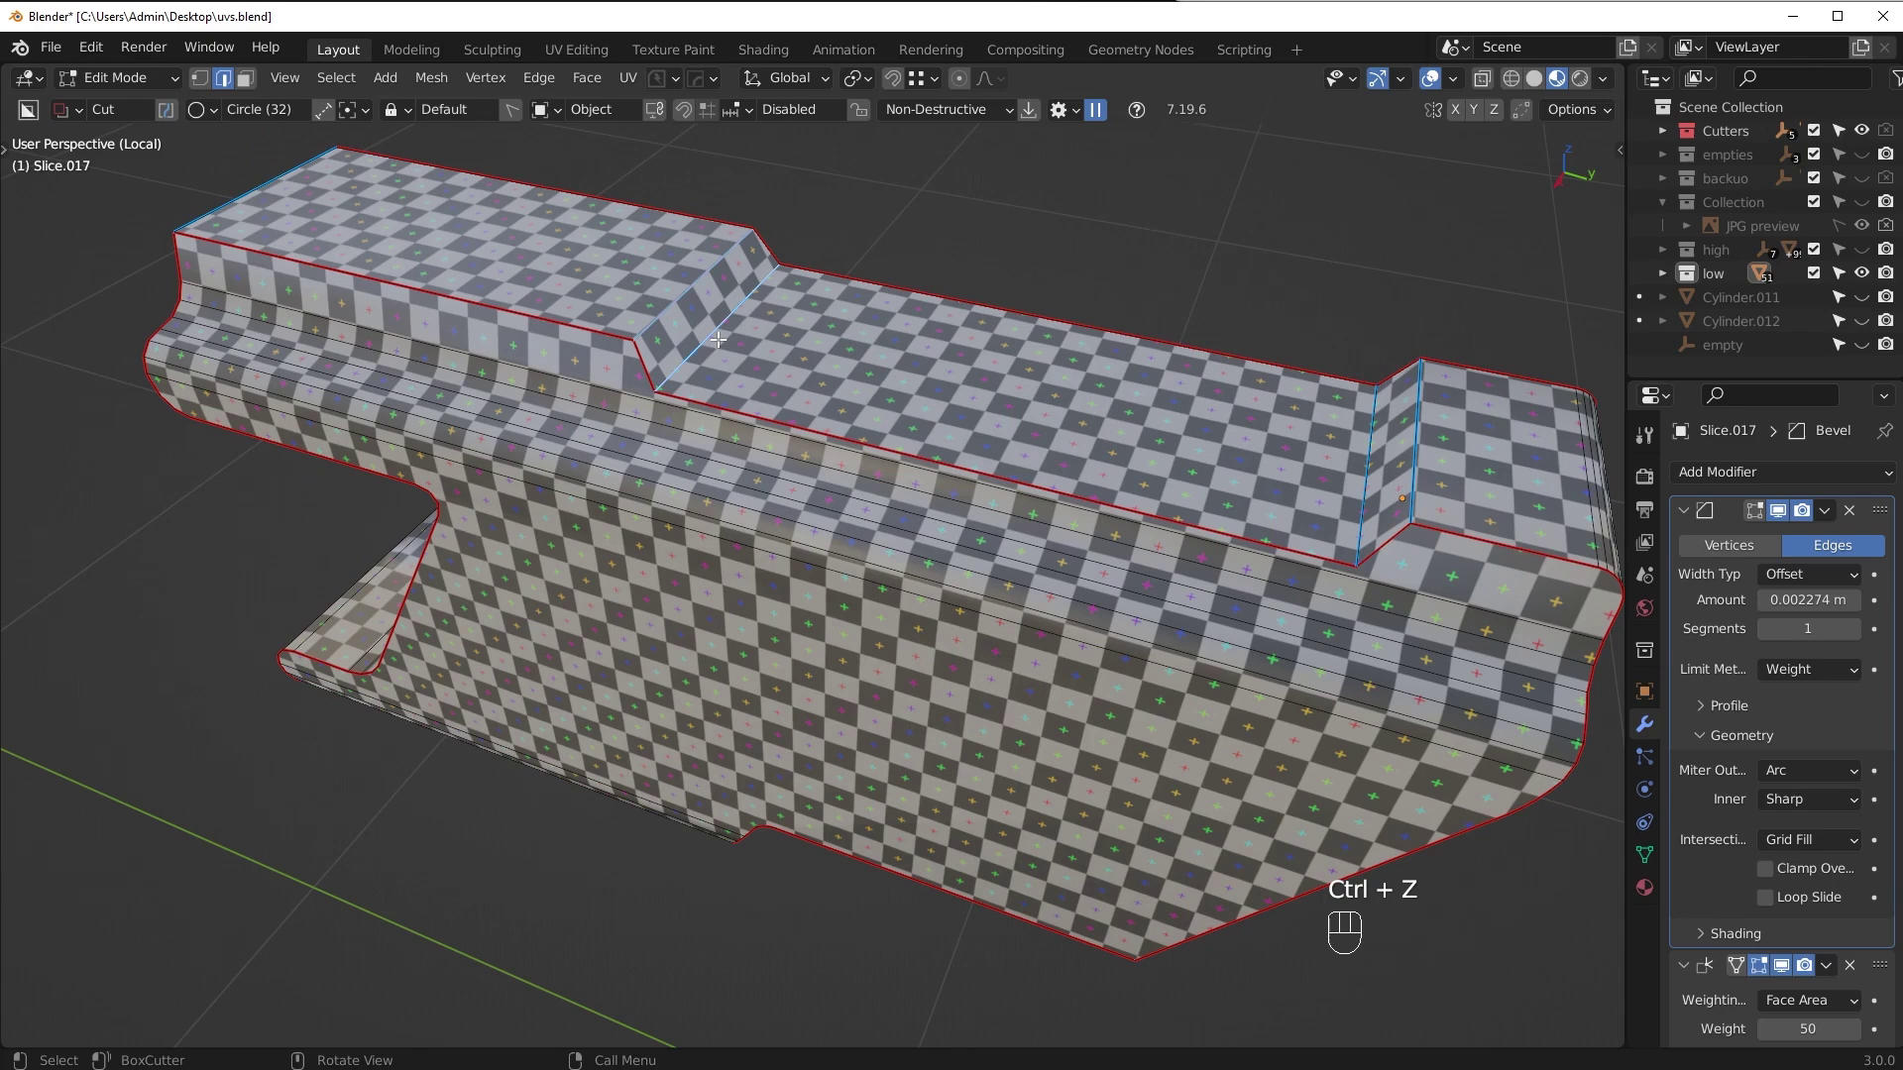
# Pick the shortest edge path lengthwise through the bore and mark it as a seam cutting the ring
pyautogui.press('Tab')
pyautogui.click(610, 261)
pyautogui.click(891, 389)
pyautogui.moveTo(1440, 573); pyautogui.dragTo(1342, 502)
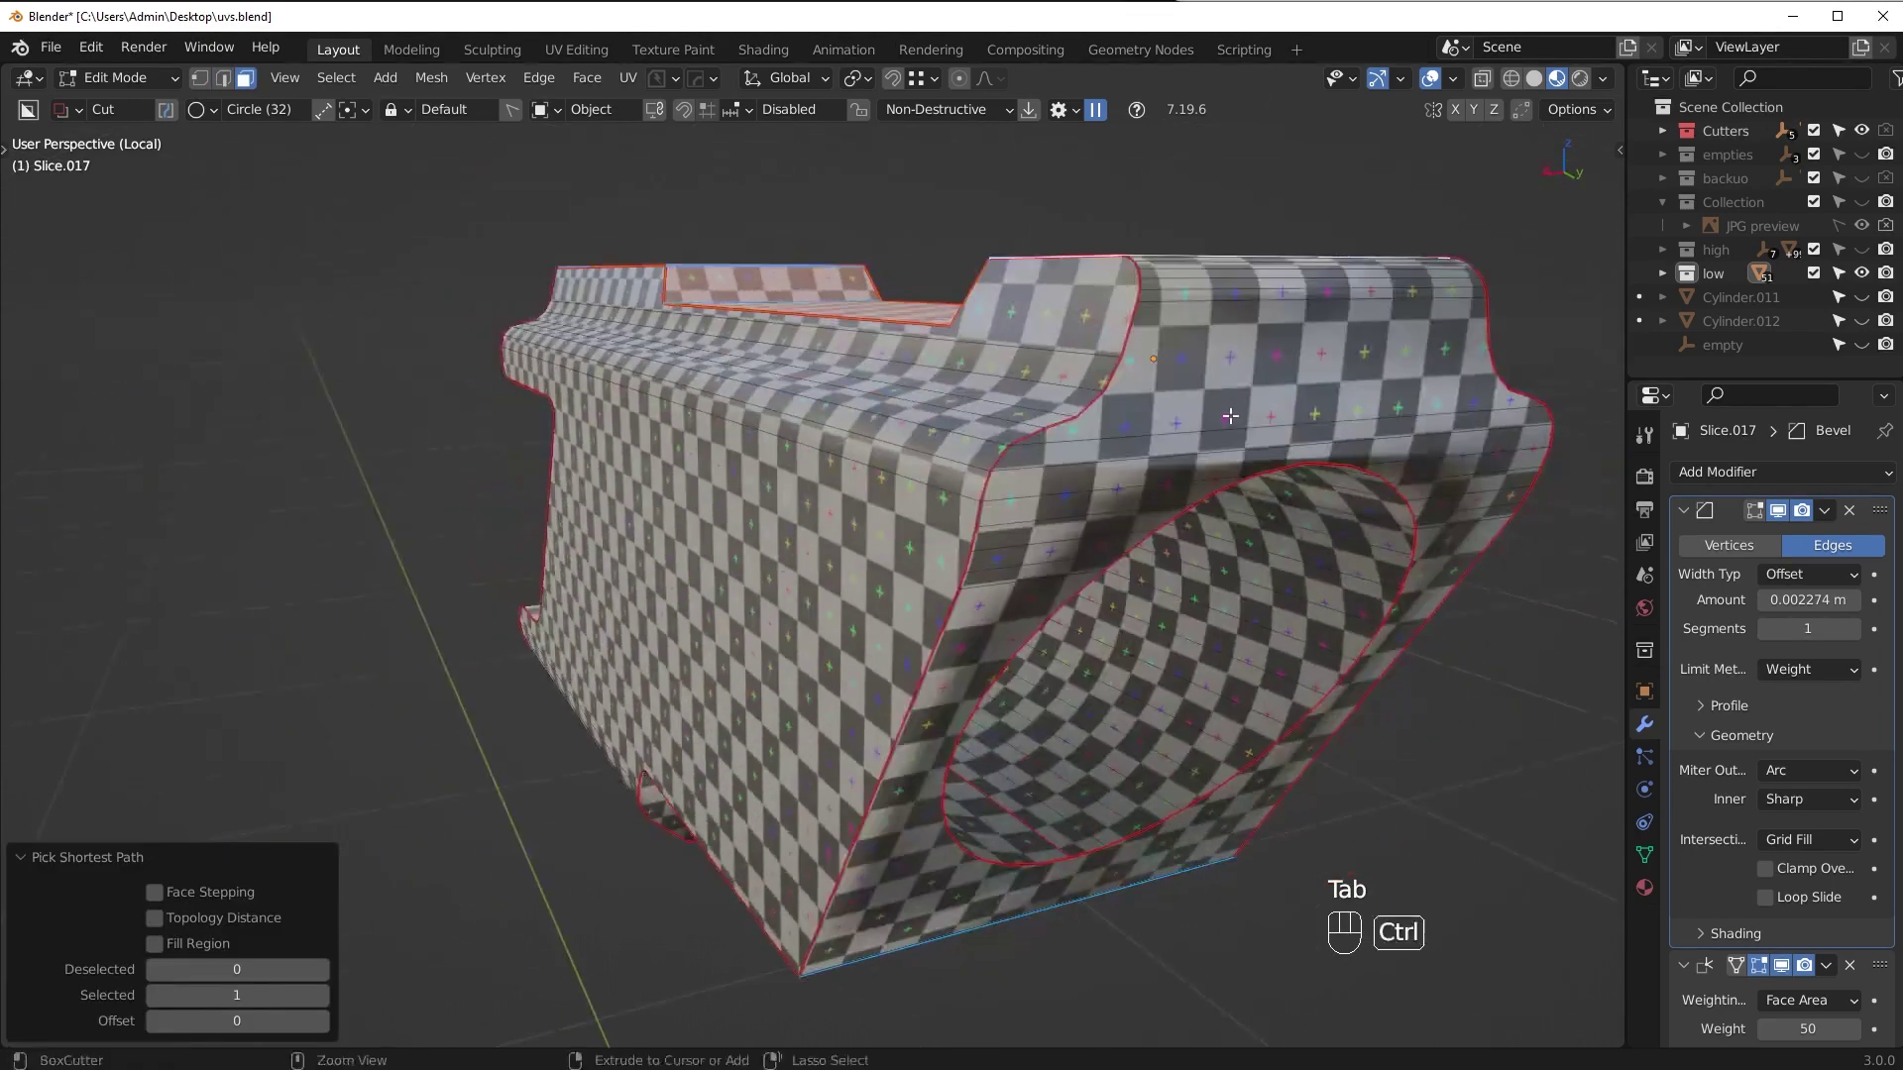
pyautogui.moveTo(908, 852); pyautogui.dragTo(950, 912)
pyautogui.moveTo(994, 808); pyautogui.dragTo(1017, 718)
pyautogui.moveTo(906, 530); pyautogui.dragTo(862, 614)
pyautogui.middleClick(845, 625)
pyautogui.middleClick(837, 687)
pyautogui.press('Tab')
pyautogui.middleClick(918, 738)
pyautogui.middleClick(885, 743)
pyautogui.press('alt+a')
pyautogui.click(835, 728)
pyautogui.press('ctrl+e')
pyautogui.click(1001, 686)
pyautogui.press('ctrl+e')
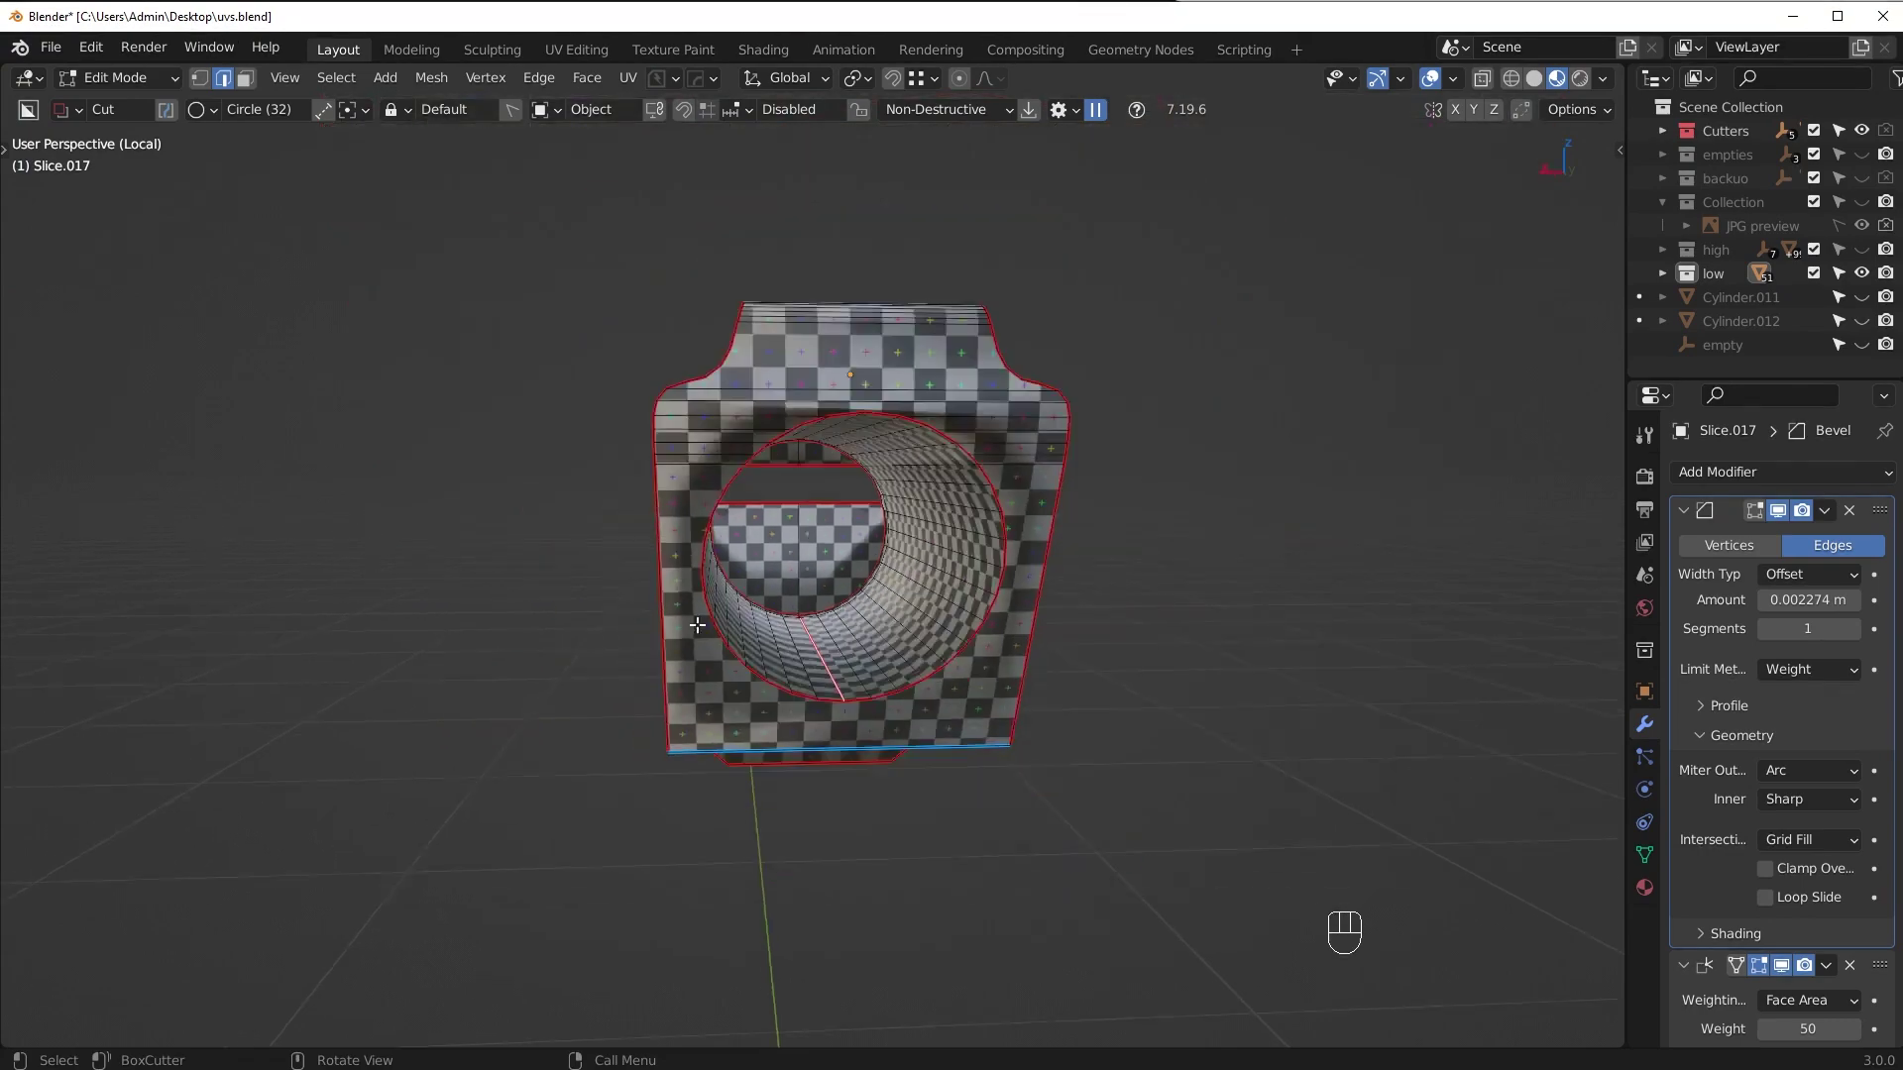
# Select the piece's sharp edges at 30° and mark them as seams
pyautogui.moveTo(715, 549); pyautogui.dragTo(915, 639)
pyautogui.press('alt+a')
pyautogui.moveTo(899, 573); pyautogui.dragTo(1042, 555)
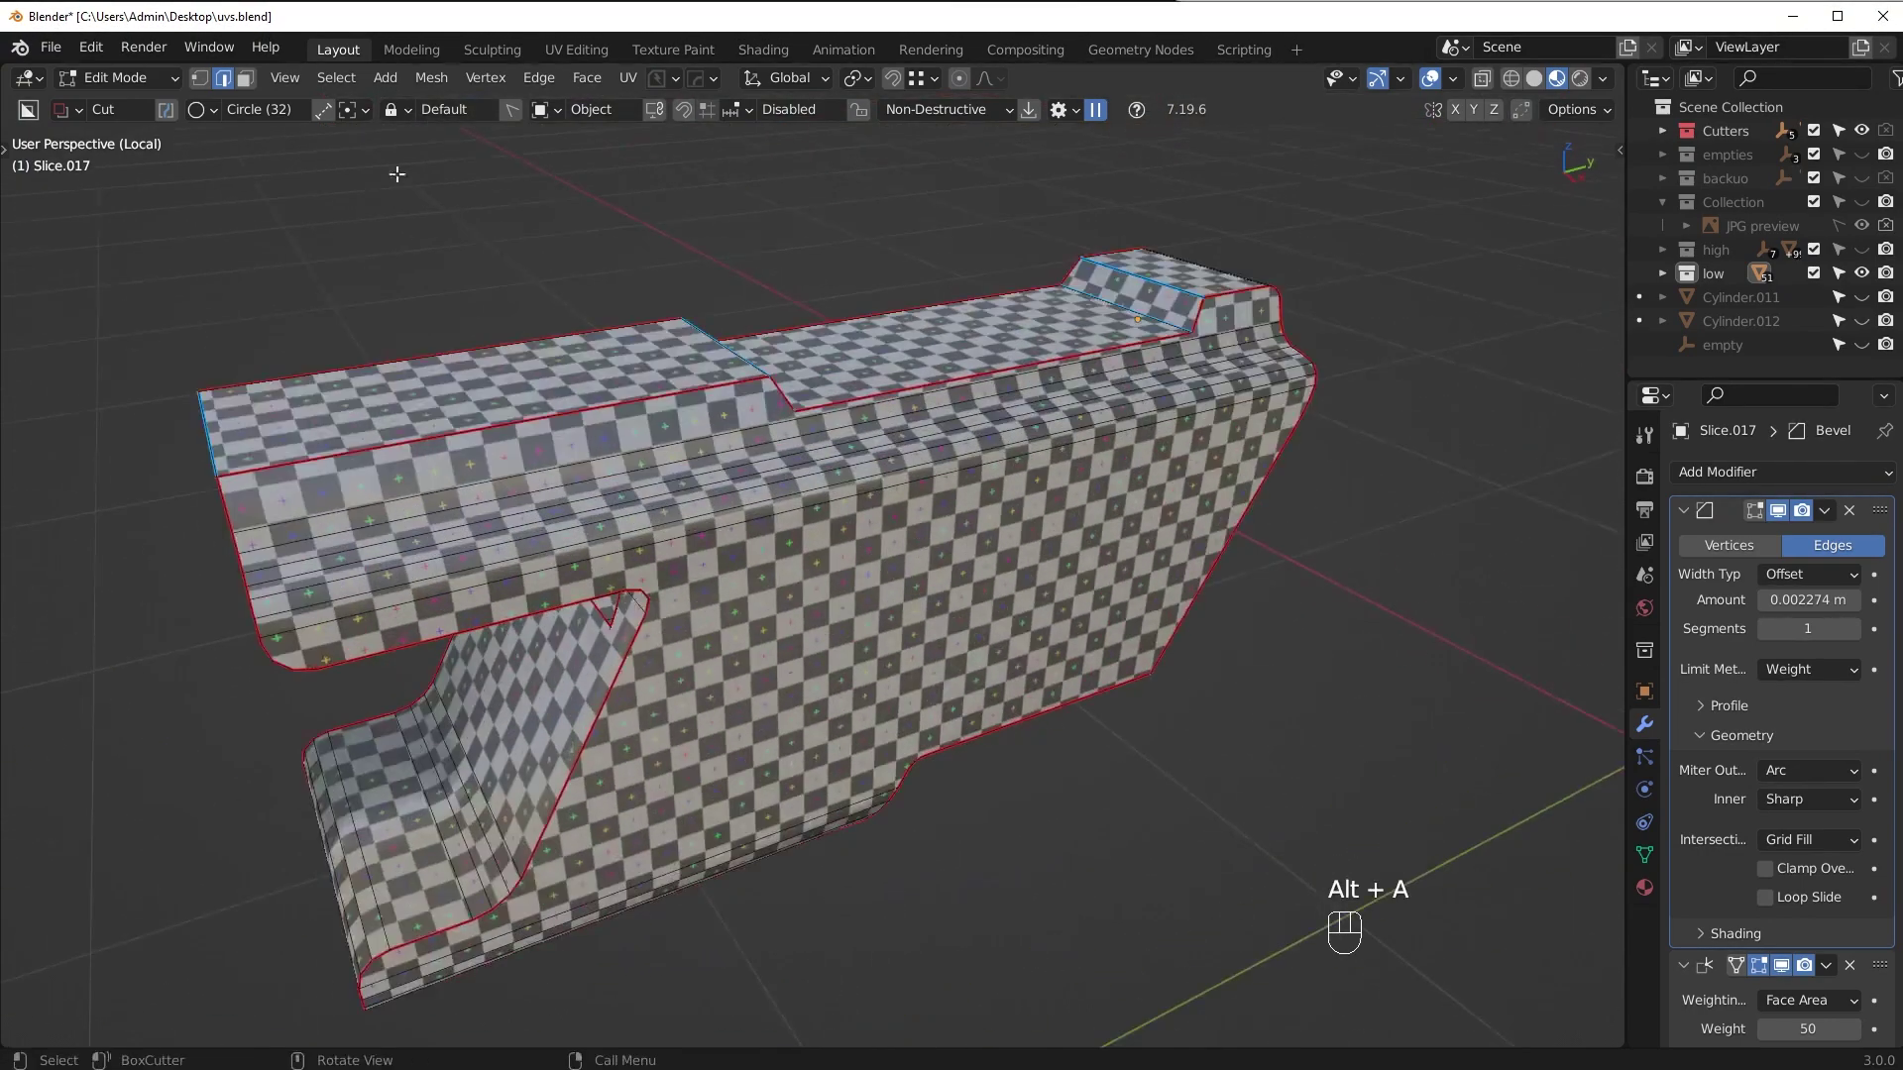
pyautogui.moveTo(341, 85); pyautogui.dragTo(408, 323)
pyautogui.moveTo(637, 451); pyautogui.dragTo(731, 415)
pyautogui.moveTo(744, 375); pyautogui.dragTo(758, 332)
pyautogui.middleClick(960, 244)
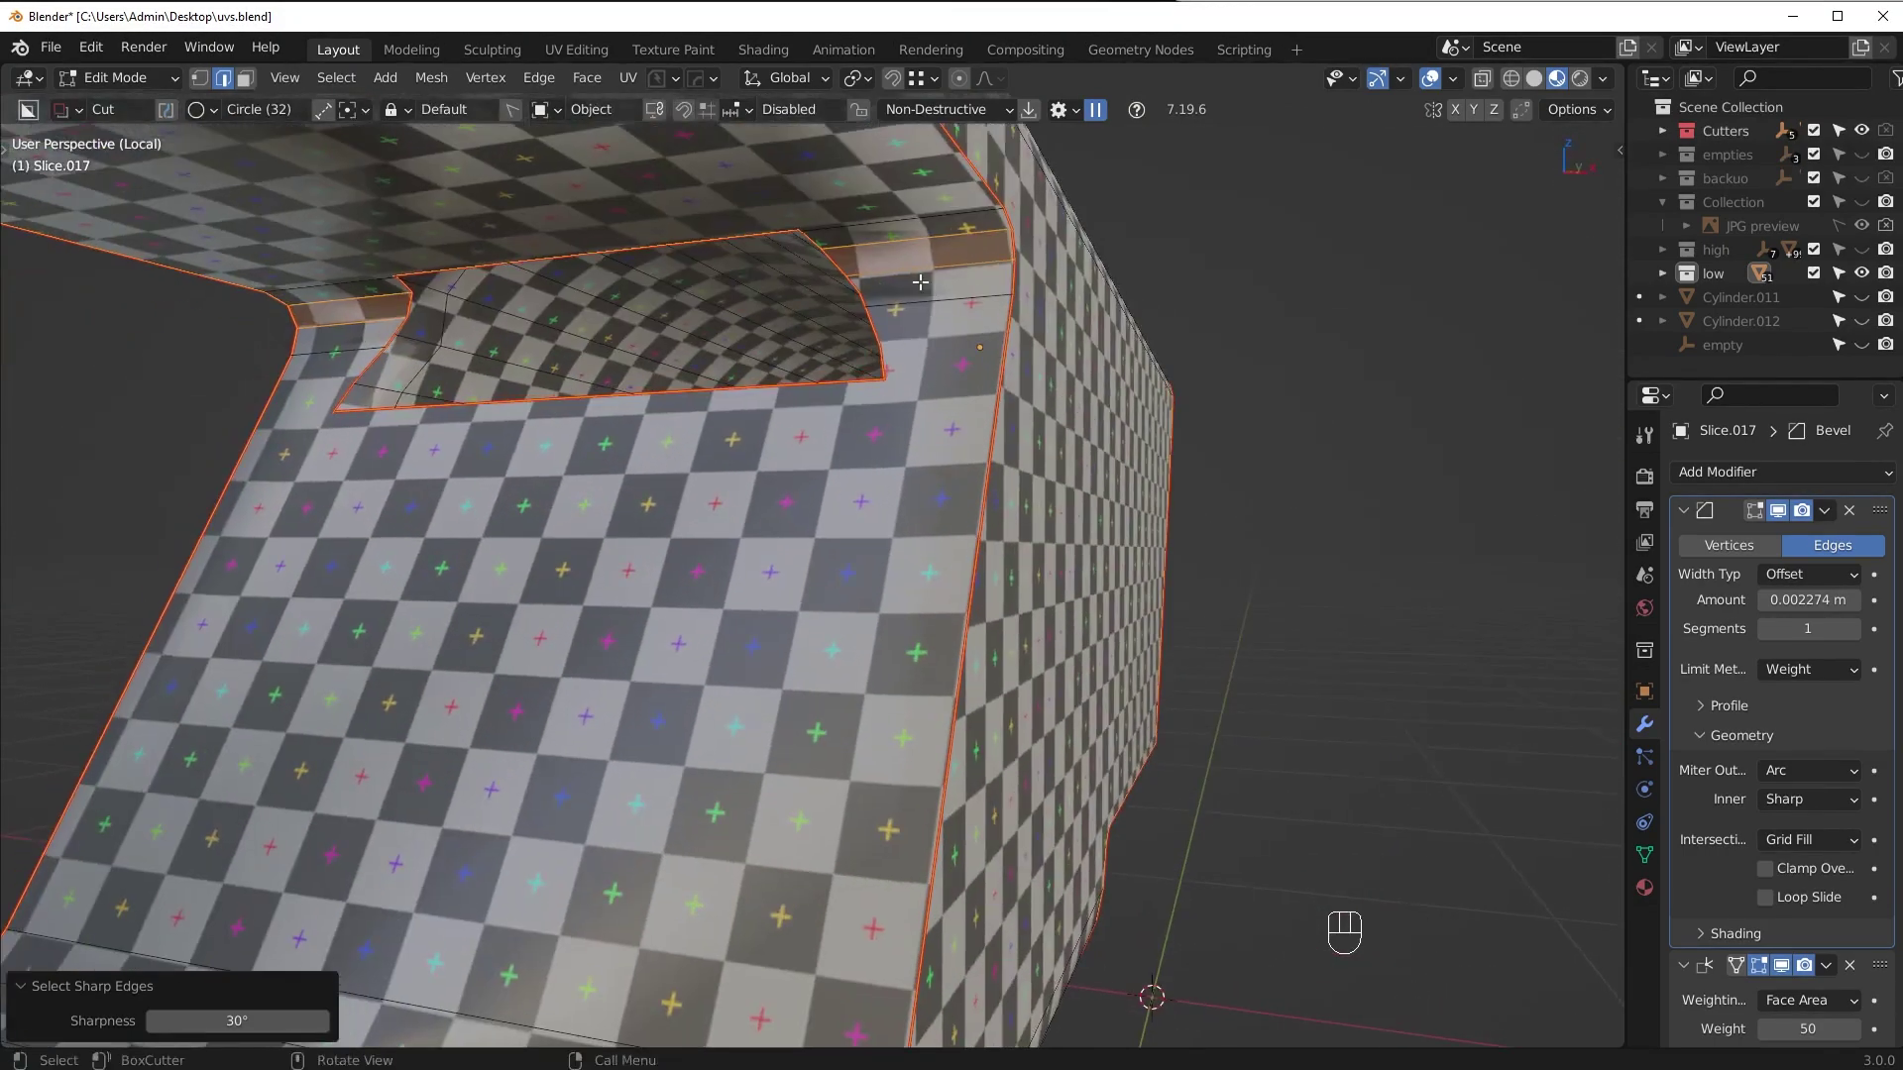
pyautogui.moveTo(936, 306); pyautogui.dragTo(882, 362)
pyautogui.press('alt+a')
# Leave mesh editing on Slice.017 and return to Object Mode with the even checker showing
pyautogui.middleClick(881, 706)
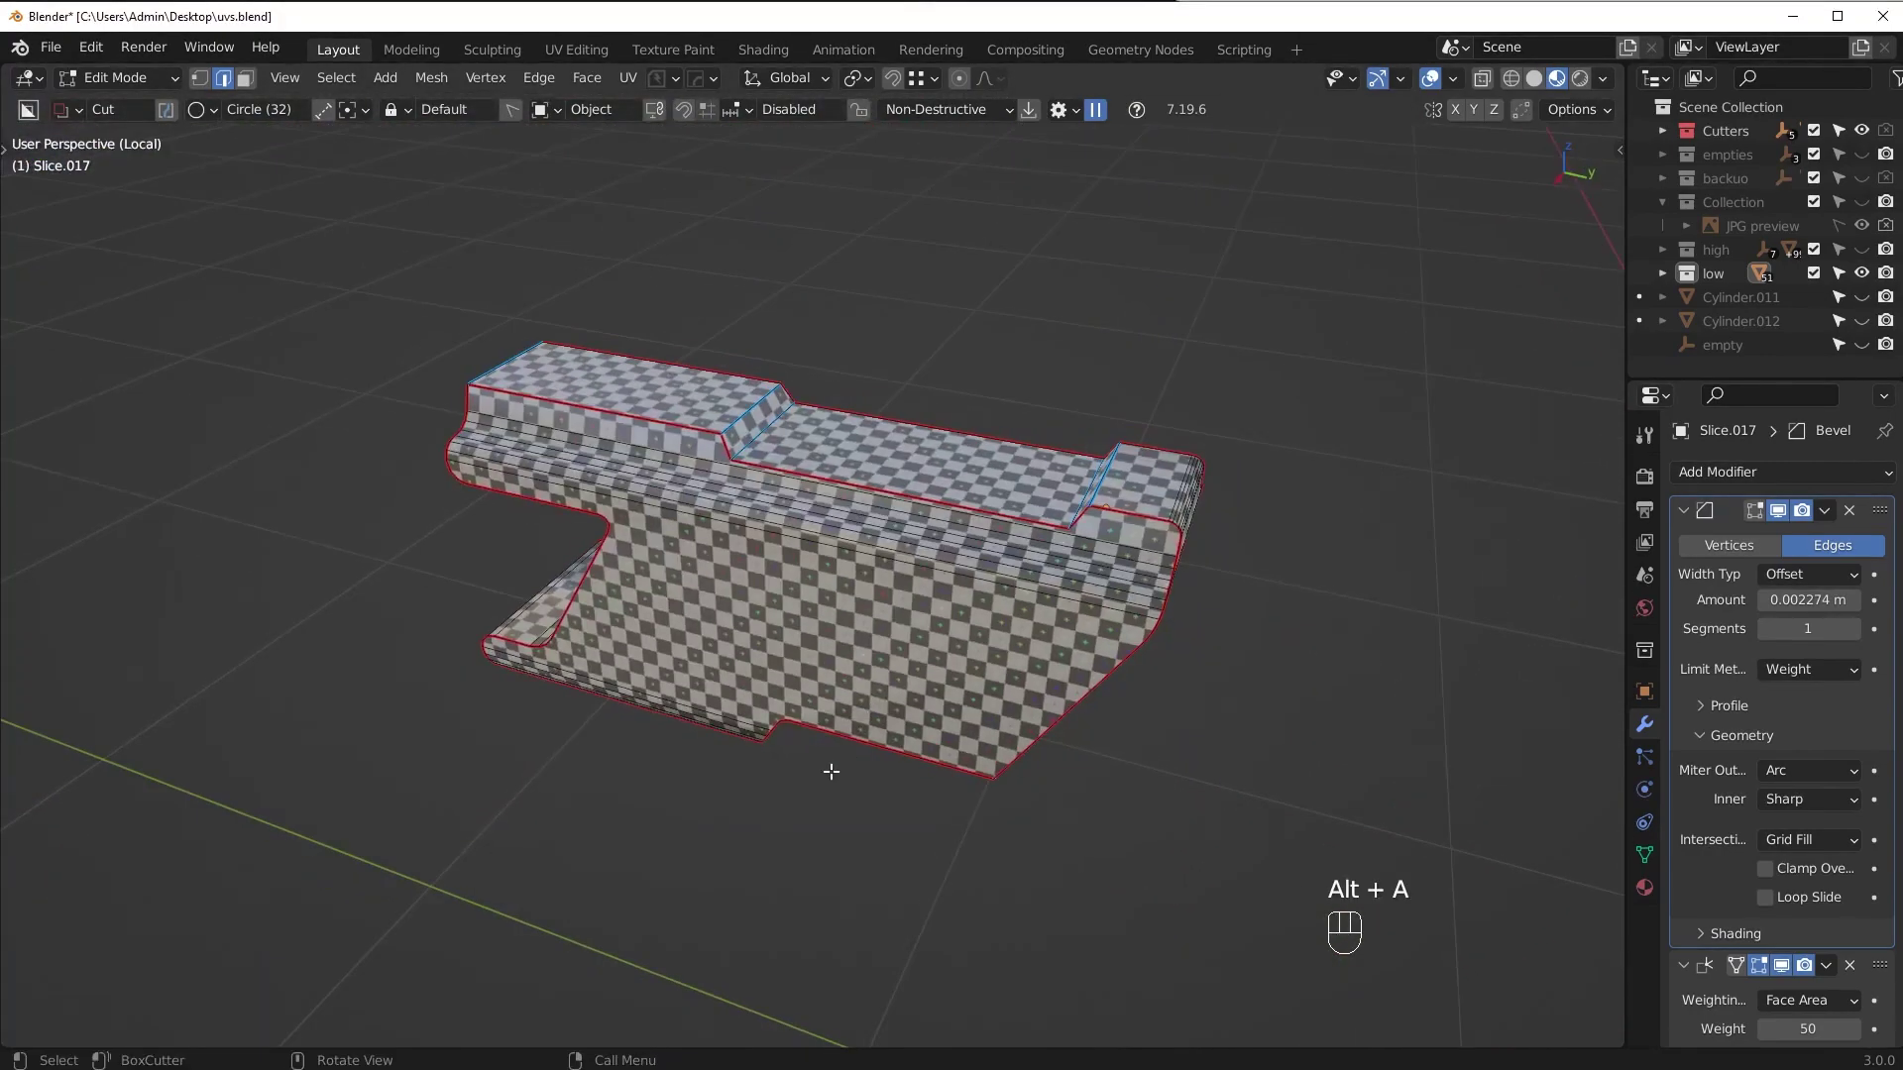
pyautogui.middleClick(818, 823)
pyautogui.press('Tab')
pyautogui.press('alt+a')
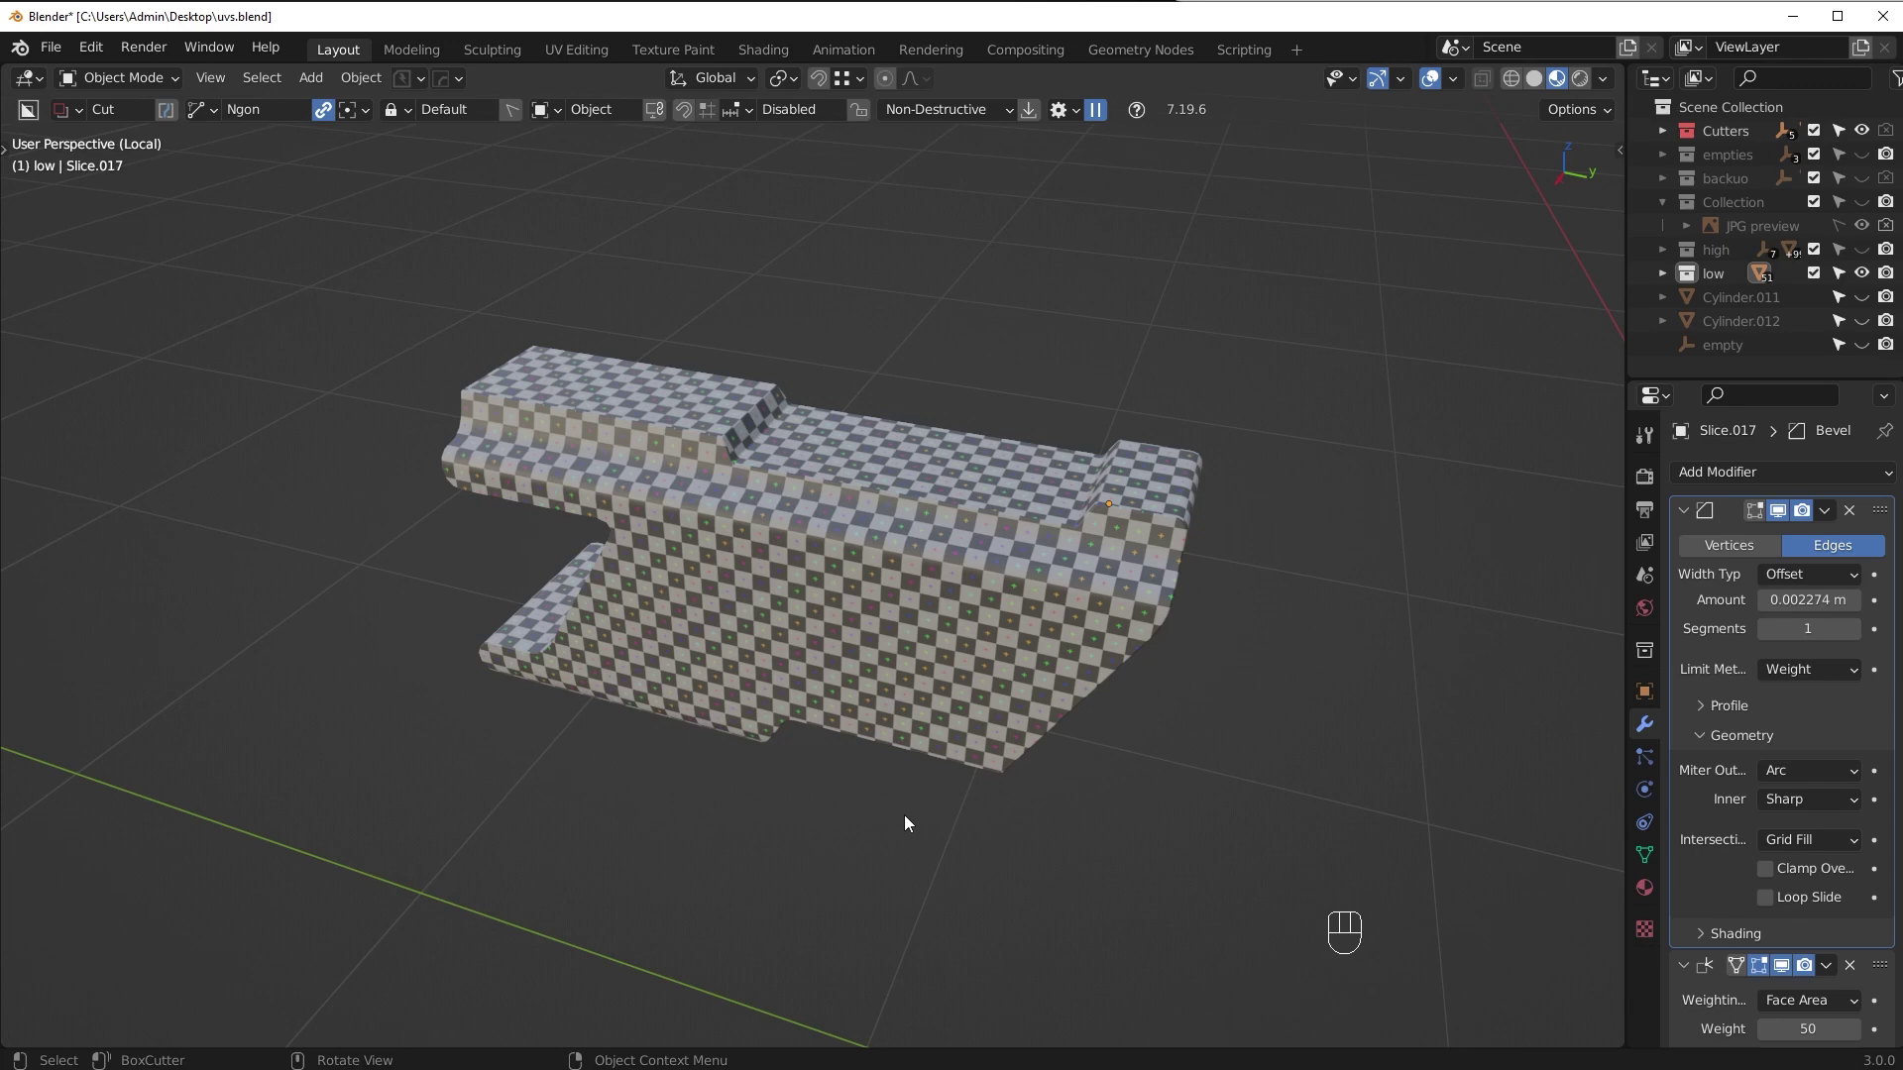
pyautogui.moveTo(875, 731); pyautogui.dragTo(871, 720)
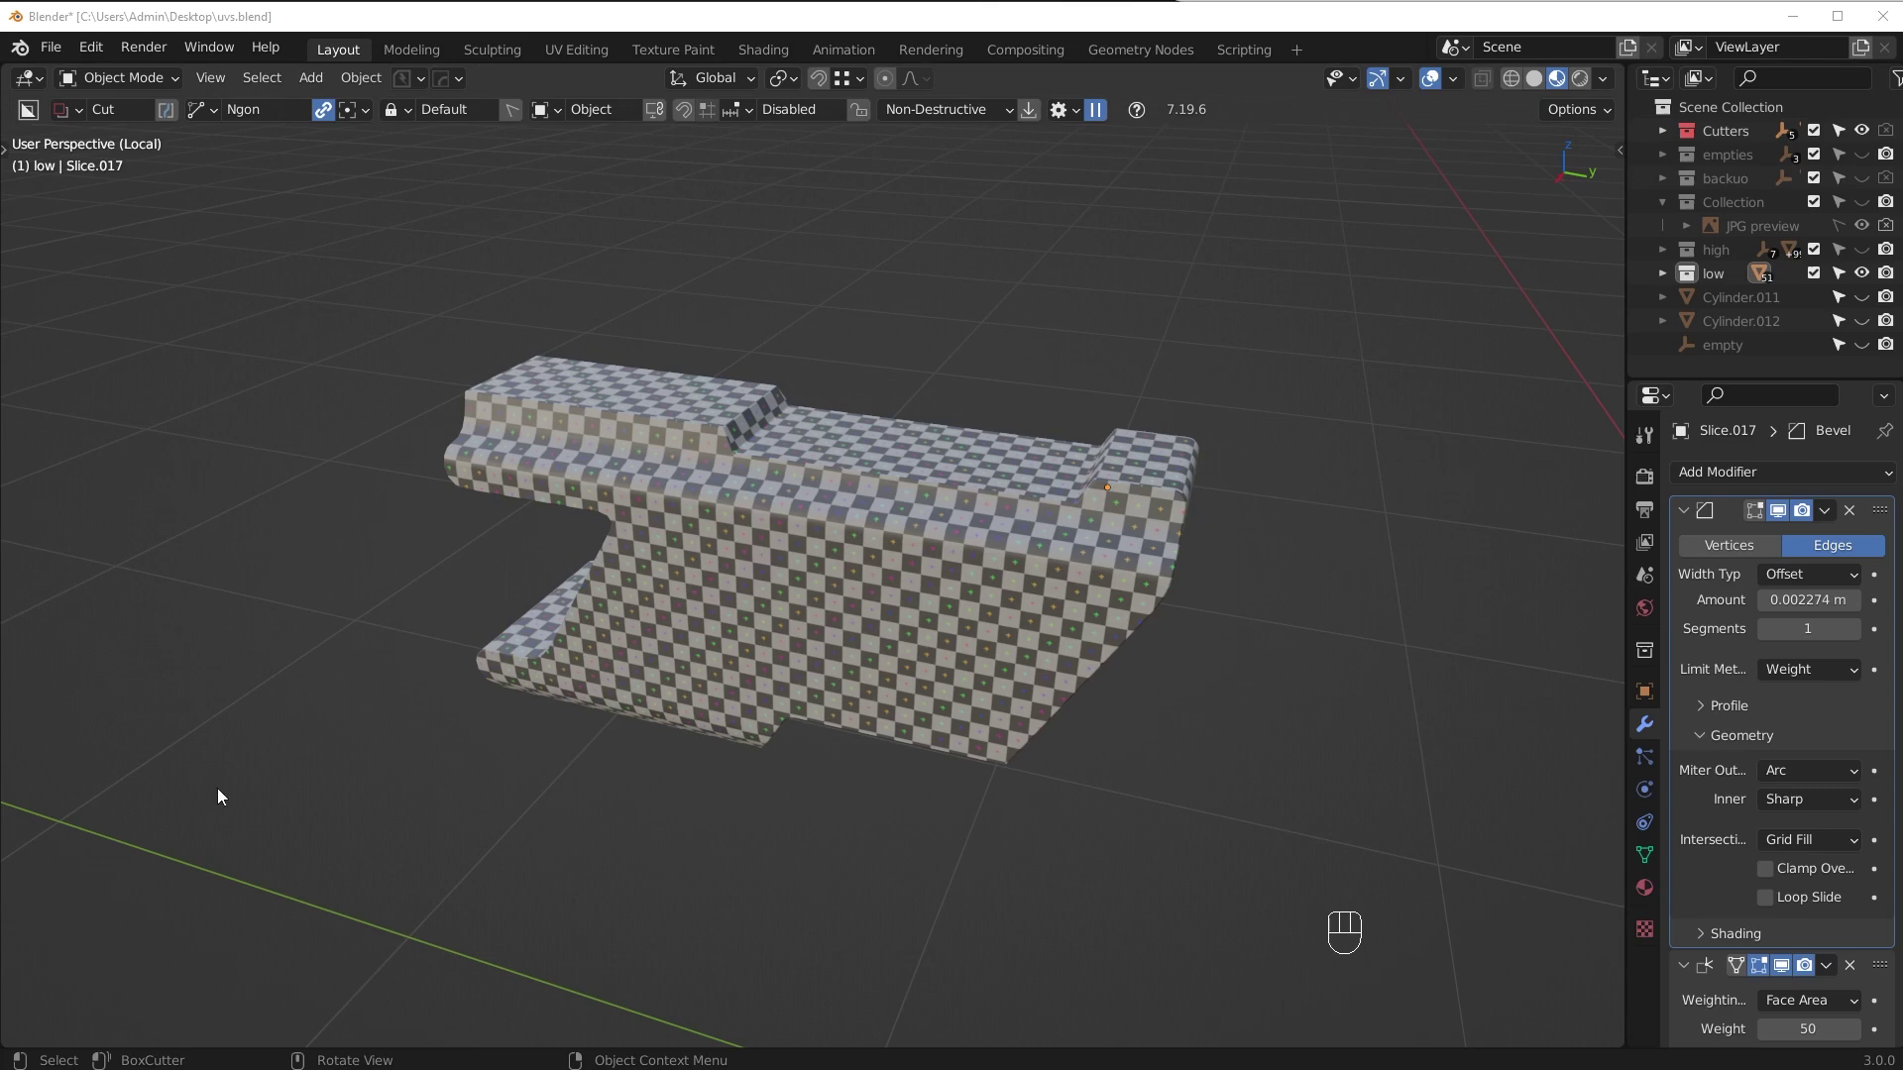
pyautogui.click(888, 712)
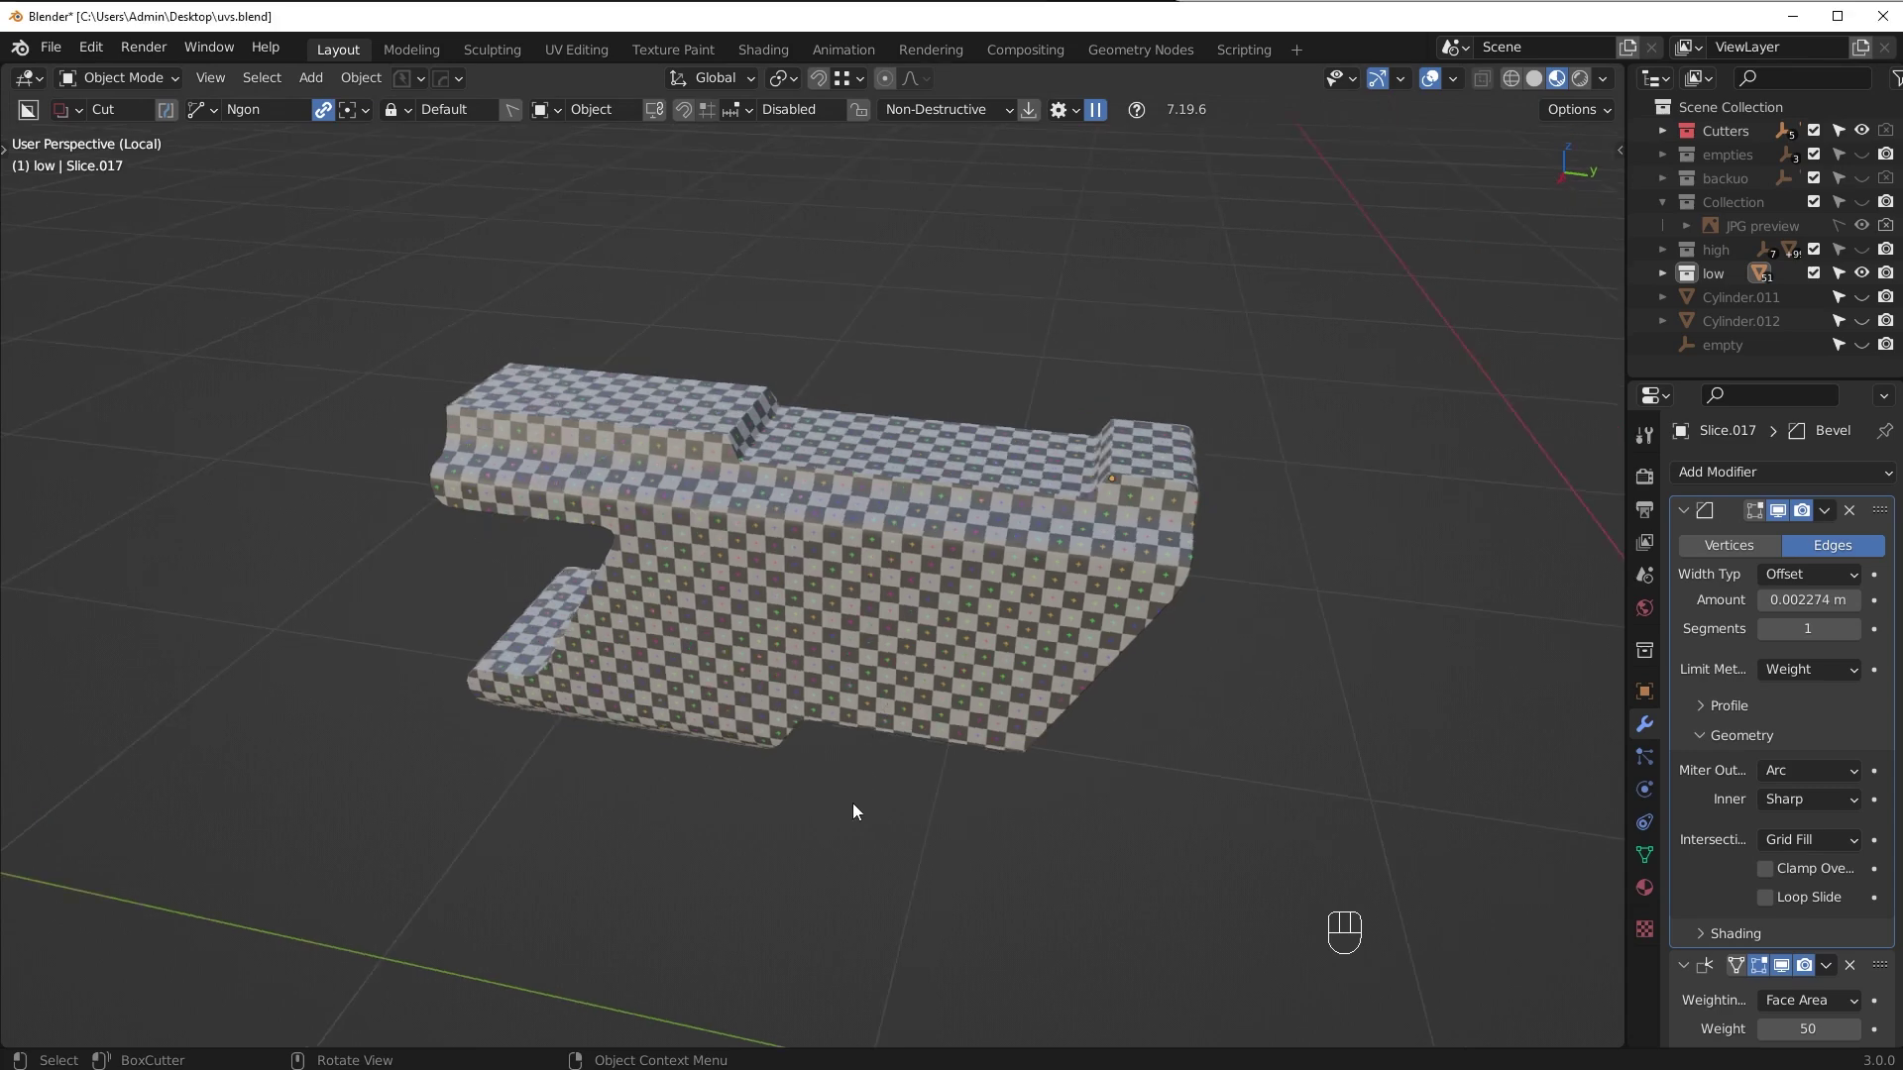